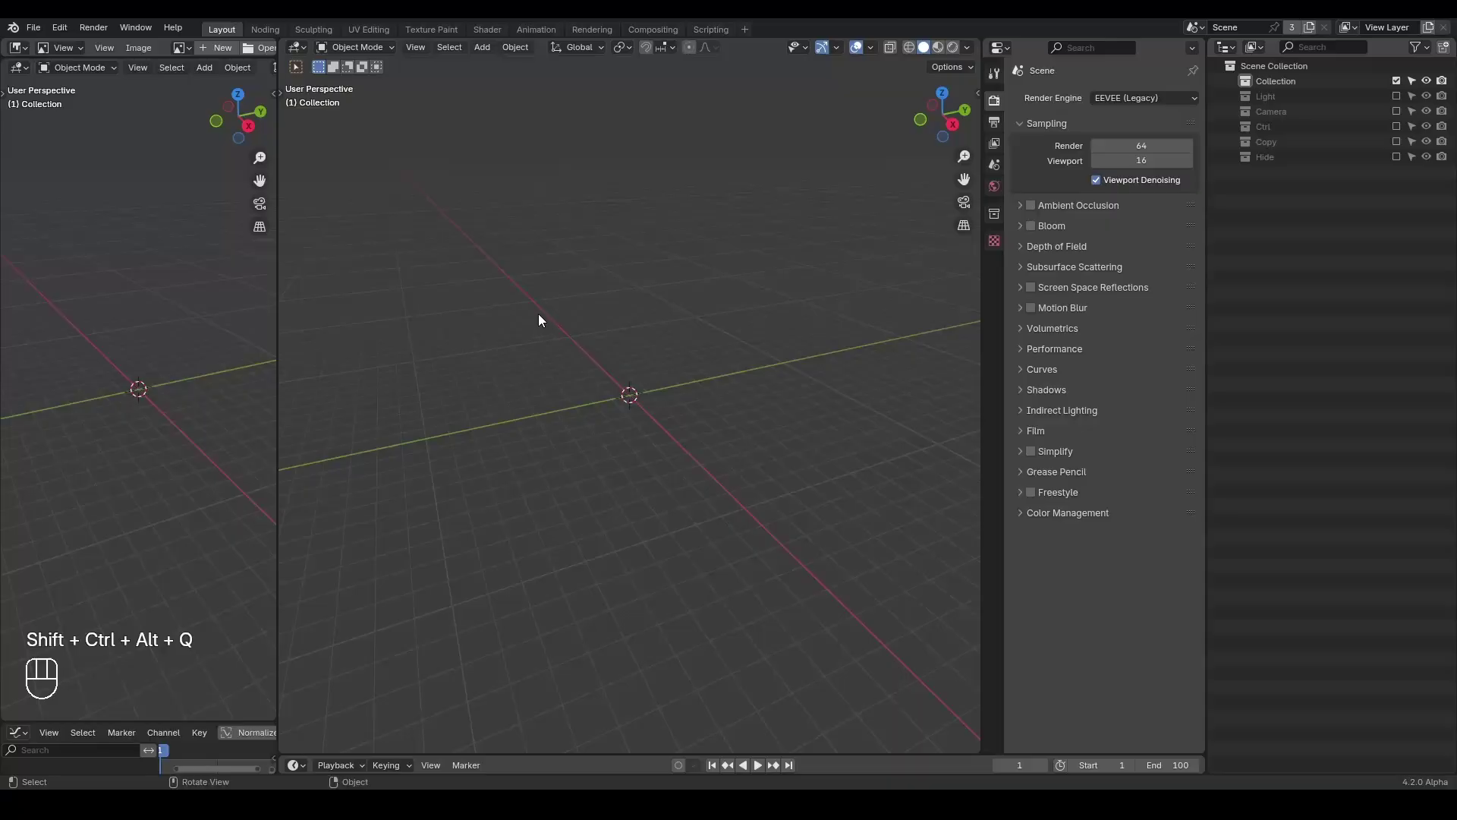
# - In the node-editing workspace, add a plane and give it a new Geometry Nodes tree
pyautogui.press('ctrl+shift+alt+q')
pyautogui.press('shift+a')
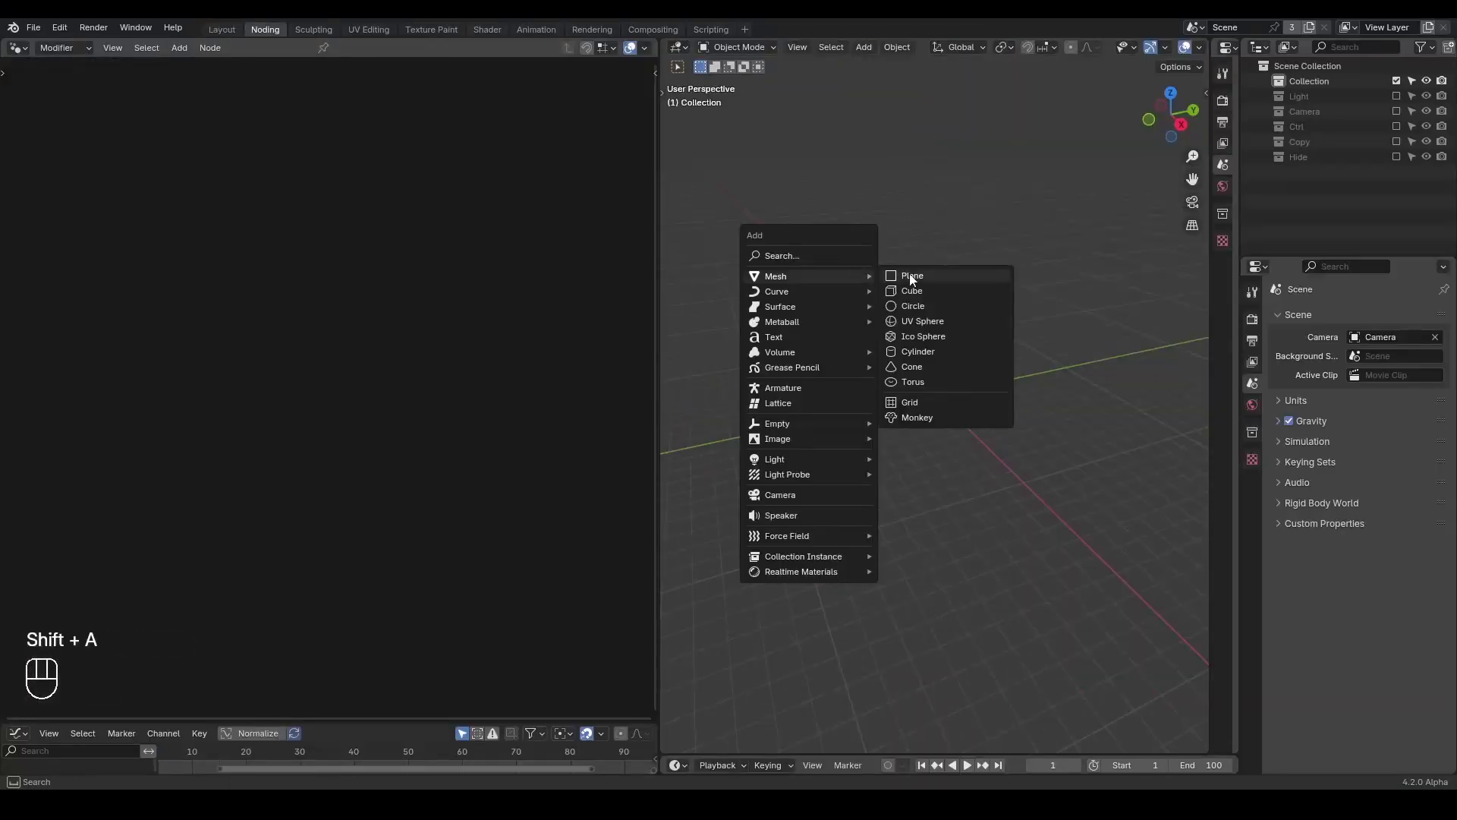
pyautogui.middleClick(938, 341)
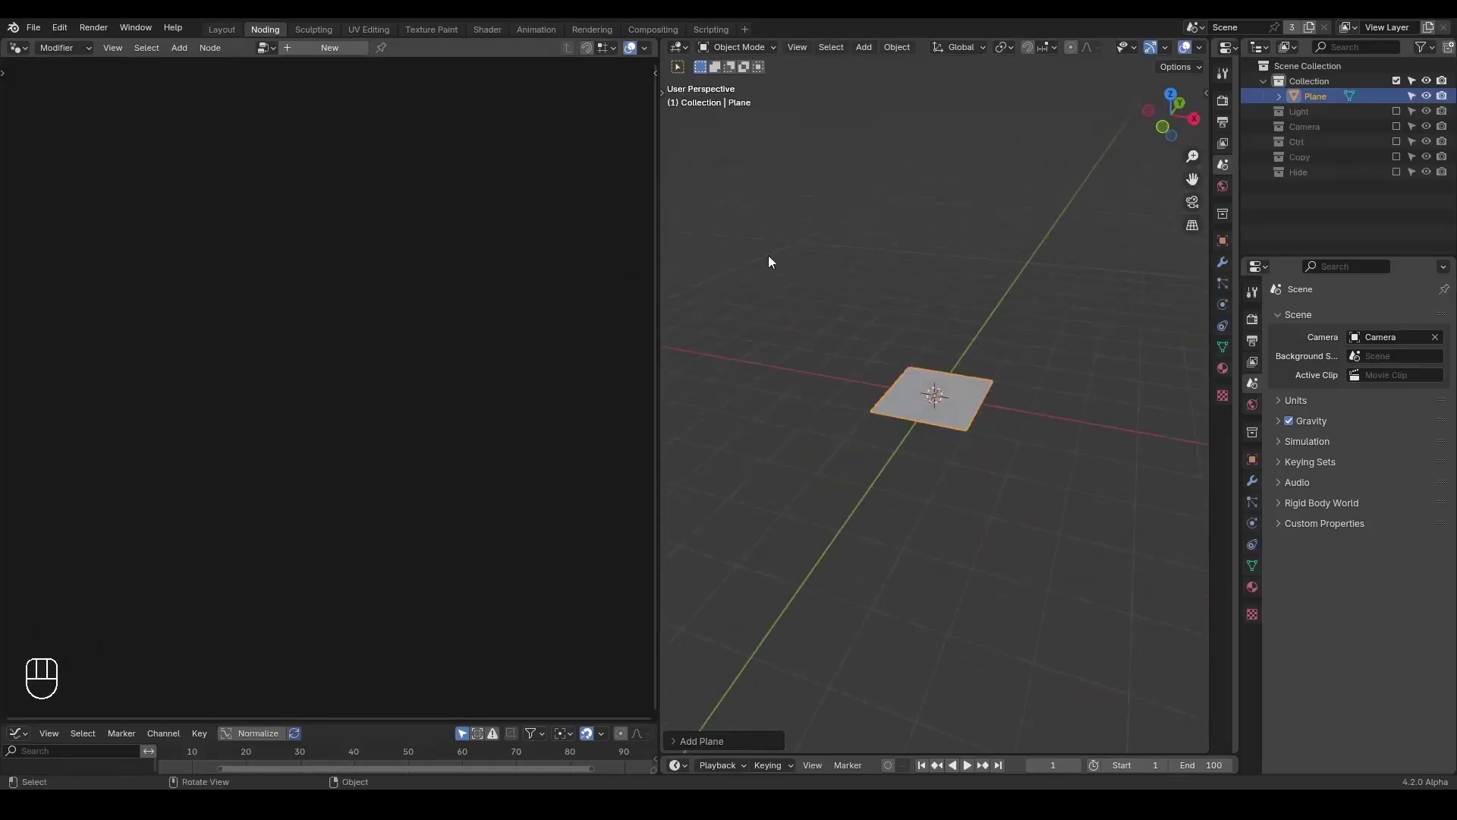
pyautogui.click(290, 58)
# - Begin searching the add menu for a curve line node
pyautogui.middleClick(284, 312)
pyautogui.click(354, 52)
pyautogui.click(163, 464)
# - Add G_Curve Linear into G_Helical Connection with Amount 2, and sketch an annotation arrow by the strands
pyautogui.press('x')
pyautogui.press('ctrl+a')
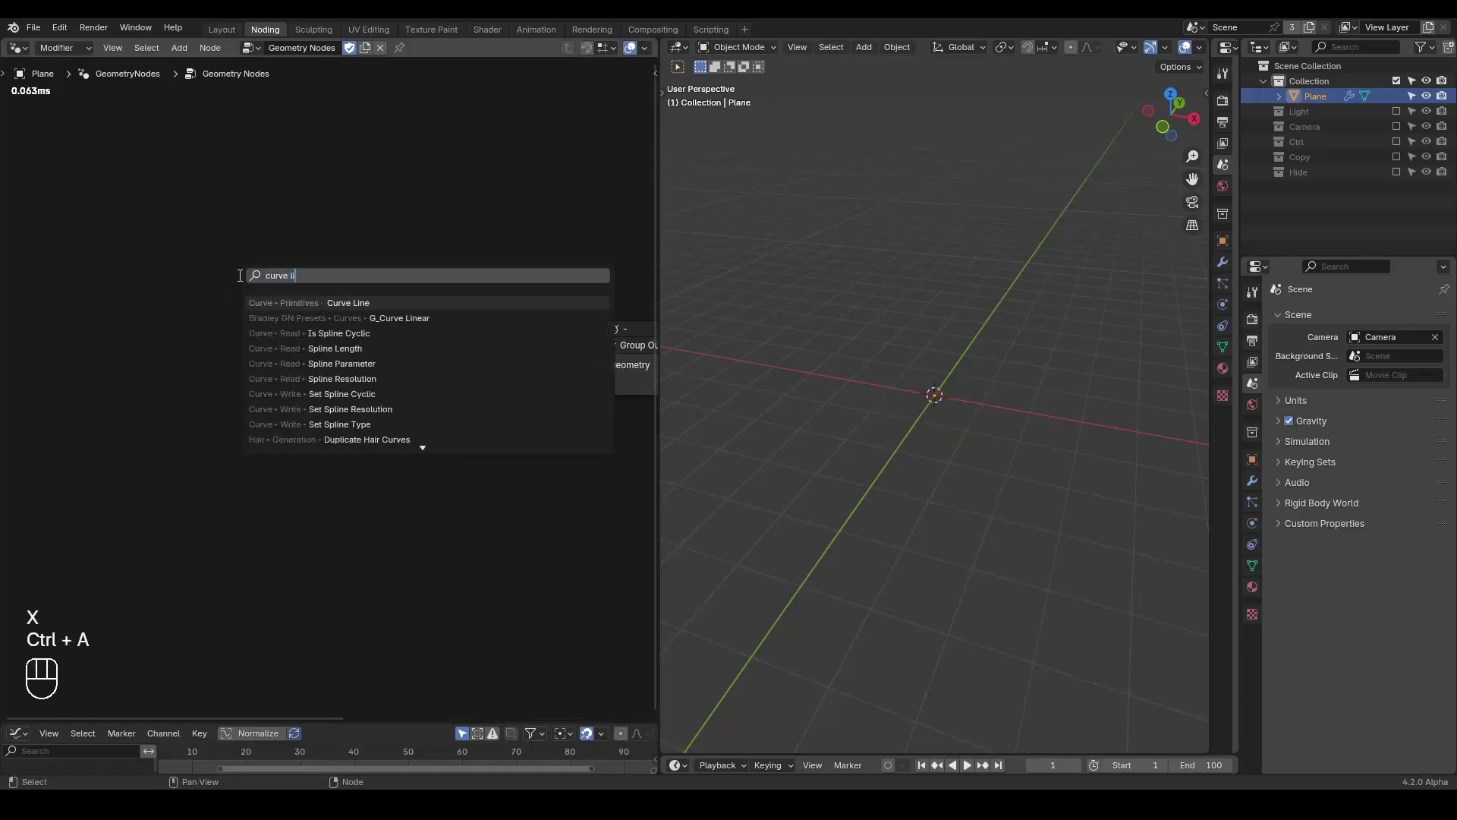
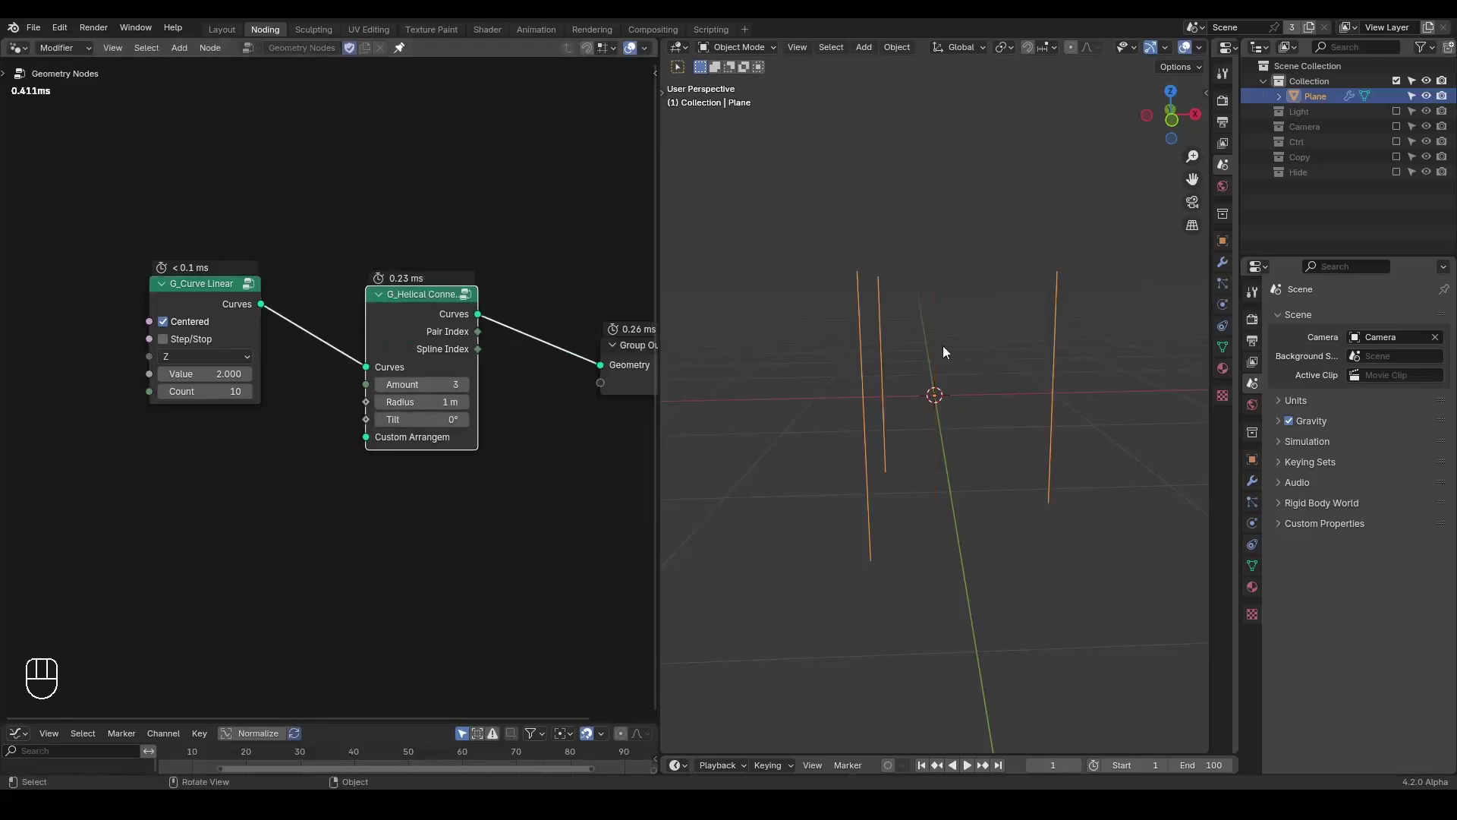
pyautogui.moveTo(955, 355); pyautogui.dragTo(934, 382)
pyautogui.press('d')
pyautogui.press('d')
pyautogui.press('d')
pyautogui.click(927, 382)
pyautogui.click(956, 345)
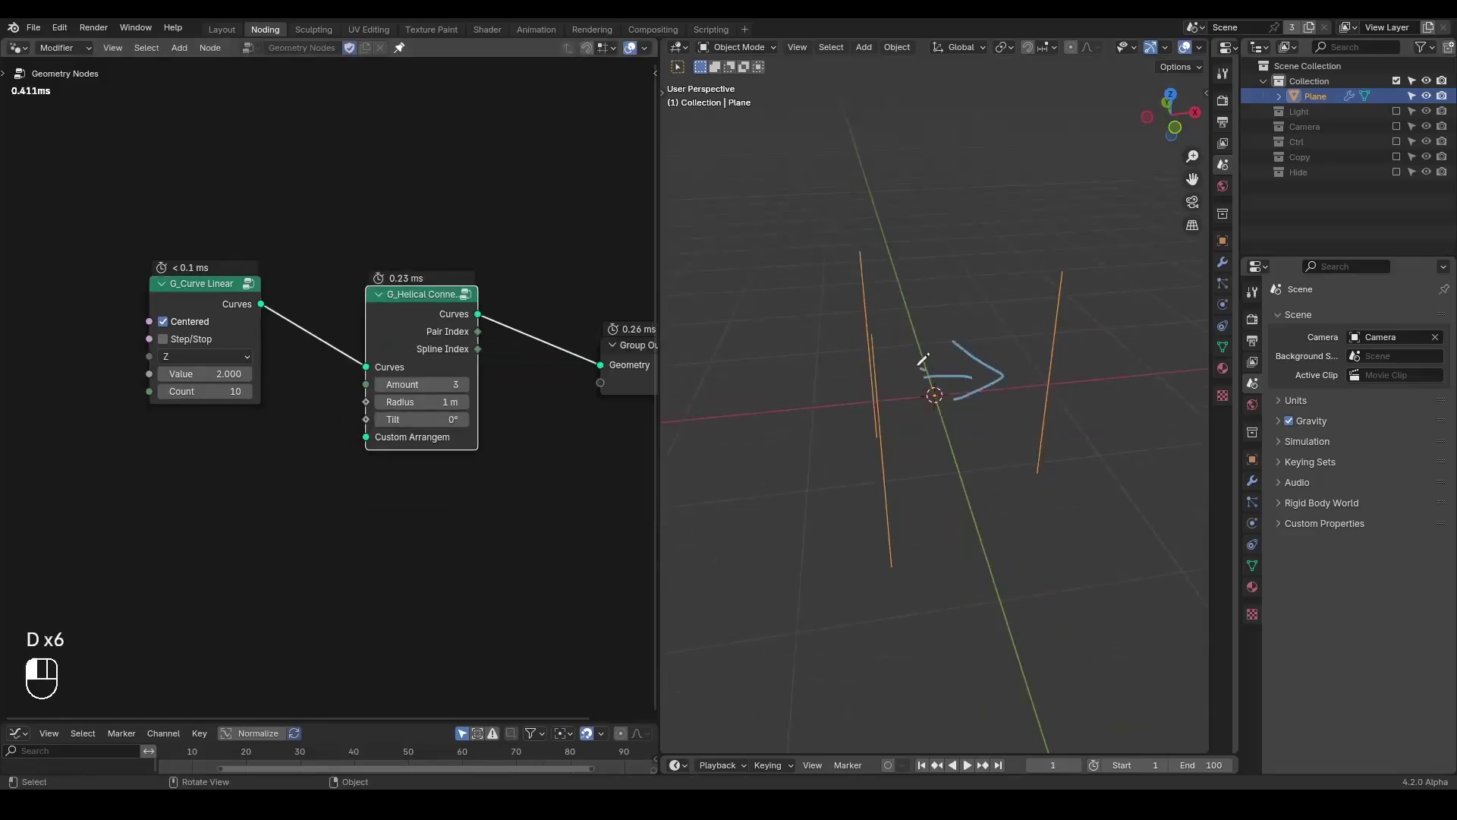
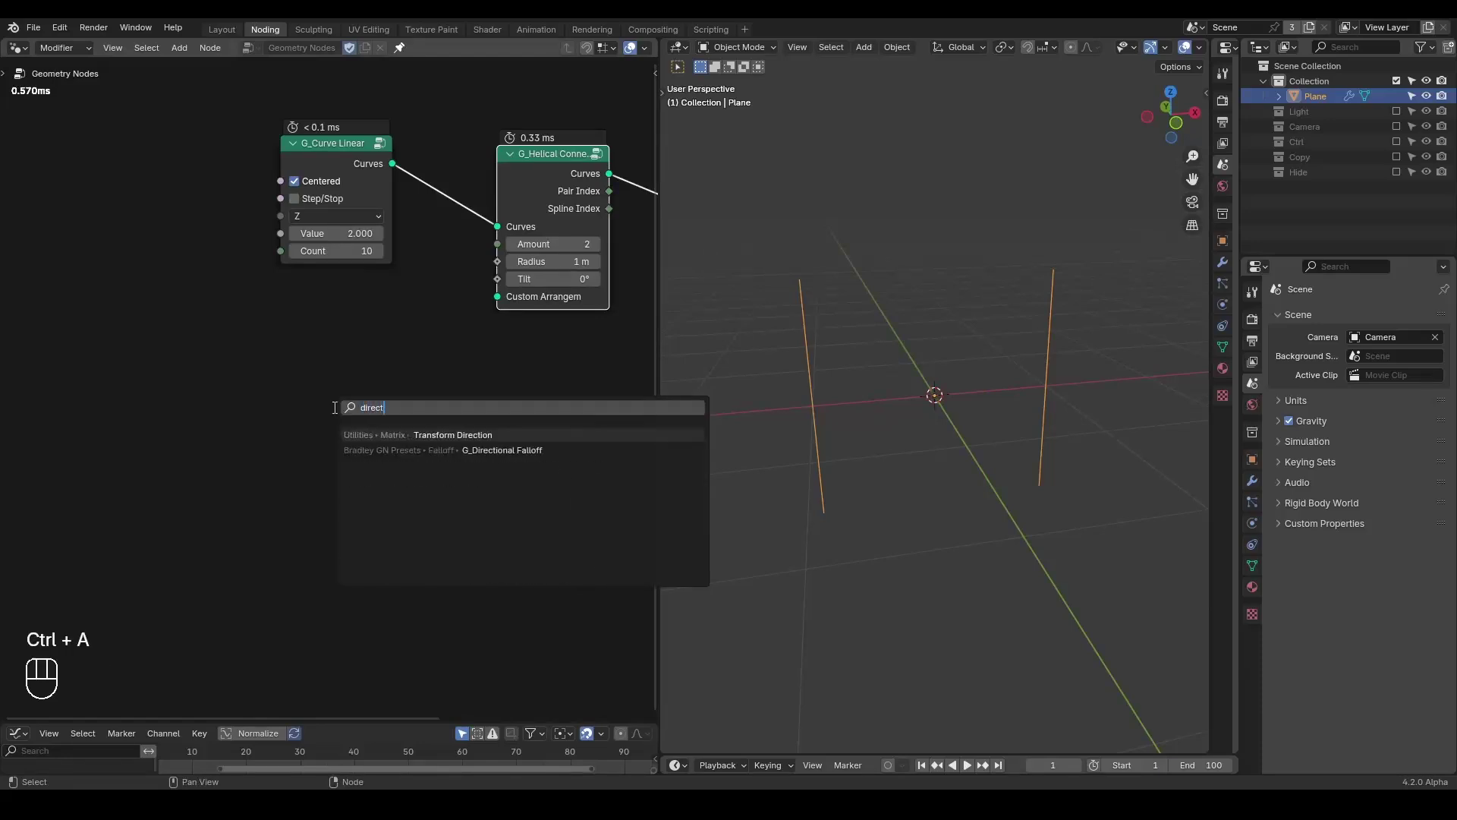
# - Add a Z-axis G_Directional Falloff targeting the Controller empty from the enabled Ctrl collection
pyautogui.click(299, 432)
pyautogui.click(1399, 148)
pyautogui.click(1263, 144)
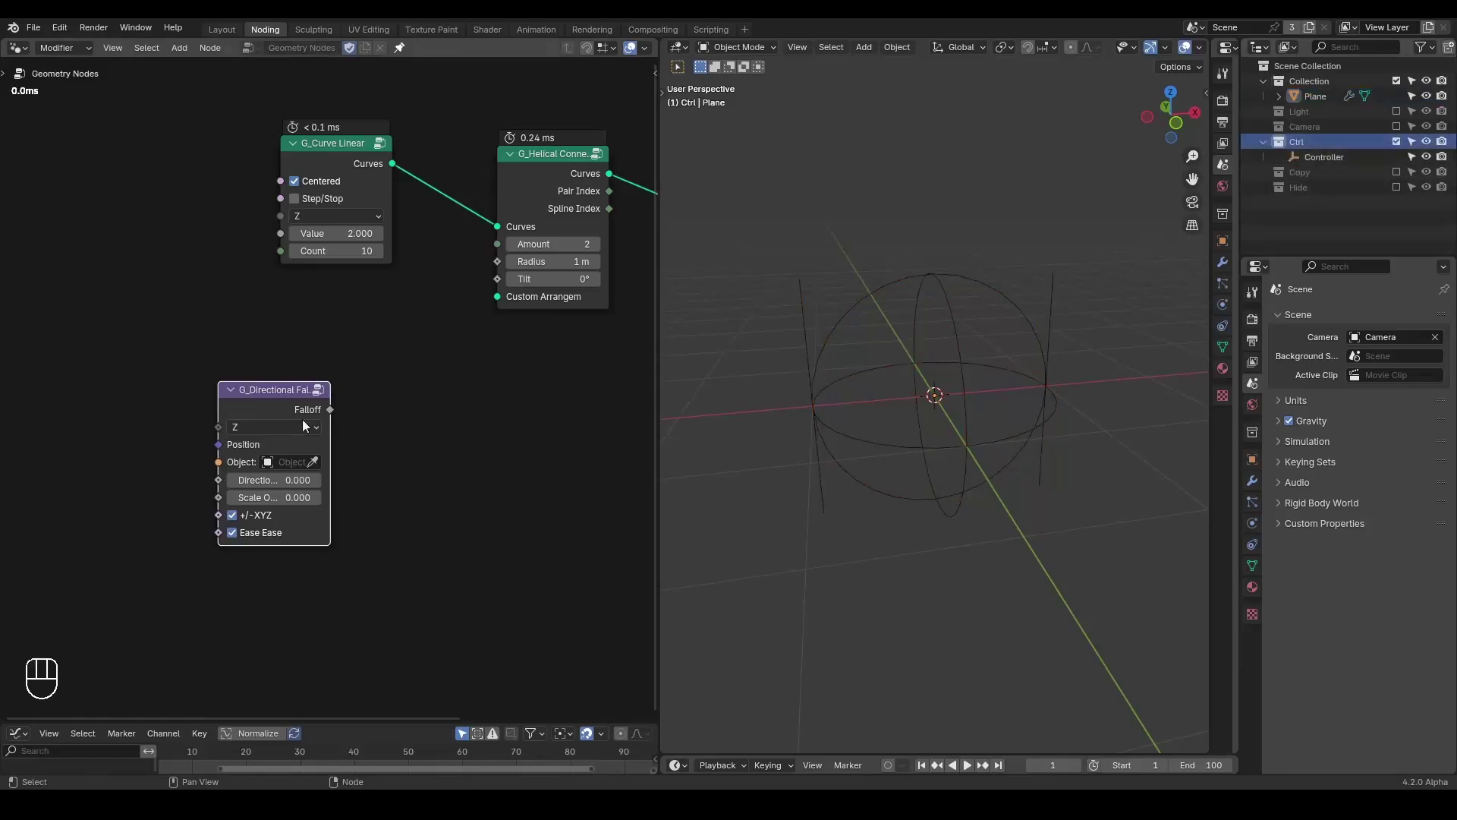
pyautogui.click(1332, 165)
pyautogui.click(1257, 521)
# - Insert a G_Bevel Curve node to thicken the strands into tubes
pyautogui.moveTo(1372, 336); pyautogui.dragTo(1390, 382)
pyautogui.middleClick(446, 338)
pyautogui.press('ctrl+a')
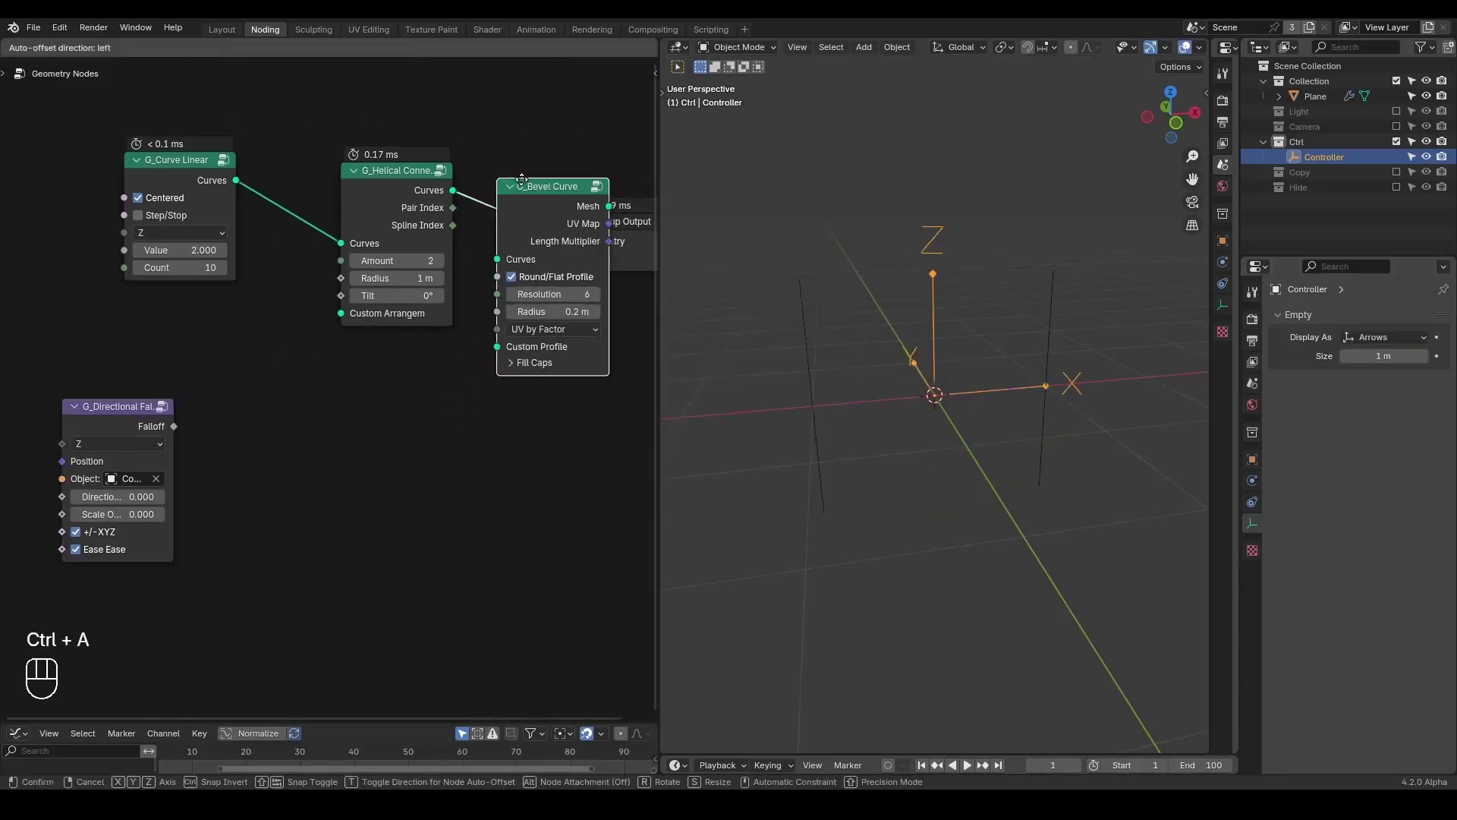
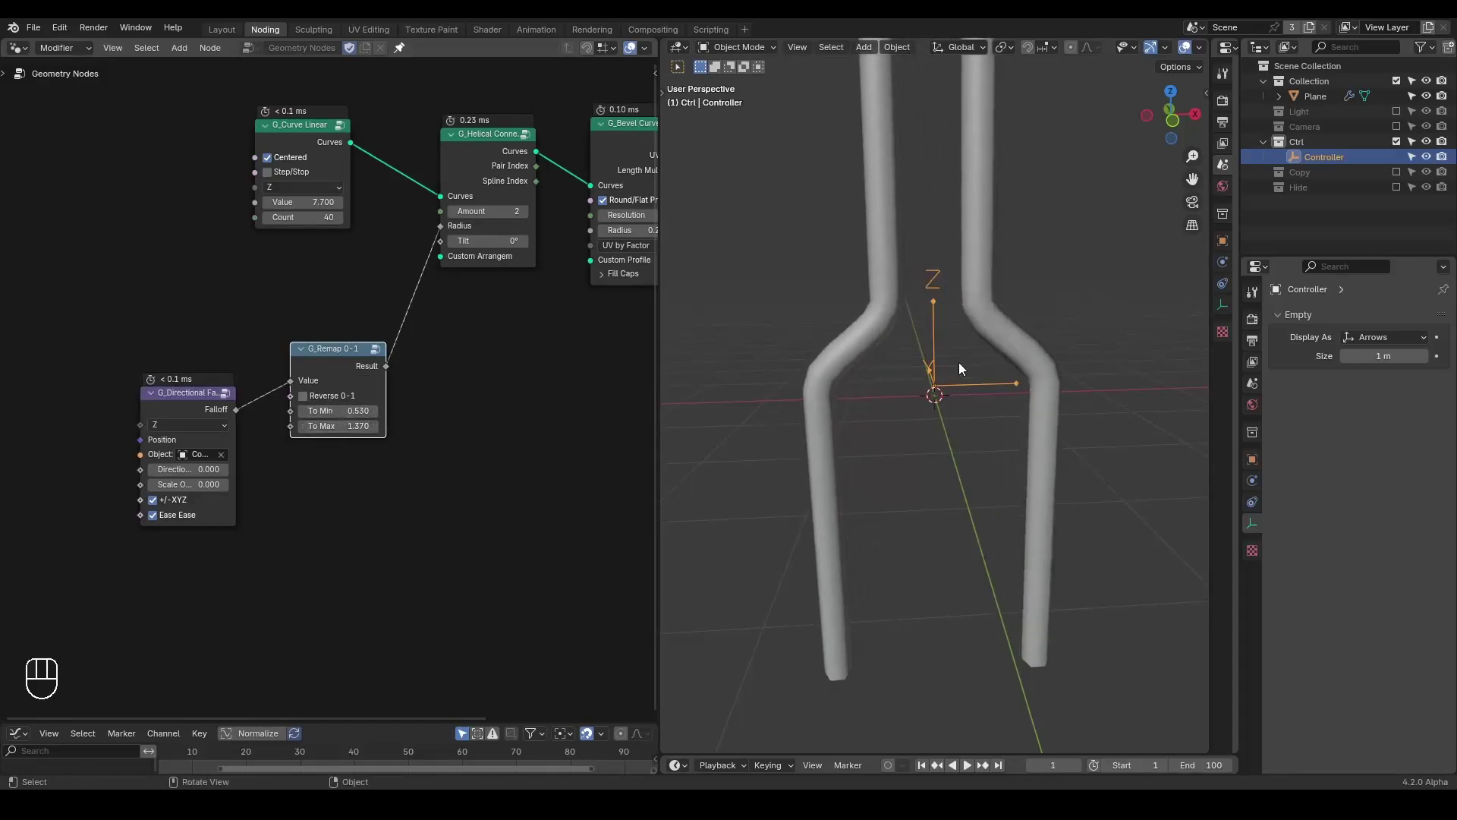
# - Move the Controller empty vertically and duplicate the G_Remap 0-1 node below the original
pyautogui.press('g')
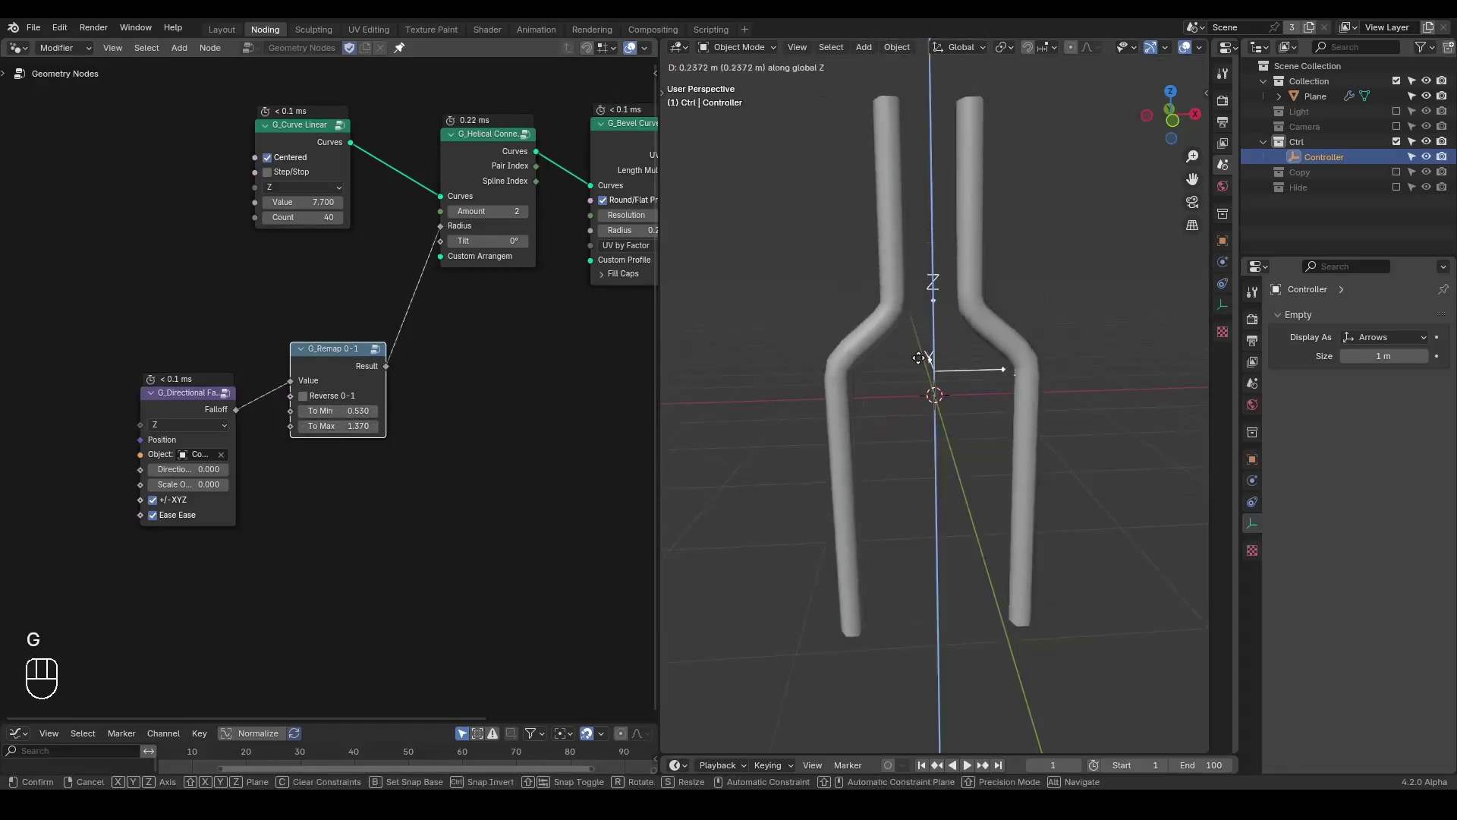
pyautogui.click(363, 320)
pyautogui.press('g')
pyautogui.moveTo(292, 270); pyautogui.dragTo(291, 297)
pyautogui.press('ctrl+shift+d')
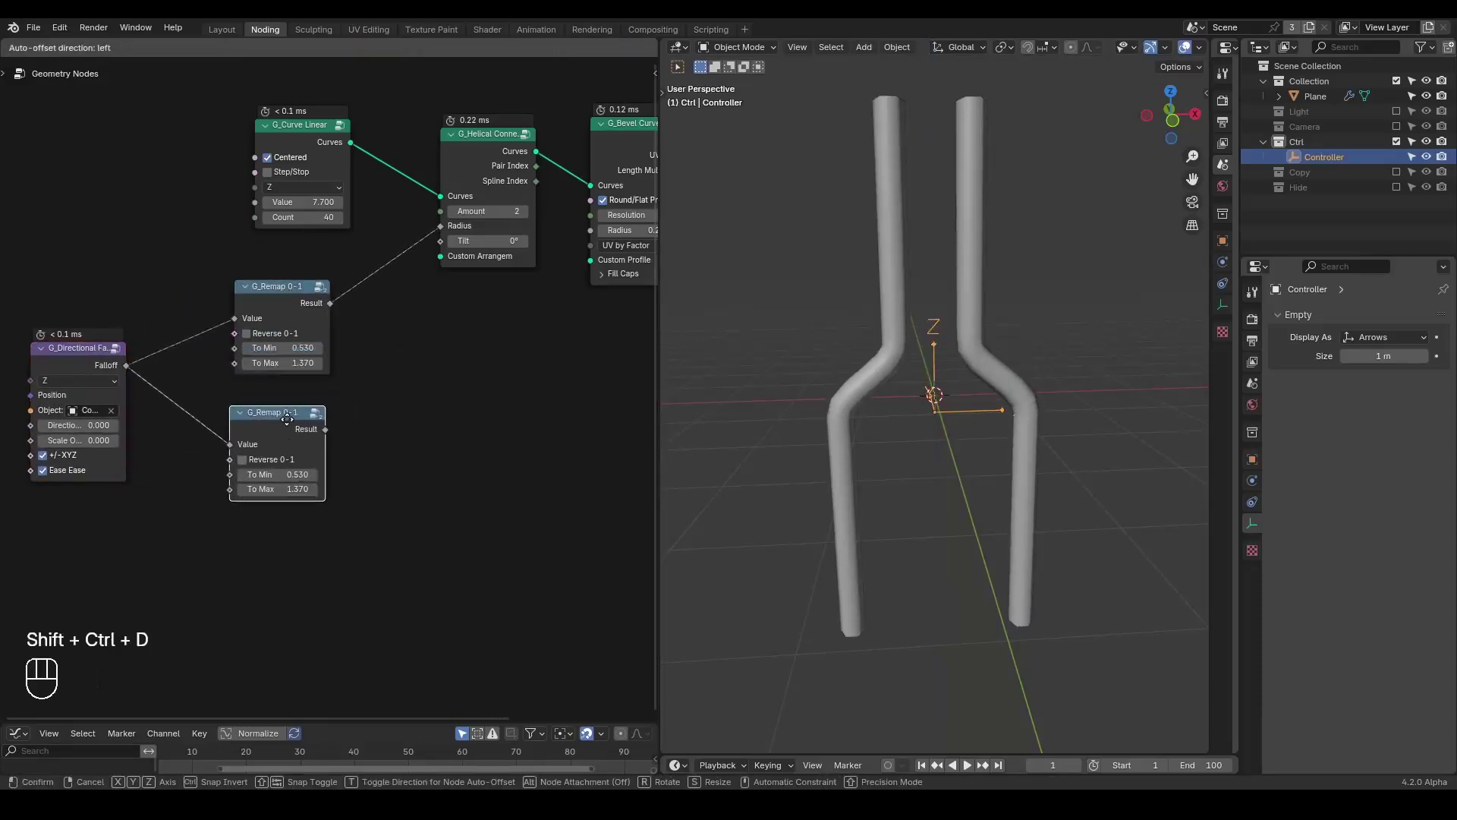
pyautogui.moveTo(329, 439); pyautogui.dragTo(358, 385)
# - Add a G_Float Range node and adjust its range values
pyautogui.press('ctrl+a')
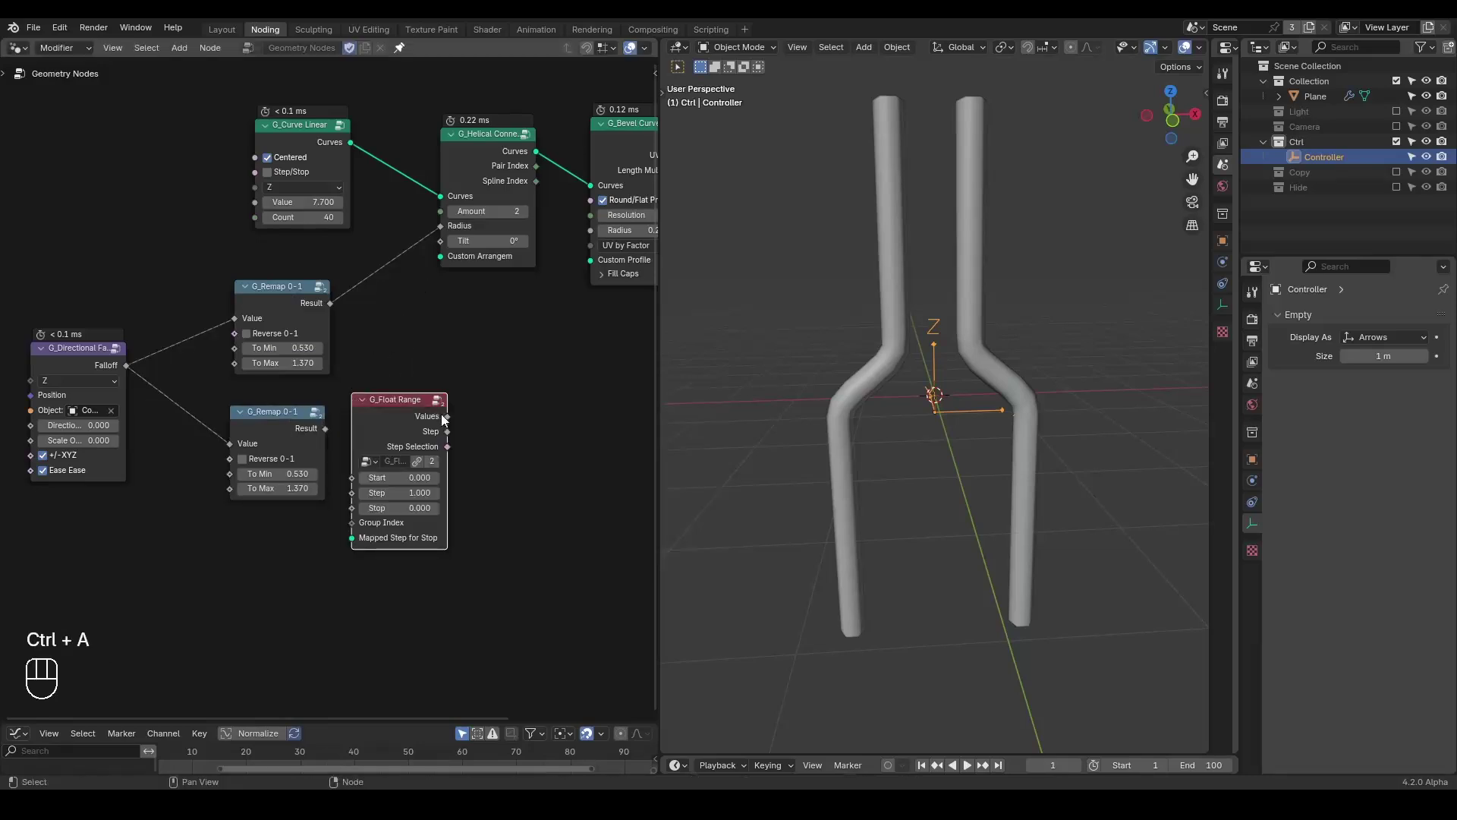
pyautogui.press('d')
pyautogui.press('d')
pyautogui.press('d')
pyautogui.click(338, 517)
pyautogui.press('d')
pyautogui.press('d')
pyautogui.press('d')
pyautogui.click(920, 625)
pyautogui.press('d')
pyautogui.press('d')
pyautogui.click(969, 610)
# - Feed the float range into the helical Tilt, raise the curve Count, and annotate the range values
pyautogui.press('d')
pyautogui.click(922, 593)
pyautogui.press('d')
pyautogui.press('d')
pyautogui.press('d')
pyautogui.moveTo(913, 629); pyautogui.dragTo(956, 601)
pyautogui.click(1010, 561)
pyautogui.press('d')
pyautogui.press('d')
pyautogui.moveTo(438, 424); pyautogui.dragTo(443, 247)
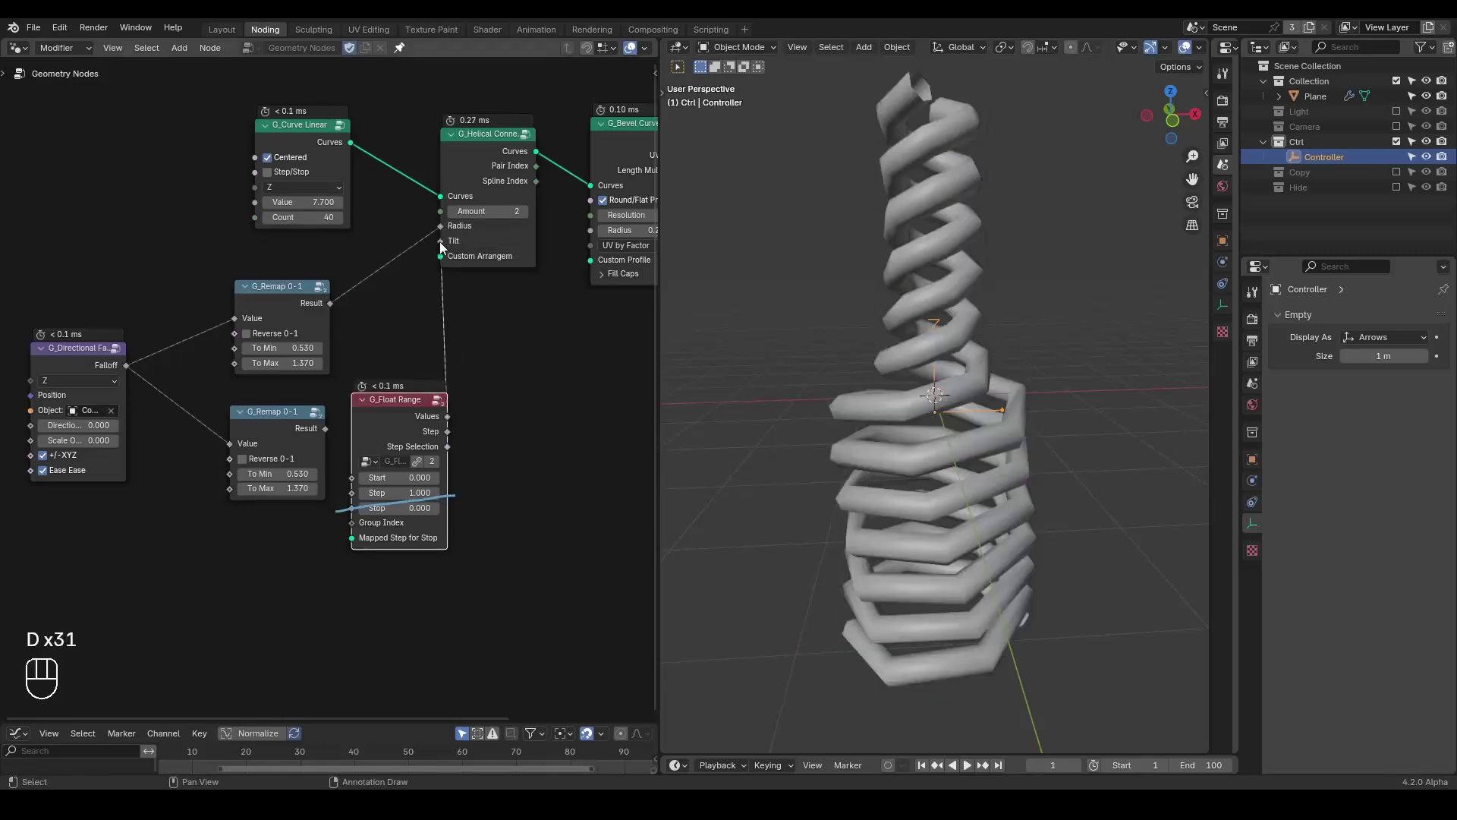
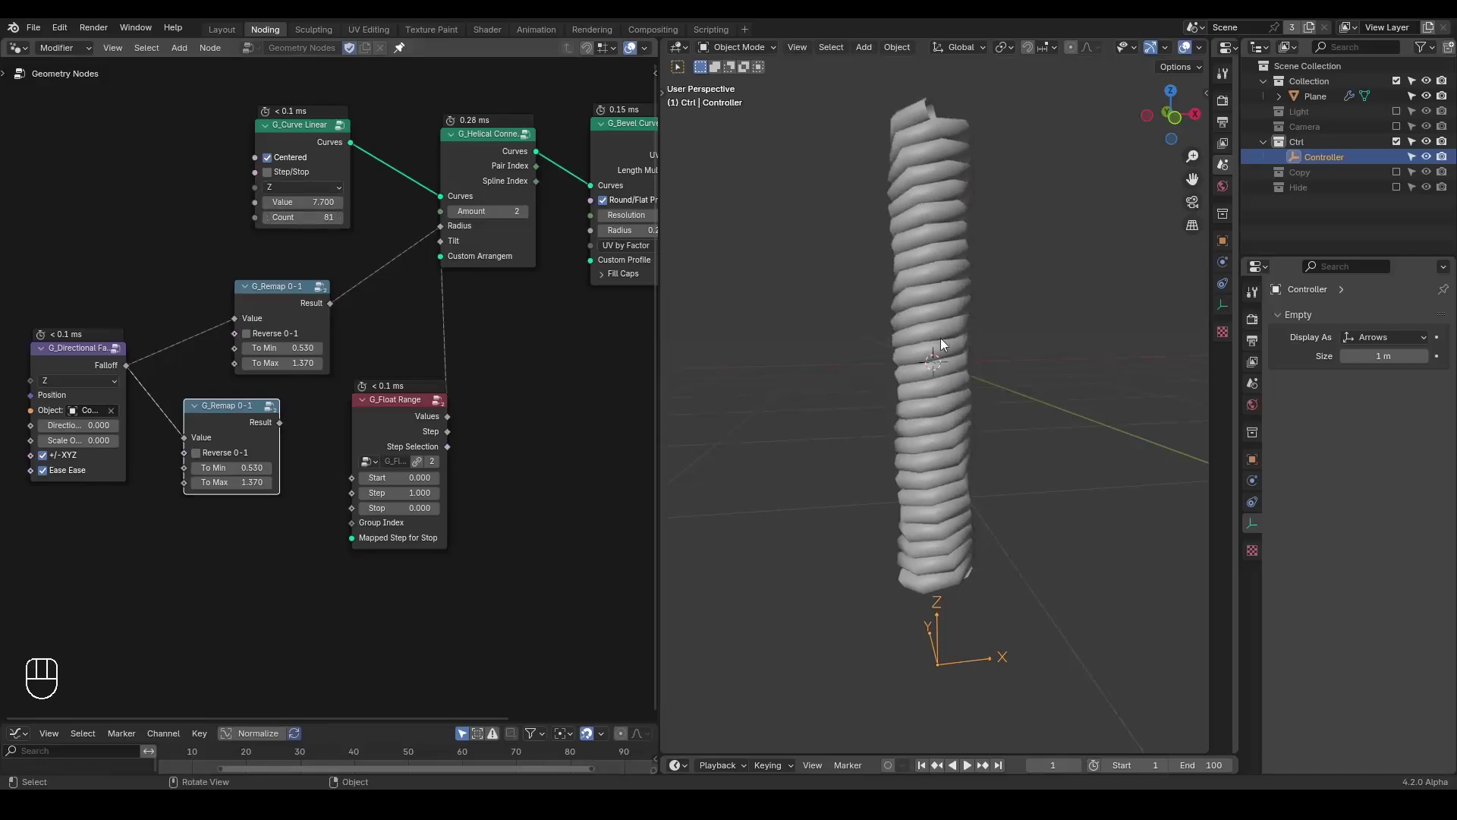
# - Set the Float Range Stop to 6.283 and lower the curve Count to 118 for a clean double helix
pyautogui.press('d')
pyautogui.press('d')
pyautogui.press('d')
pyautogui.press('d')
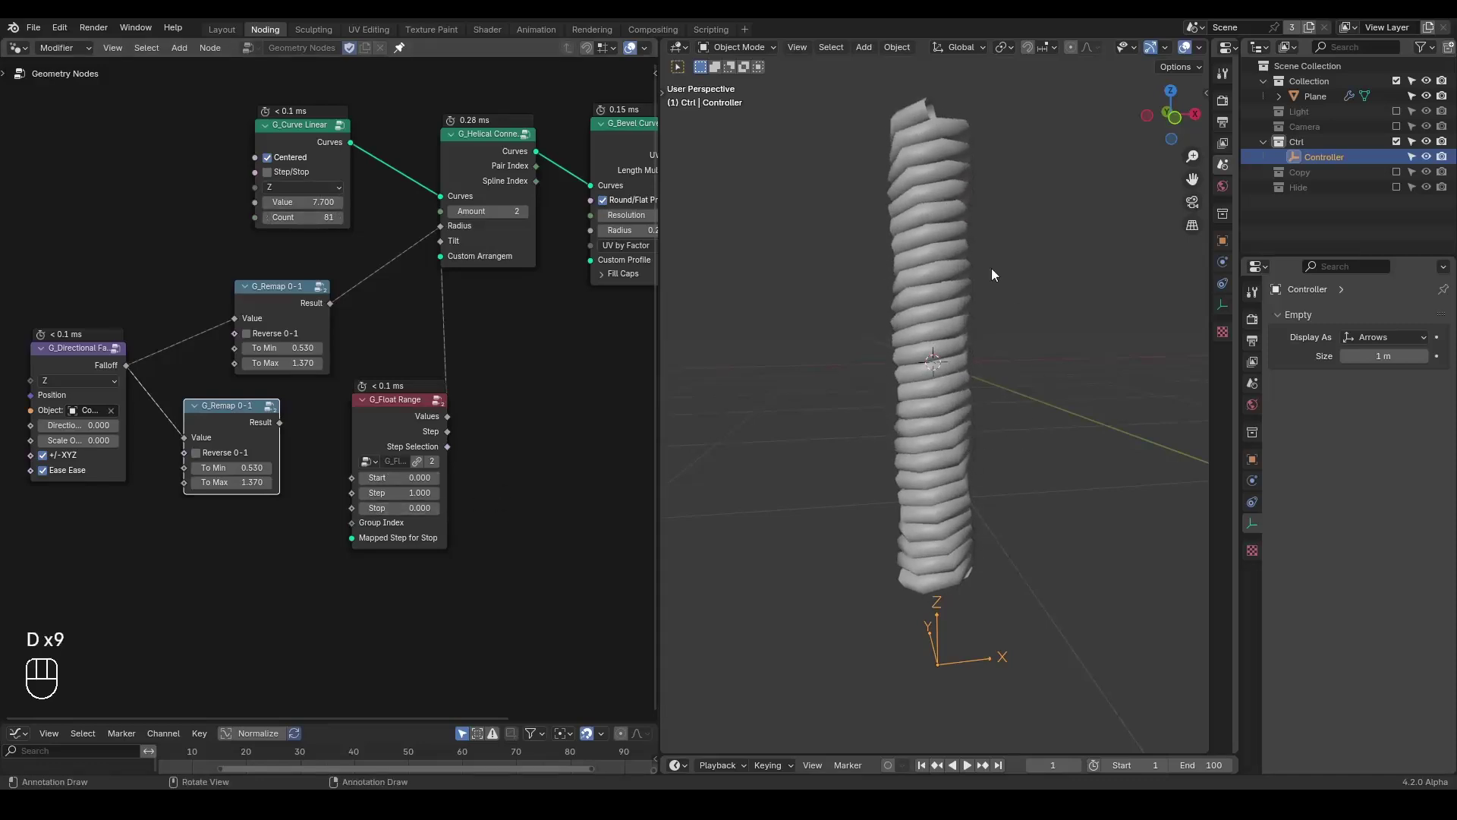
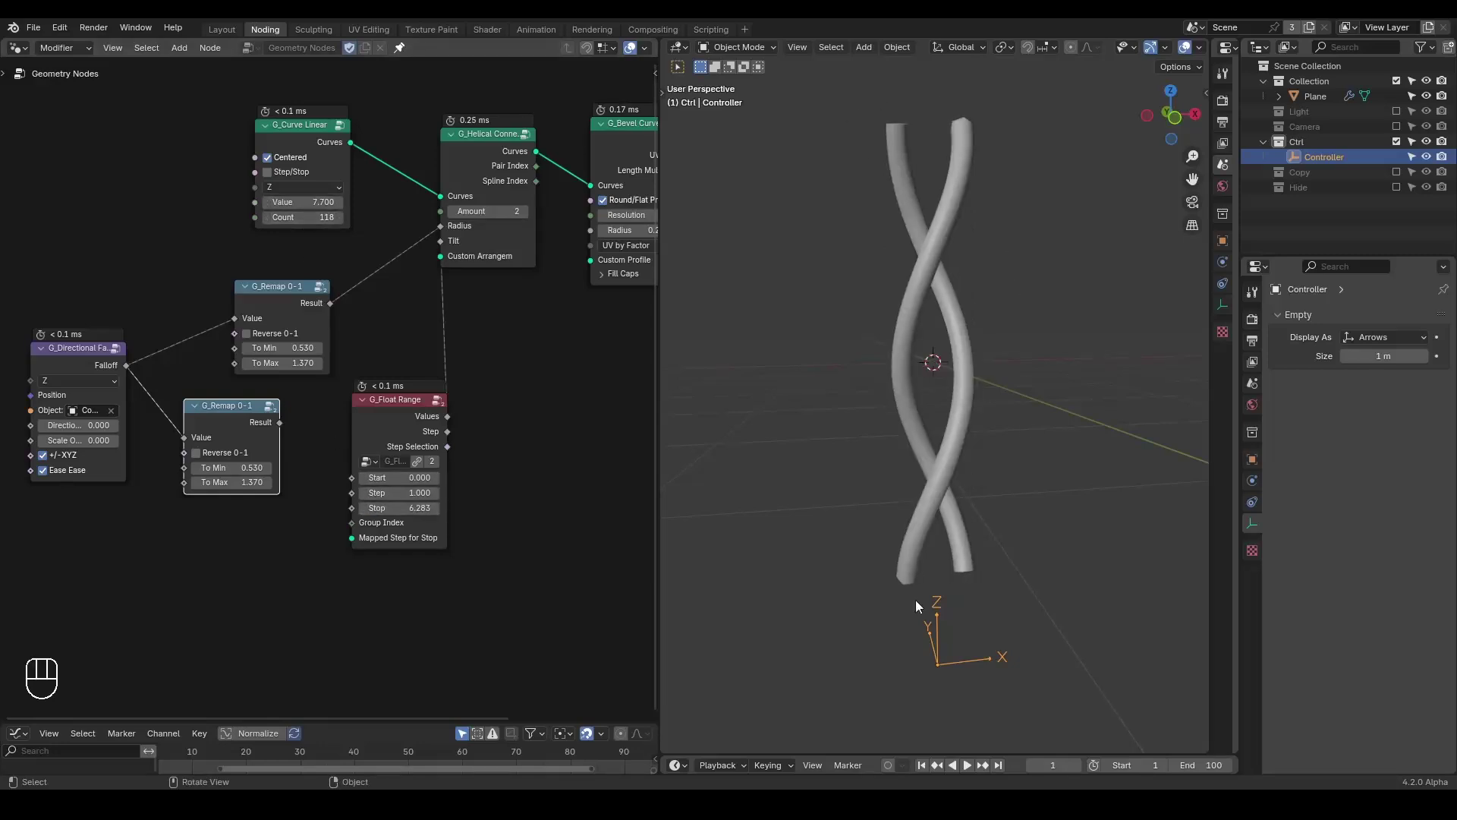
pyautogui.press('d')
pyautogui.press('d')
pyautogui.press('d')
pyautogui.click(337, 492)
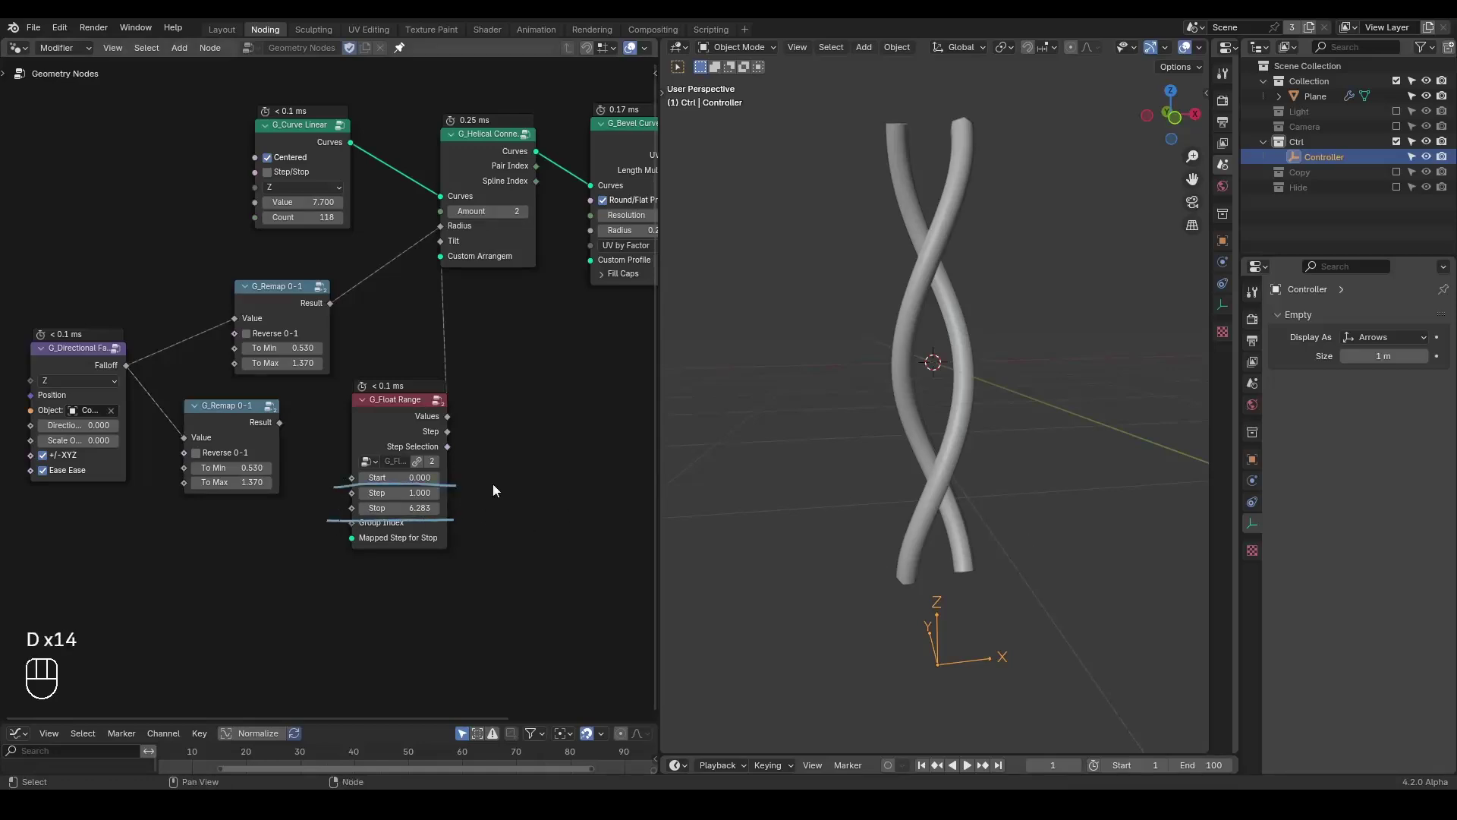
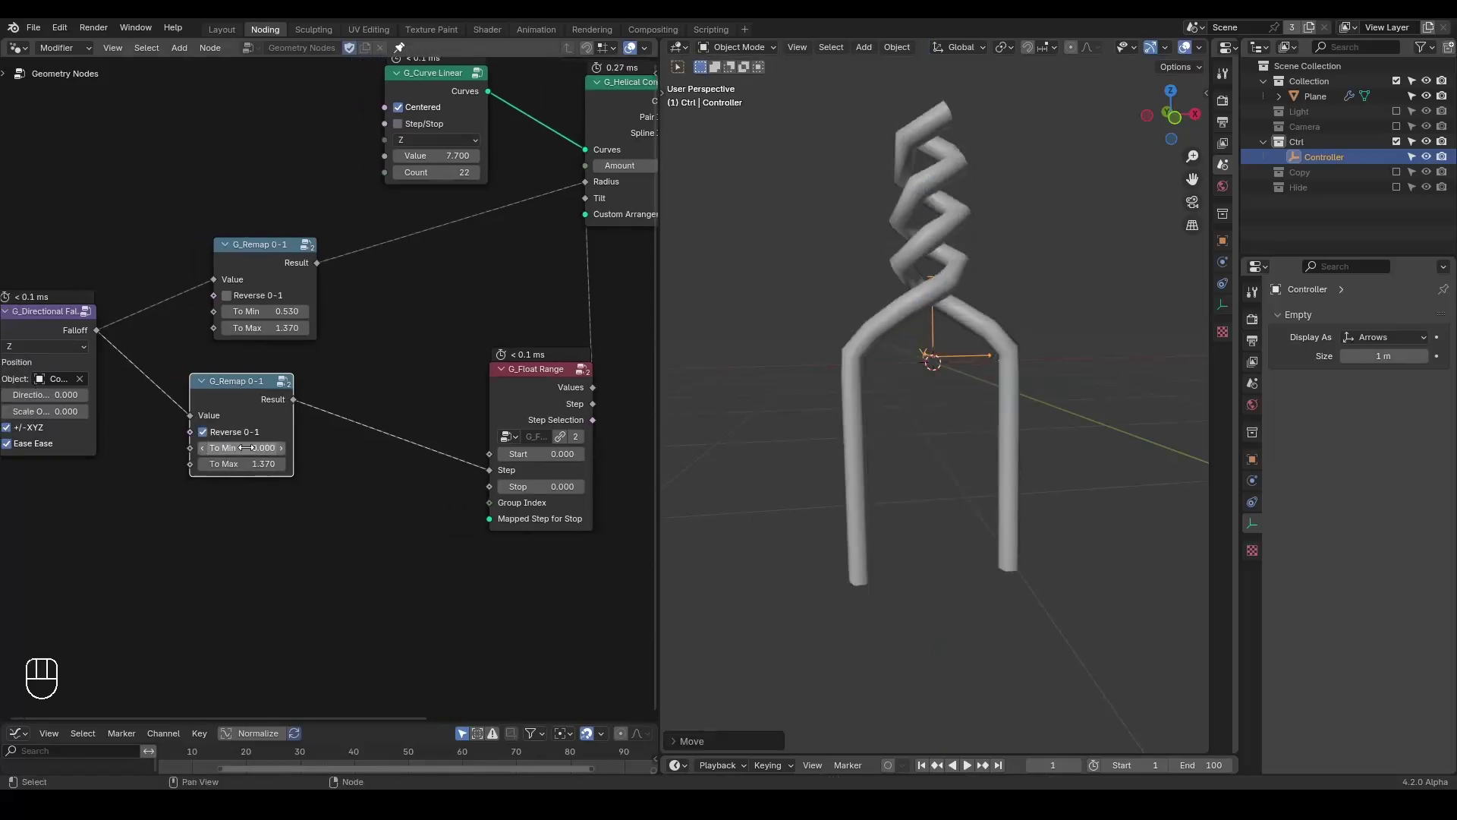
# - Set the reversed remap's To Min to 0 and move the Controller empty below the helix
pyautogui.press('g')
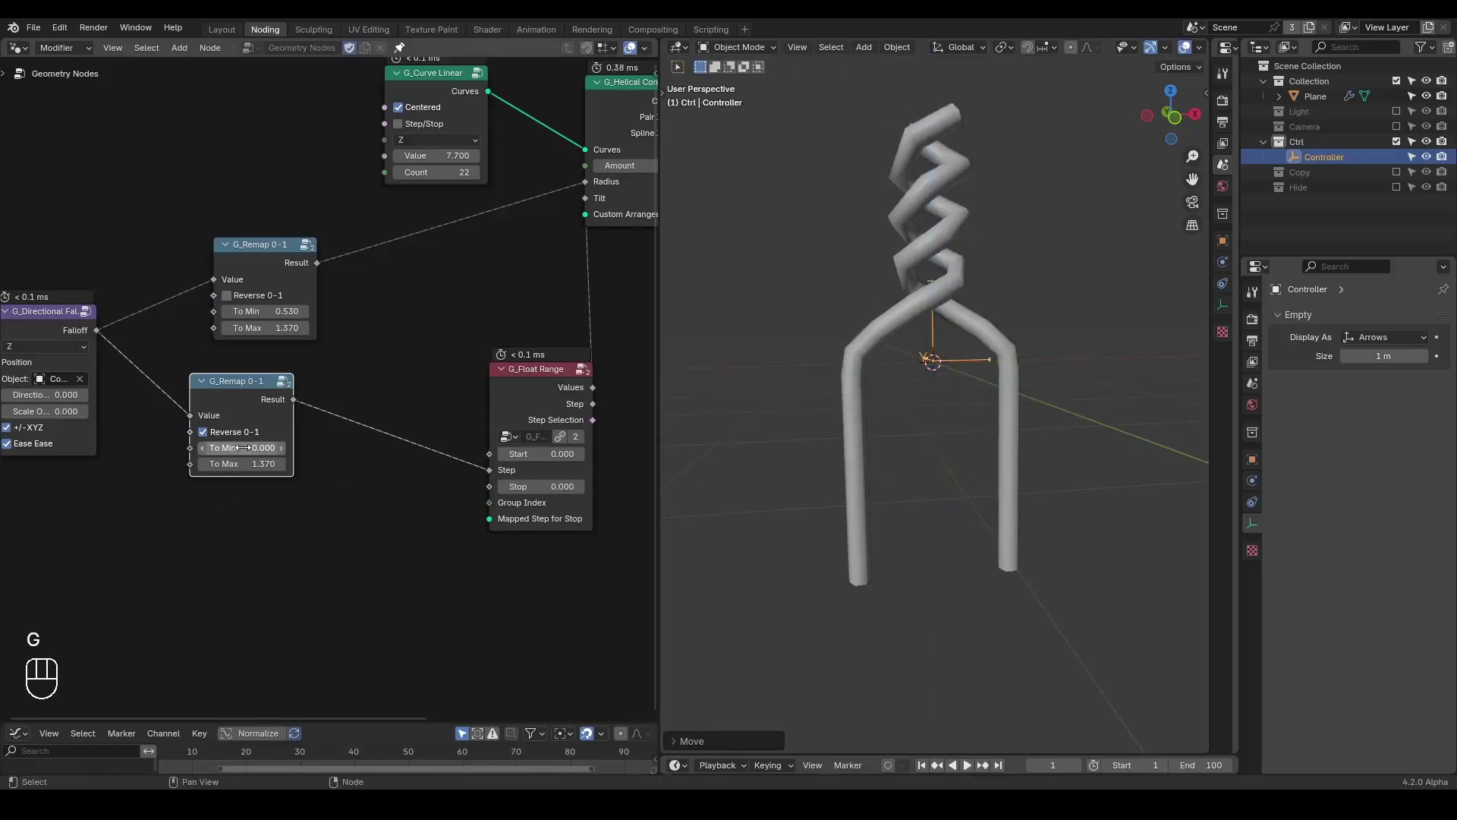
pyautogui.press('g')
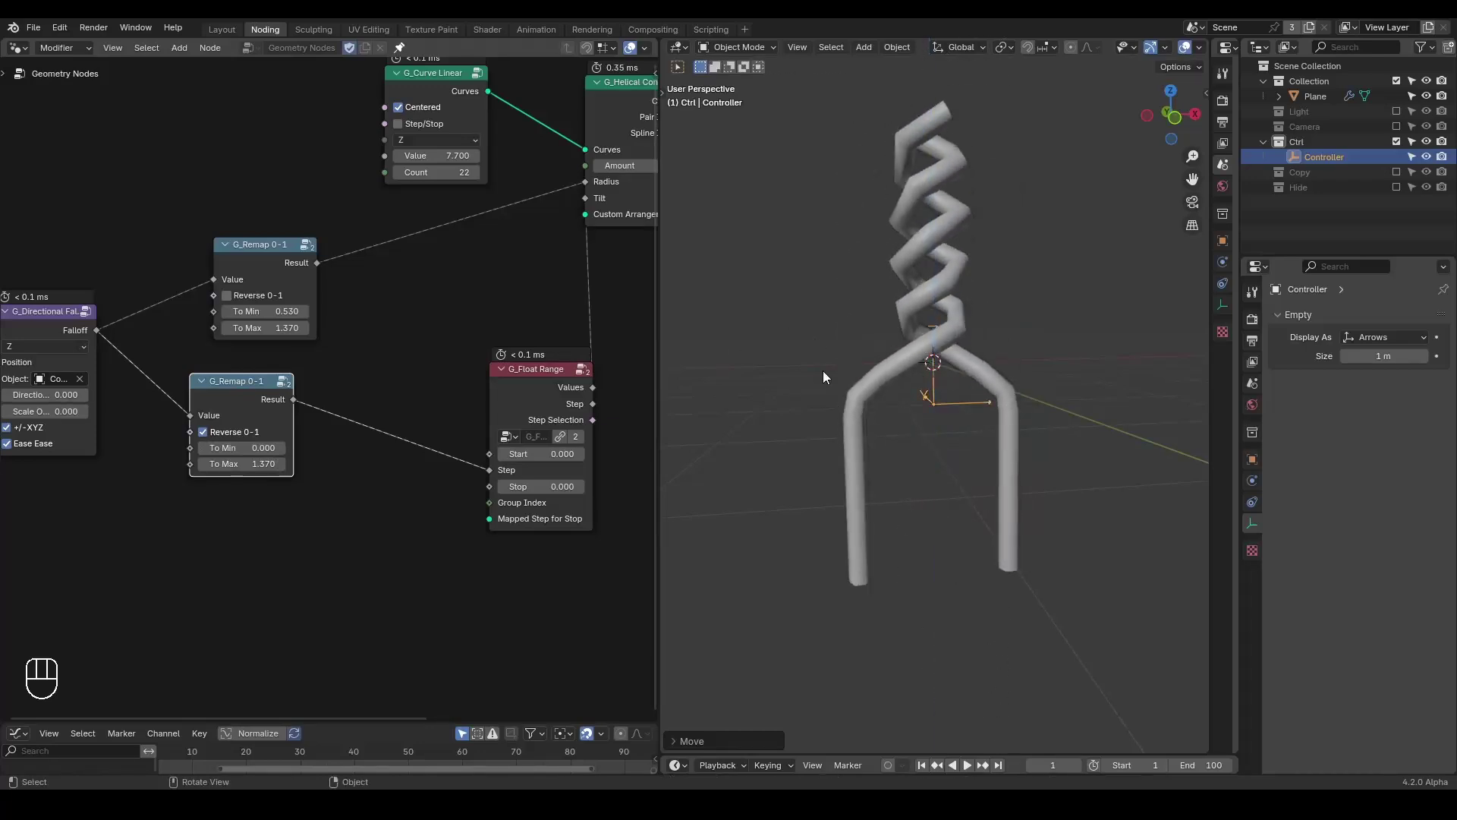
pyautogui.press('g')
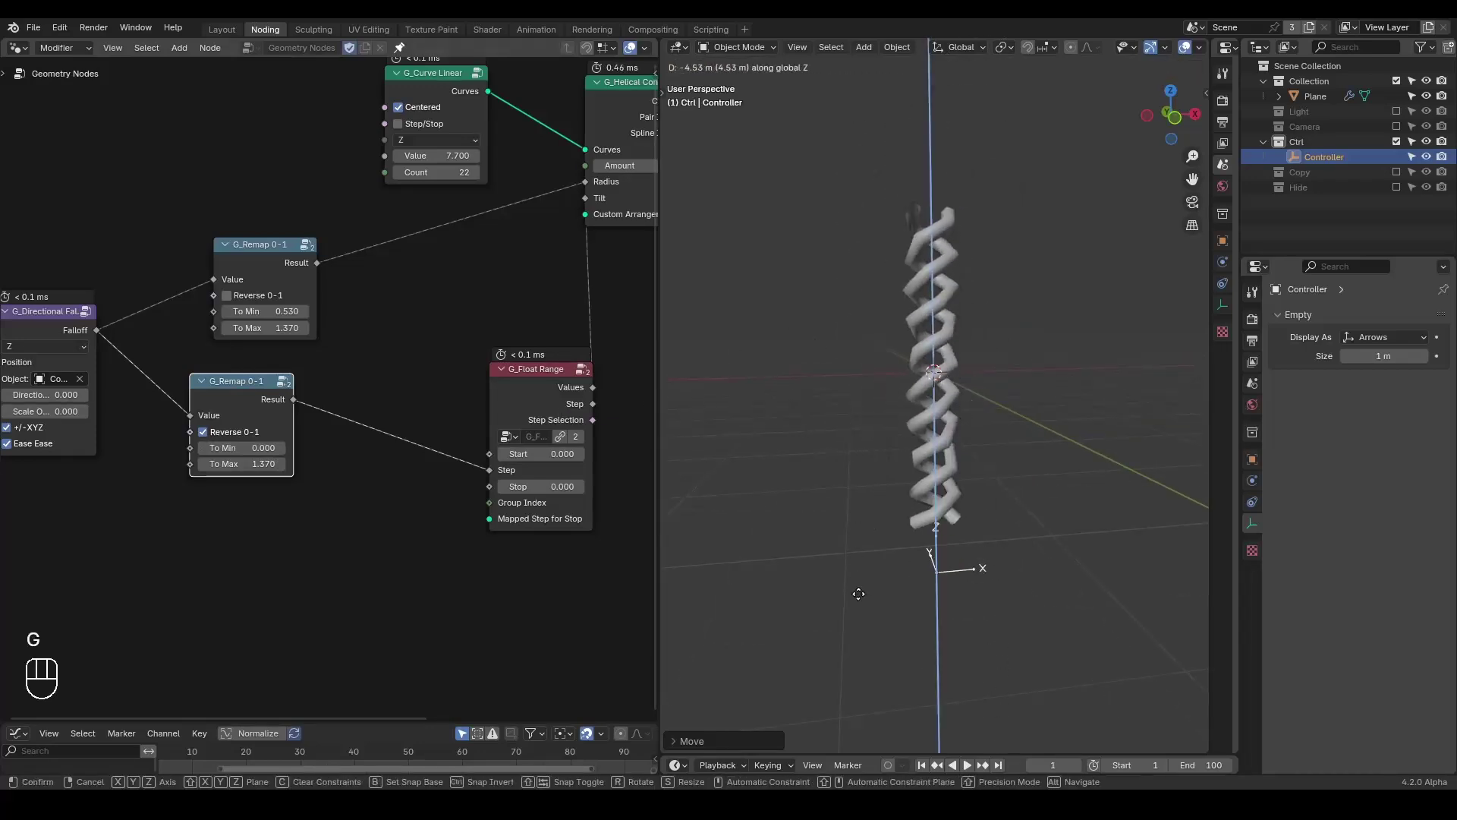
pyautogui.click(425, 78)
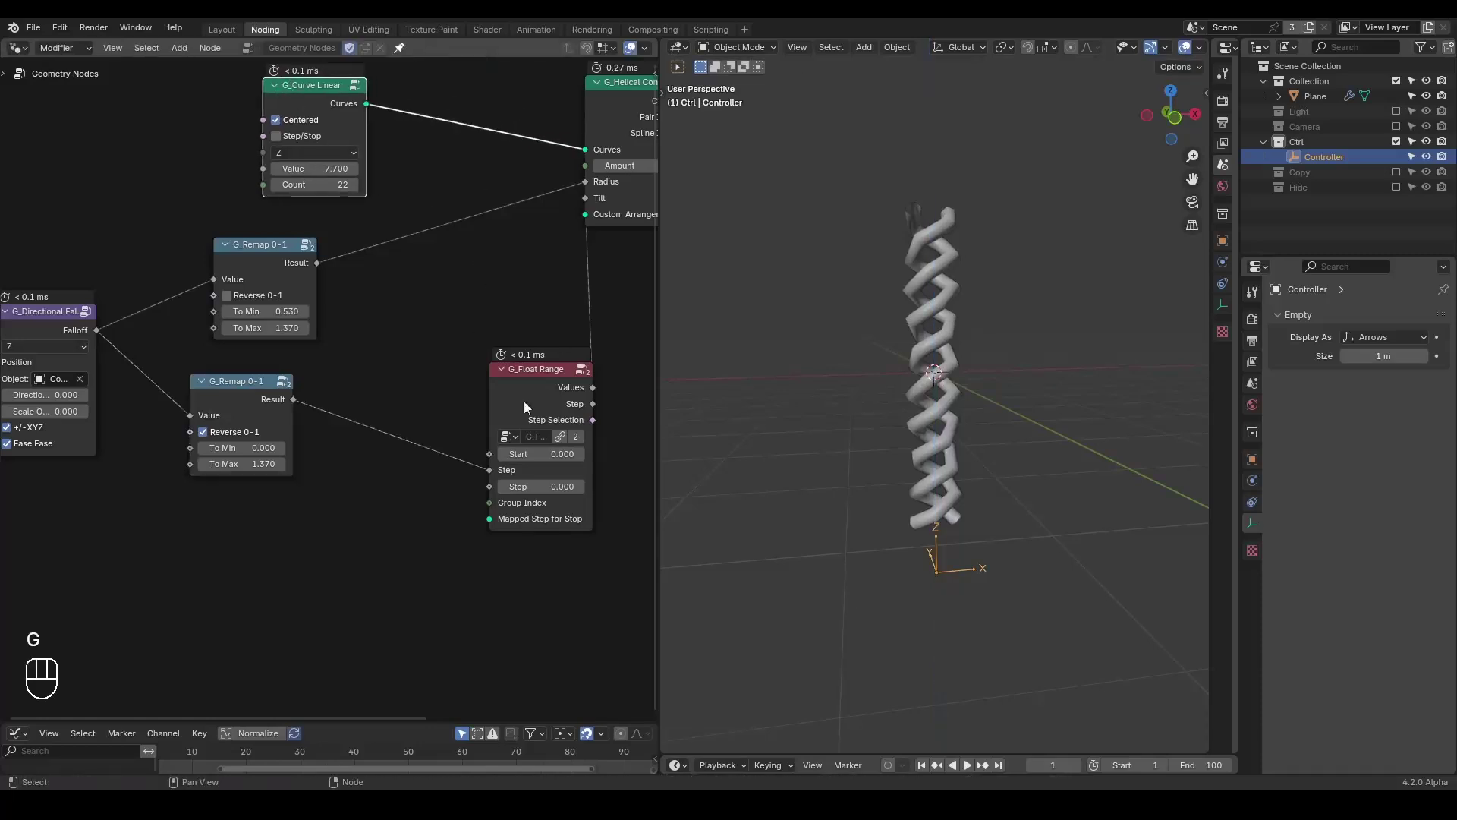
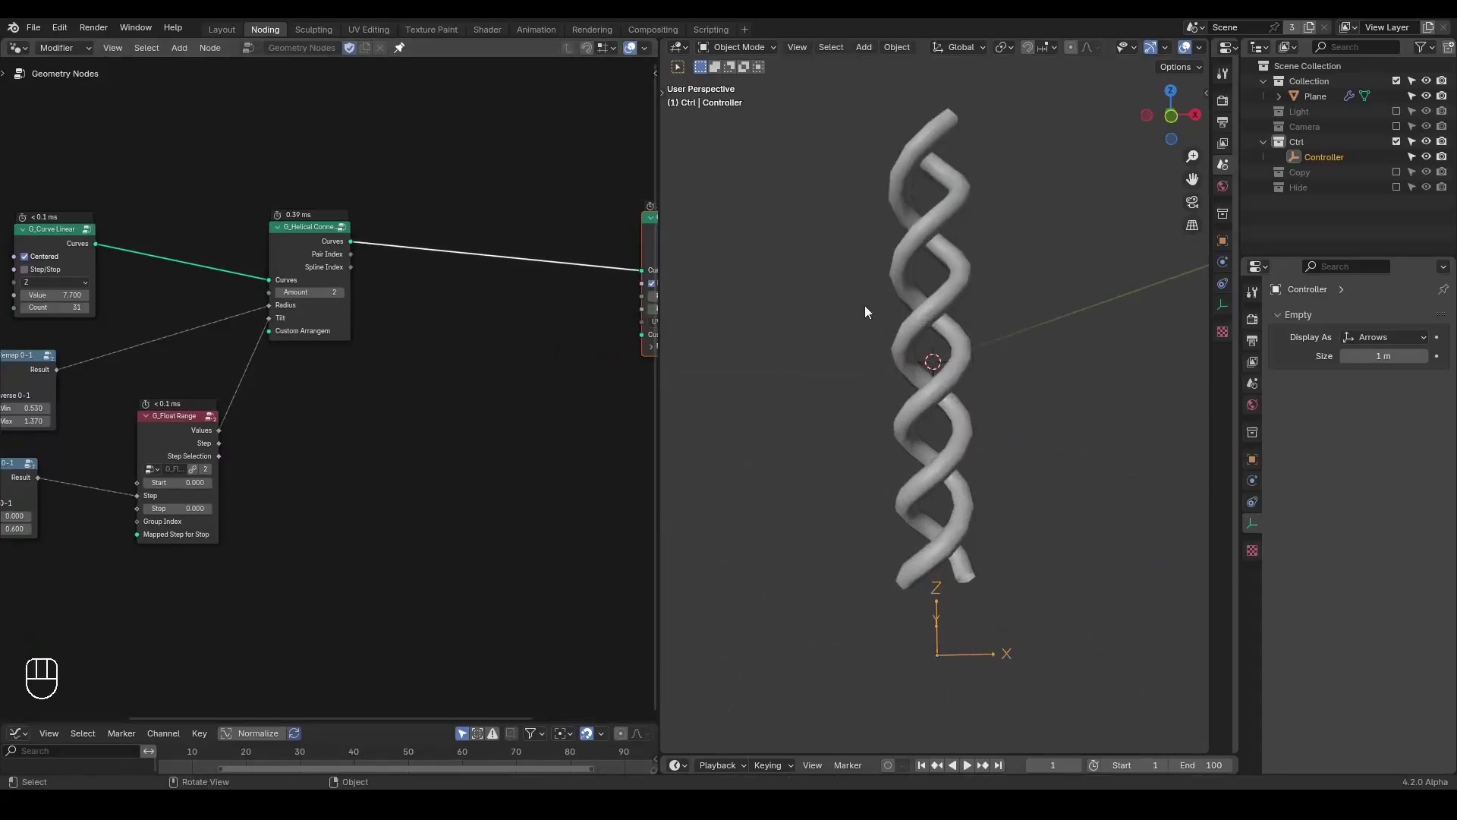
# - Add a Set Position node after G_Helical Connect and preview the helical curves in a Viewer
pyautogui.middleClick(402, 342)
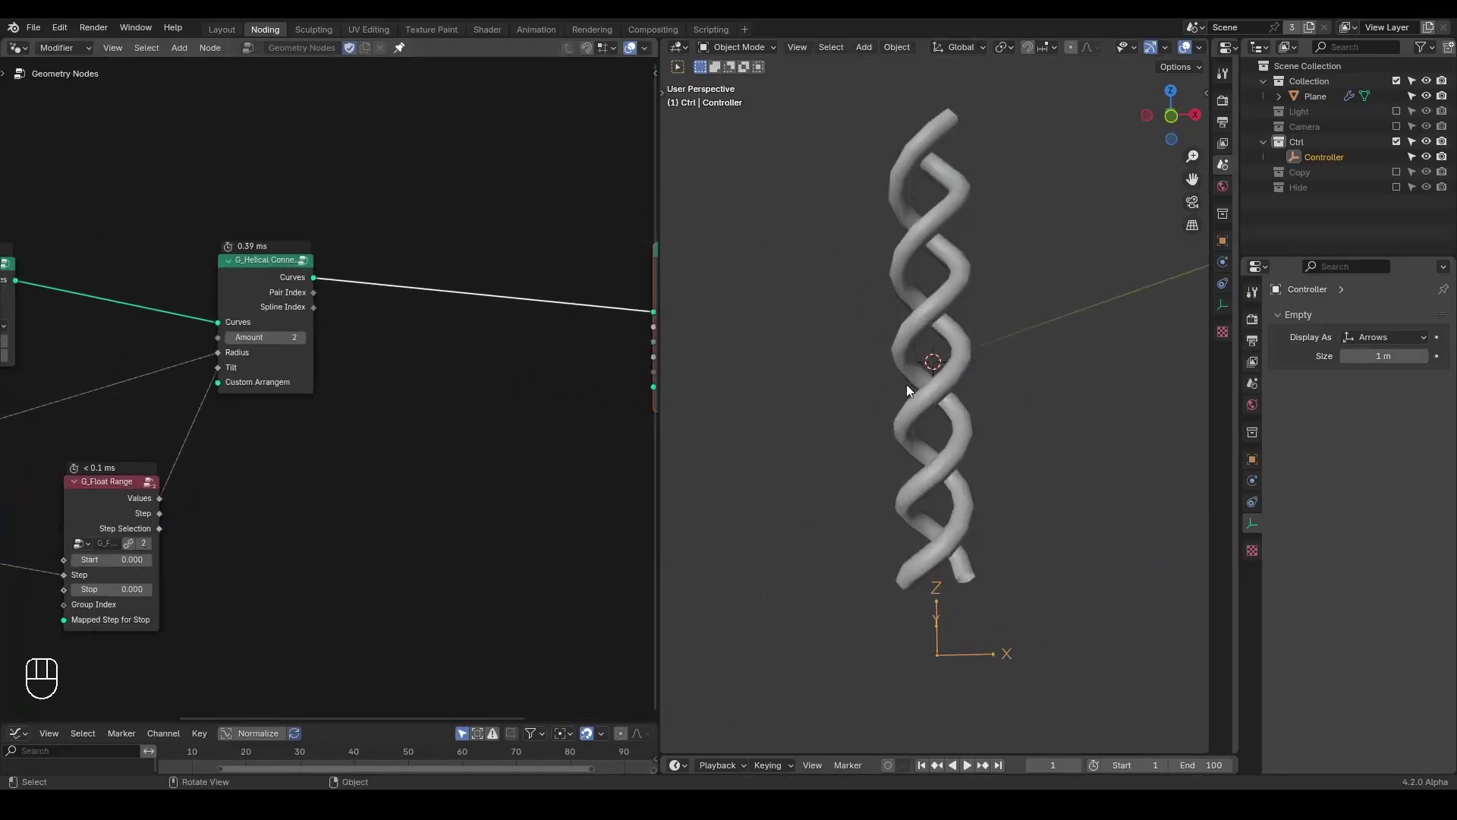
pyautogui.press('ctrl+a')
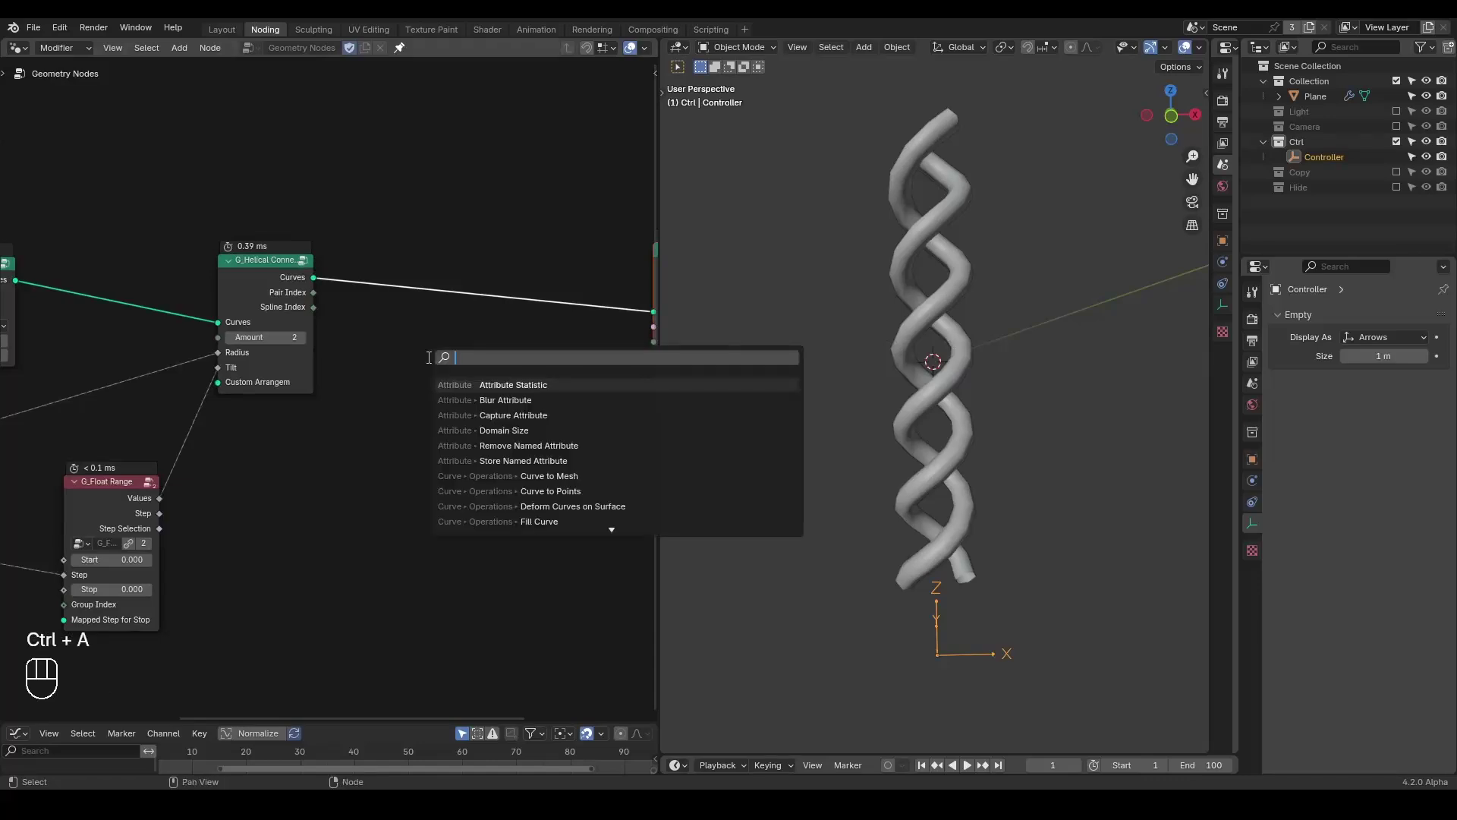
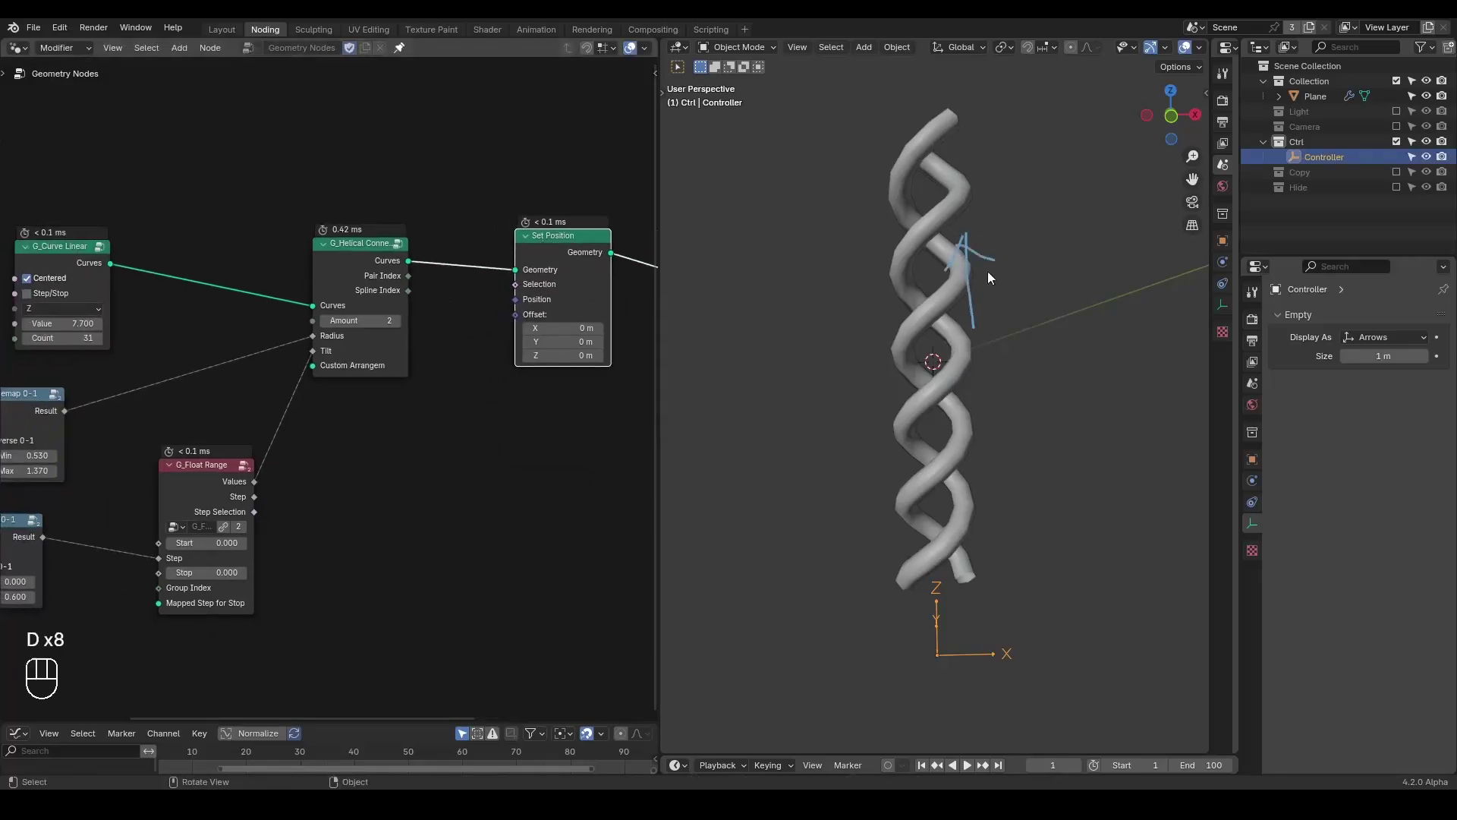
pyautogui.press('d')
pyautogui.click(991, 202)
pyautogui.press('d')
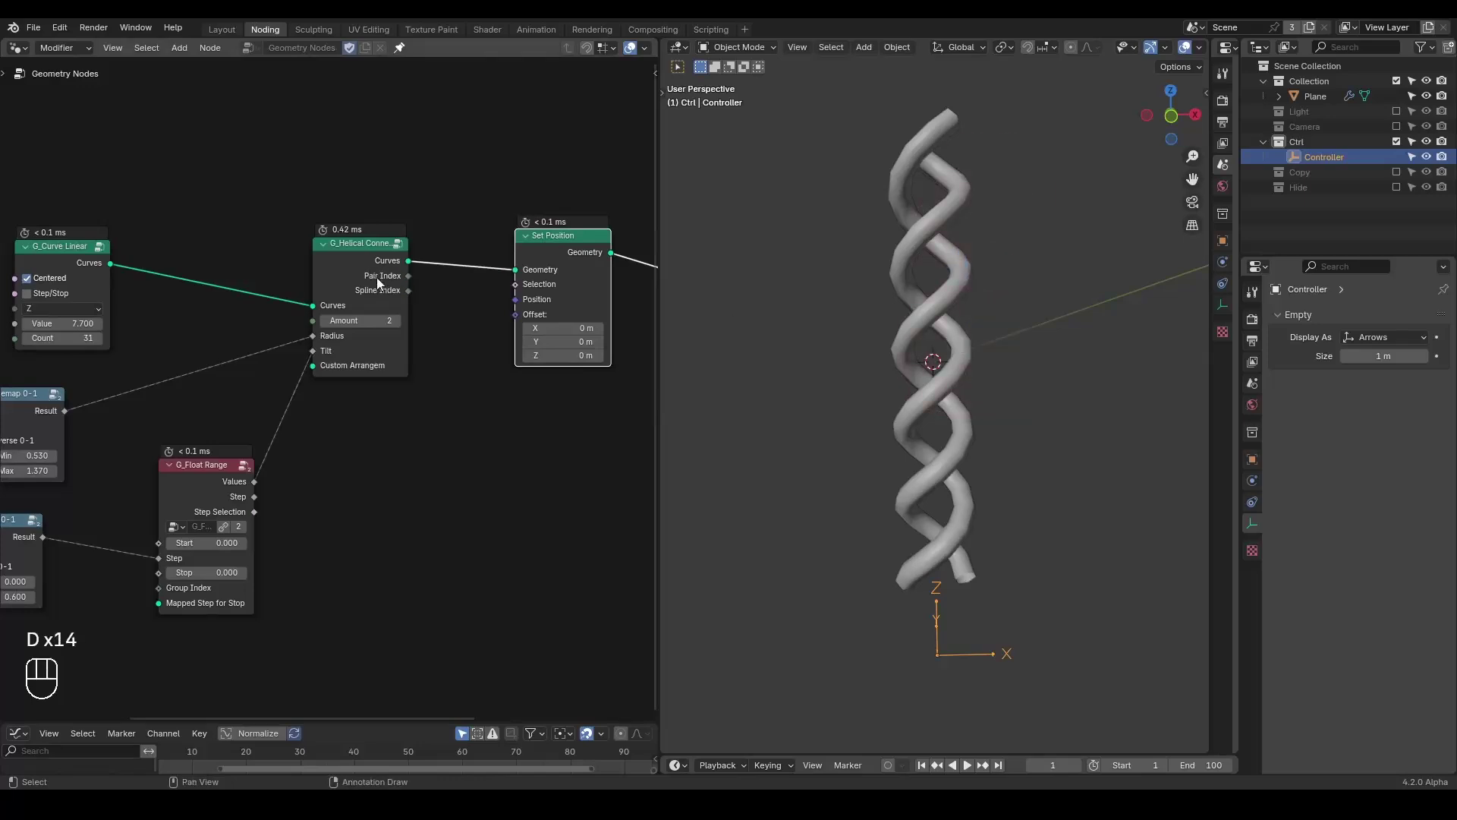
pyautogui.press('ctrl+shift+d')
pyautogui.click(369, 273)
pyautogui.doubleClick(369, 283)
pyautogui.press('d')
pyautogui.press('d')
pyautogui.press('d')
pyautogui.click(866, 252)
pyautogui.click(1019, 328)
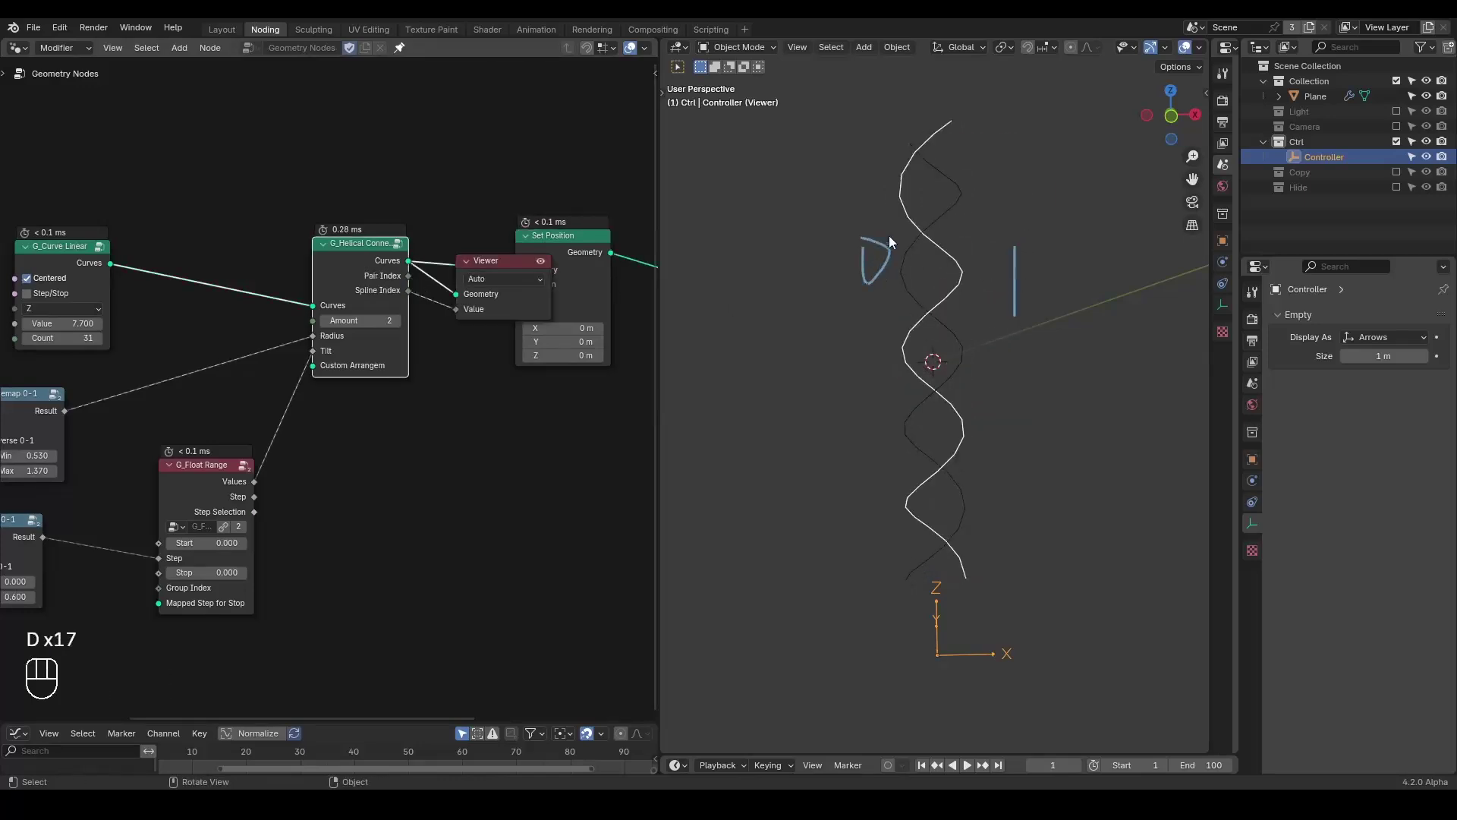
# - Offset the spline-indexed strand 0.57 m along Z, staggering the two tubes
pyautogui.press('d')
pyautogui.press('d')
pyautogui.press('d')
pyautogui.press('d')
pyautogui.click(503, 267)
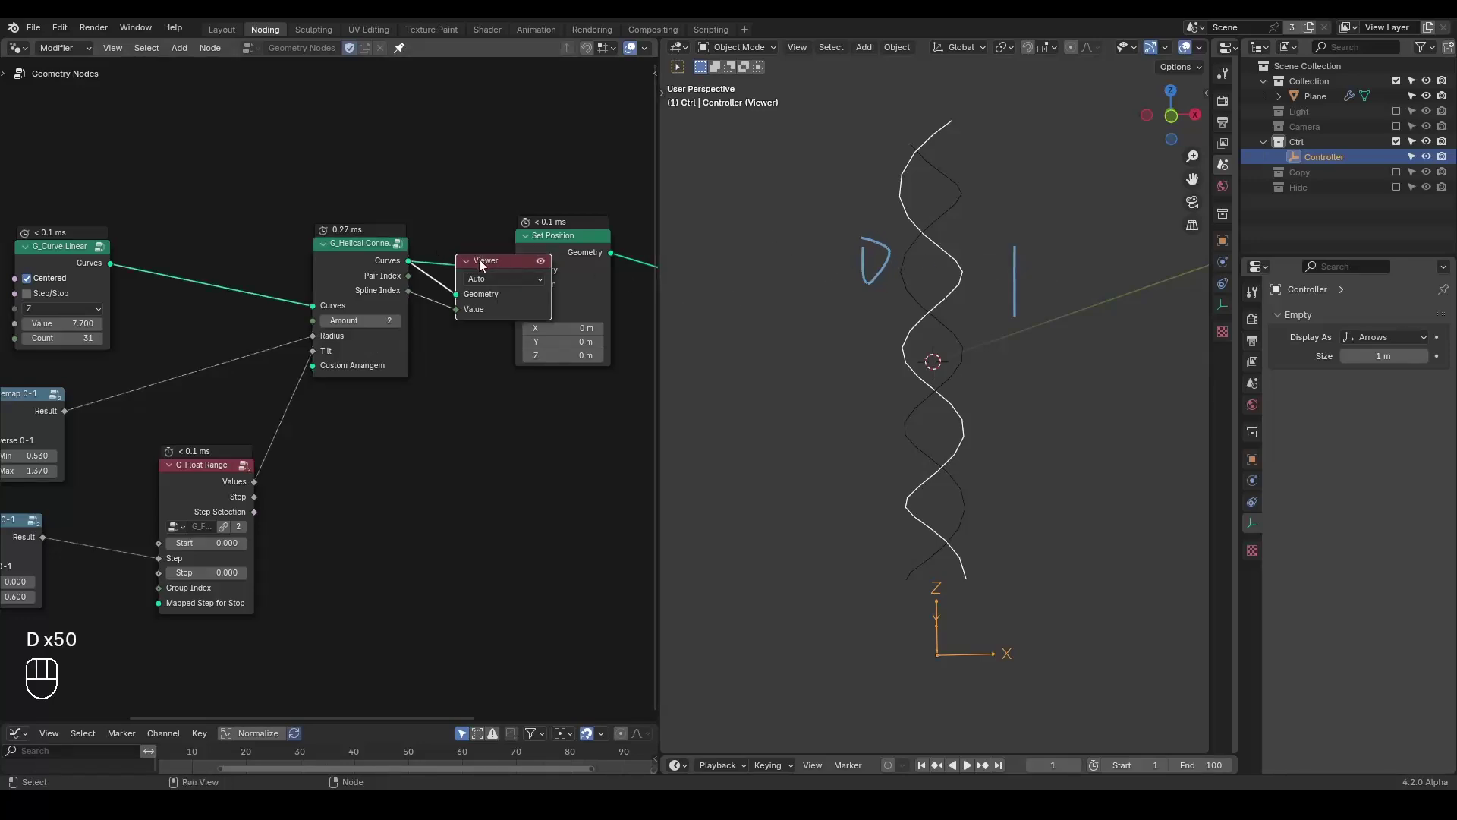
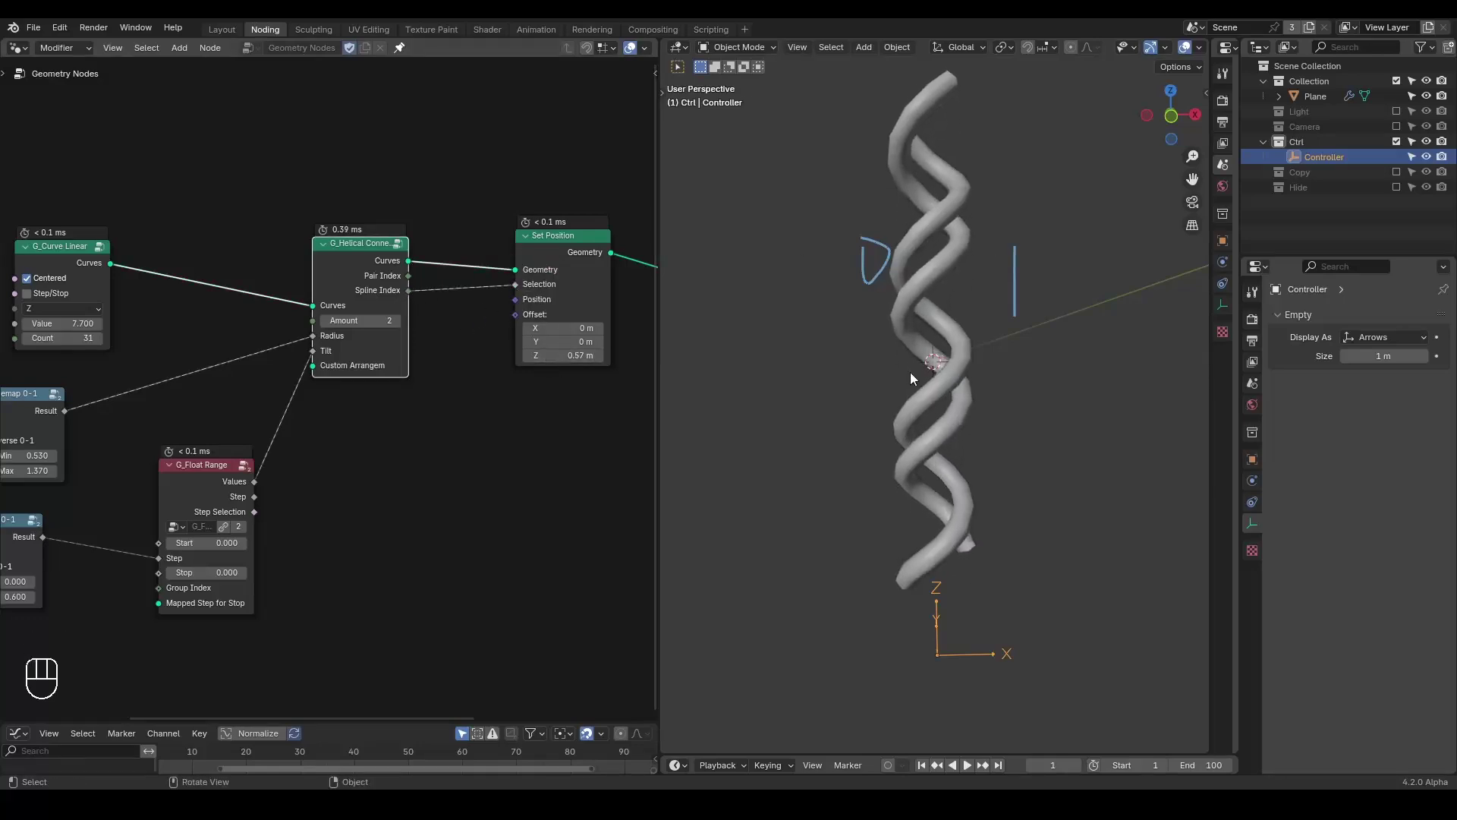
pyautogui.press('d')
pyautogui.moveTo(888, 183); pyautogui.dragTo(957, 466)
pyautogui.press('d')
pyautogui.press('d')
pyautogui.moveTo(992, 359); pyautogui.dragTo(971, 375)
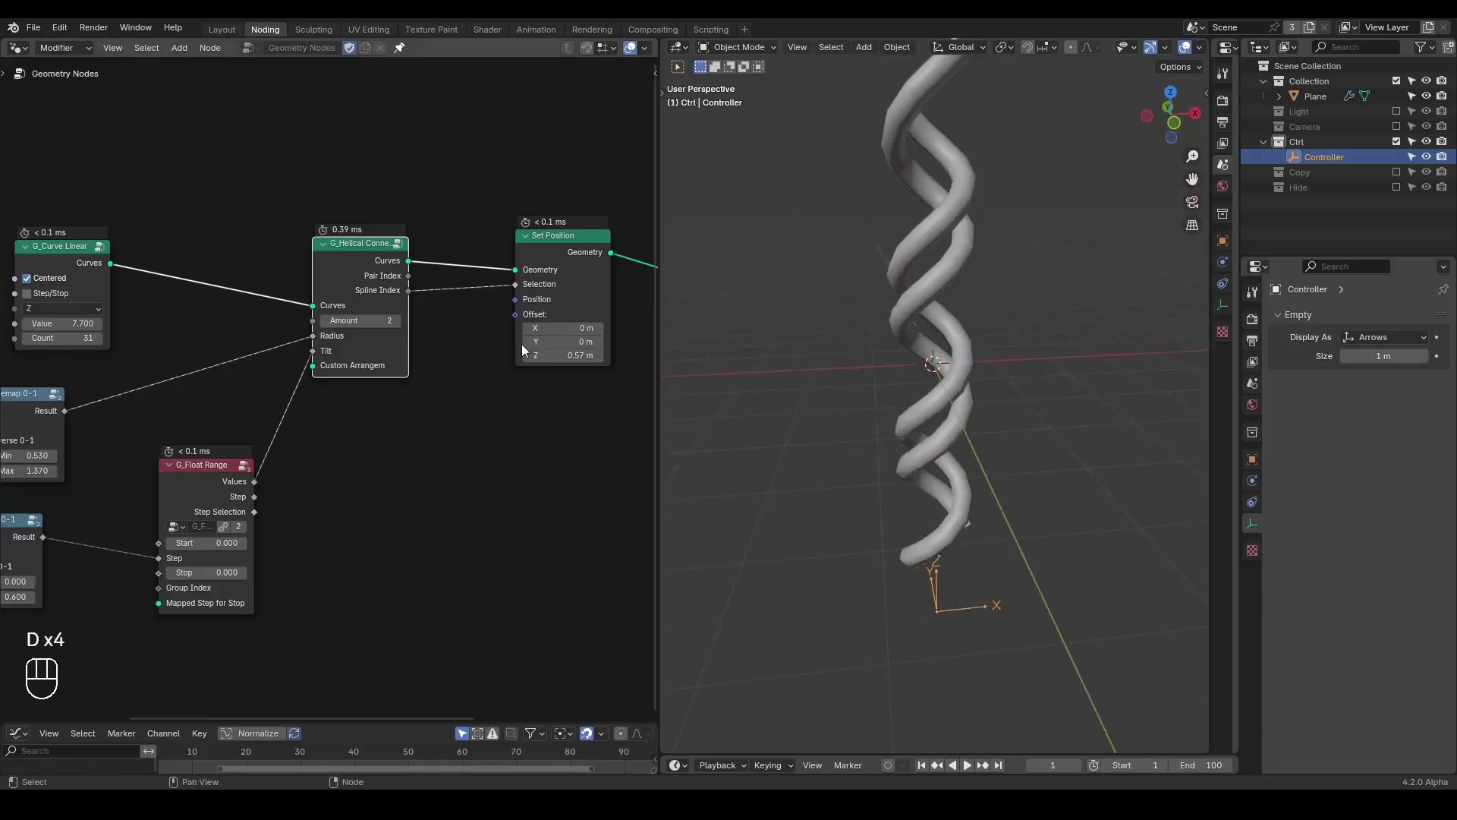
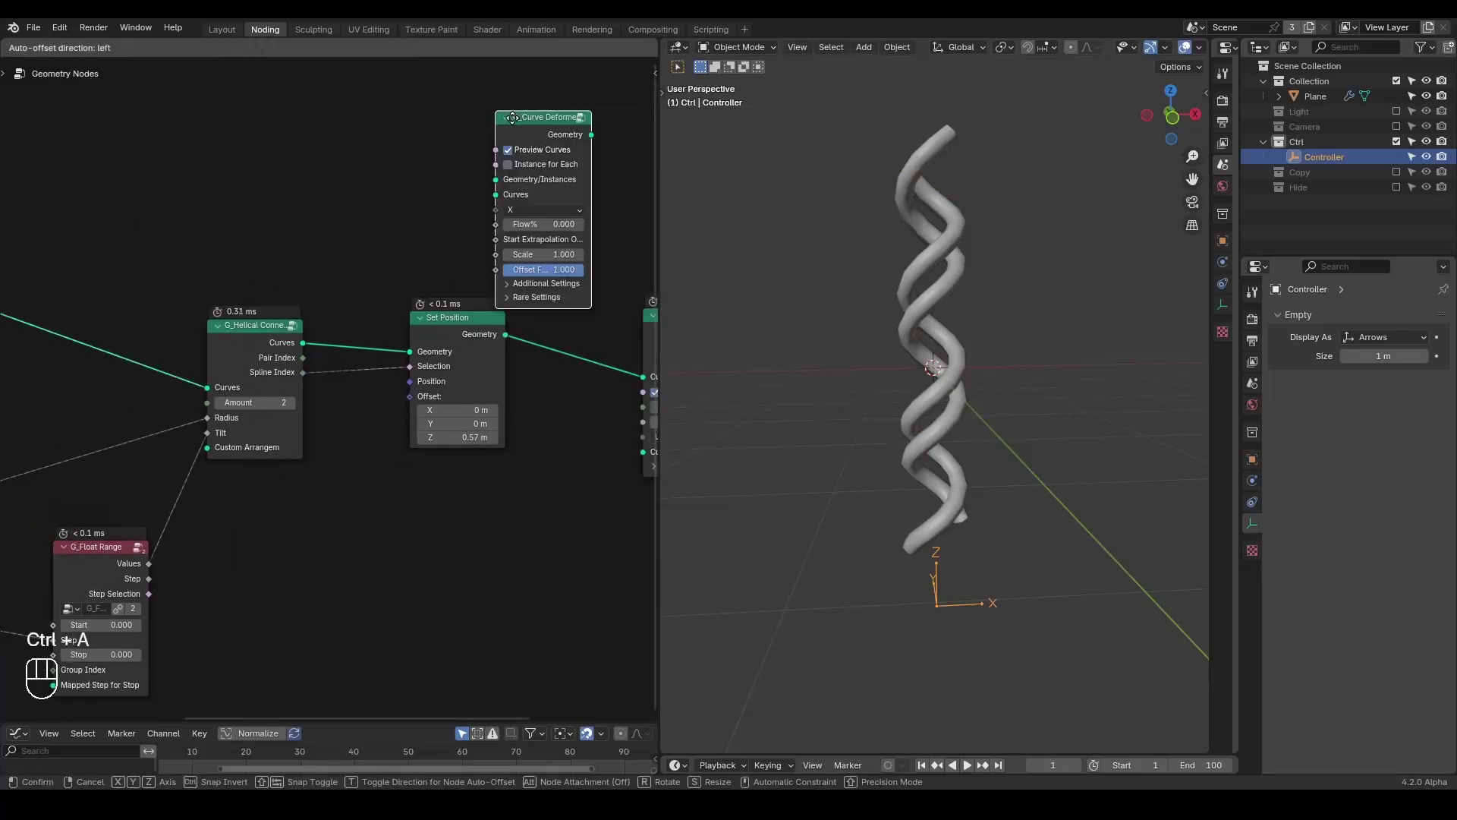
# - Add a Quadratic Bezier node arcing from −1 m to 1 m through a 2 m peak
pyautogui.press('x')
pyautogui.click(360, 262)
pyautogui.press('ctrl+a')
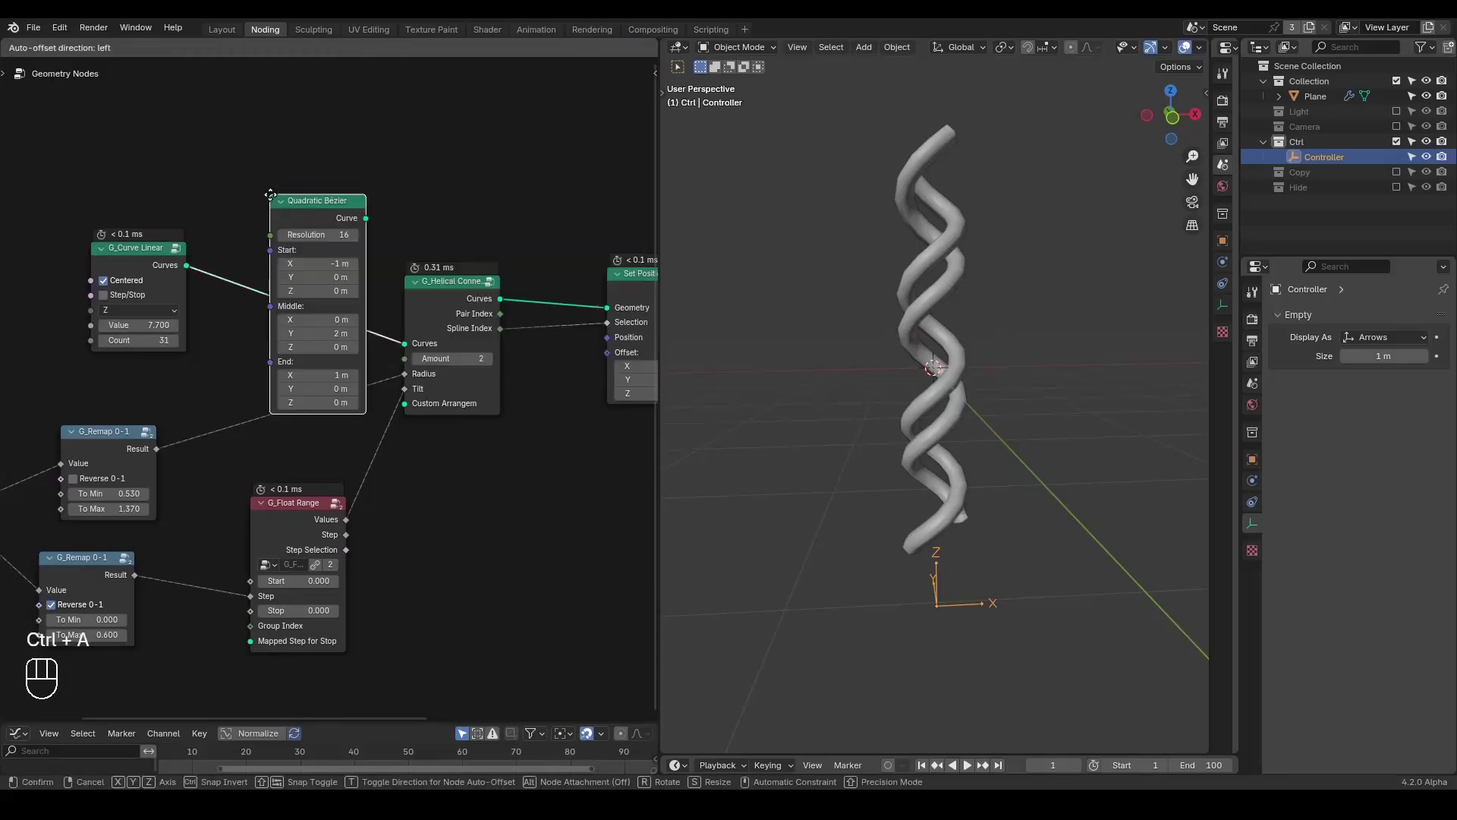
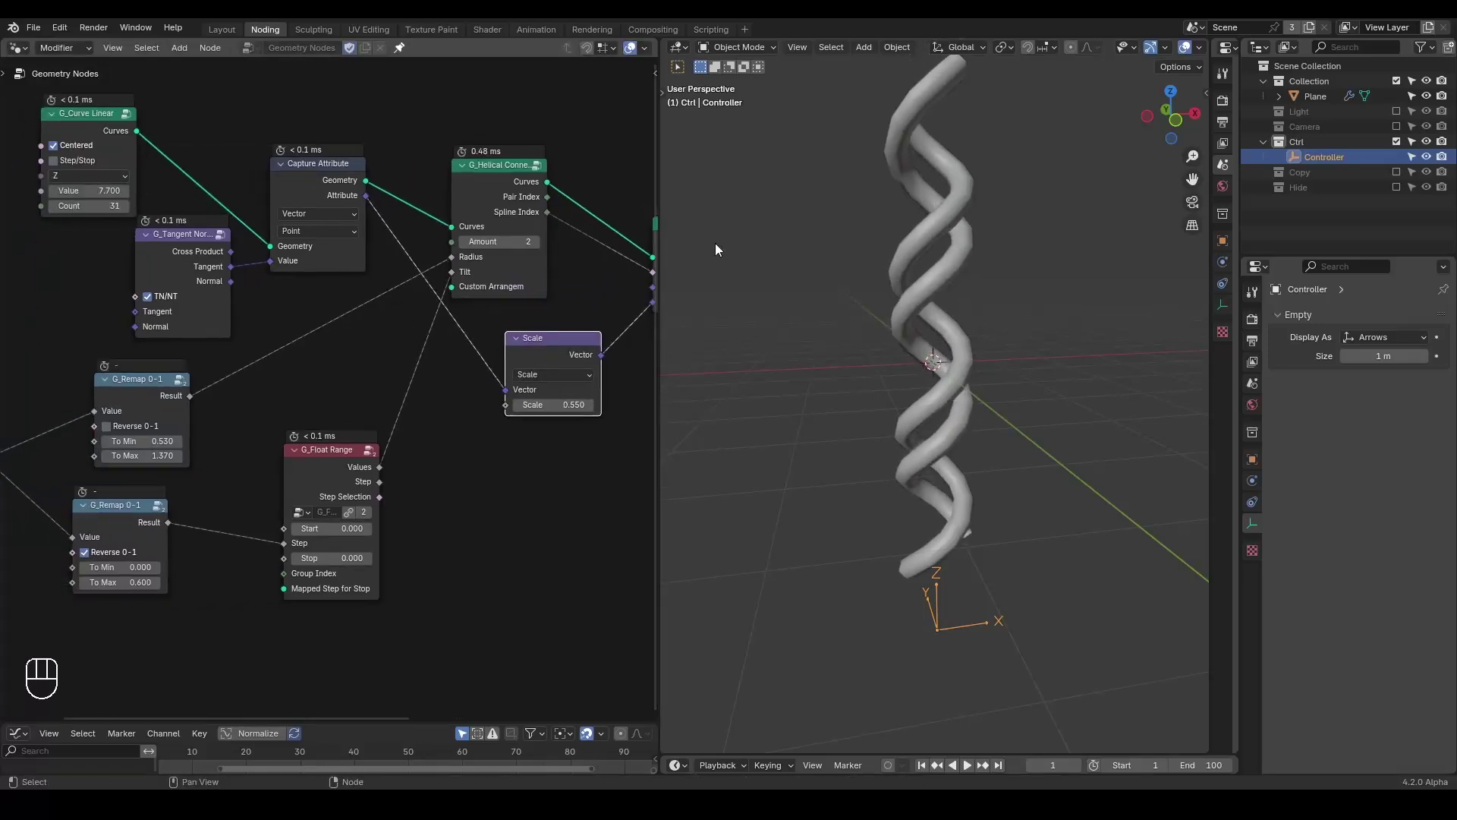
# - Set the G_Curve Linear axis to Y so the helix lies along the Y direction
pyautogui.middleClick(868, 407)
pyautogui.click(85, 181)
pyautogui.click(99, 182)
pyautogui.moveTo(965, 329); pyautogui.dragTo(958, 470)
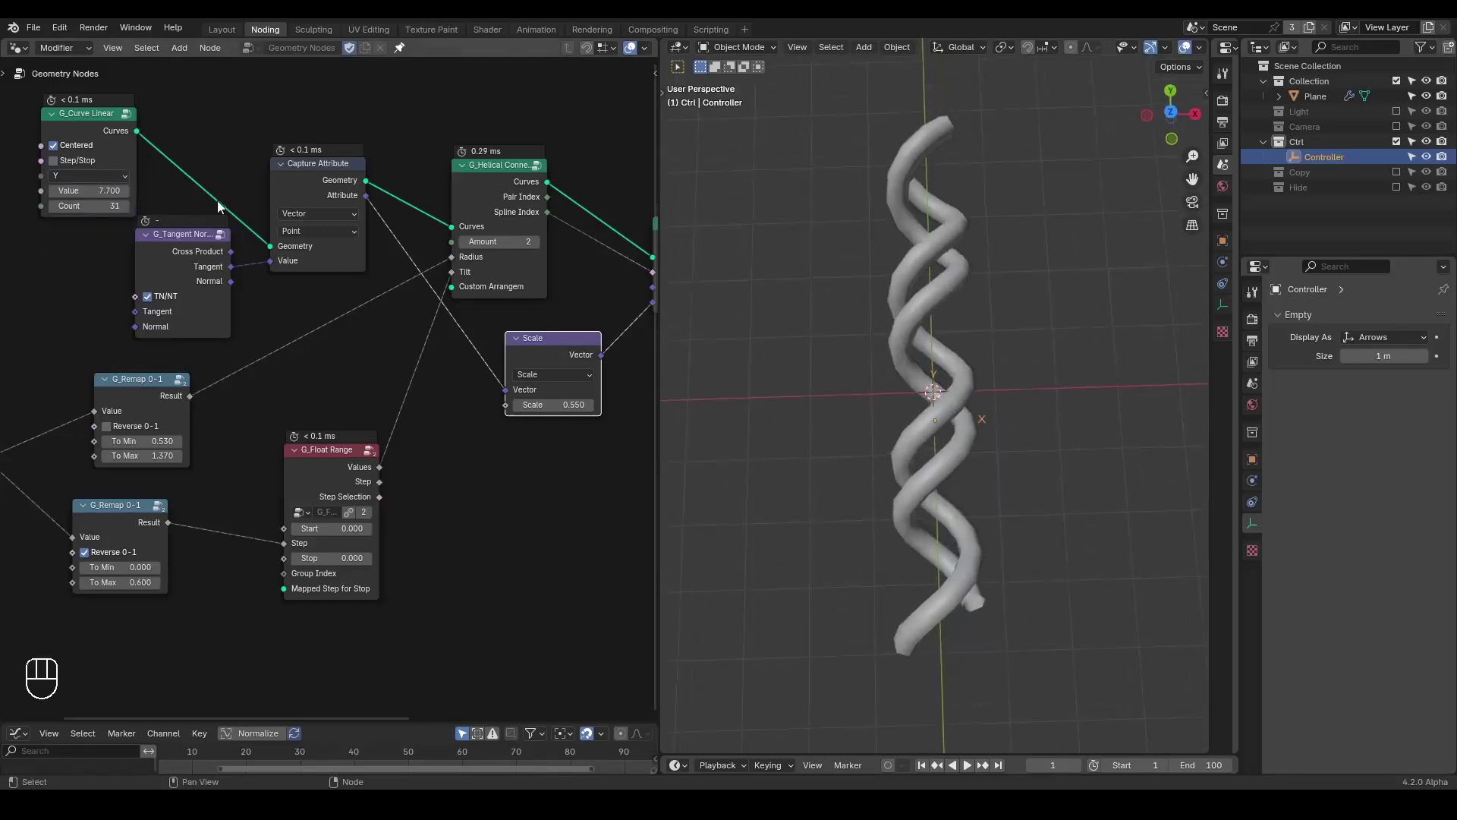
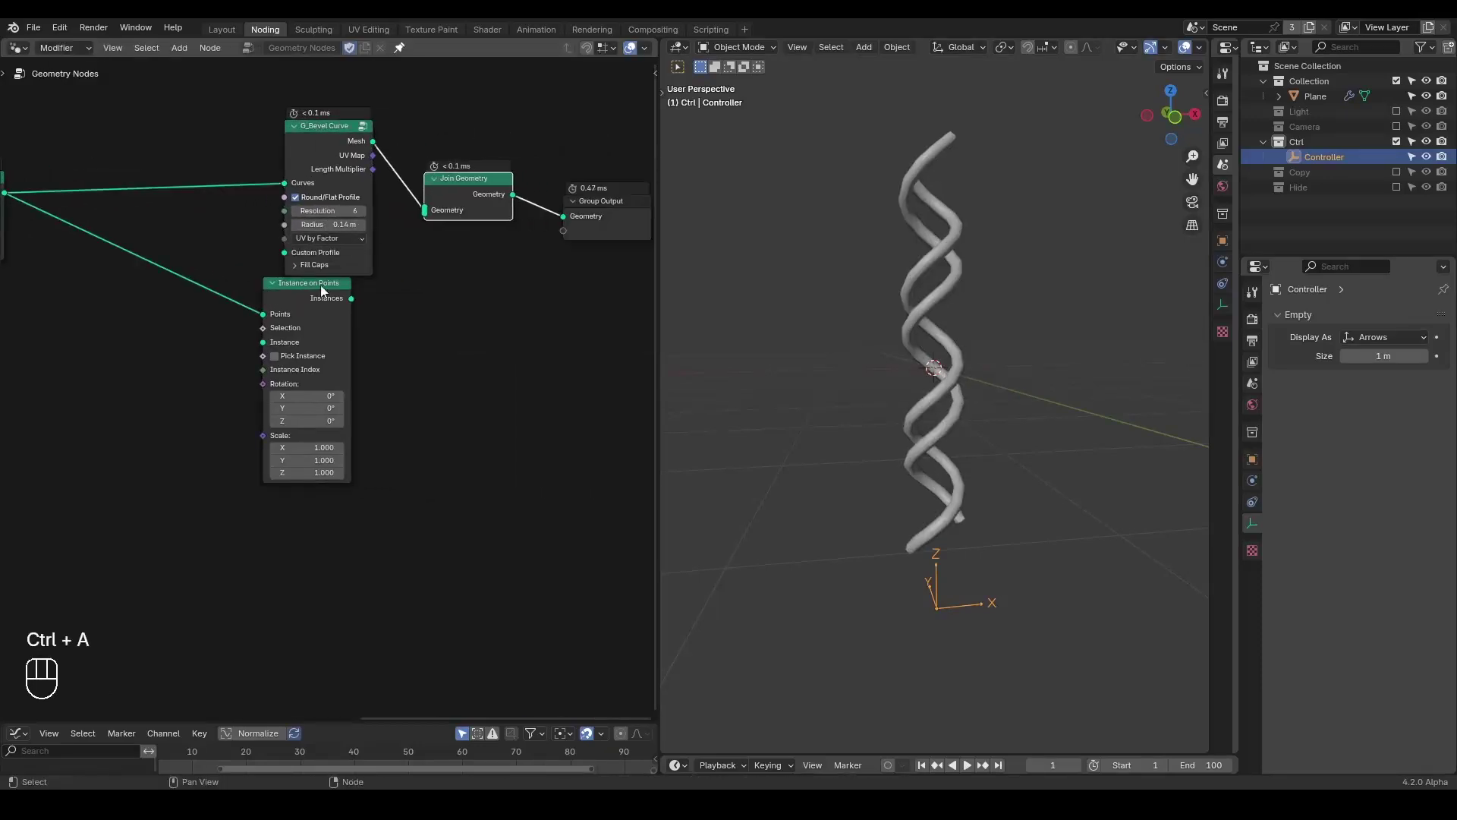
# - Pan to the Instance on Points area and clear space for a new node
pyautogui.moveTo(335, 308); pyautogui.dragTo(462, 230)
pyautogui.click(325, 300)
pyautogui.click(202, 504)
pyautogui.middleClick(202, 504)
pyautogui.rightClick(202, 504)
pyautogui.click(231, 378)
pyautogui.middleClick(231, 378)
pyautogui.rightClick(231, 378)
# - Add a Cube node sized 0.1 × 0.1 × 1 m and preview it alone in a Viewer
pyautogui.press('ctrl+a')
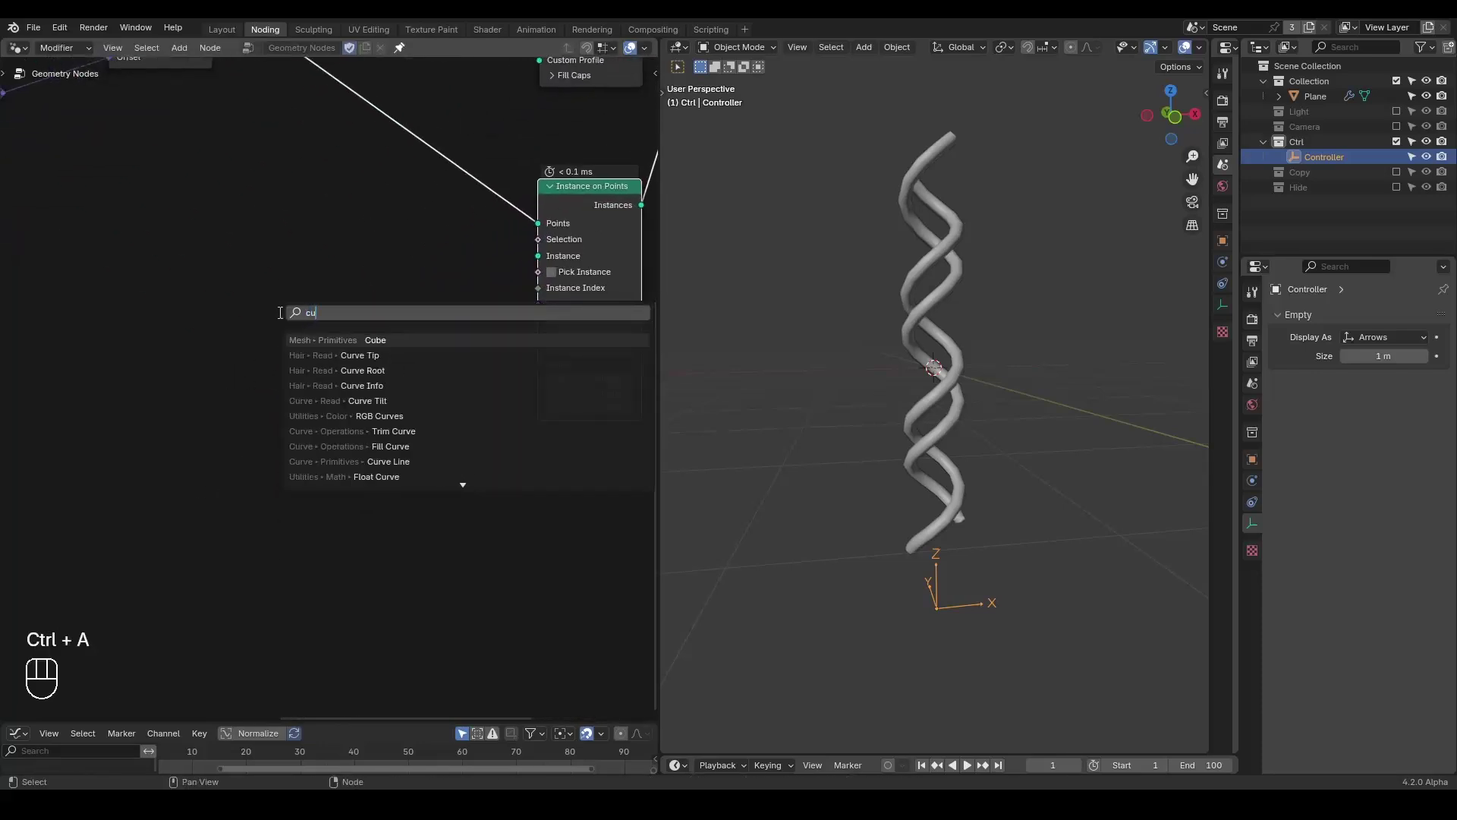
pyautogui.press('shift+a')
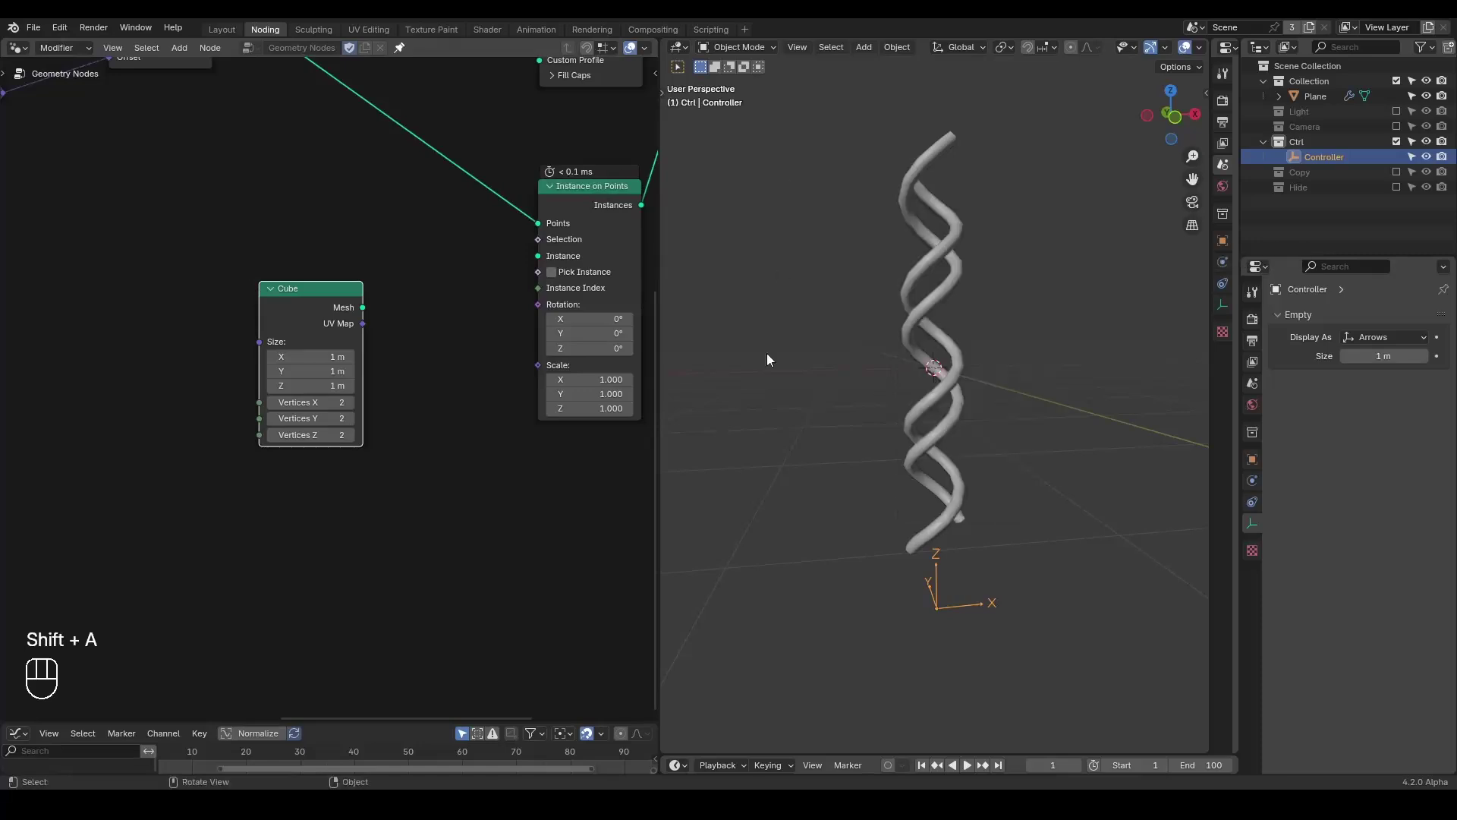
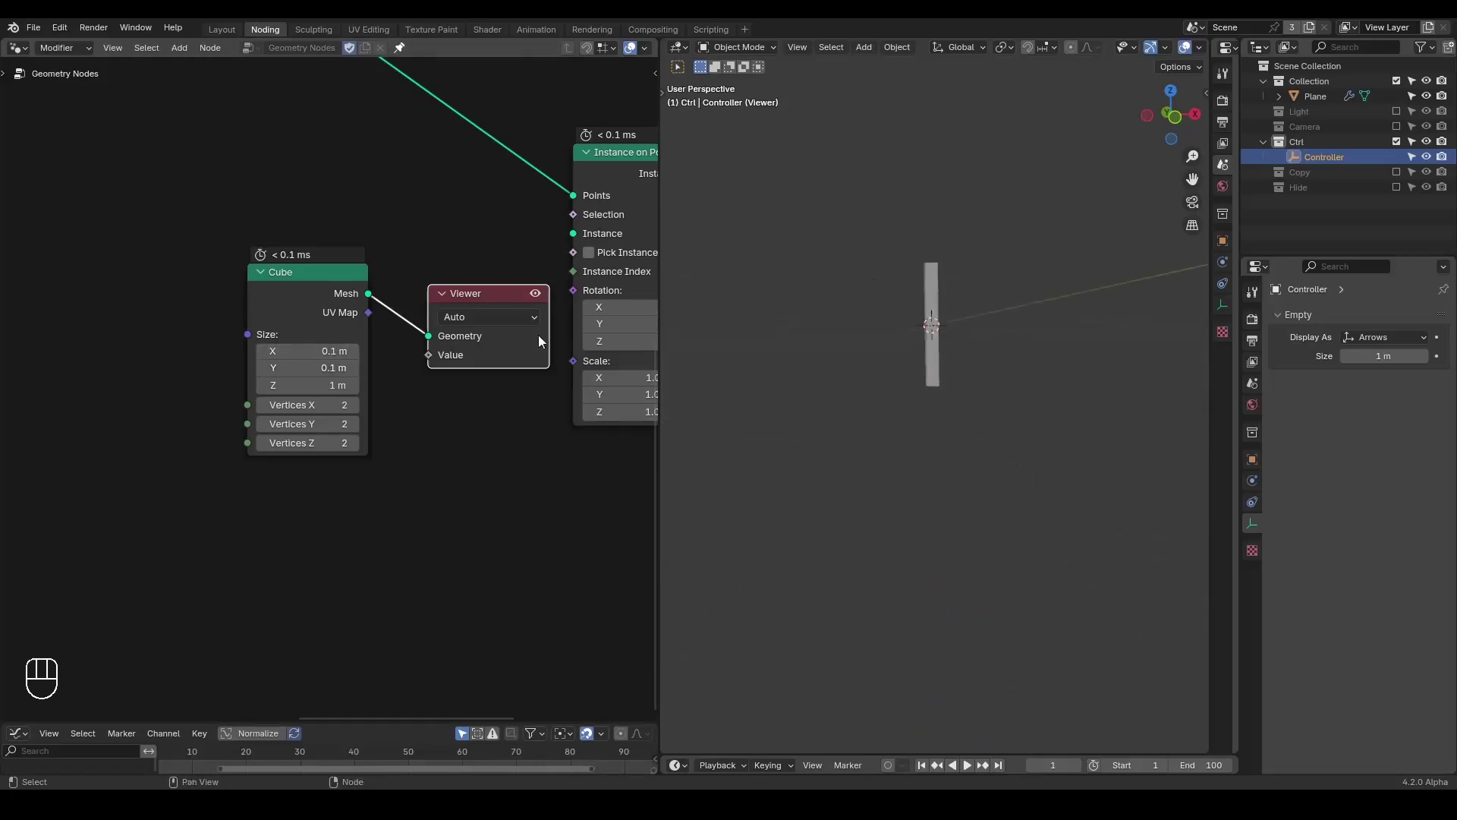
pyautogui.click(479, 307)
pyautogui.click(342, 306)
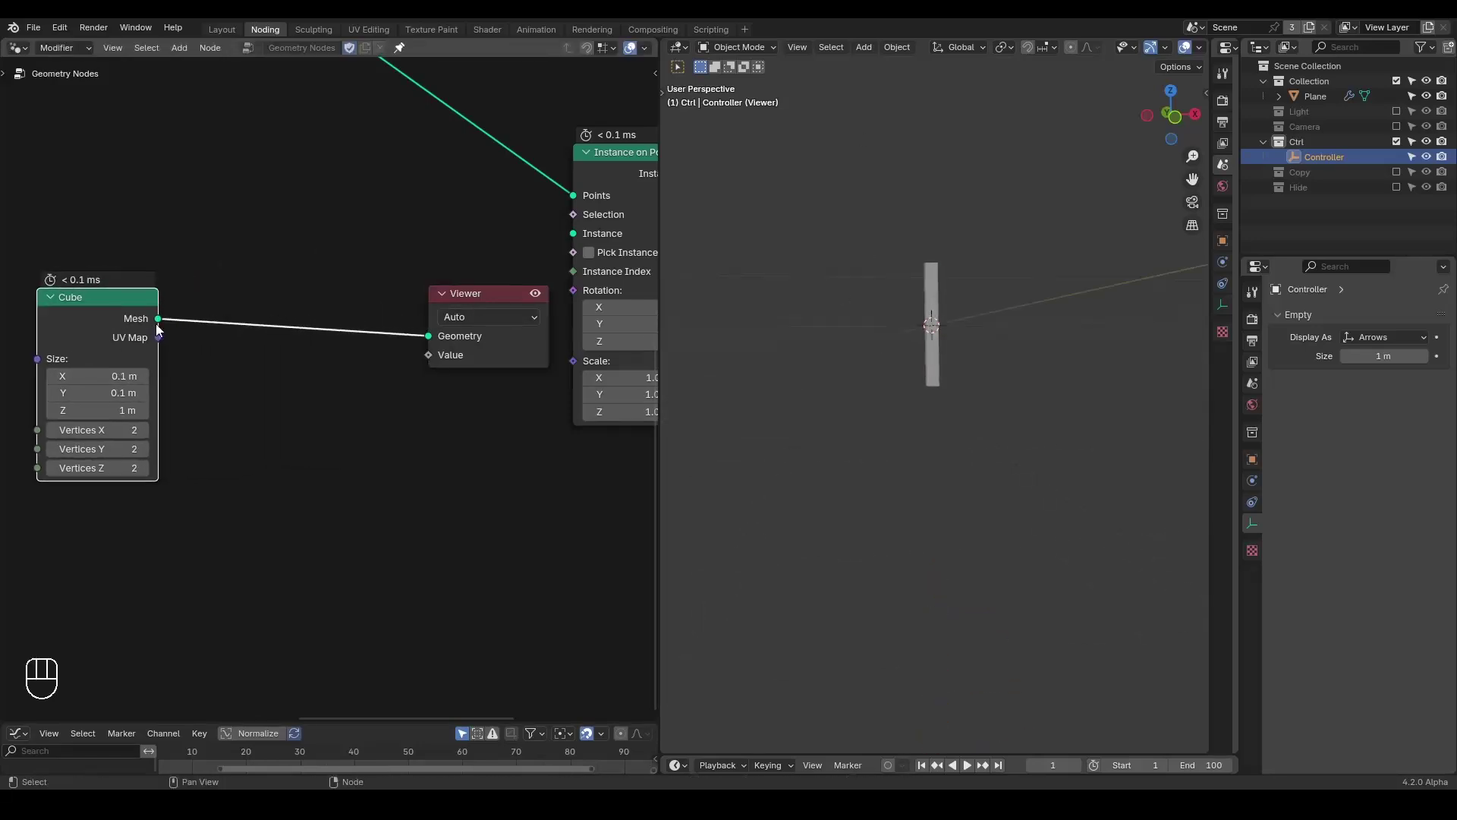
# - Insert G_Origin Offset (-Z Bottom) after the Cube, feed it into Instance on Points, and remove the Viewer
pyautogui.press('ctrl+a')
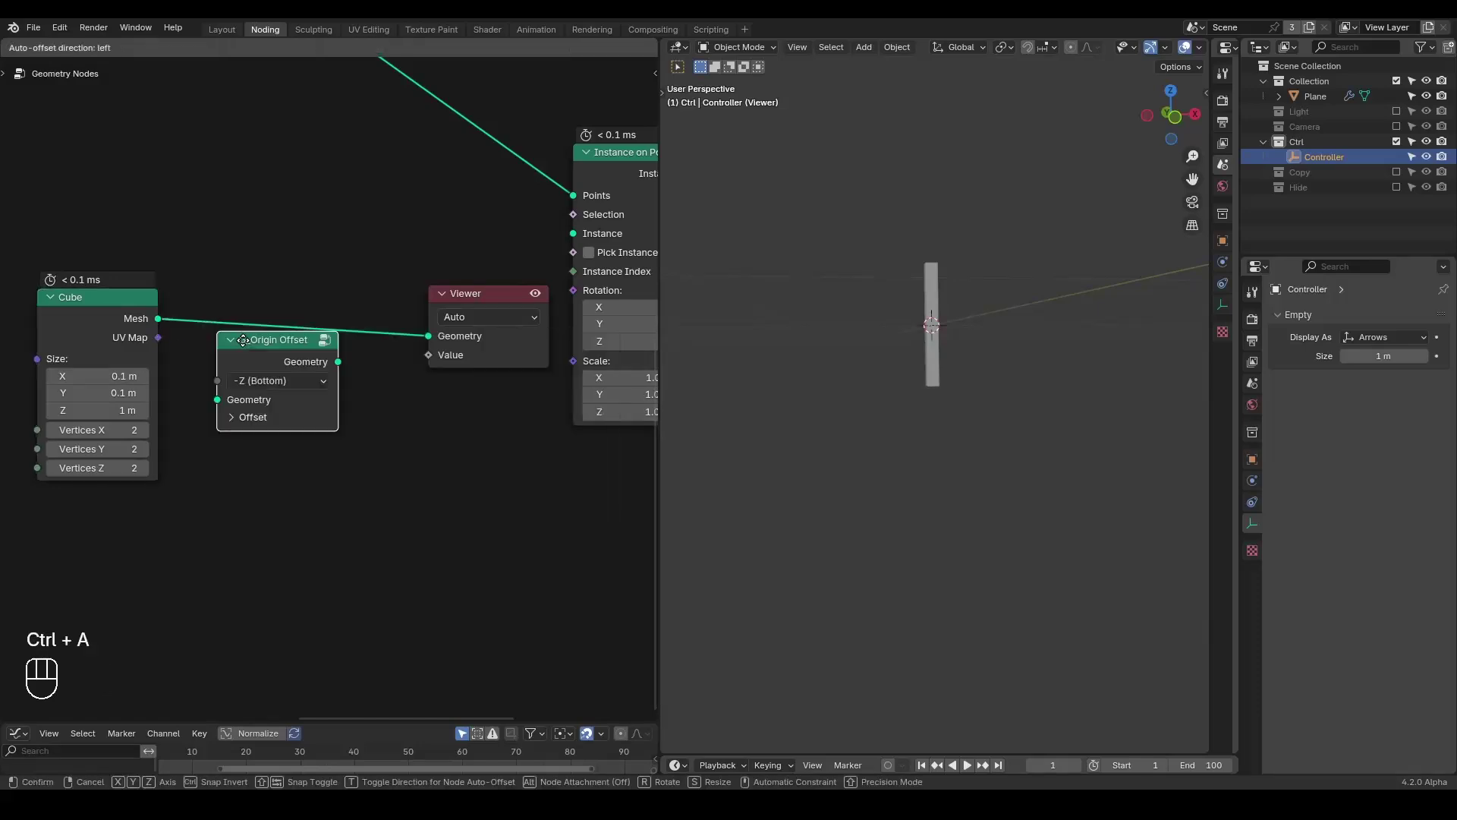
pyautogui.moveTo(156, 319); pyautogui.dragTo(257, 362)
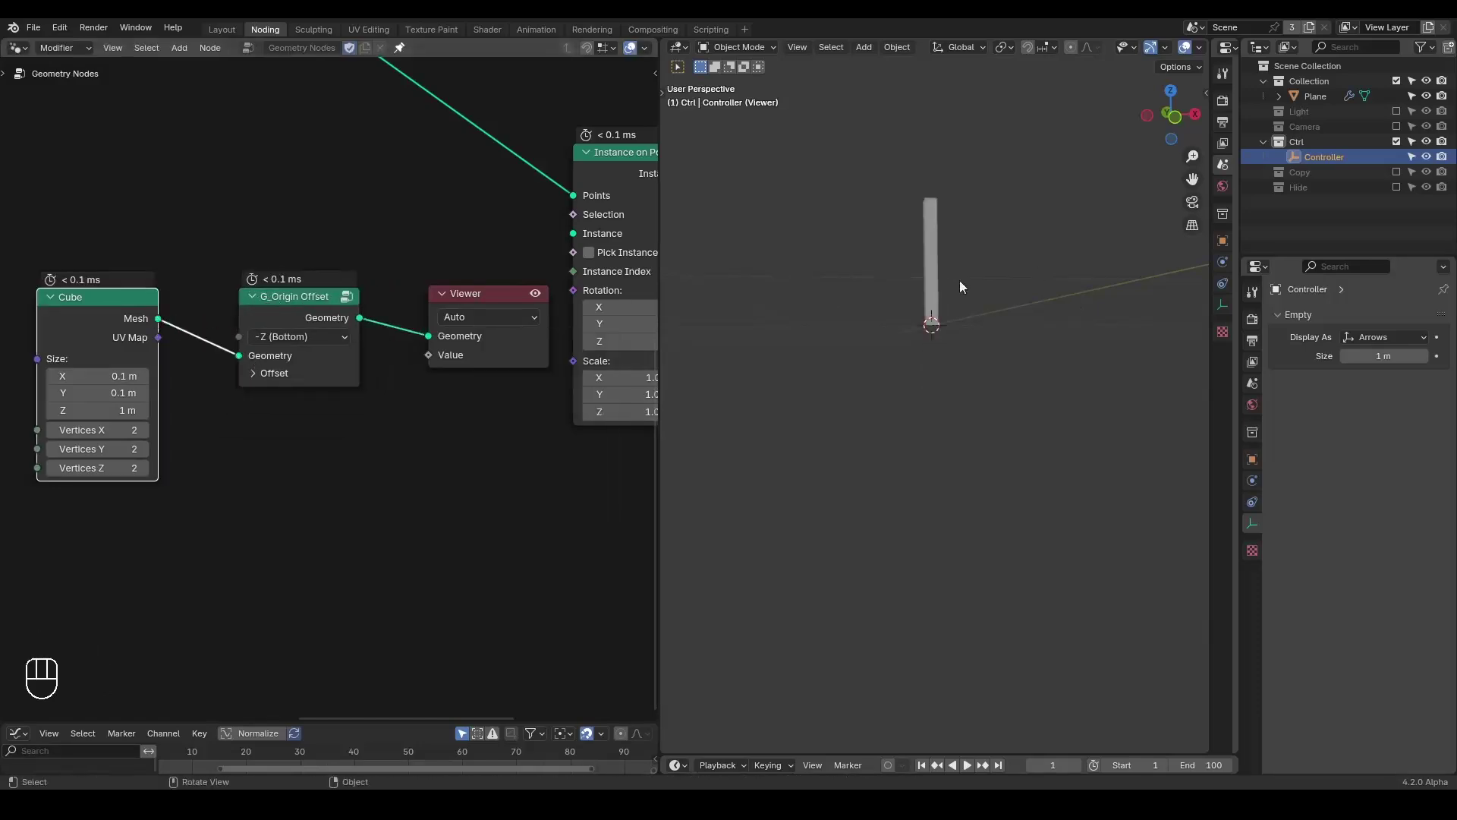
pyautogui.moveTo(352, 326); pyautogui.dragTo(581, 239)
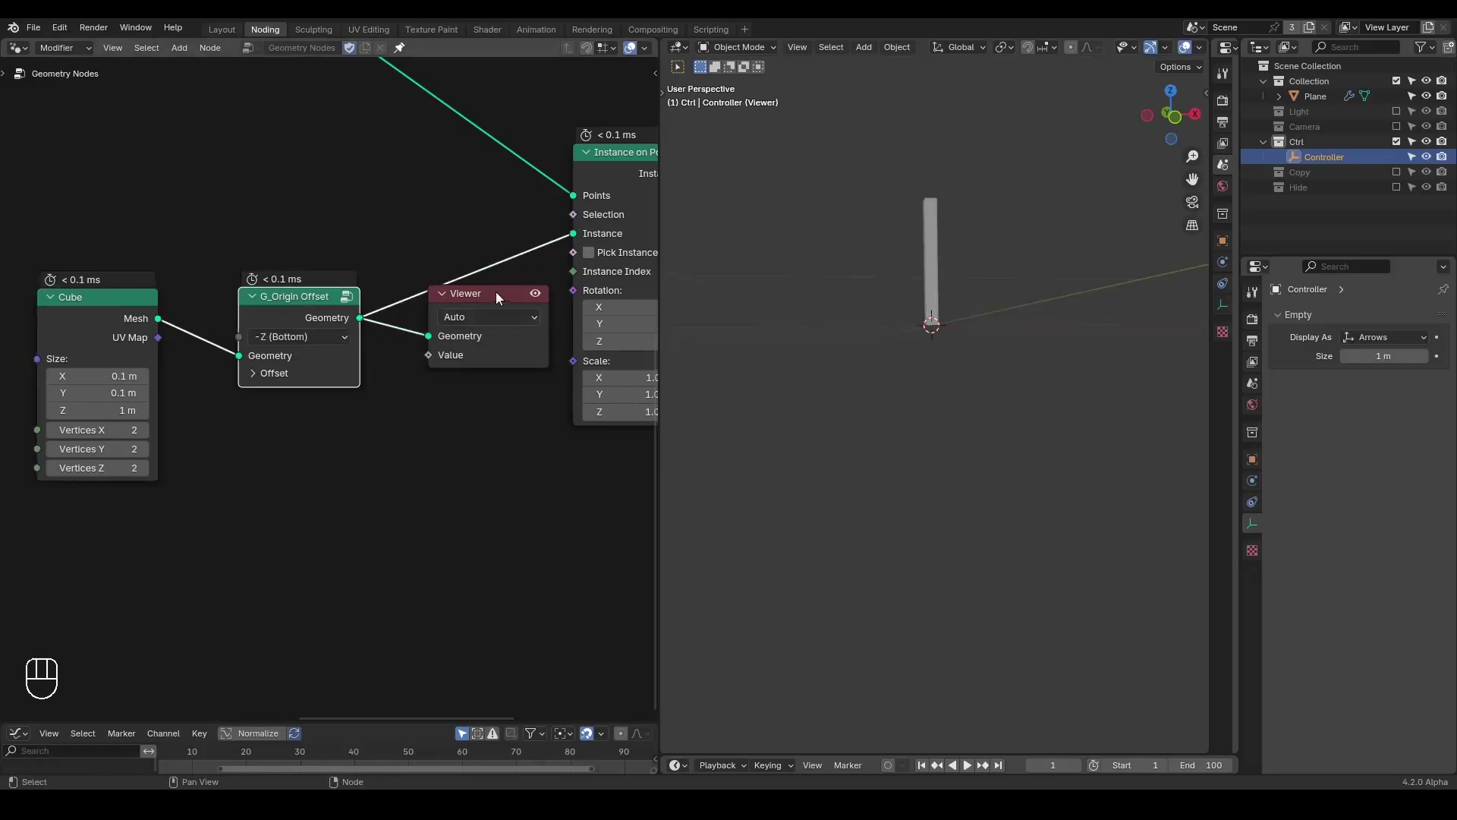
pyautogui.click(493, 300)
pyautogui.press('x')
# - Orbit the viewport and sketch annotation strokes over the two straight vertical rods
pyautogui.moveTo(968, 380); pyautogui.dragTo(961, 342)
pyautogui.click(960, 401)
pyautogui.press('d')
pyautogui.click(882, 565)
pyautogui.press('d')
pyautogui.click(885, 449)
pyautogui.press('d')
pyautogui.press('d')
pyautogui.press('d')
pyautogui.press('d')
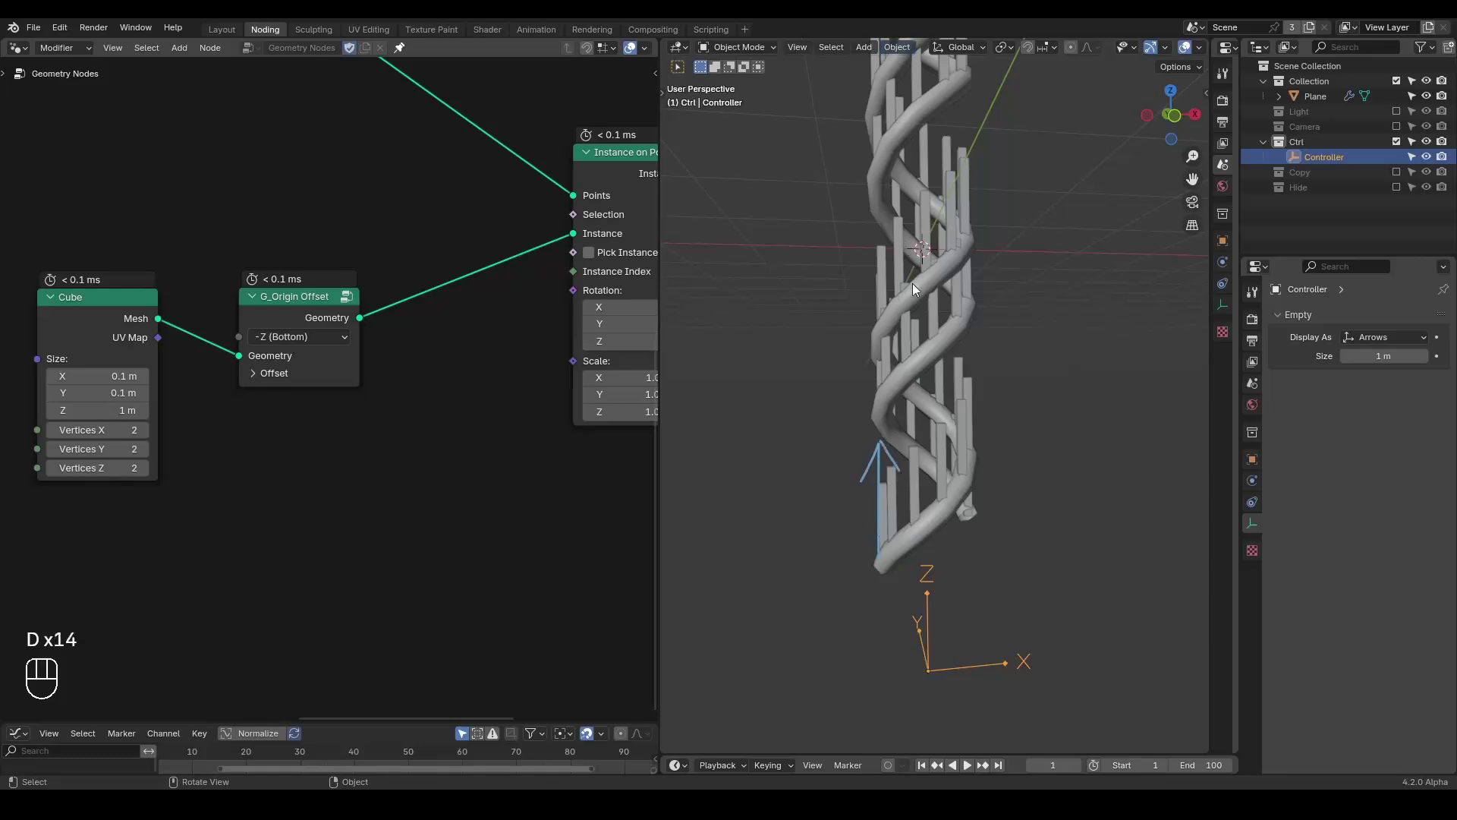
pyautogui.press('d')
pyautogui.press('d')
pyautogui.press('d')
pyautogui.click(309, 313)
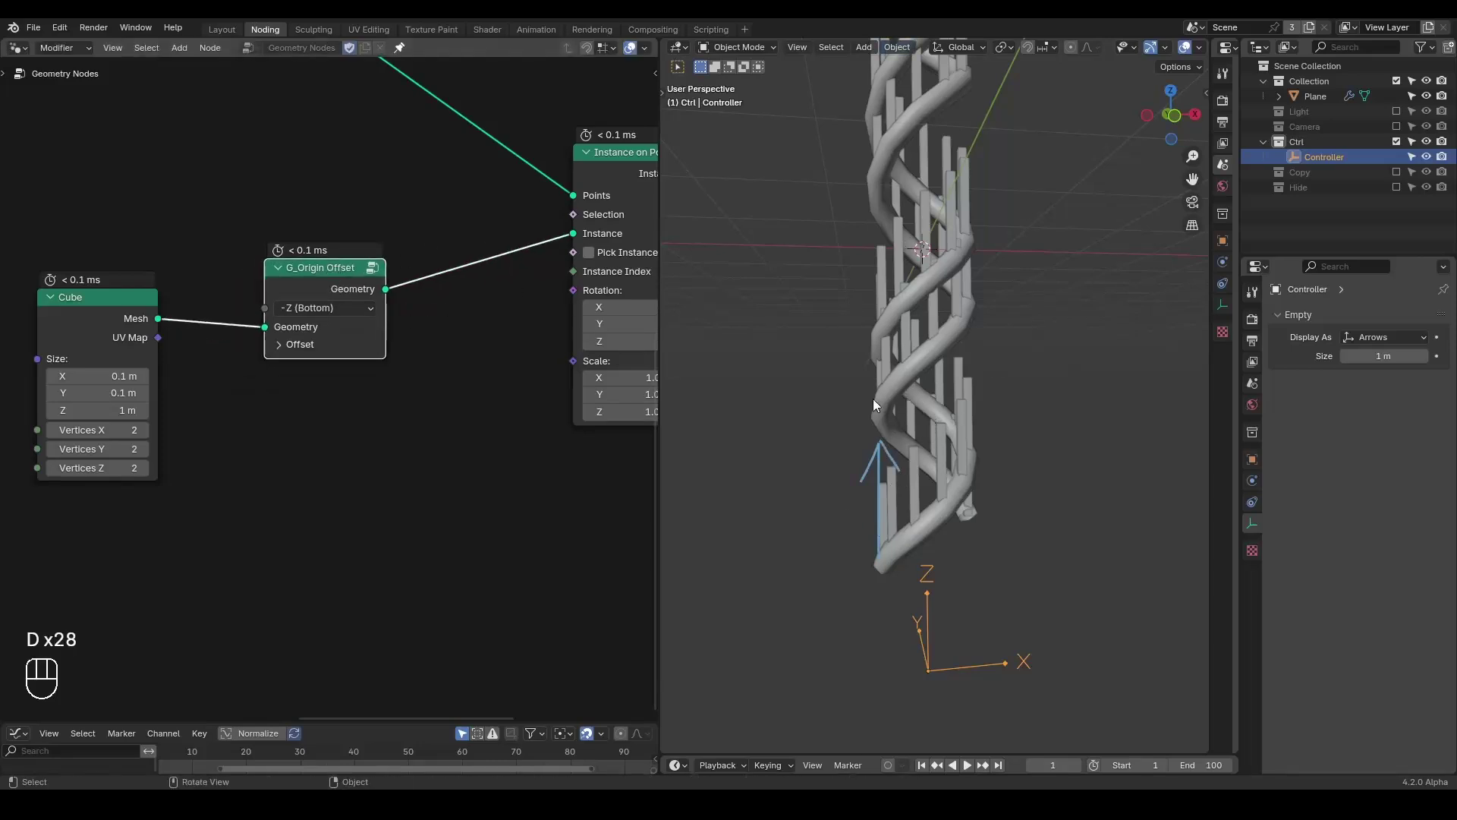
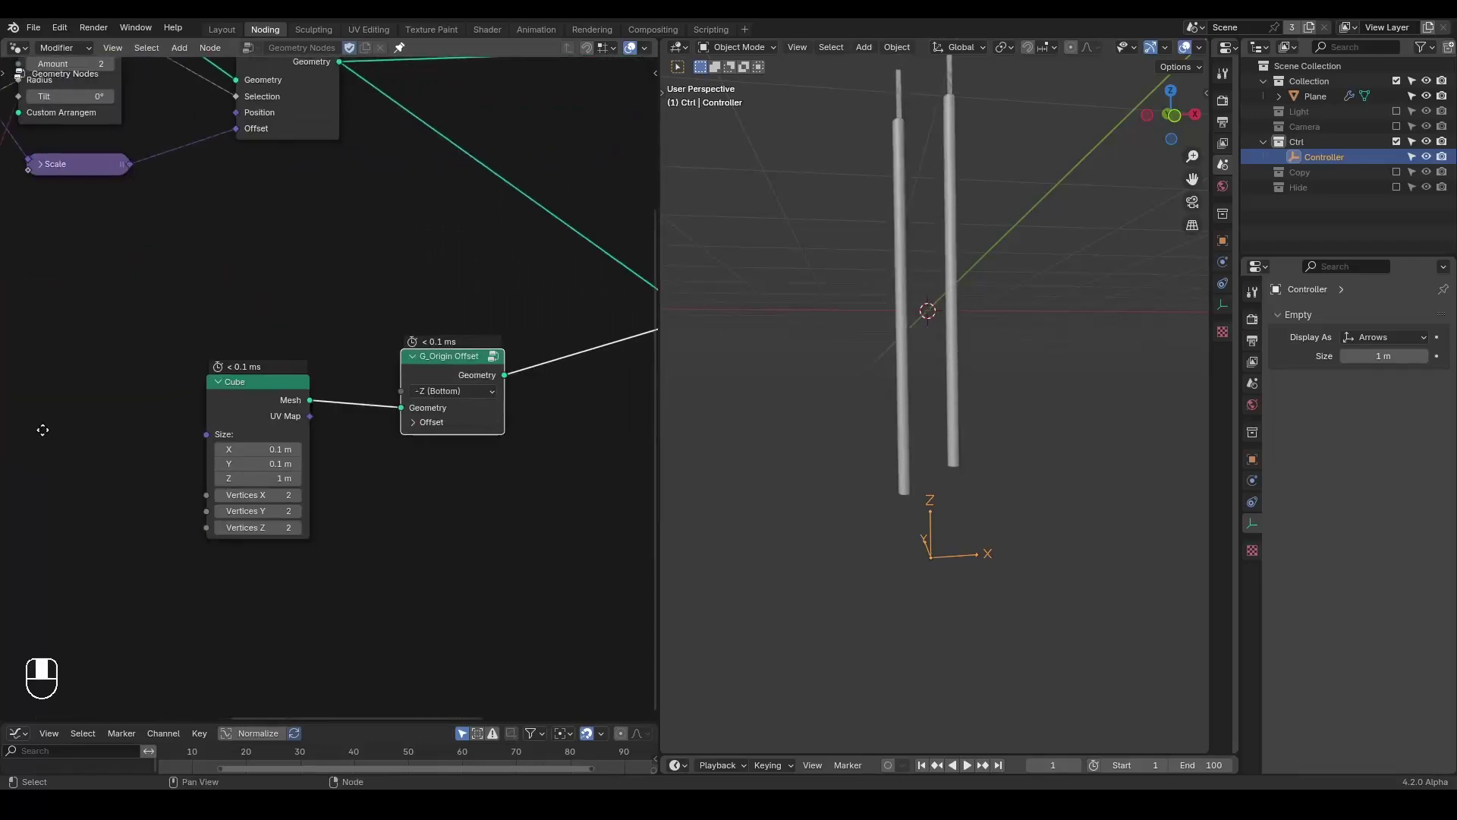
# - Add a Sample Index node (Vector, Point) reading Position from the curve geometry, with a Viewer on it
pyautogui.click(351, 396)
pyautogui.middleClick(351, 396)
pyautogui.rightClick(351, 396)
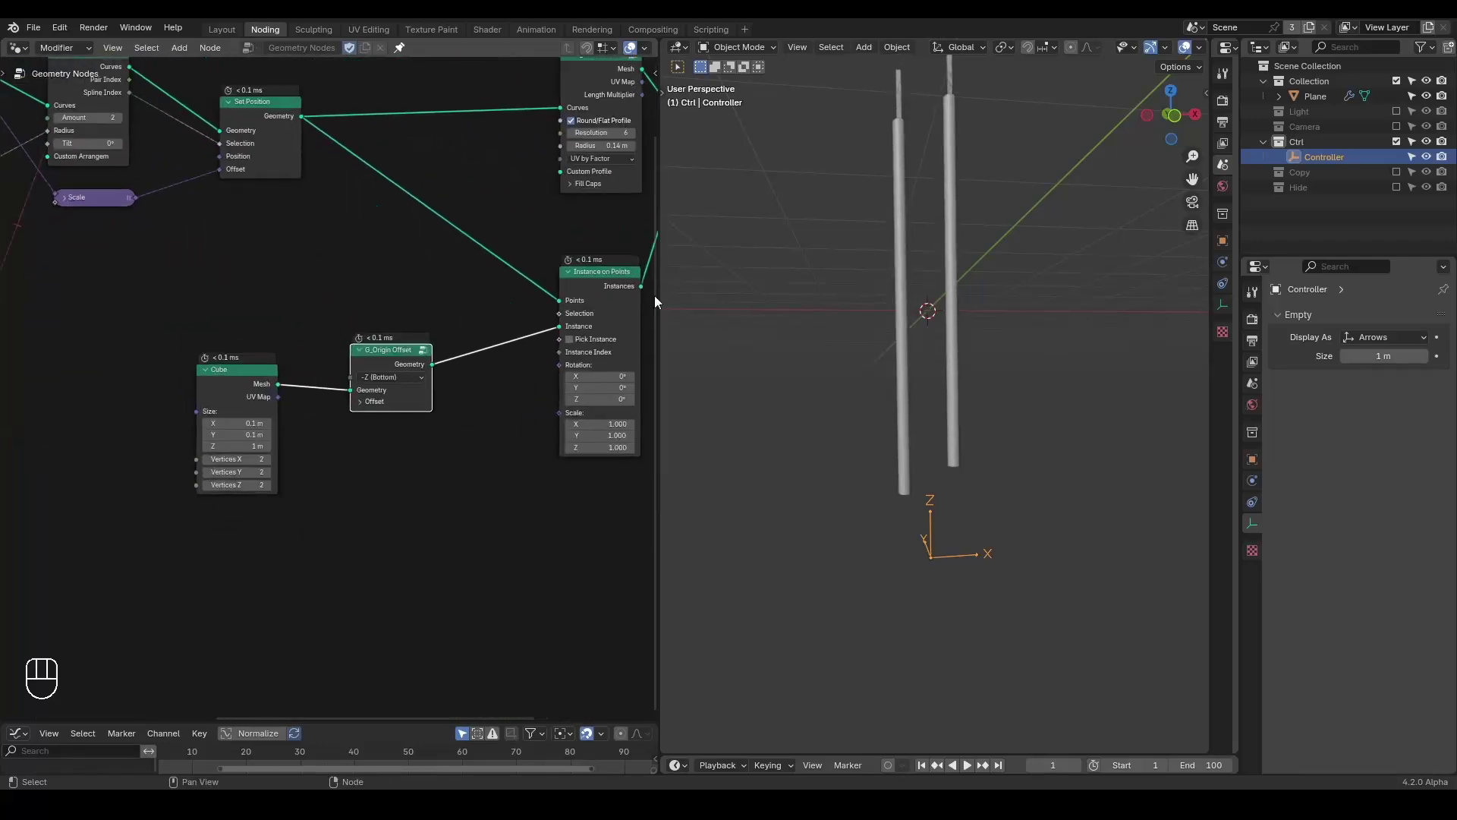
pyautogui.moveTo(926, 344); pyautogui.dragTo(939, 361)
pyautogui.moveTo(932, 430); pyautogui.dragTo(918, 357)
# - Sketch annotation strokes between the lower ends of the two rods
pyautogui.press('d')
pyautogui.press('d')
pyautogui.press('d')
pyautogui.click(859, 469)
pyautogui.press('d')
pyautogui.click(904, 422)
pyautogui.press('d')
pyautogui.press('d')
pyautogui.press('d')
pyautogui.press('d')
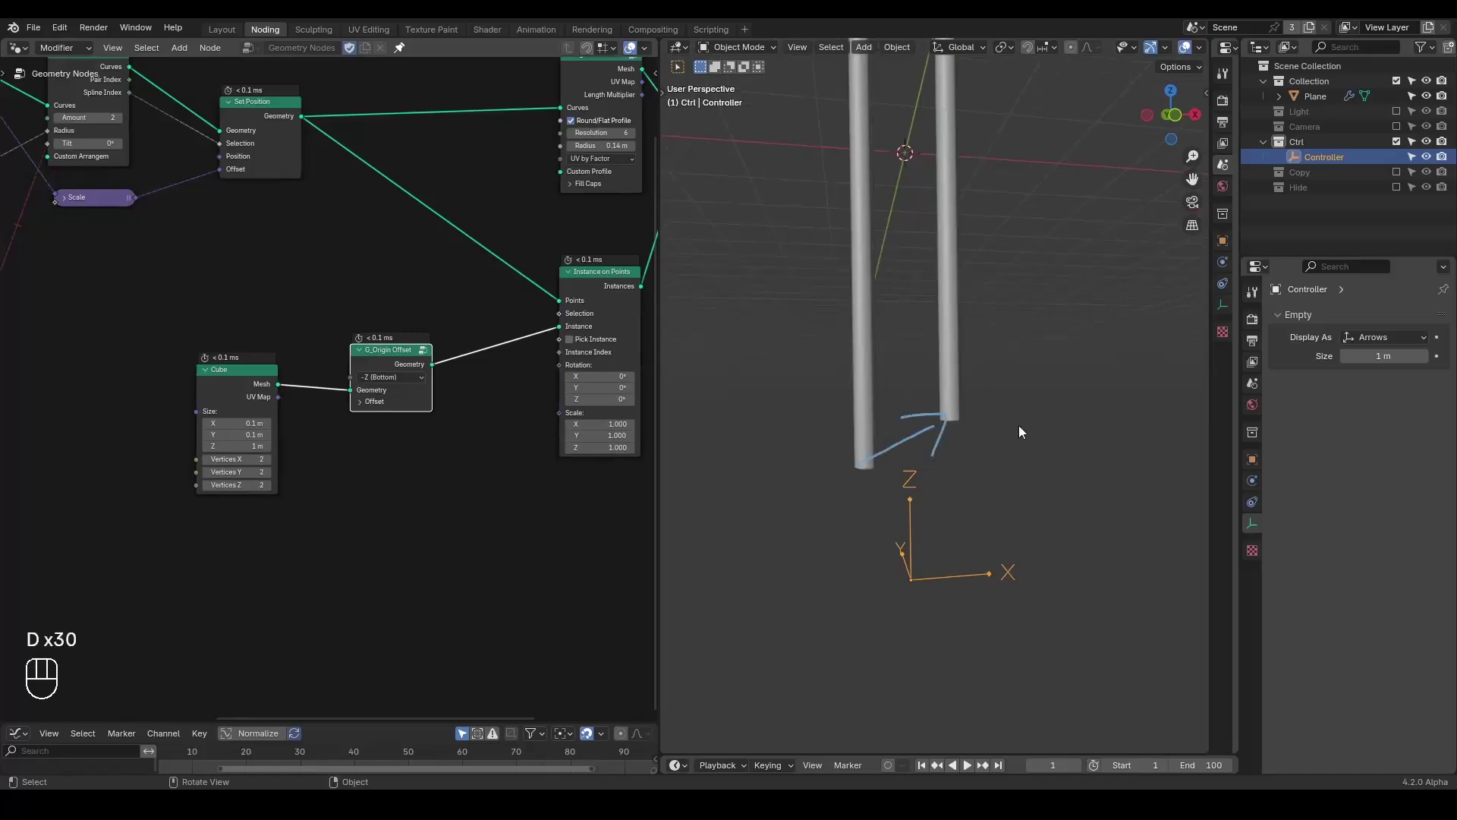
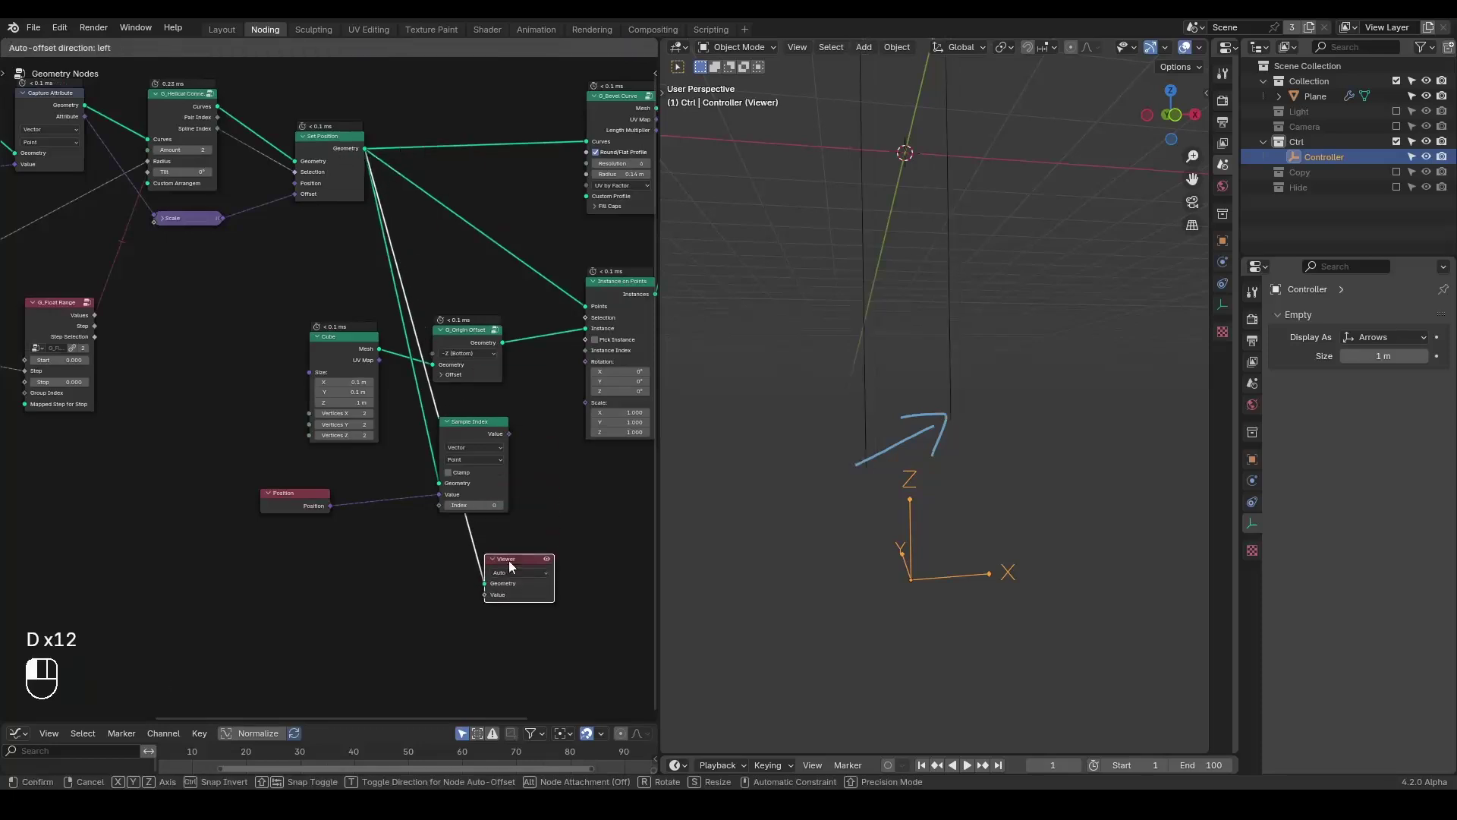
# - Feed an Index node into the Viewer so the strand points display their index numbers
pyautogui.press('ctrl+a')
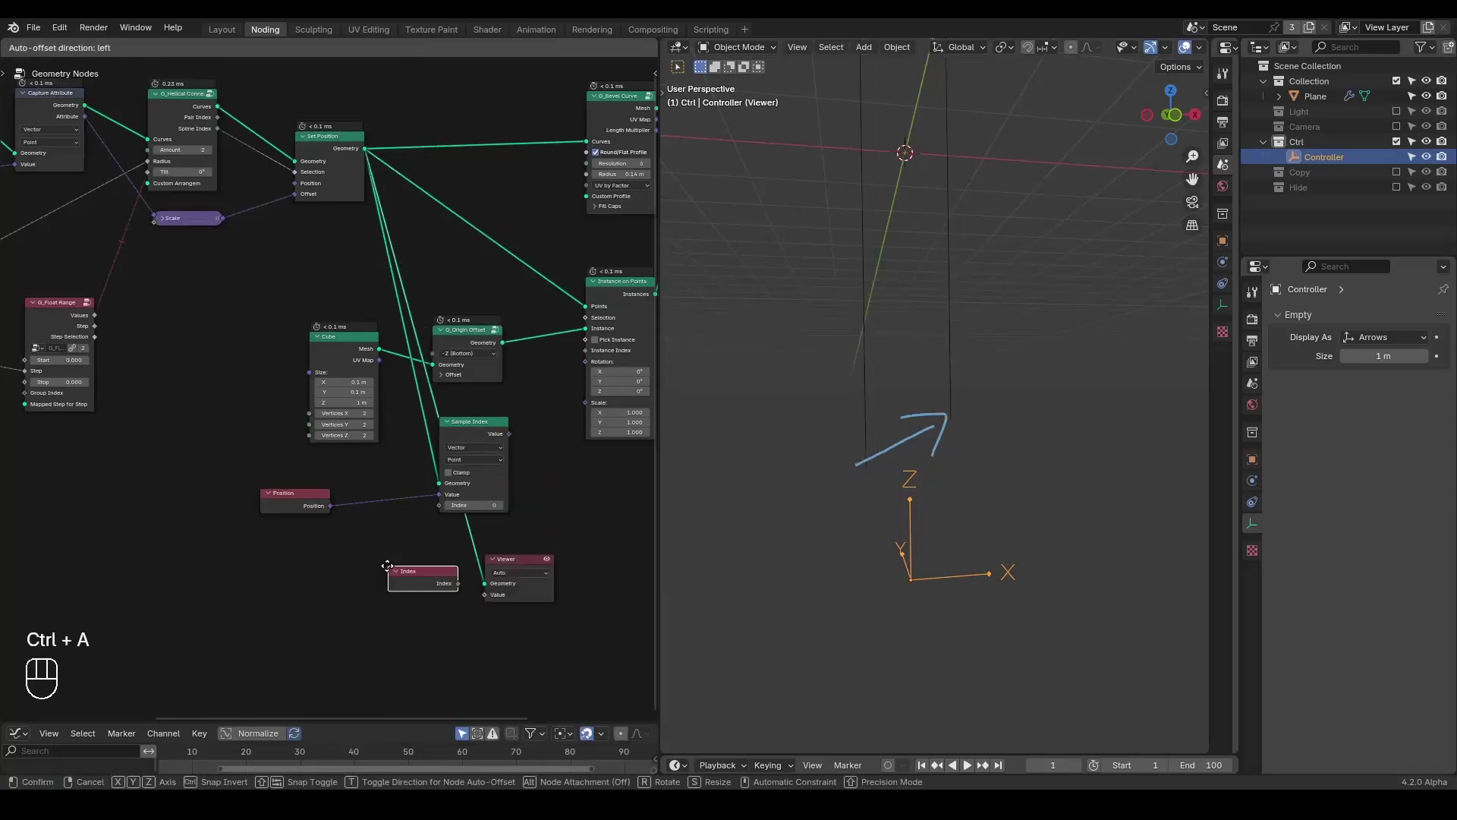
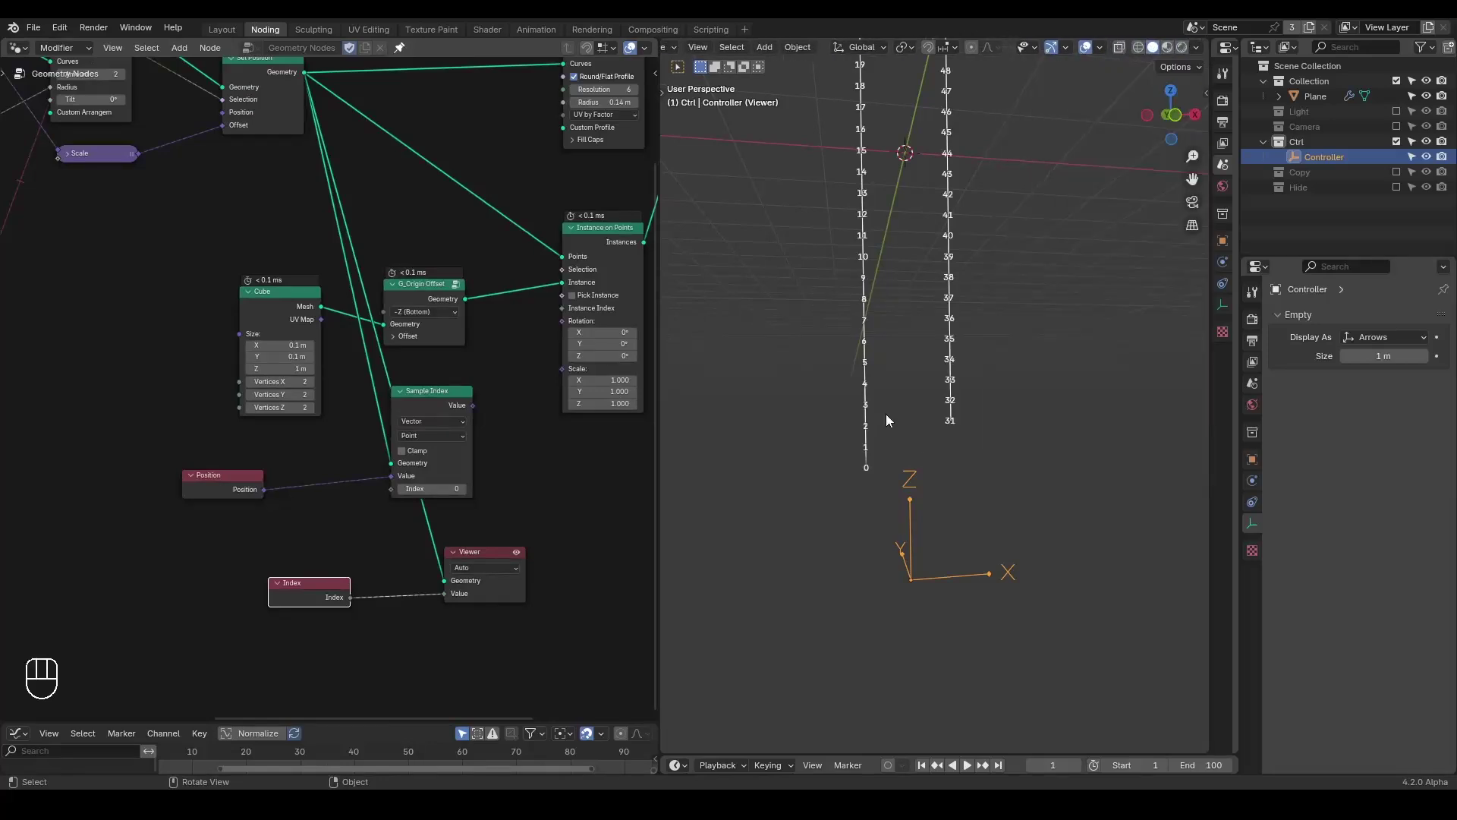
pyautogui.middleClick(912, 423)
pyautogui.moveTo(849, 471); pyautogui.dragTo(884, 400)
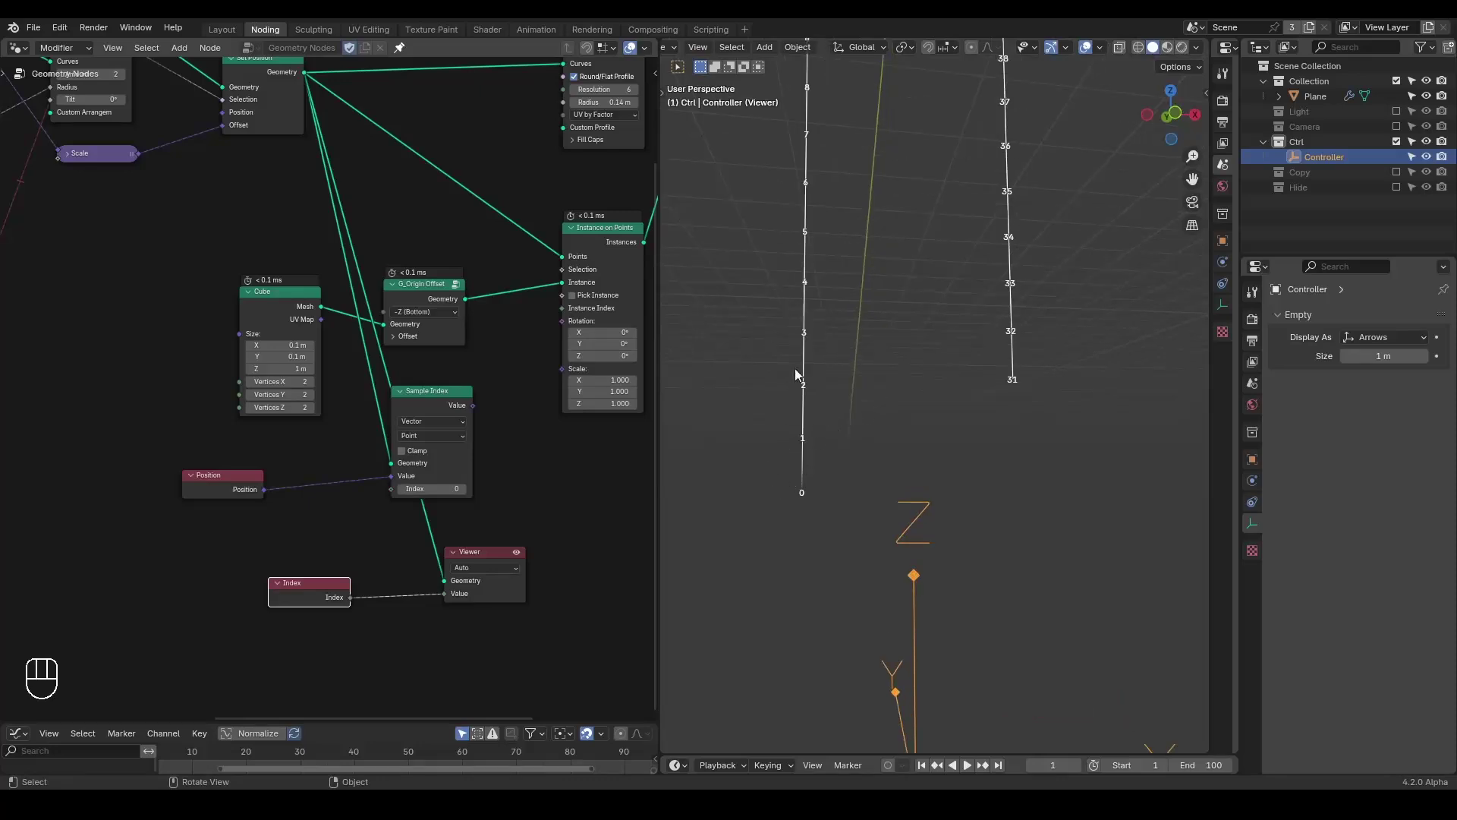
# - Annotate the numbered points, marking indices 0 upward on one strand and 31 upward on the other
pyautogui.press('d')
pyautogui.press('d')
pyautogui.press('d')
pyautogui.press('d')
pyautogui.press('d')
pyautogui.click(752, 422)
pyautogui.press('d')
pyautogui.press('d')
pyautogui.press('d')
pyautogui.click(780, 319)
pyautogui.press('d')
pyautogui.press('d')
pyautogui.press('d')
pyautogui.press('d')
pyautogui.press('d')
pyautogui.press('d')
pyautogui.click(823, 495)
pyautogui.press('d')
pyautogui.press('d')
pyautogui.press('d')
pyautogui.press('d')
pyautogui.click(1069, 369)
pyautogui.press('d')
pyautogui.press('d')
pyautogui.press('d')
pyautogui.press('d')
pyautogui.press('d')
pyautogui.click(1059, 364)
pyautogui.press('d')
pyautogui.press('d')
pyautogui.click(1103, 311)
pyautogui.press('d')
pyautogui.press('d')
# - Insert a Math Add node after the Index node
pyautogui.middleClick(432, 552)
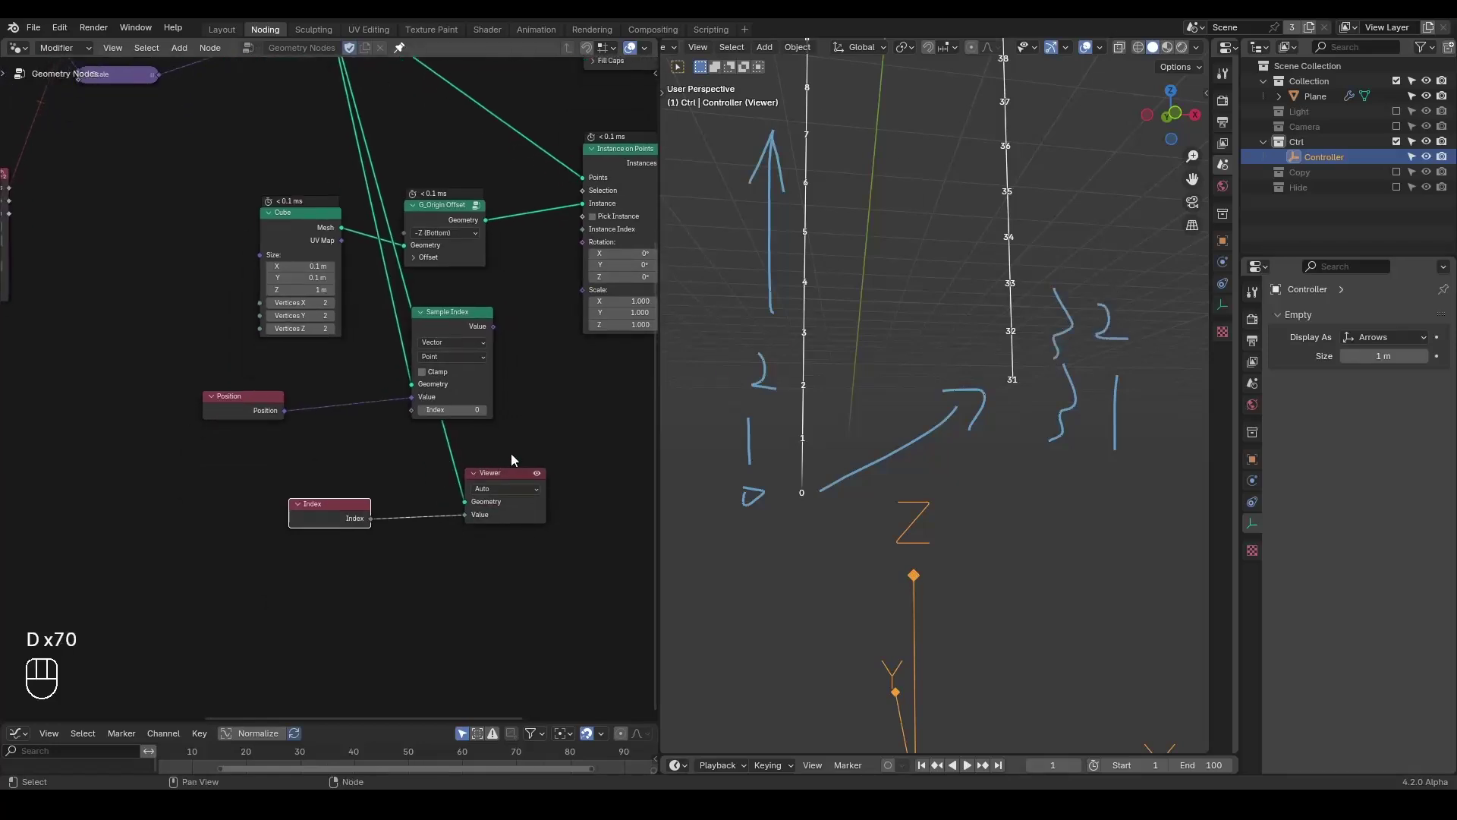
pyautogui.click(345, 529)
pyautogui.moveTo(96, 476); pyautogui.dragTo(191, 528)
pyautogui.press('d')
pyautogui.middleClick(165, 475)
pyautogui.middleClick(246, 348)
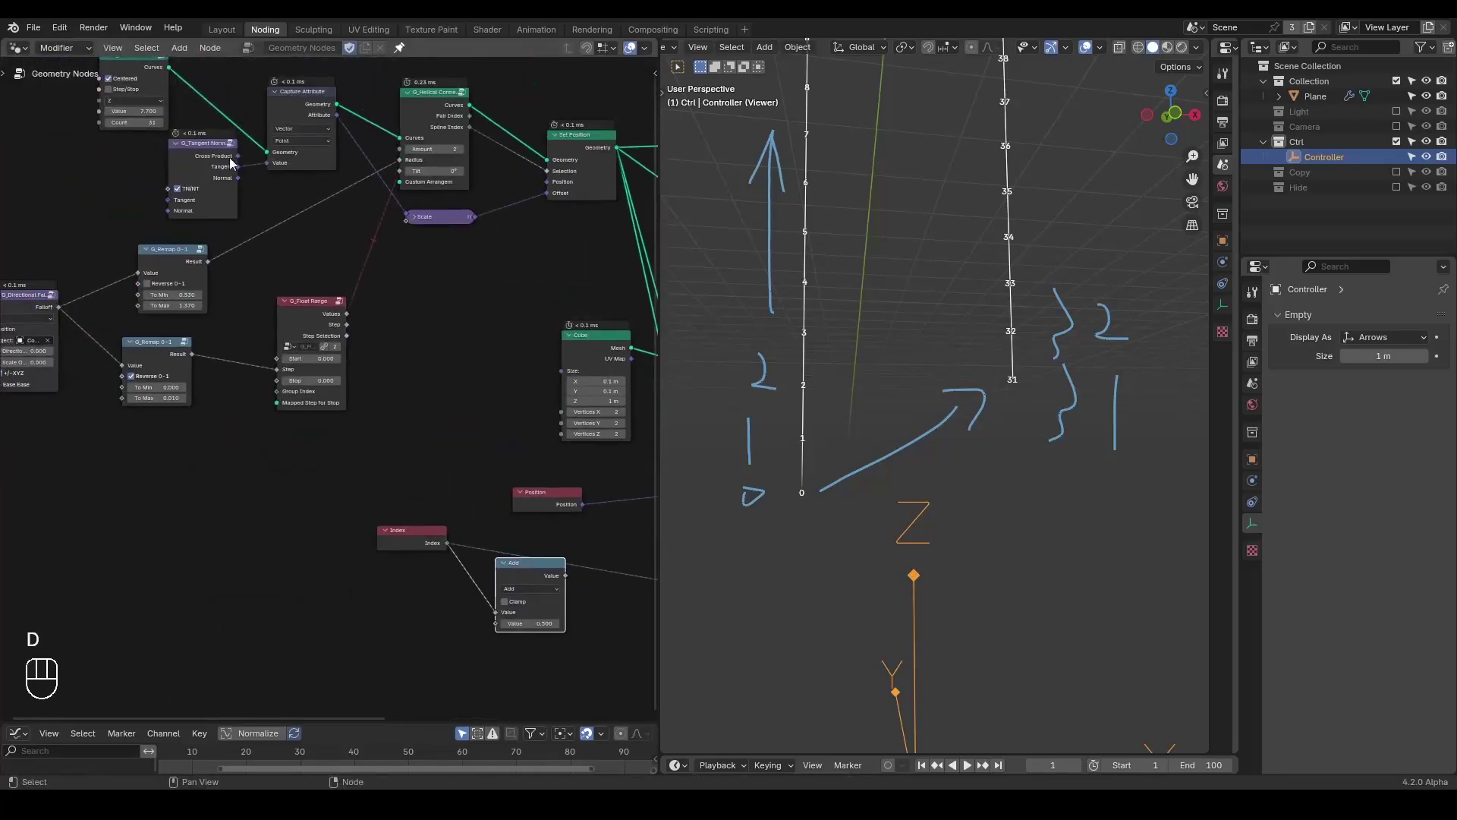
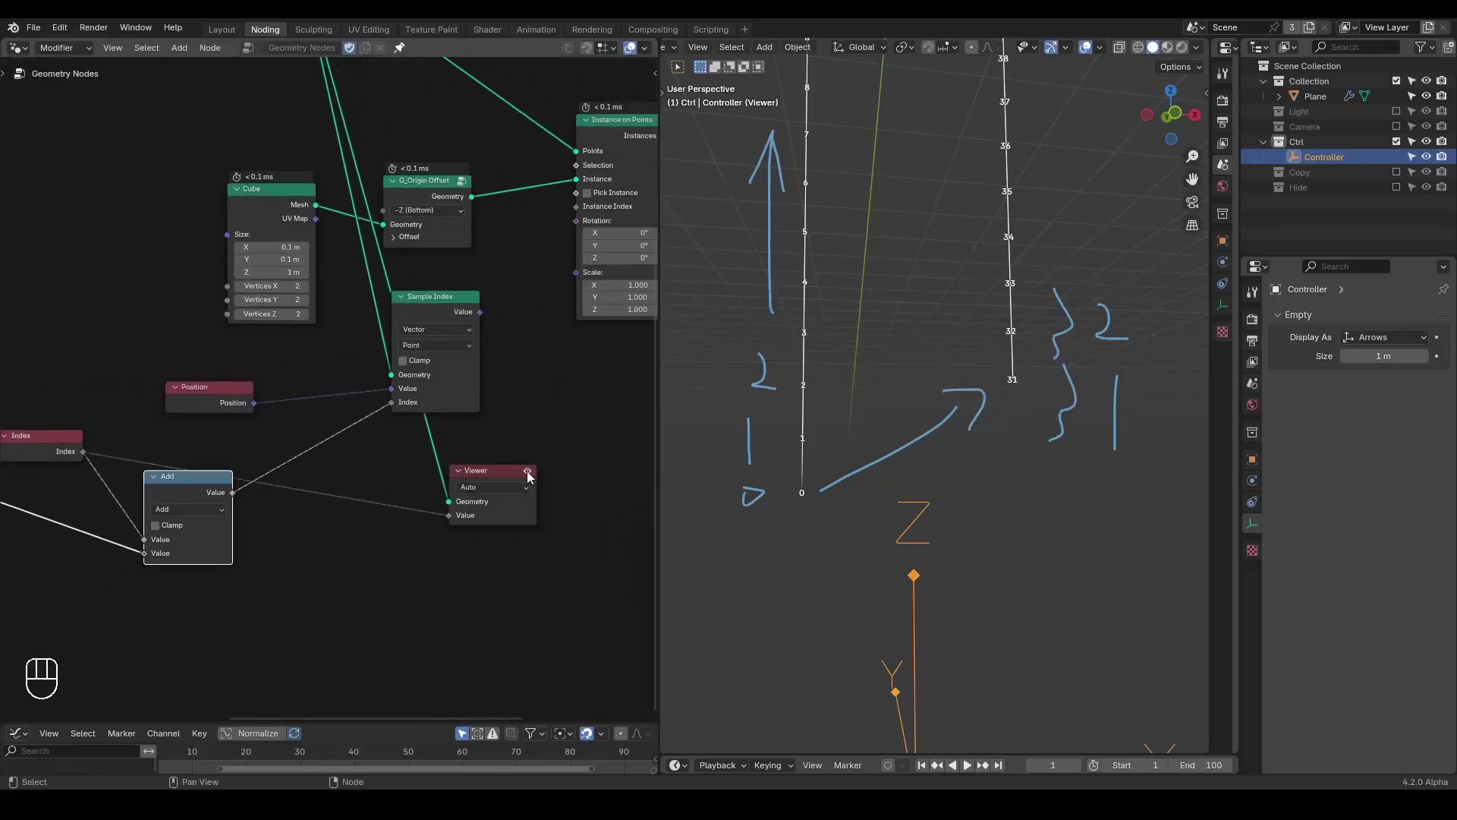
# - Disable the Viewer preview so the strands show again and start adding the next node
pyautogui.click(518, 474)
pyautogui.press('x')
pyautogui.press('ctrl+a')
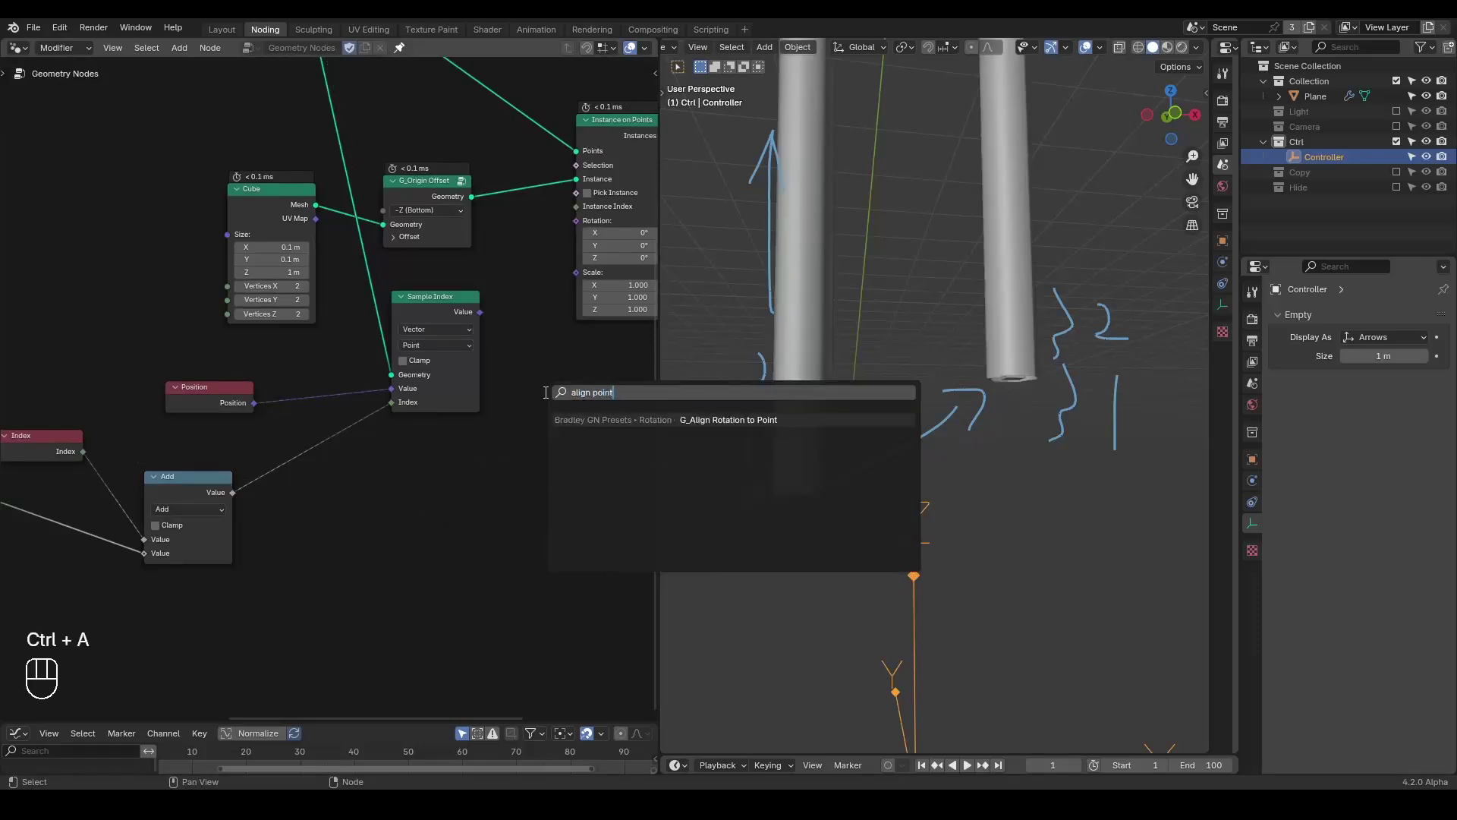
# - Drive Instance on Points Rotation with G_Align Rotation to Point from the sampled position, with Domain Size Point Count on the Add node
pyautogui.click(416, 318)
pyautogui.moveTo(457, 368); pyautogui.dragTo(558, 402)
pyautogui.middleClick(559, 399)
pyautogui.click(476, 410)
pyautogui.moveTo(495, 383); pyautogui.dragTo(478, 277)
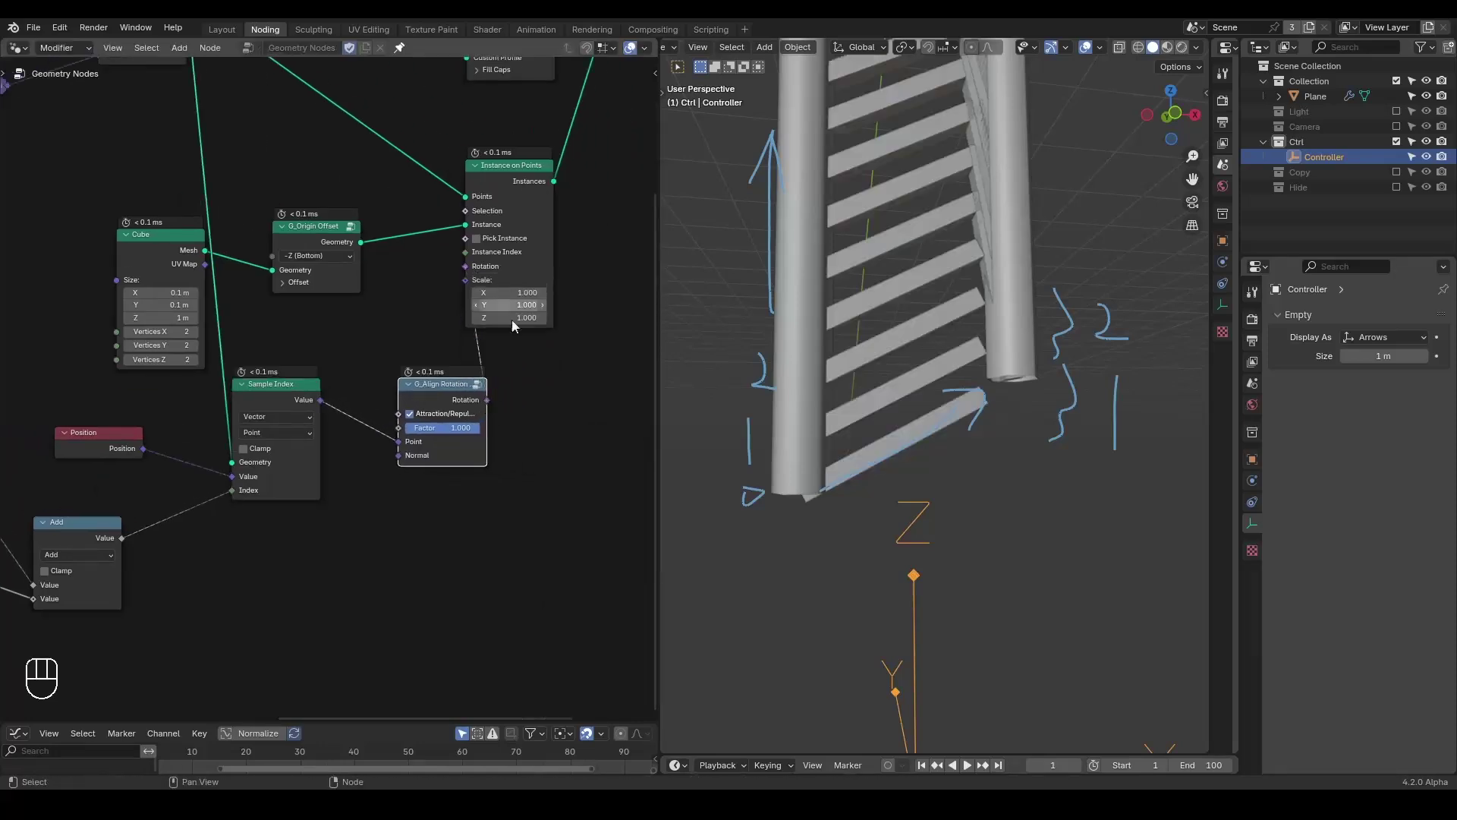
pyautogui.moveTo(544, 165); pyautogui.dragTo(340, 344)
pyautogui.press('g')
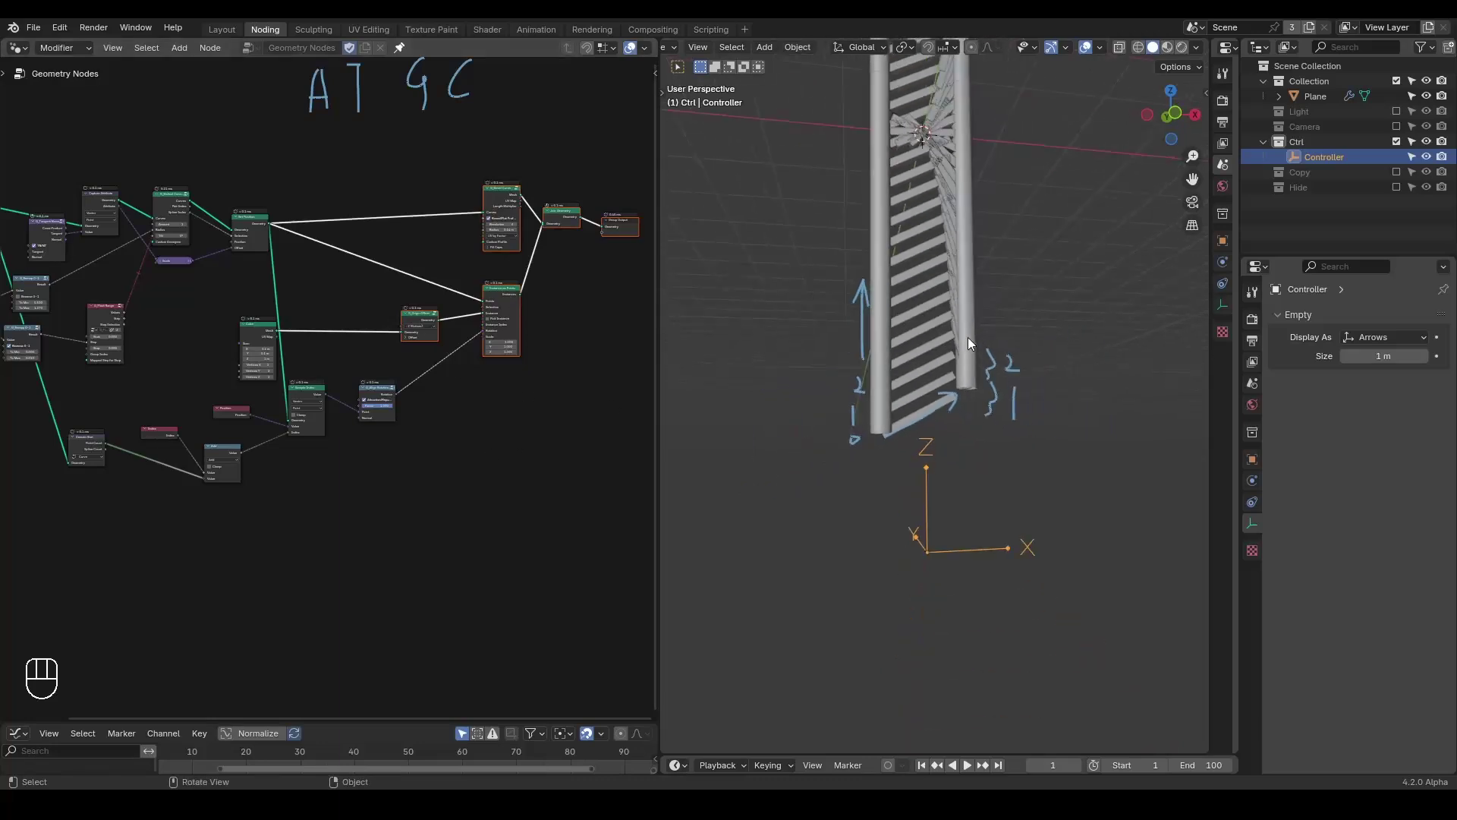
pyautogui.moveTo(975, 303); pyautogui.dragTo(975, 403)
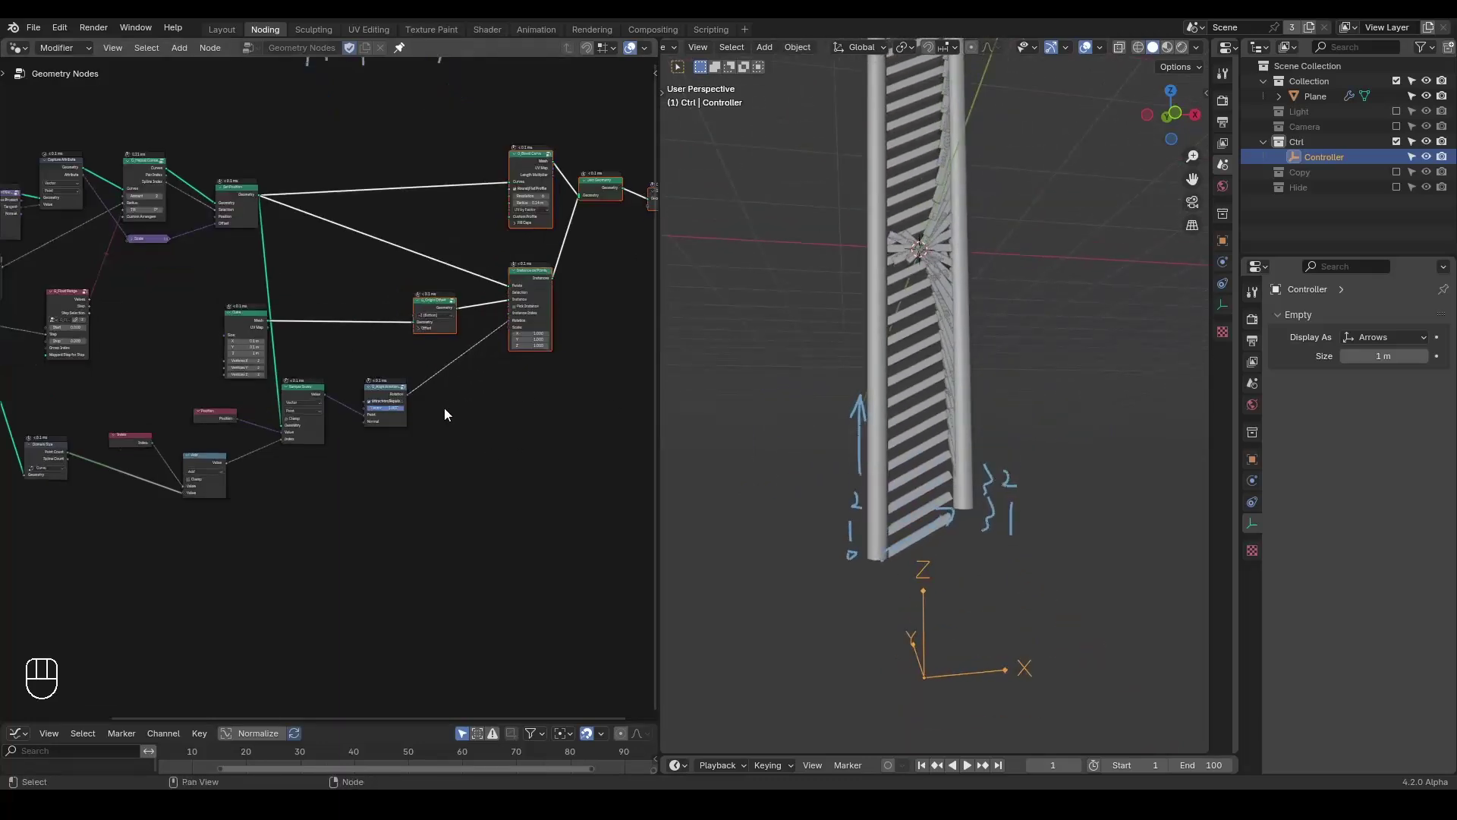
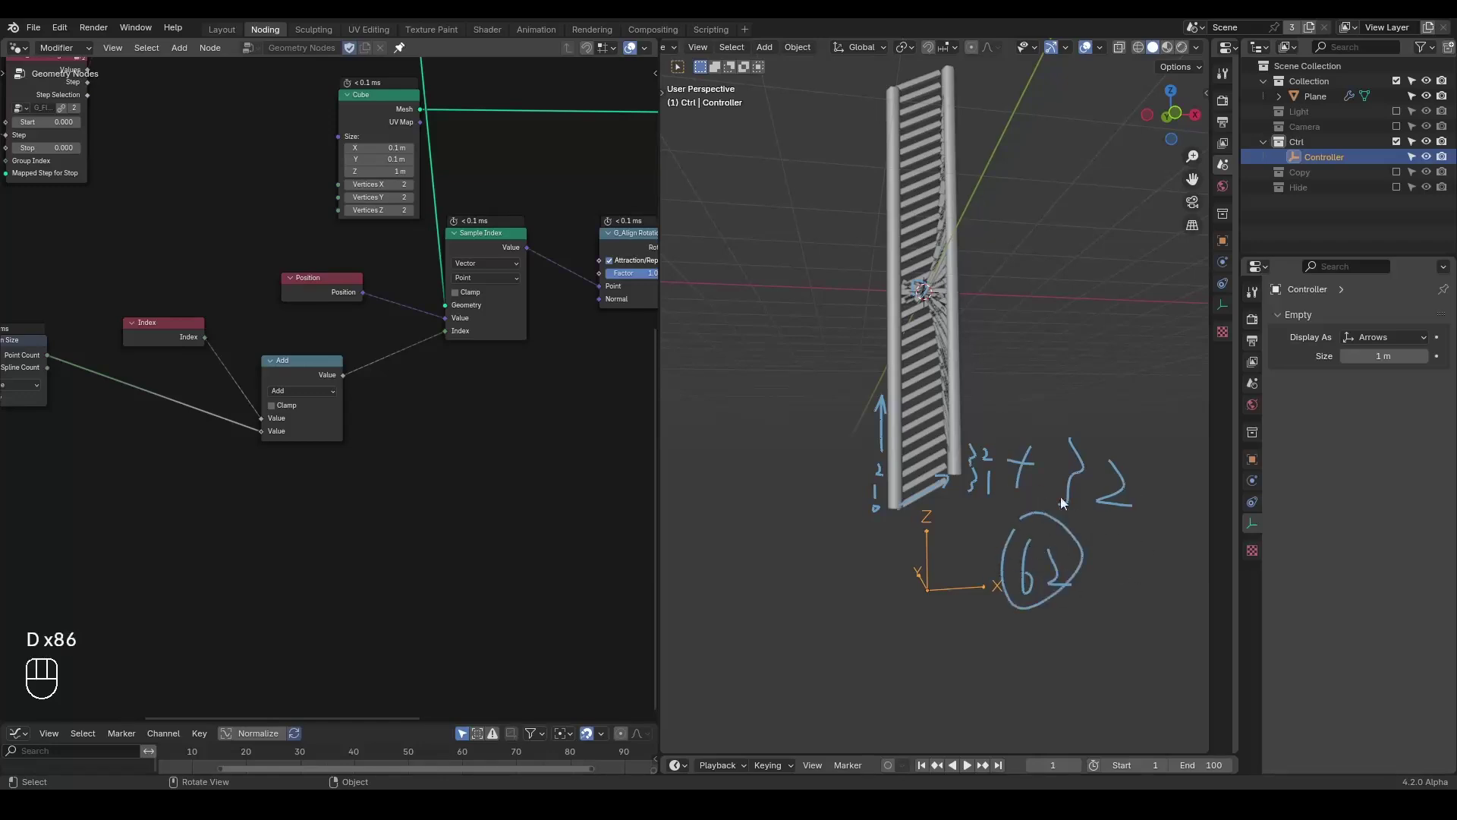
# - Clear the annotations and wrap the sample index with a Floored Modulo by twice the point count
pyautogui.click(1107, 392)
pyautogui.press('d')
pyautogui.press('d')
pyautogui.middleClick(191, 408)
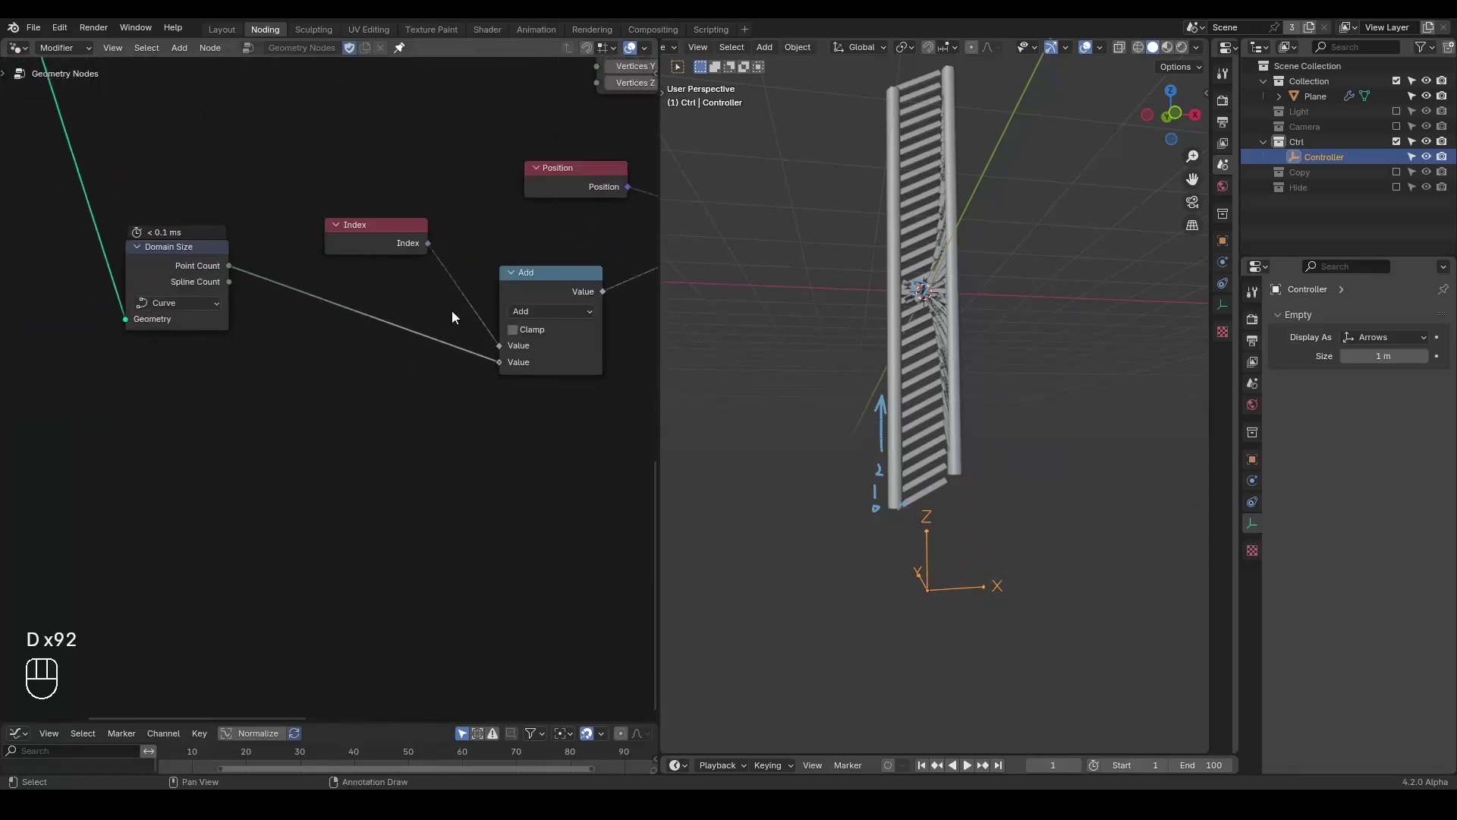
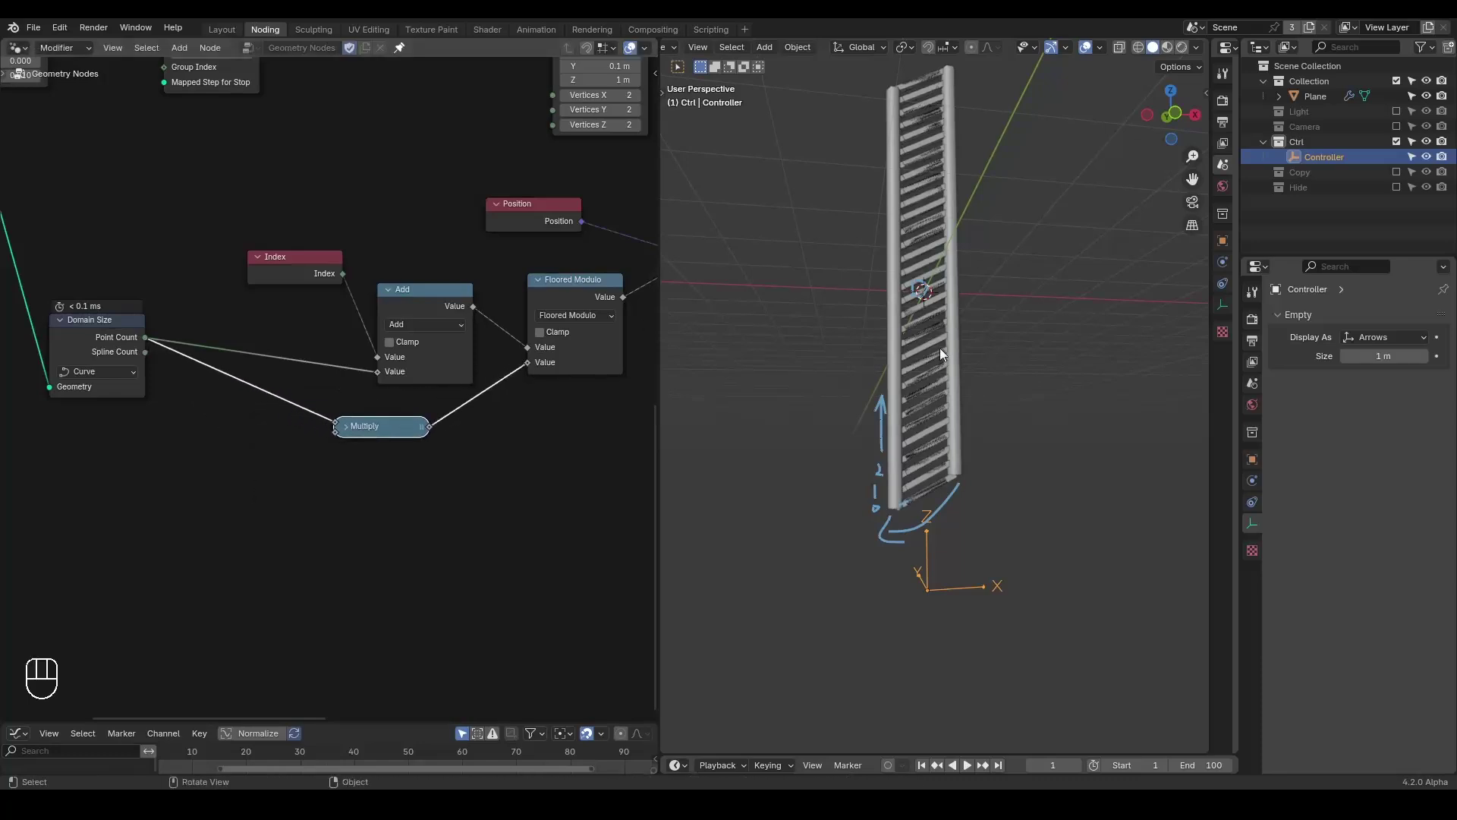
pyautogui.middleClick(522, 295)
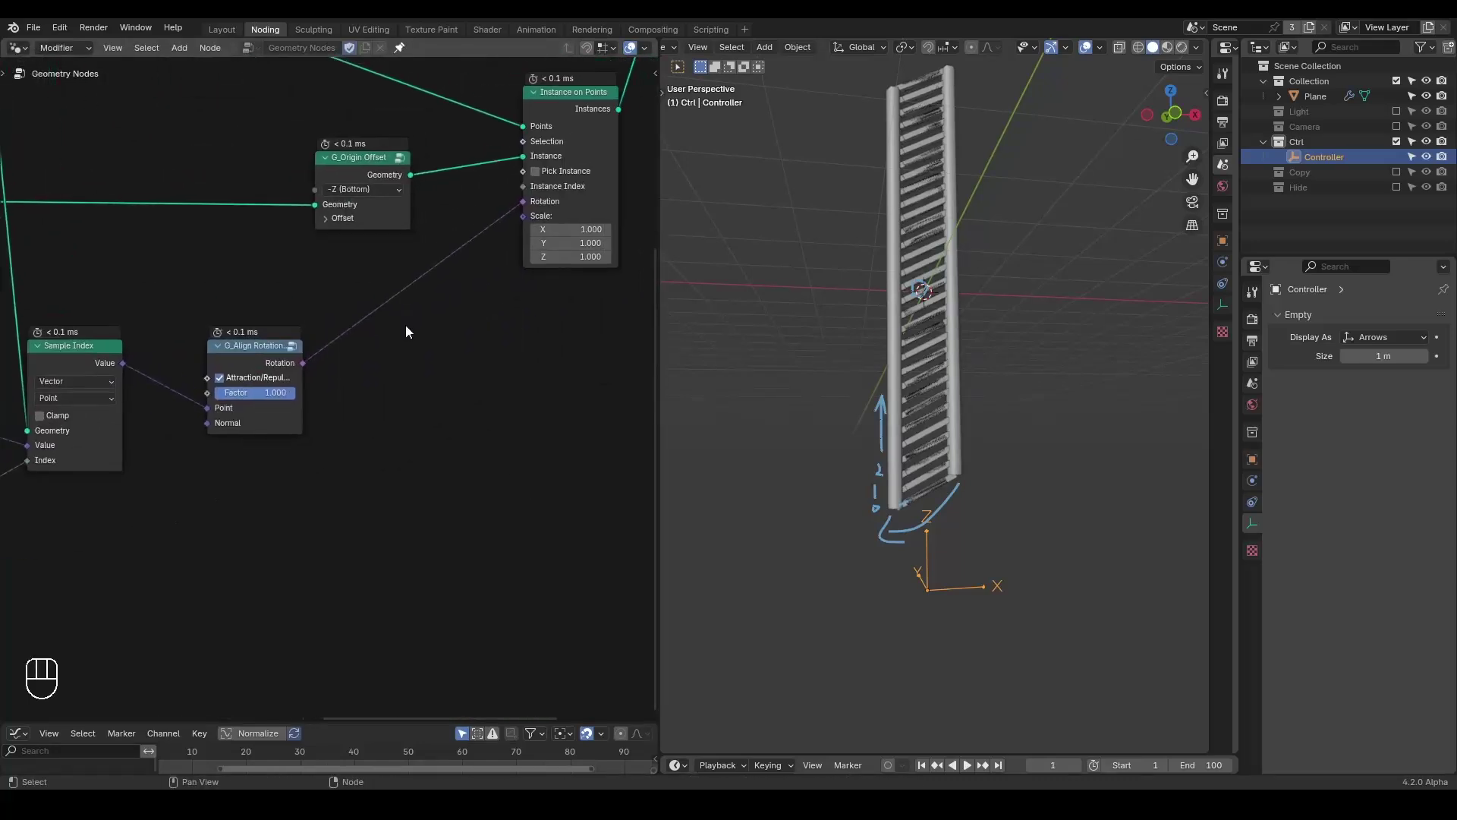
pyautogui.press('ctrl+a')
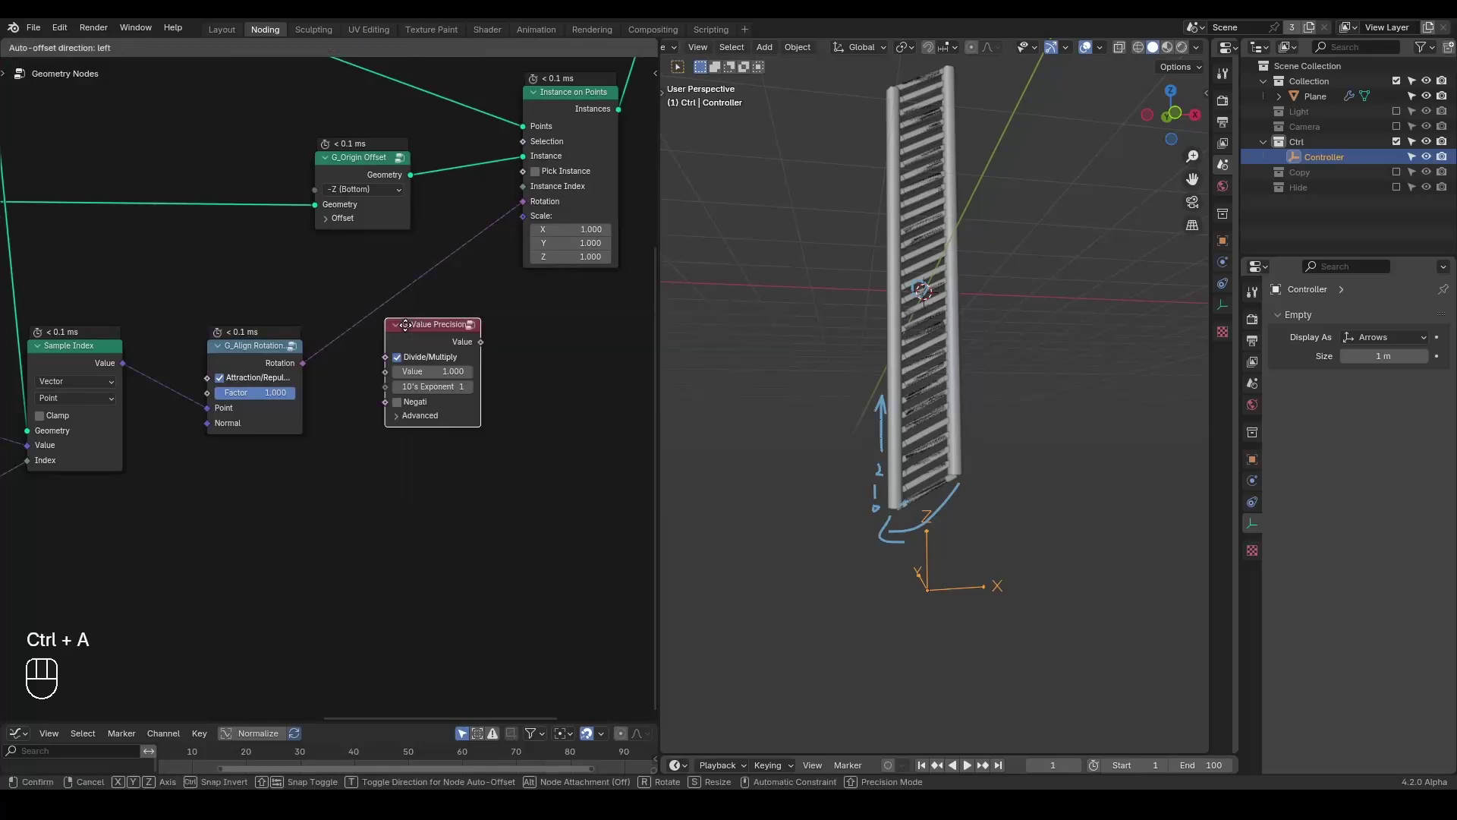
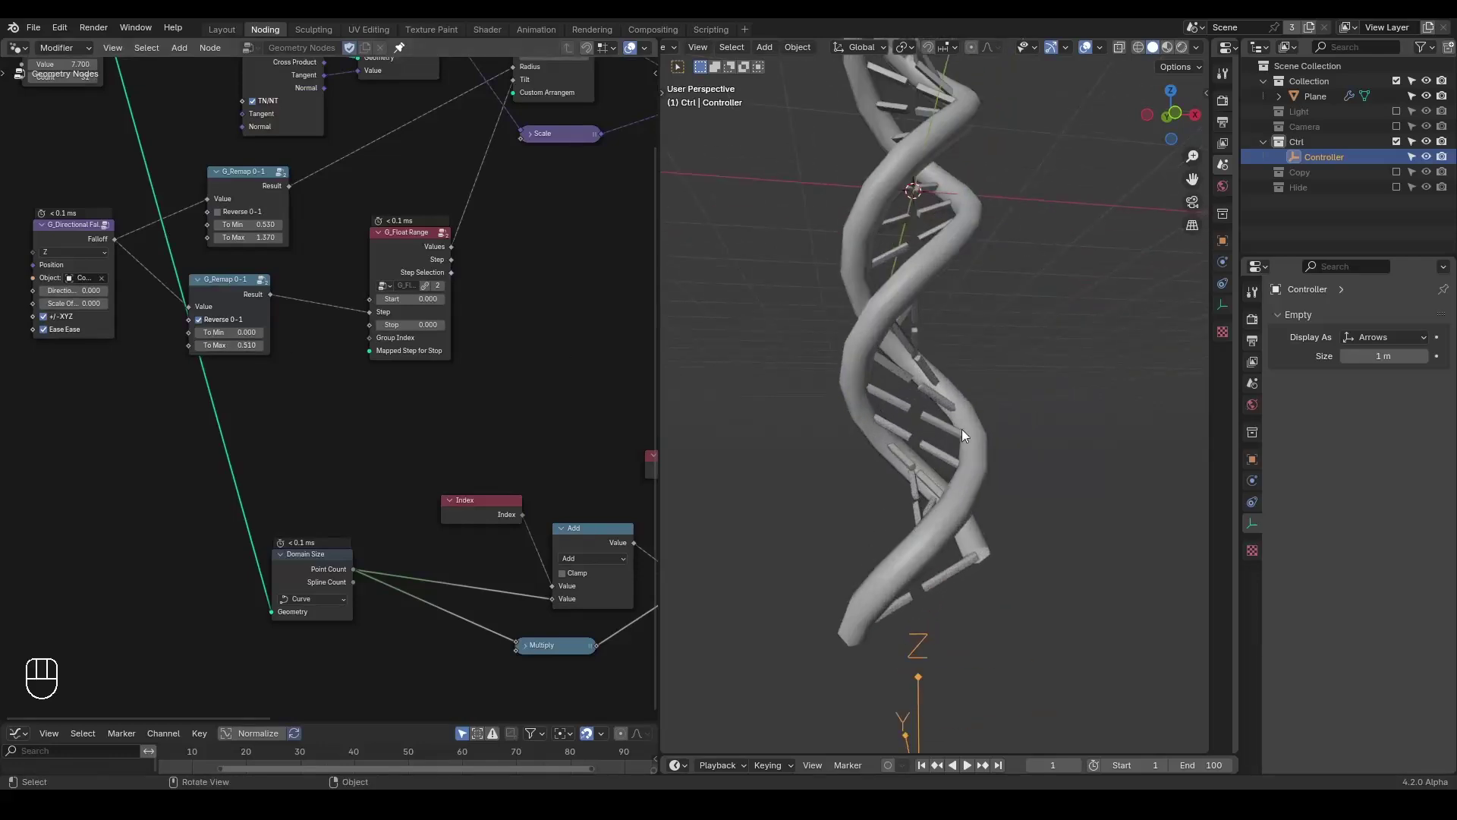
pyautogui.middleClick(931, 428)
pyautogui.moveTo(953, 386); pyautogui.dragTo(914, 434)
pyautogui.moveTo(917, 431); pyautogui.dragTo(942, 446)
pyautogui.press('ctrl+shift+alt+q')
pyautogui.moveTo(542, 356); pyautogui.dragTo(659, 339)
pyautogui.moveTo(209, 272); pyautogui.dragTo(368, 252)
pyautogui.click(350, 248)
pyautogui.click(353, 248)
pyautogui.click(385, 255)
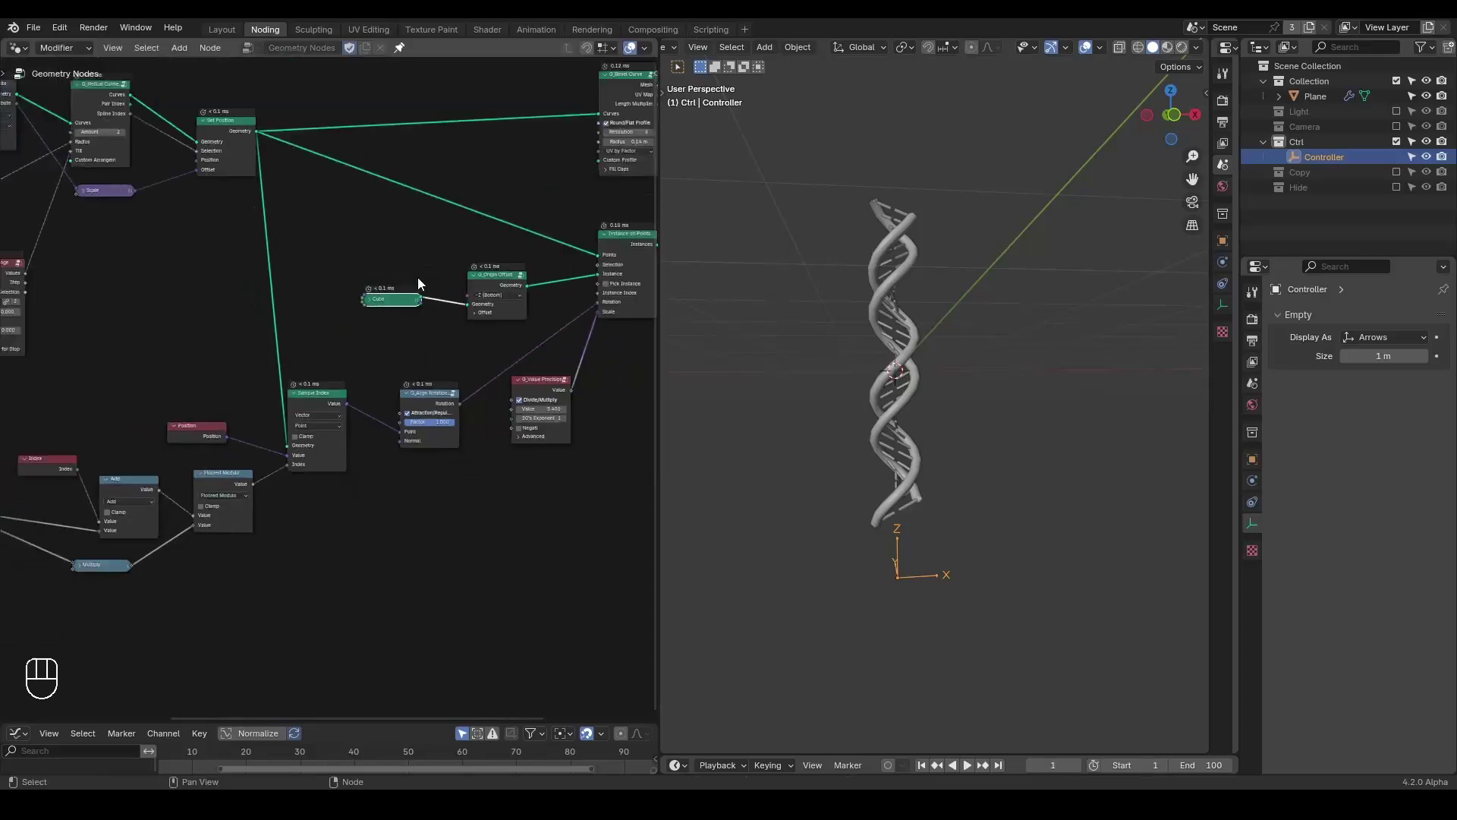
pyautogui.middleClick(485, 284)
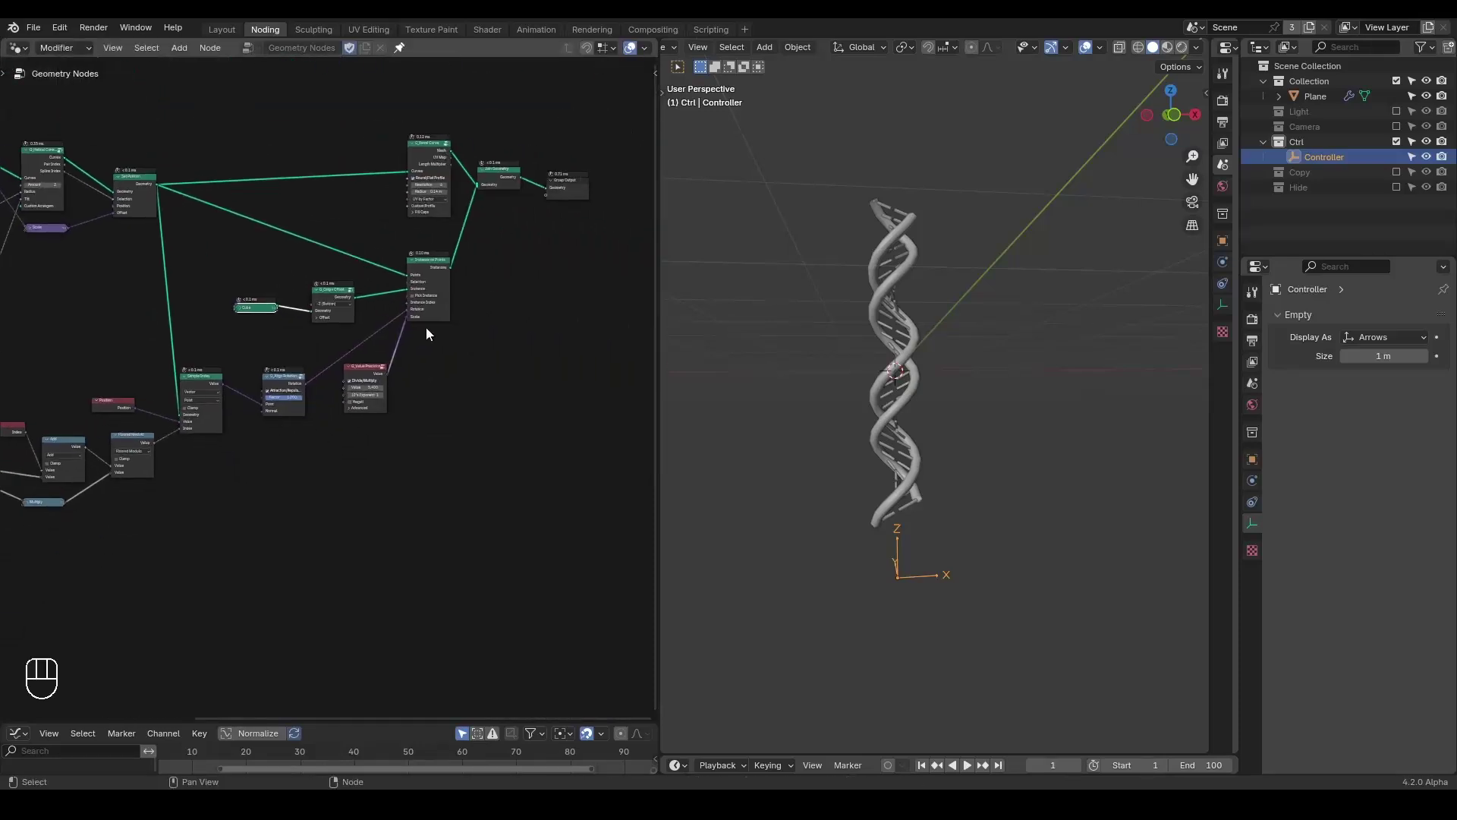
pyautogui.moveTo(49, 538); pyautogui.dragTo(82, 534)
pyautogui.middleClick(115, 521)
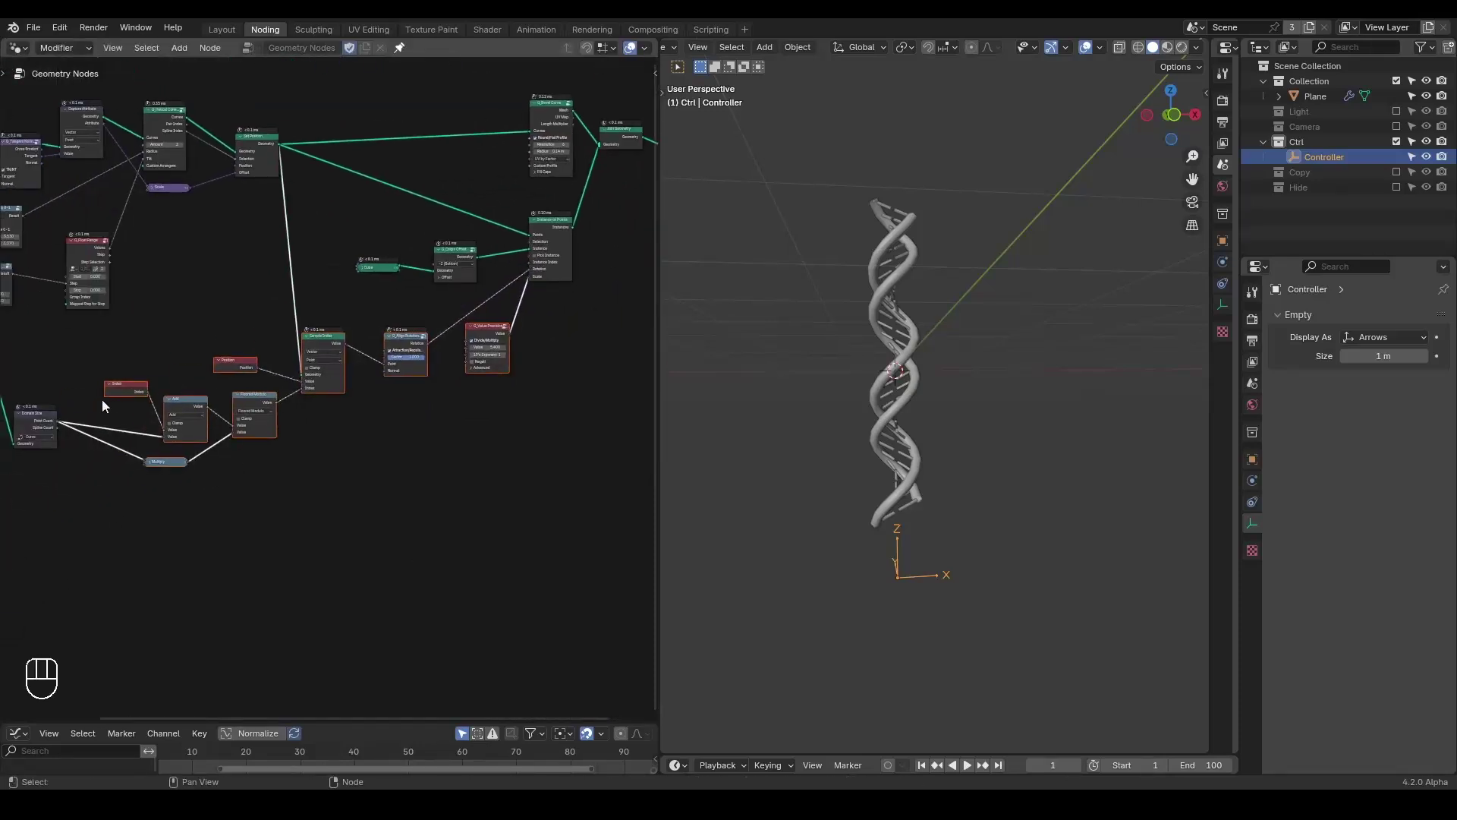
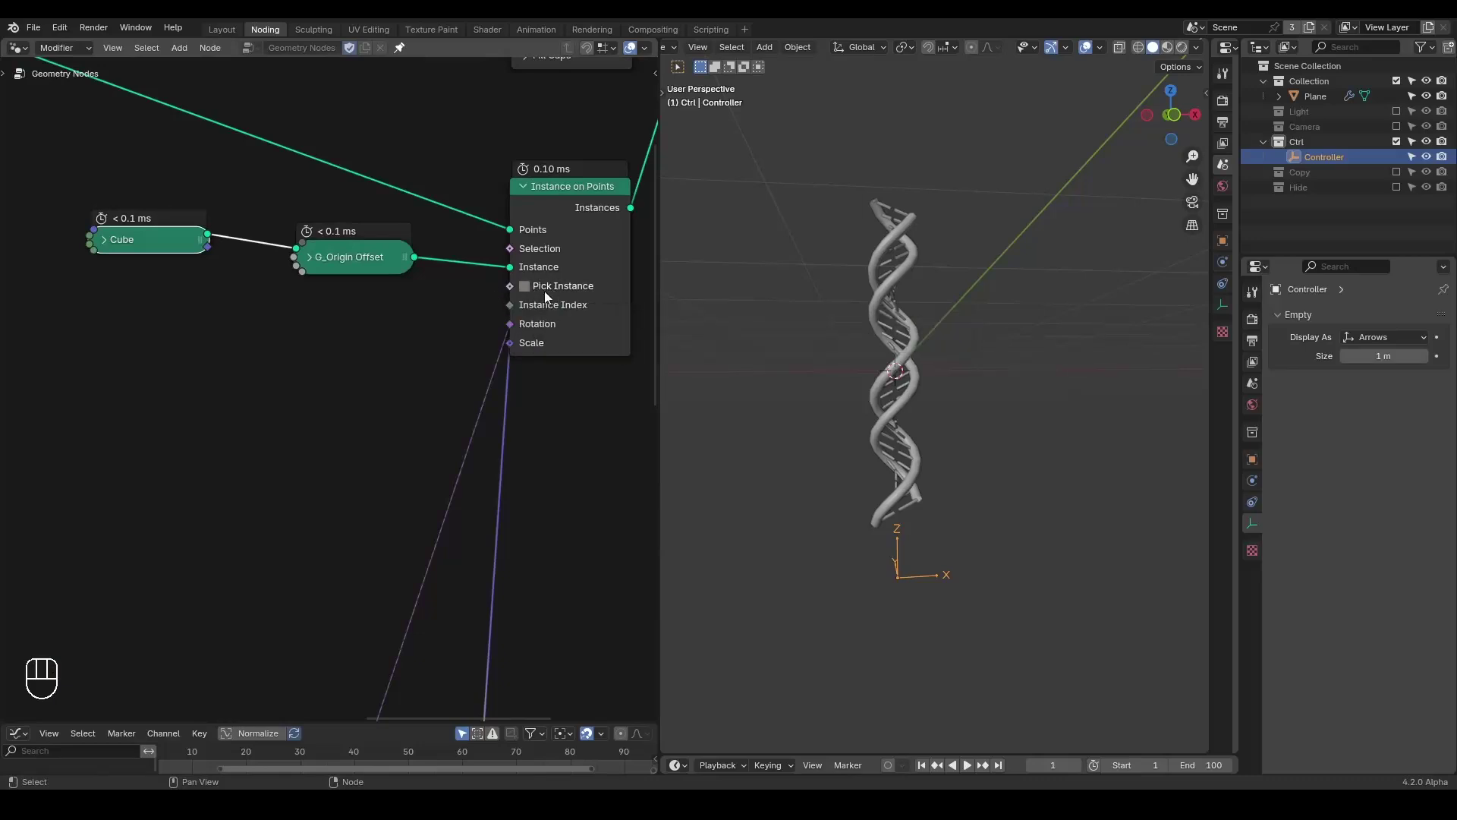
# - Expand the Cube node and add a Set Material node after Instance on Points
pyautogui.click(114, 245)
pyautogui.press('shift+a')
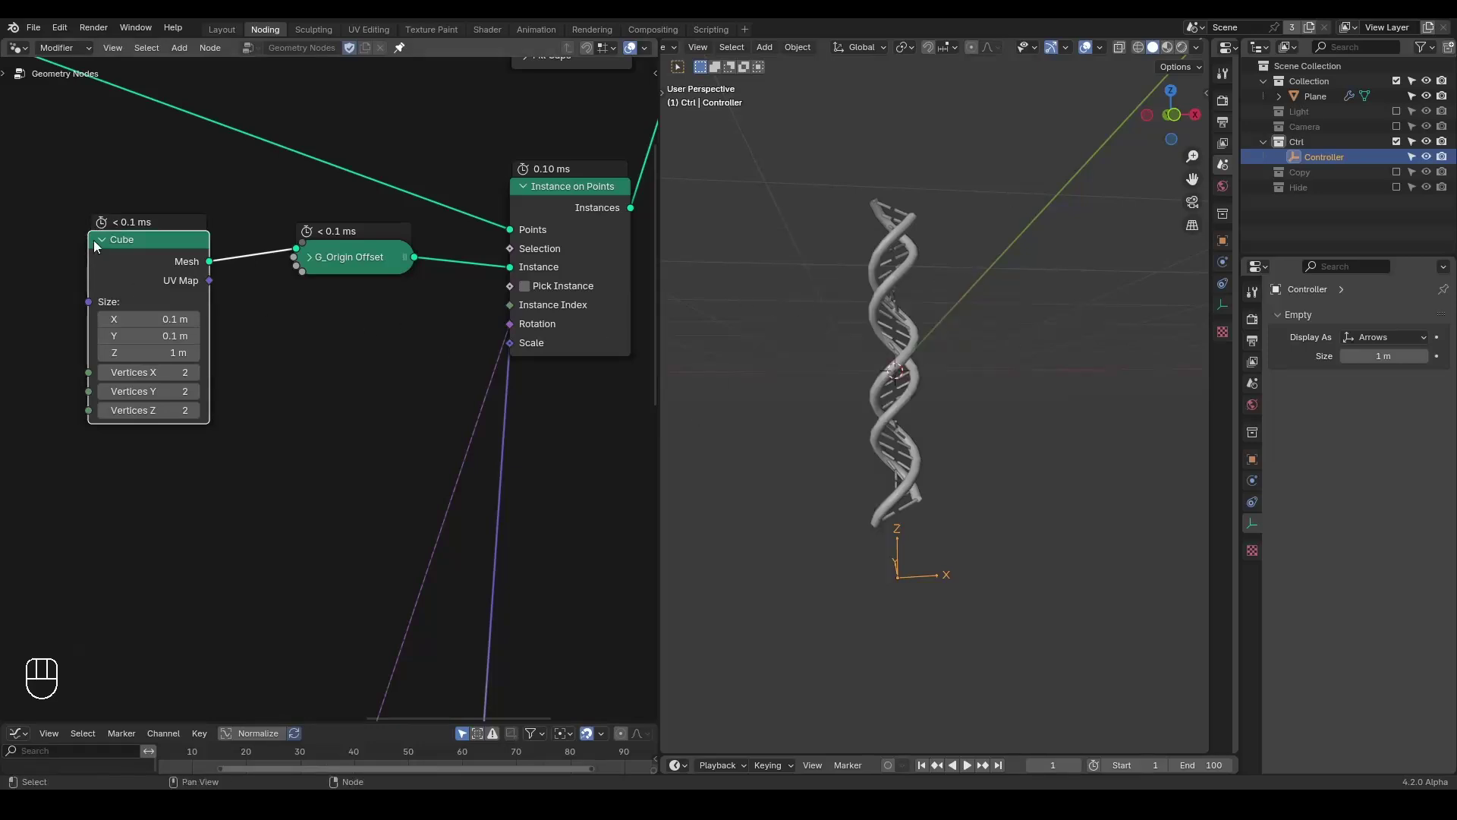
pyautogui.click(525, 273)
pyautogui.middleClick(525, 274)
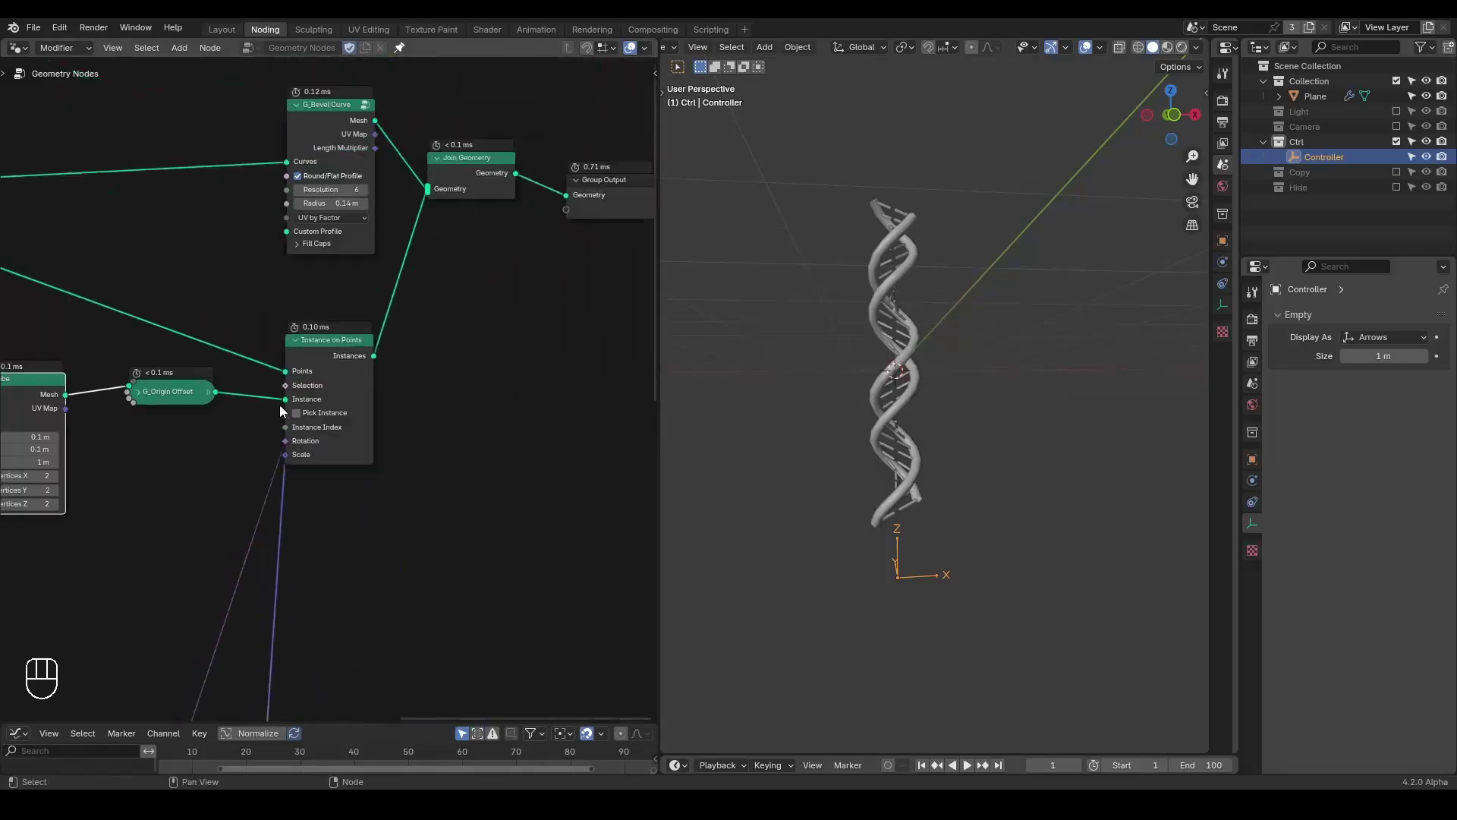
pyautogui.moveTo(605, 82); pyautogui.dragTo(270, 279)
pyautogui.press('g')
pyautogui.click(432, 363)
pyautogui.press('ctrl+a')
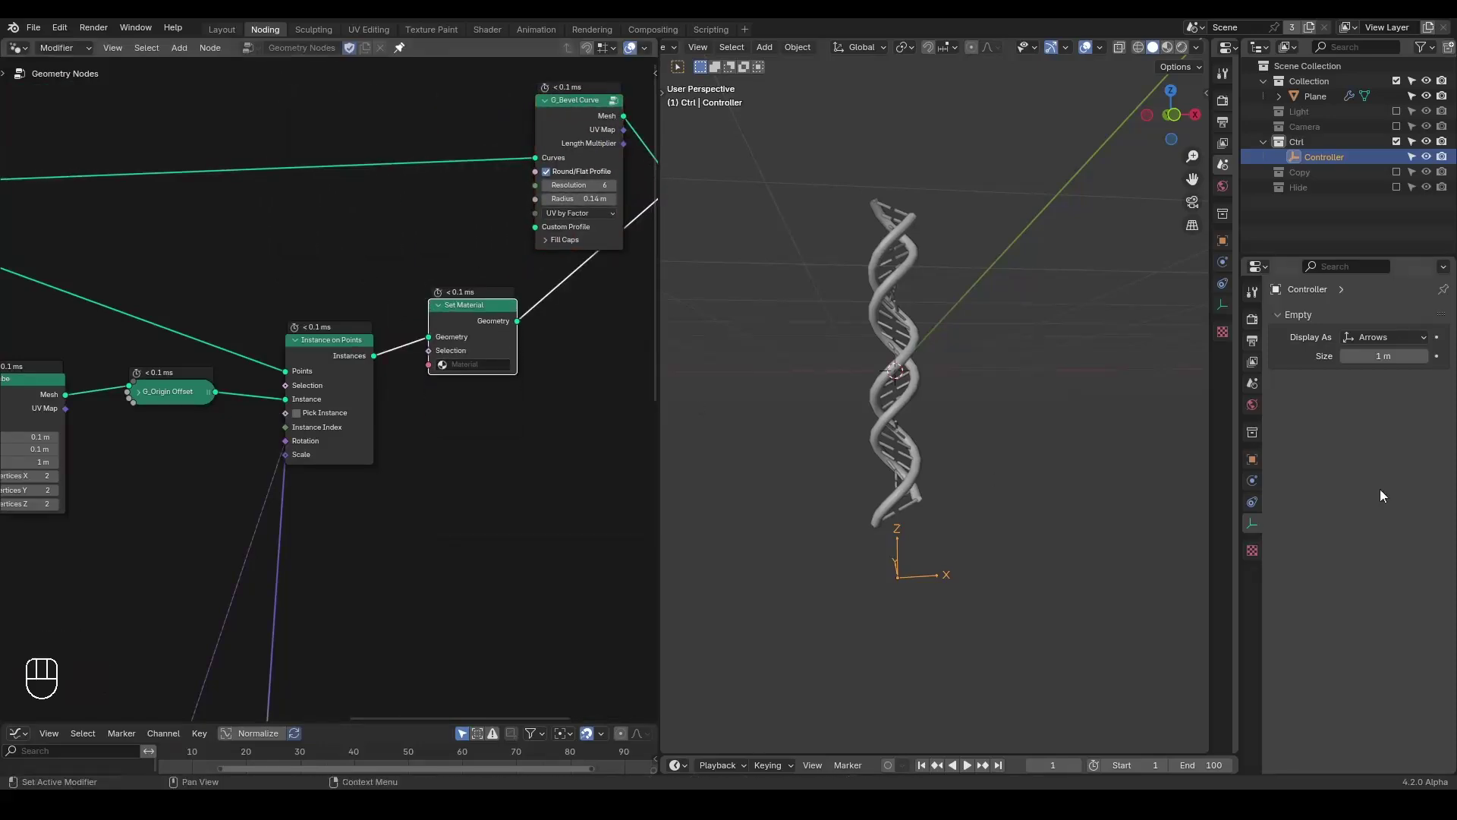
# - Give the Plane a material with an Emission surface
pyautogui.click(1250, 595)
pyautogui.doubleClick(1329, 395)
pyautogui.click(1384, 454)
pyautogui.press('e')
pyautogui.click(1383, 448)
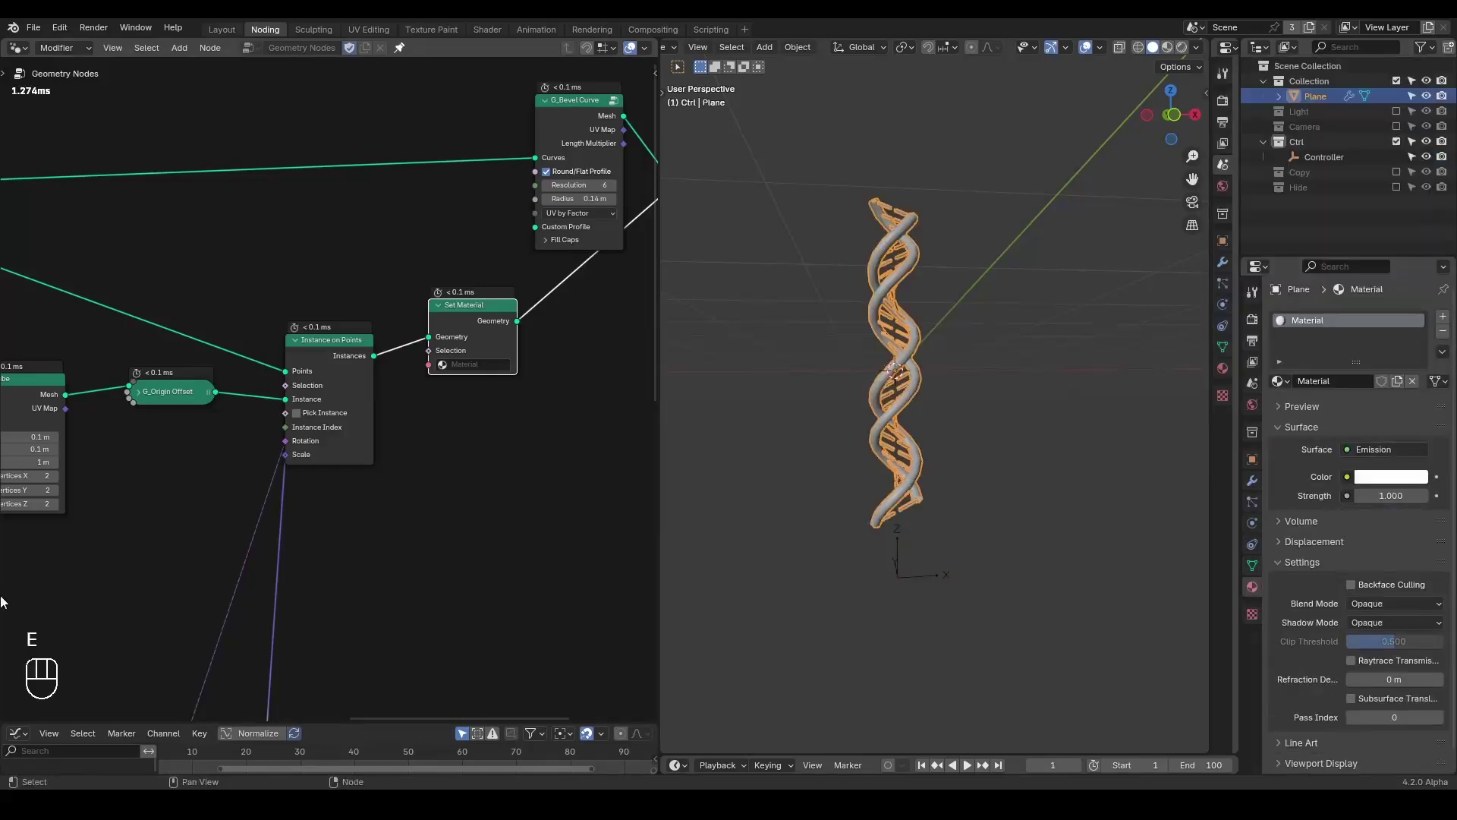
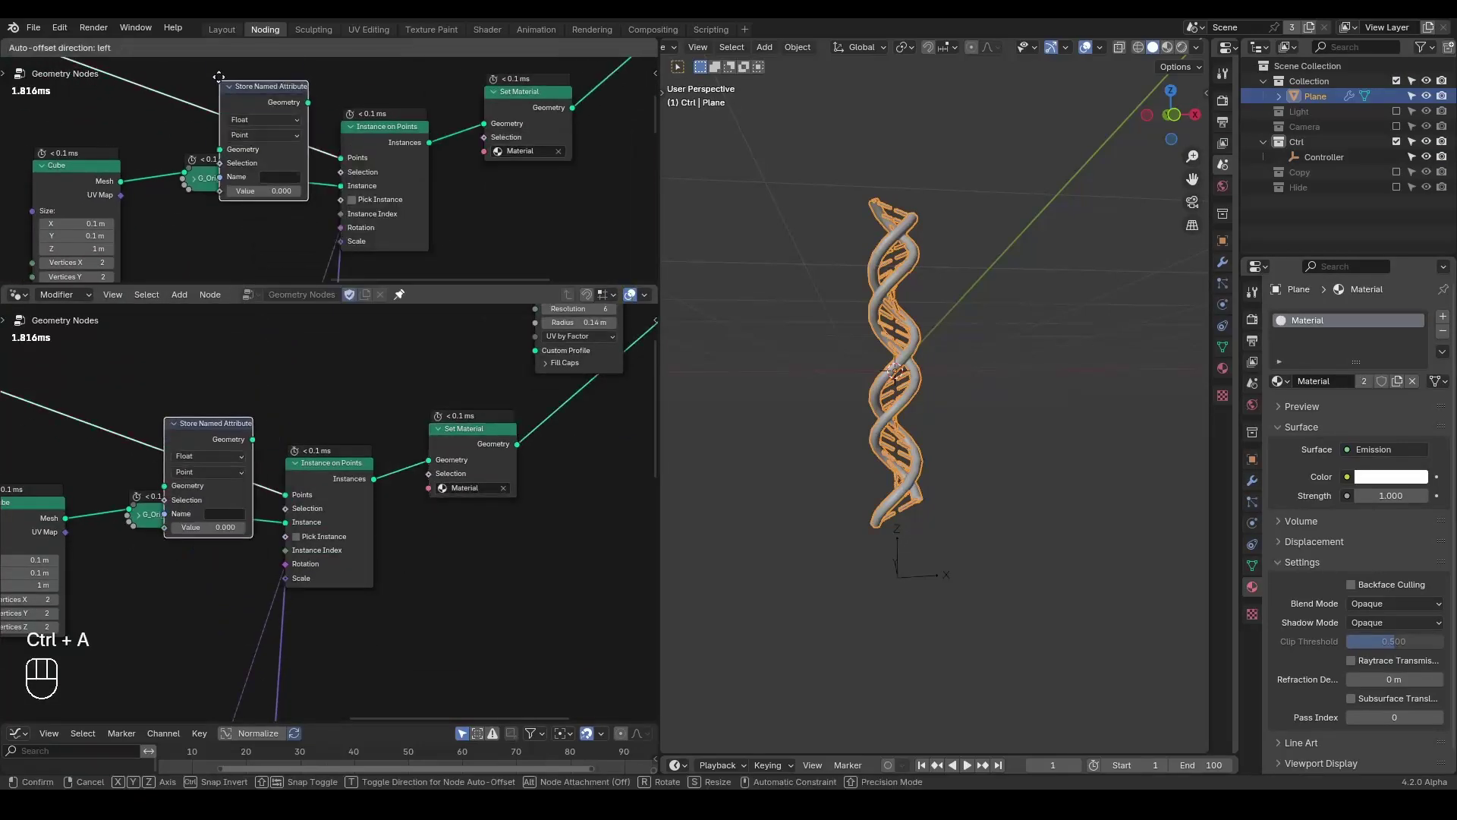
# - Place the Store Named Attribute node and add an Attribute node (Instancer, C) in the Shader Editor
pyautogui.moveTo(15, 297); pyautogui.dragTo(78, 470)
pyautogui.press('q')
pyautogui.middleClick(237, 443)
pyautogui.click(255, 409)
pyautogui.press('ctrl+a')
pyautogui.press('t')
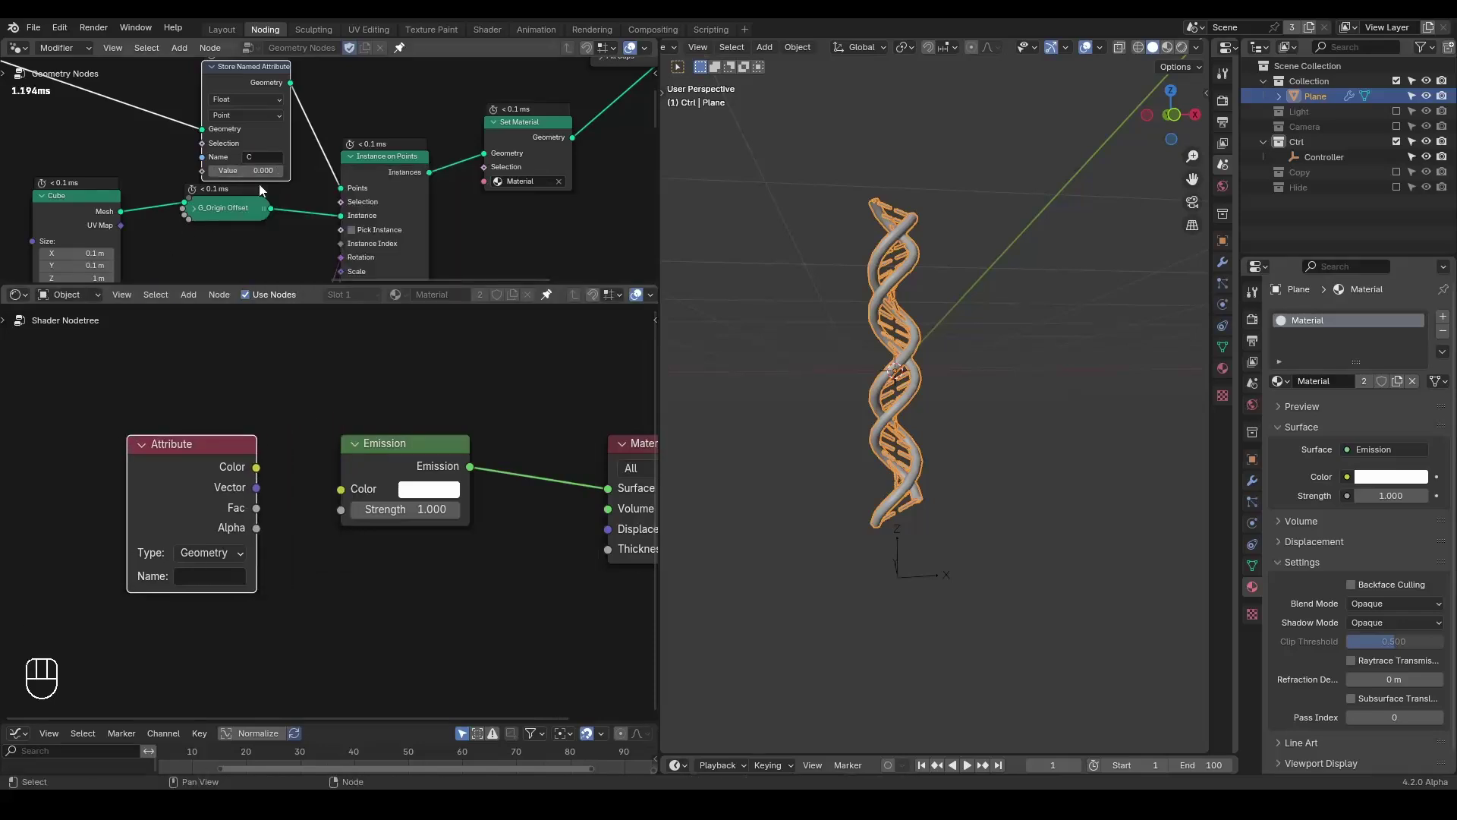
pyautogui.middleClick(245, 502)
pyautogui.click(210, 546)
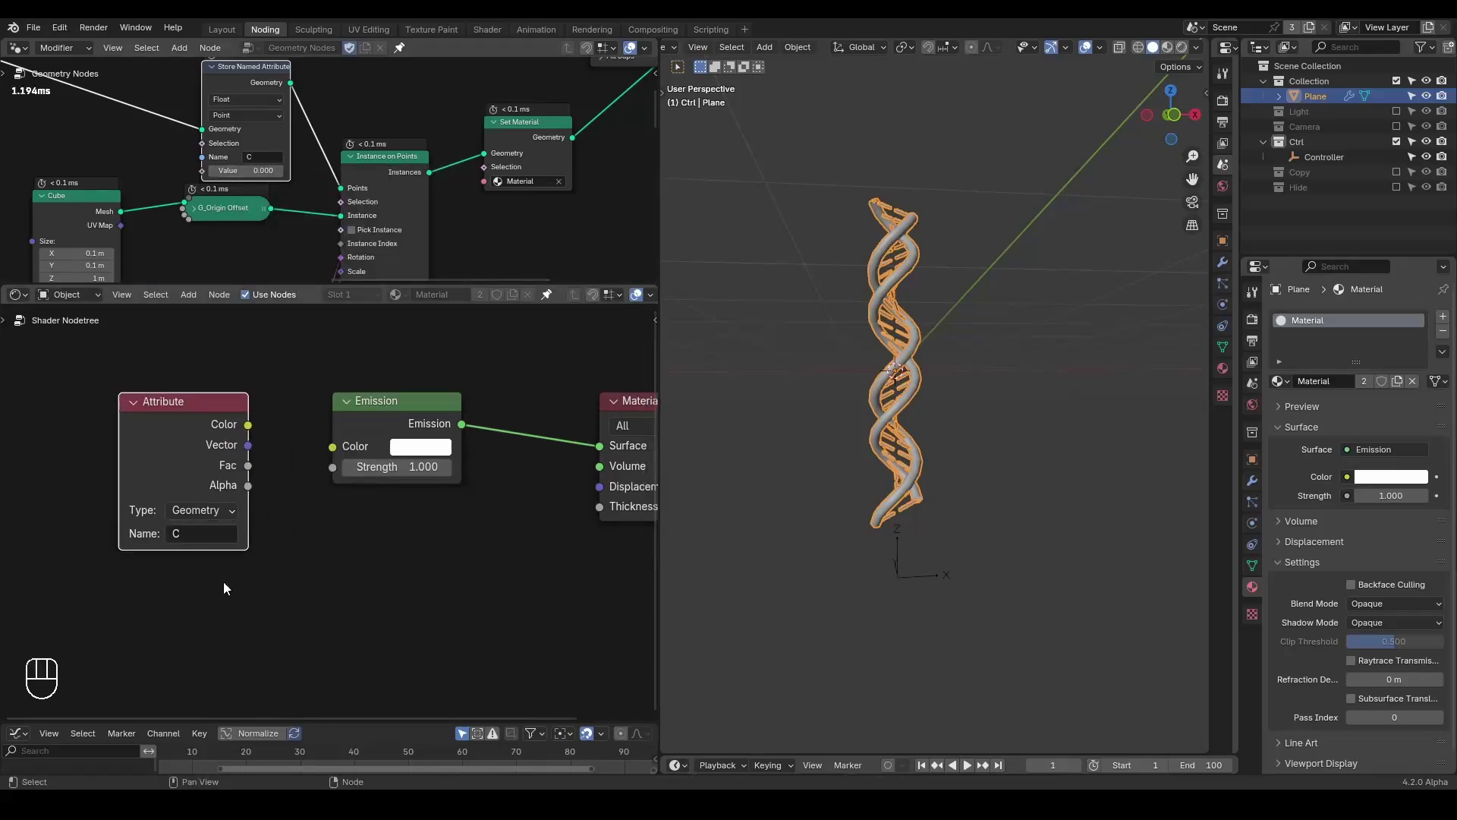
pyautogui.click(182, 468)
pyautogui.click(182, 468)
pyautogui.click(182, 468)
pyautogui.press('z')
# - Feed the attribute color into Material Output Surface and store a red Color attribute named C
pyautogui.moveTo(839, 462); pyautogui.dragTo(866, 441)
pyautogui.moveTo(866, 440); pyautogui.dragTo(908, 400)
pyautogui.click(1045, 321)
pyautogui.click(166, 435)
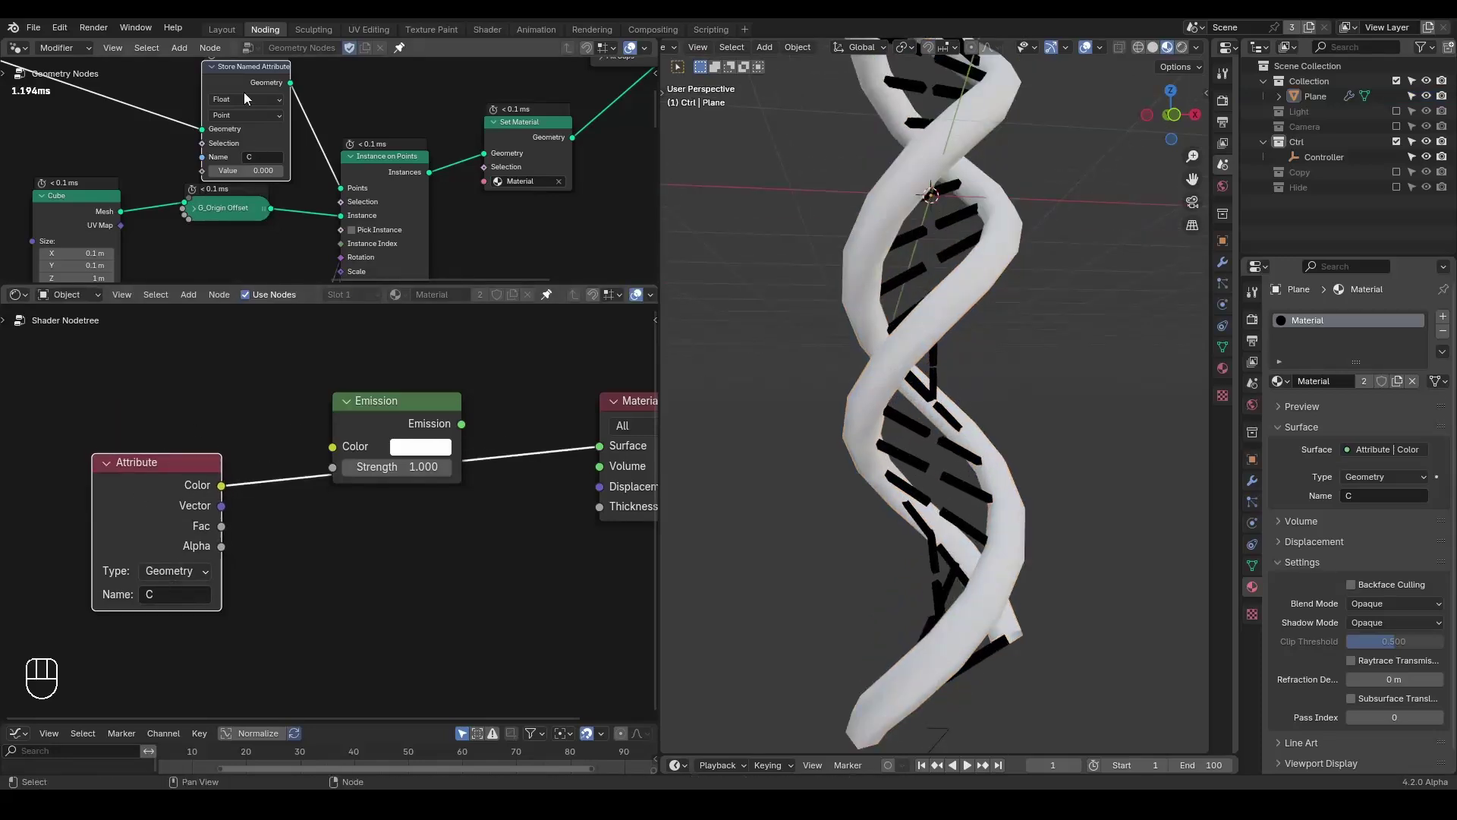
pyautogui.doubleClick(258, 99)
pyautogui.click(254, 87)
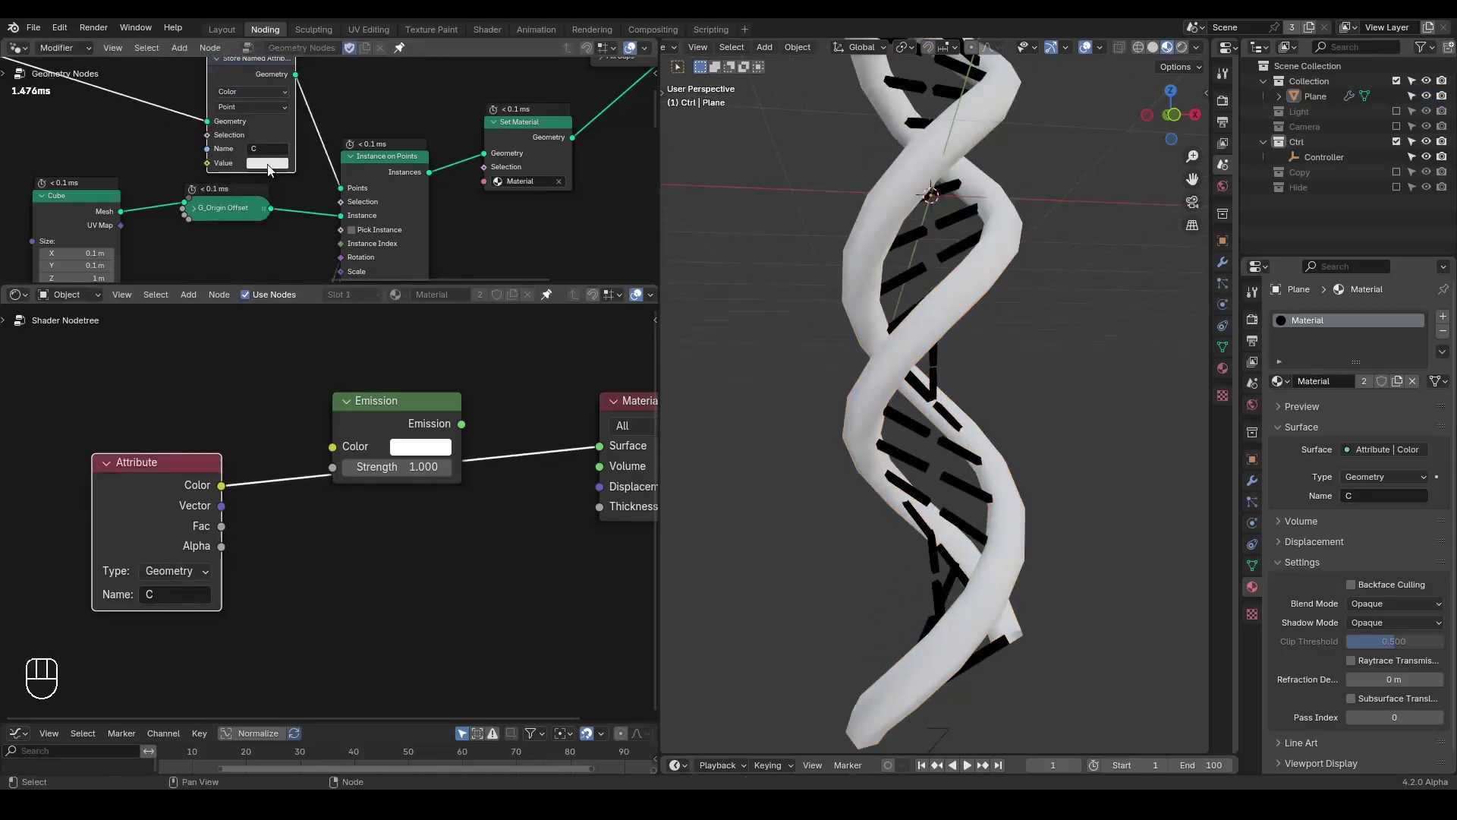
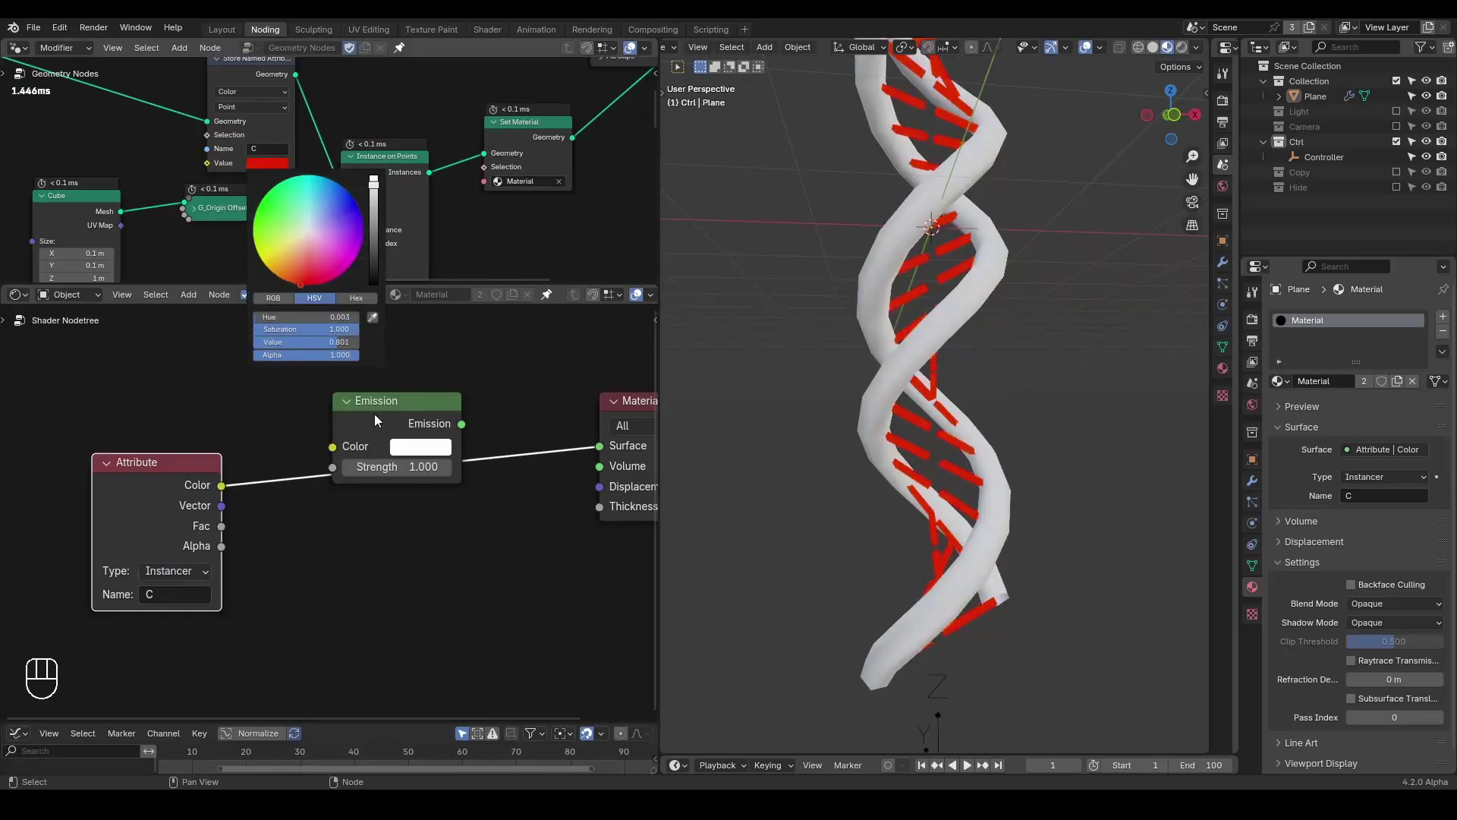
pyautogui.click(377, 421)
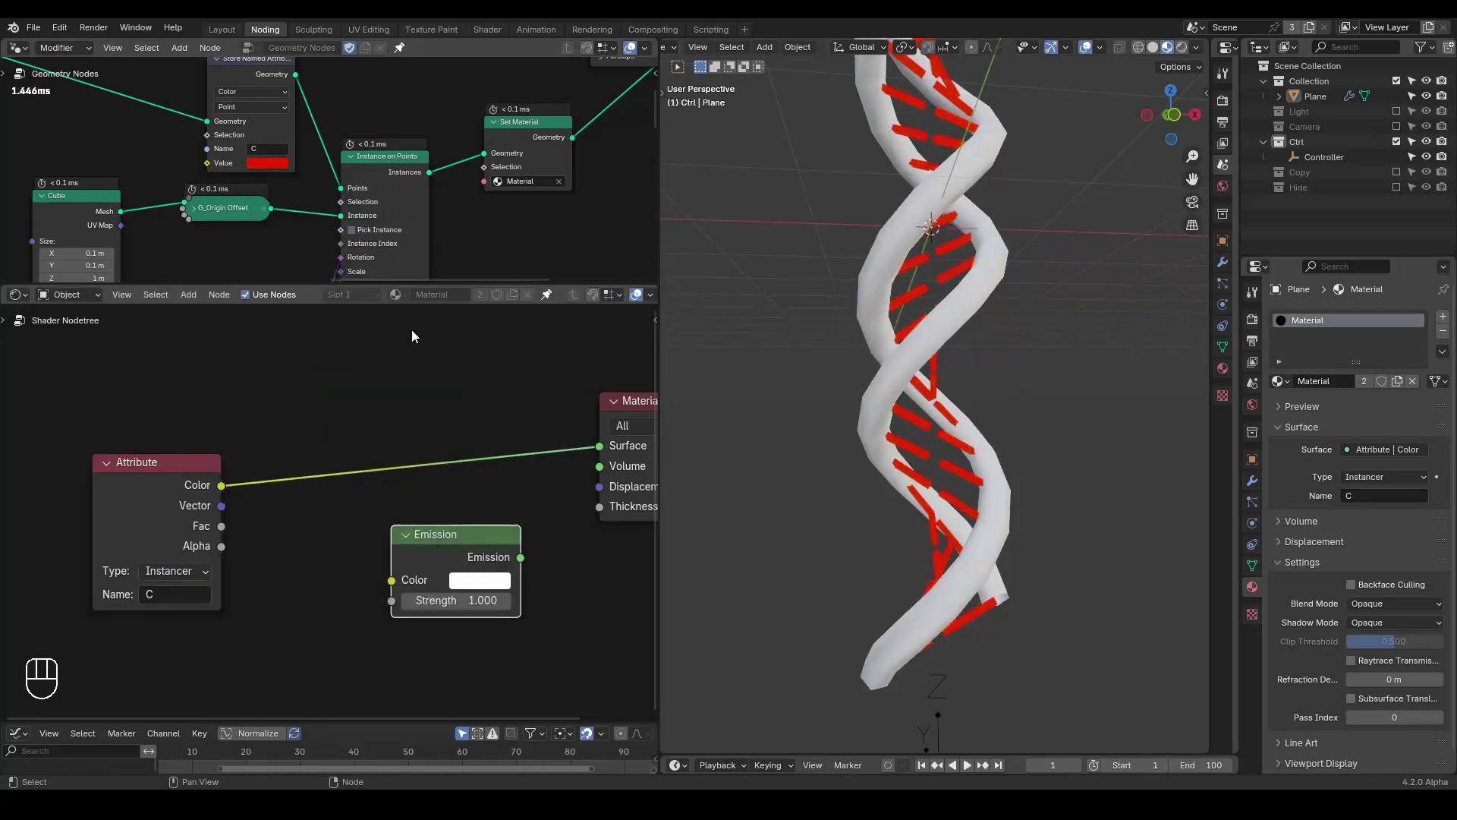
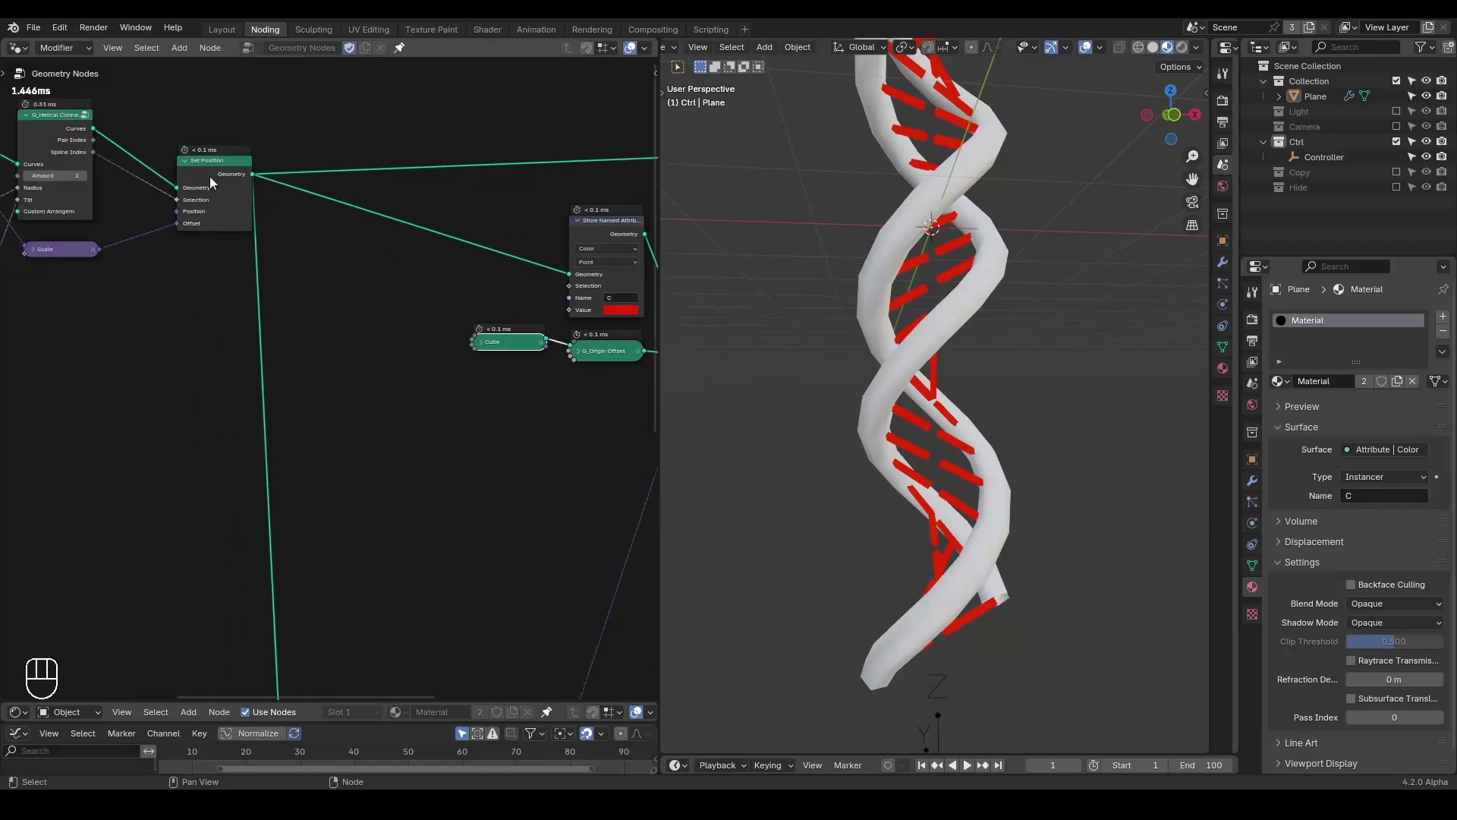
# - Collapse the Cube node beside G_Origin Offset
pyautogui.click(209, 182)
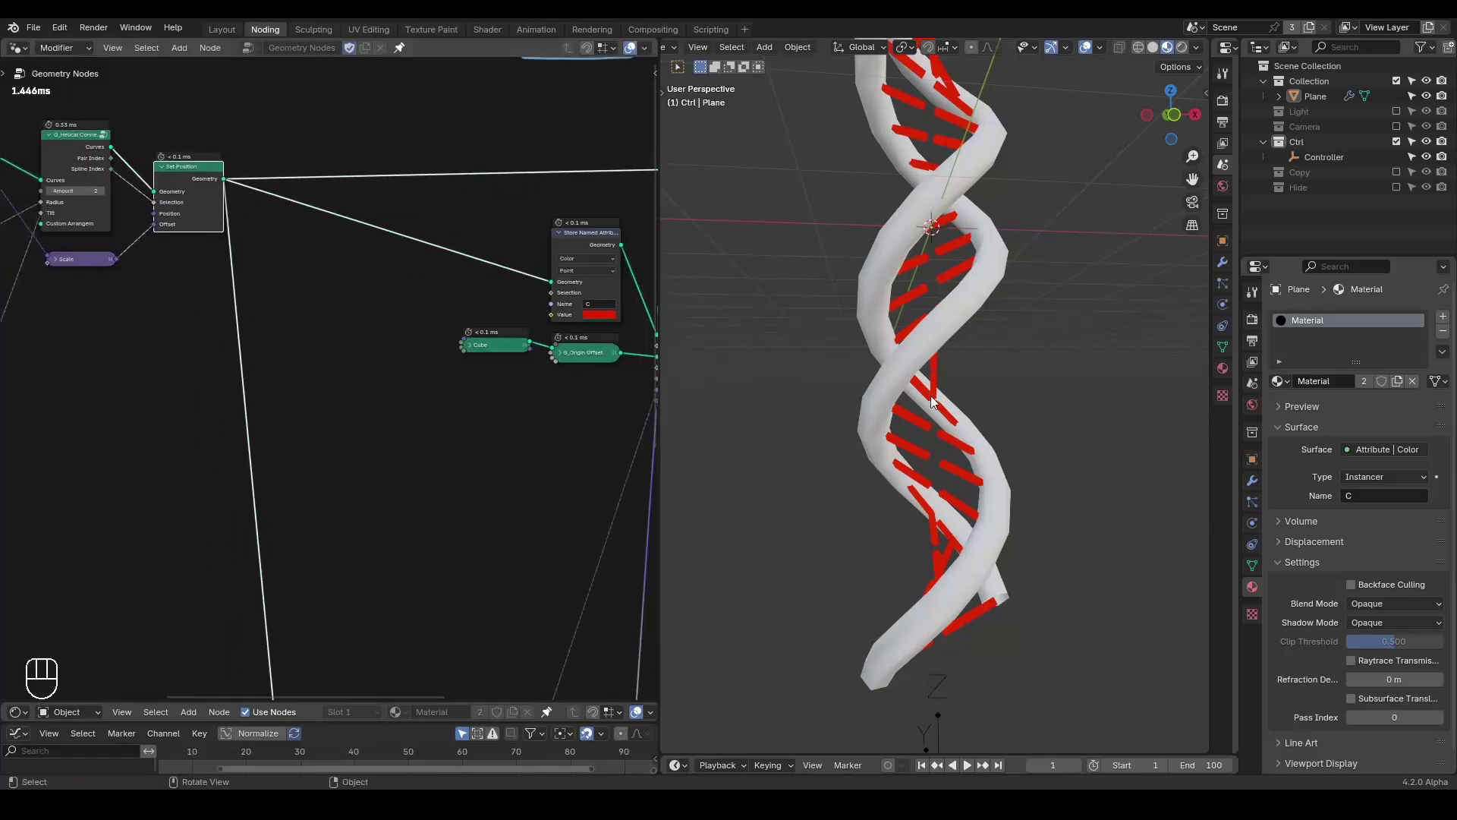
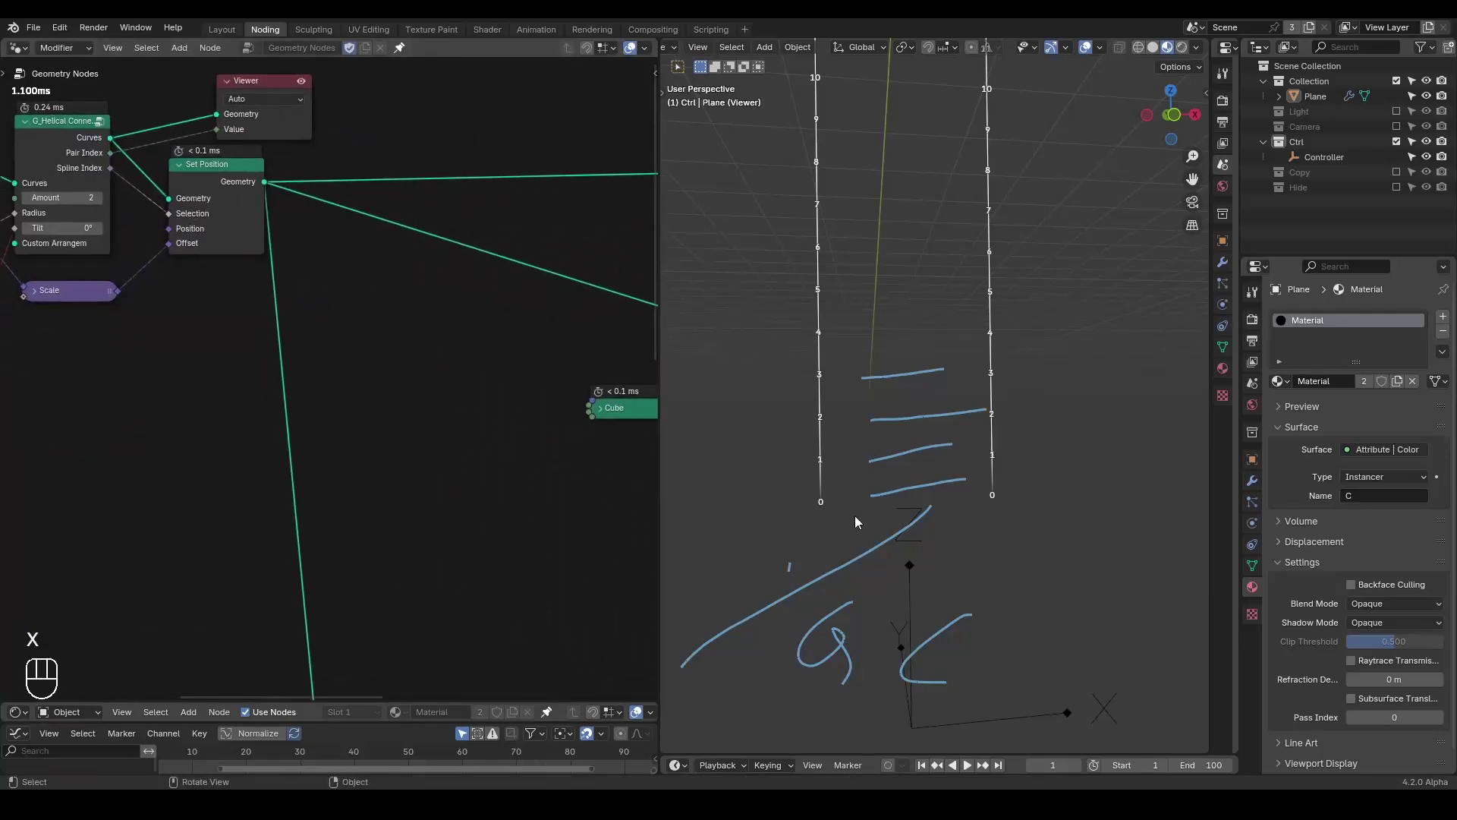
# - Add a Boolean Random Value node and preview its True/False output on the strands
pyautogui.press('ctrl+a')
pyautogui.click(360, 329)
pyautogui.moveTo(354, 329); pyautogui.dragTo(351, 409)
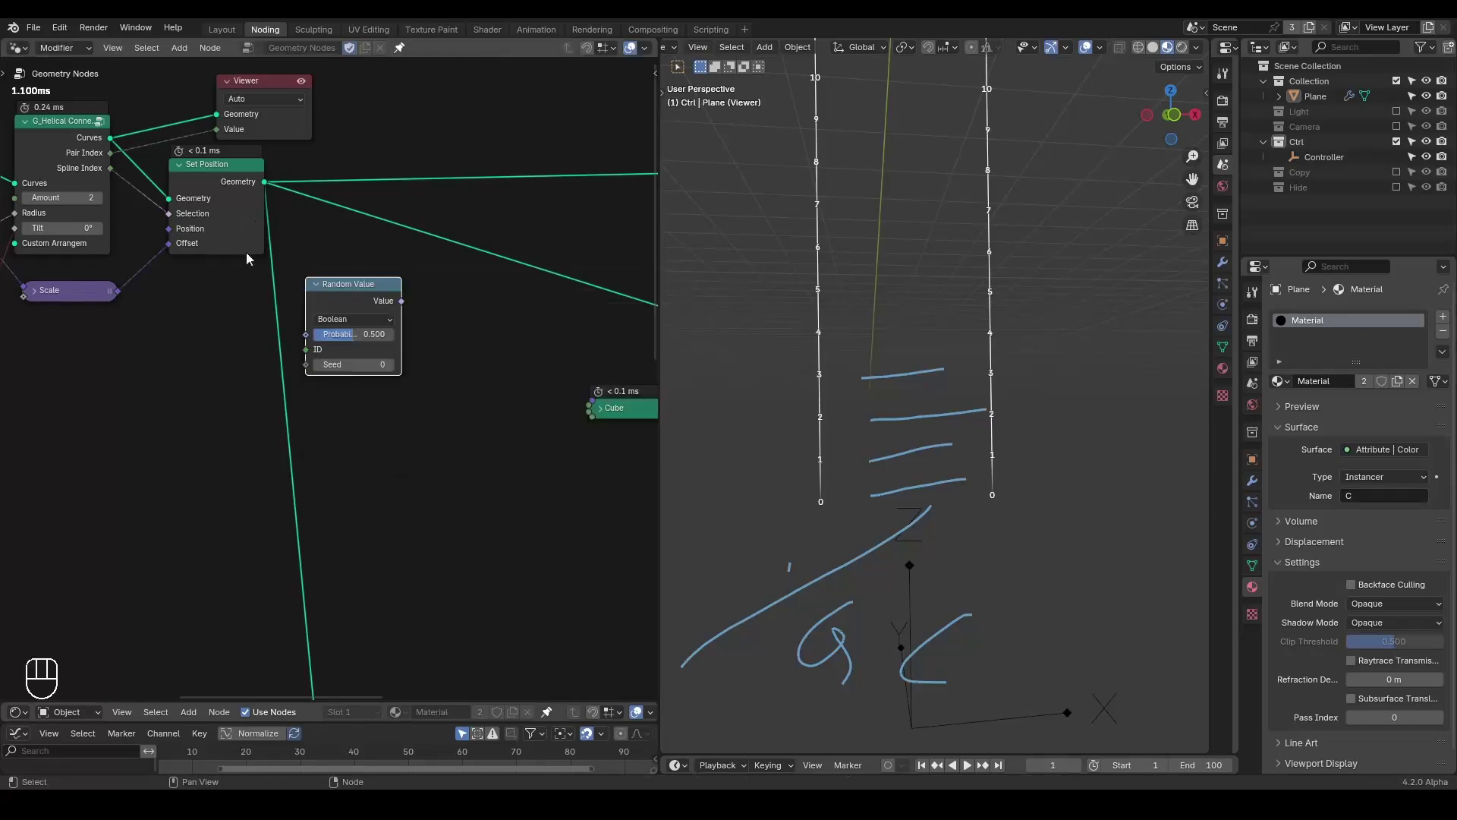
pyautogui.moveTo(109, 137); pyautogui.dragTo(135, 163)
pyautogui.moveTo(114, 156); pyautogui.dragTo(330, 346)
pyautogui.middleClick(439, 302)
pyautogui.click(236, 284)
pyautogui.click(124, 81)
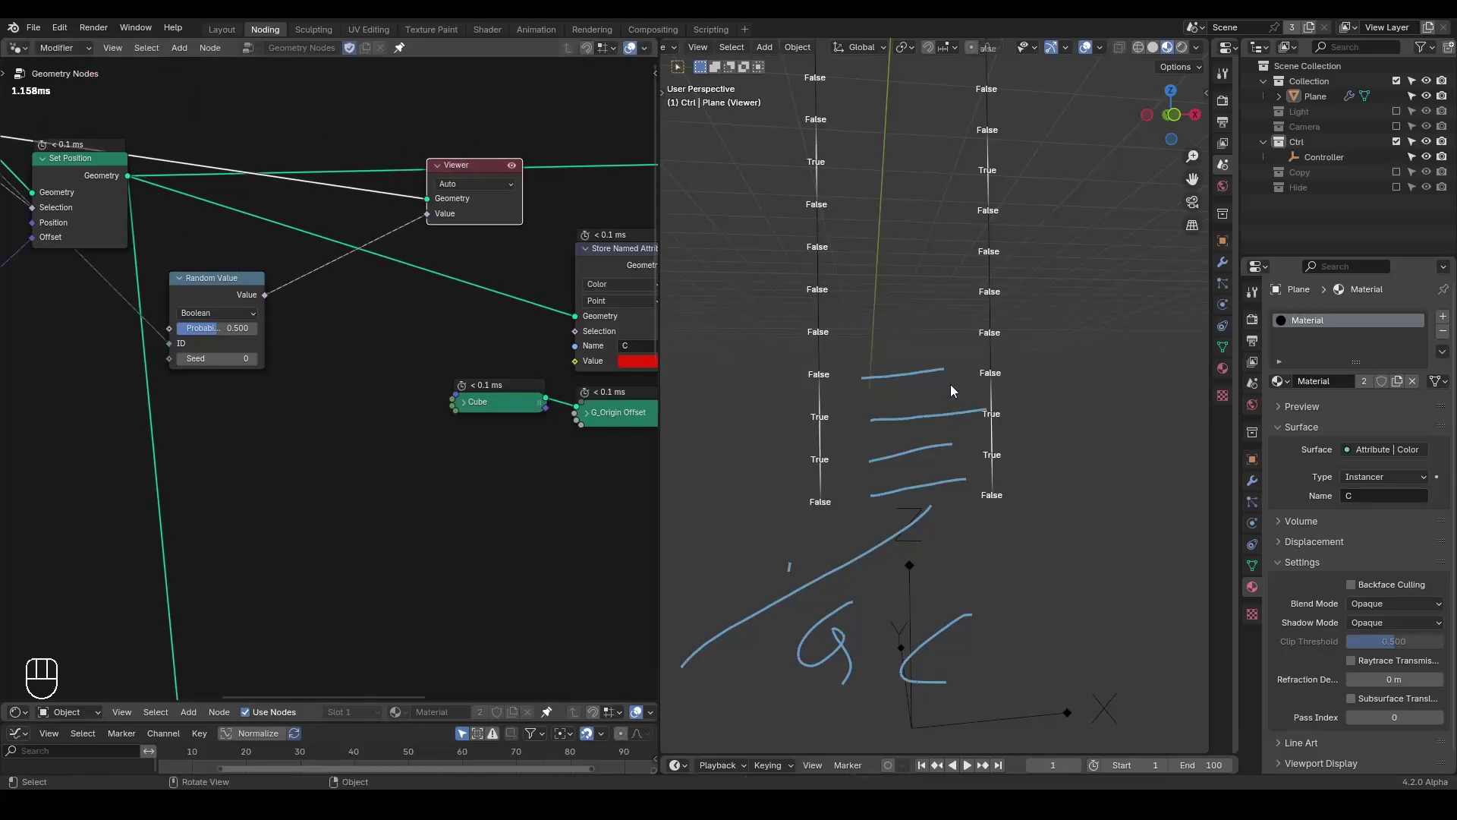
# - Erase the hand-sketched rung lines in the viewport and add a Switch node
pyautogui.press('d')
pyautogui.moveTo(1003, 358); pyautogui.dragTo(936, 434)
pyautogui.press('d')
pyautogui.press('z')
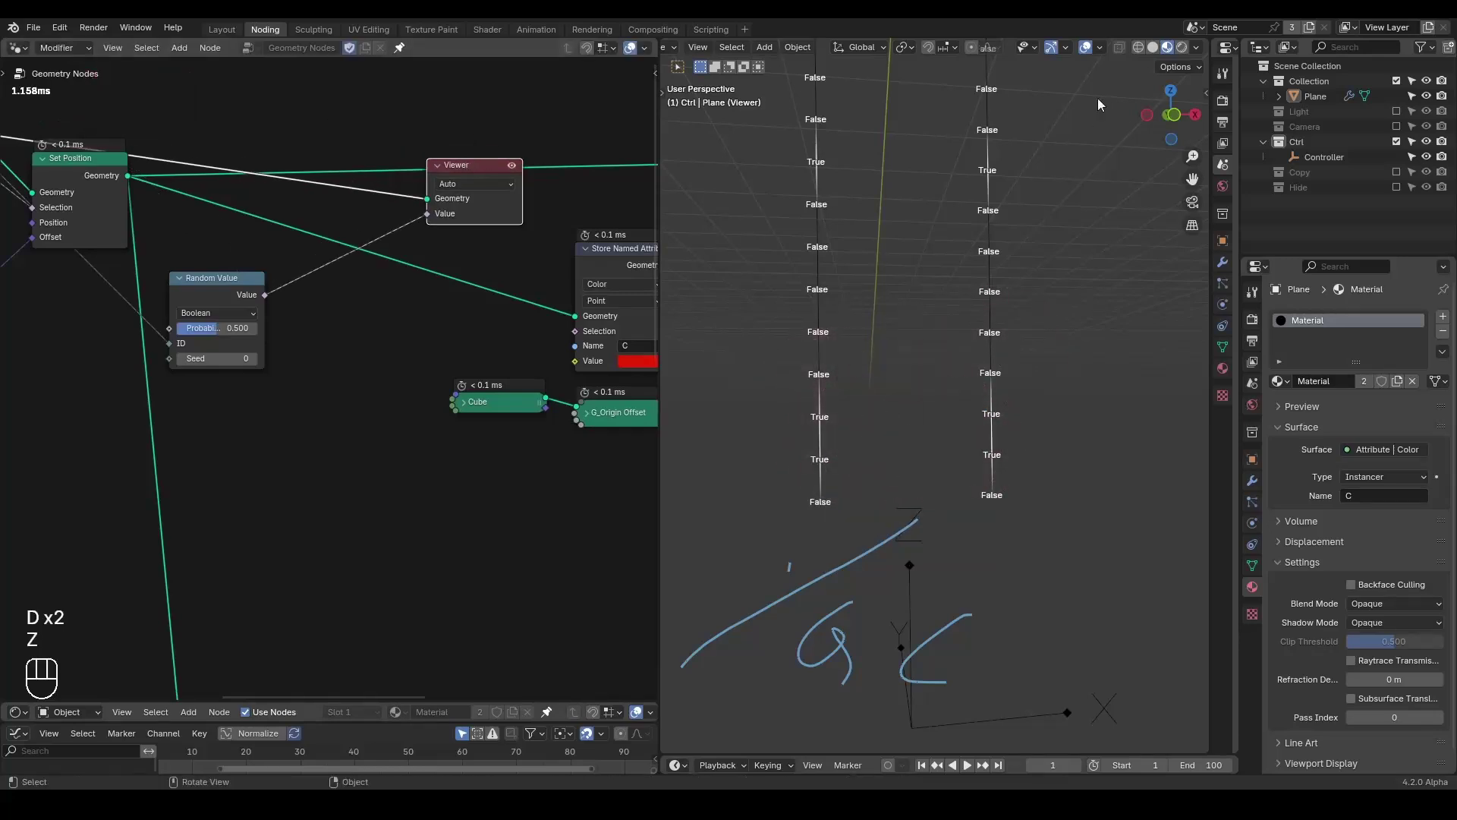
pyautogui.moveTo(1103, 56); pyautogui.dragTo(803, 426)
pyautogui.press('d')
pyautogui.press('d')
pyautogui.press('d')
pyautogui.press('d')
pyautogui.press('d')
pyautogui.press('d')
pyautogui.press('d')
pyautogui.press('d')
pyautogui.click(843, 320)
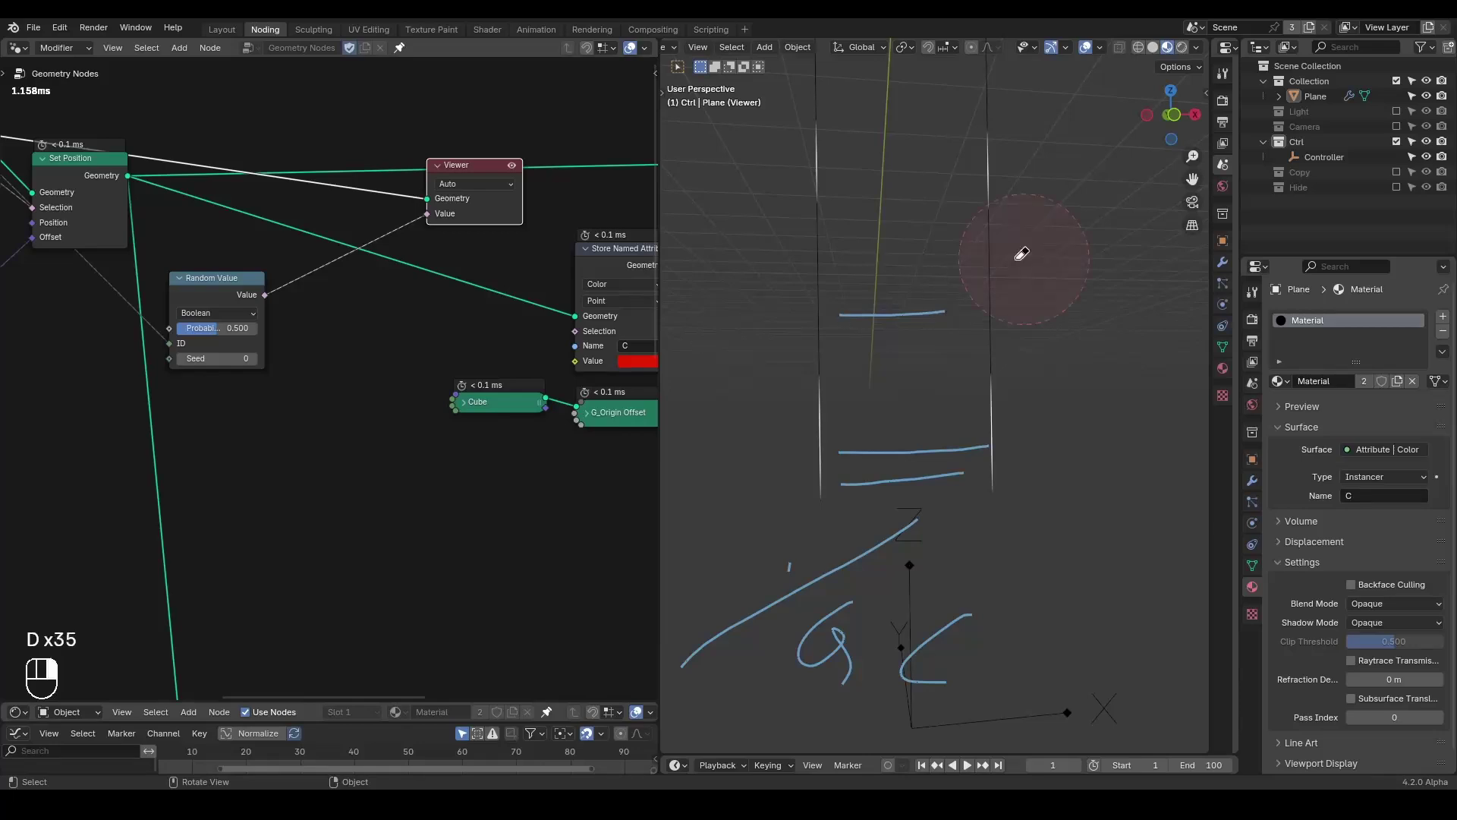
pyautogui.press('d')
pyautogui.press('x')
pyautogui.click(386, 315)
# - Set the Switch to Color with False blue and True red
pyautogui.moveTo(173, 274); pyautogui.dragTo(308, 306)
pyautogui.click(321, 313)
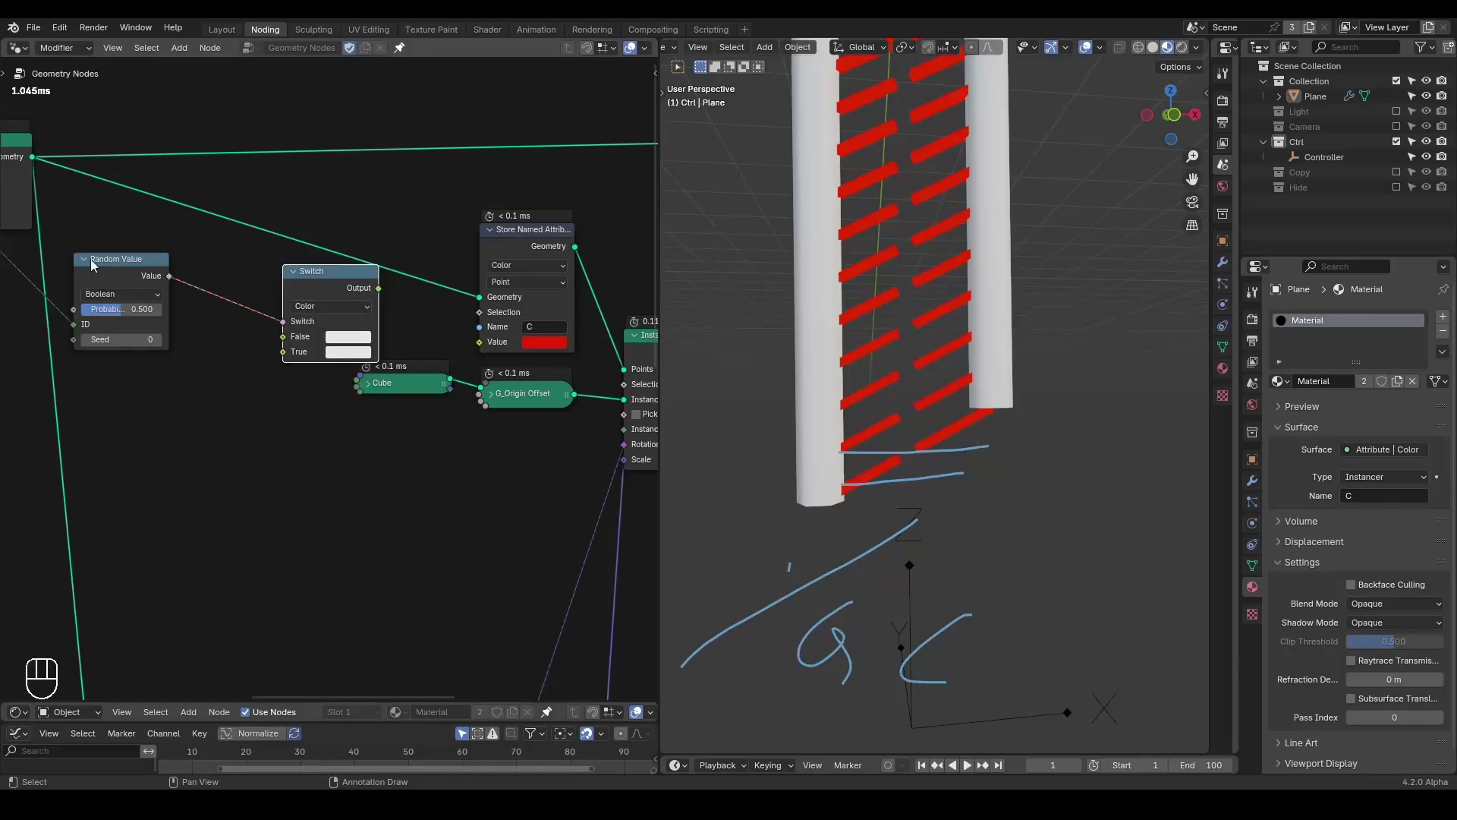
pyautogui.click(86, 265)
pyautogui.click(351, 356)
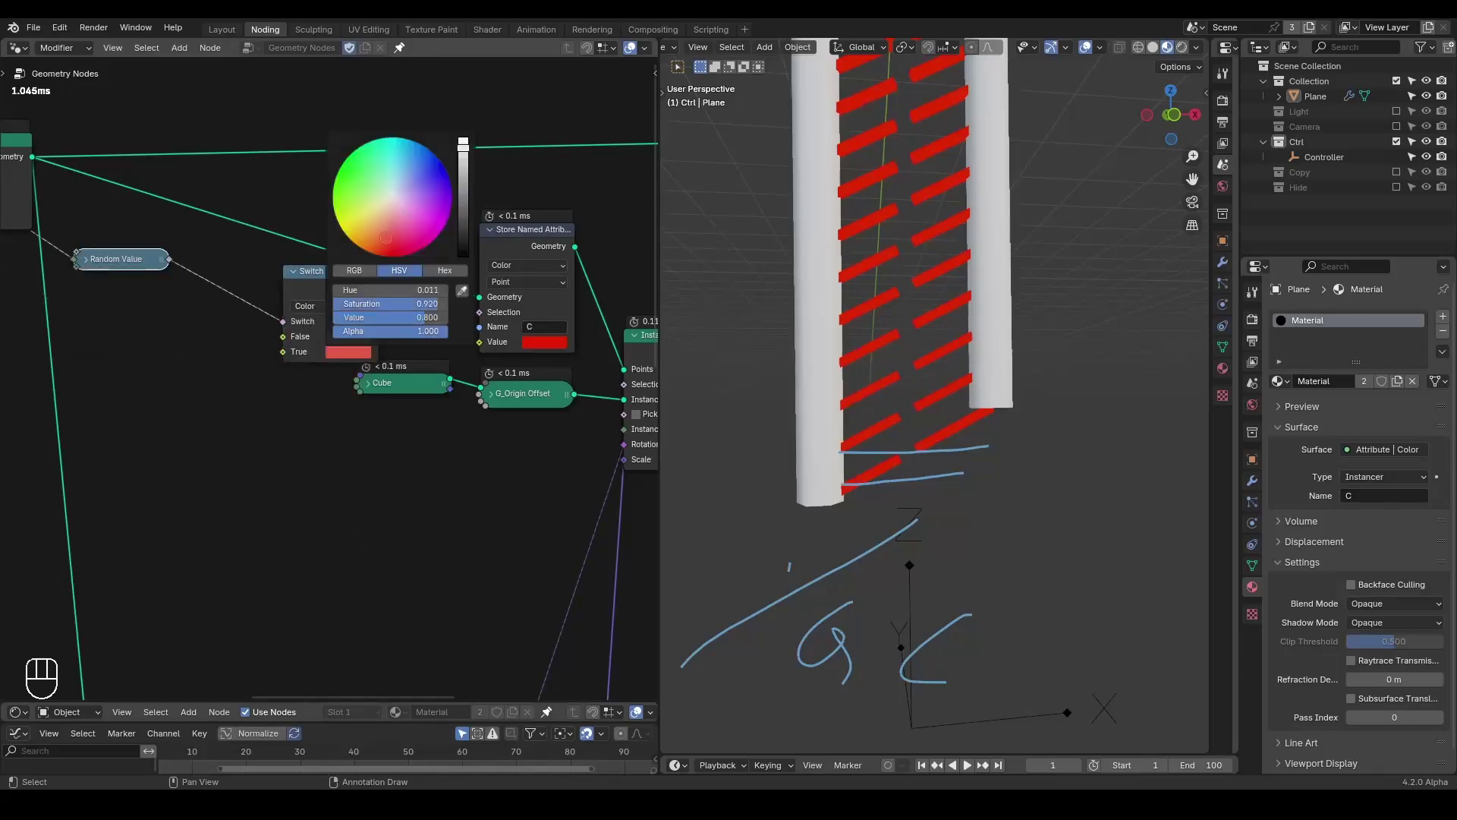
pyautogui.click(340, 340)
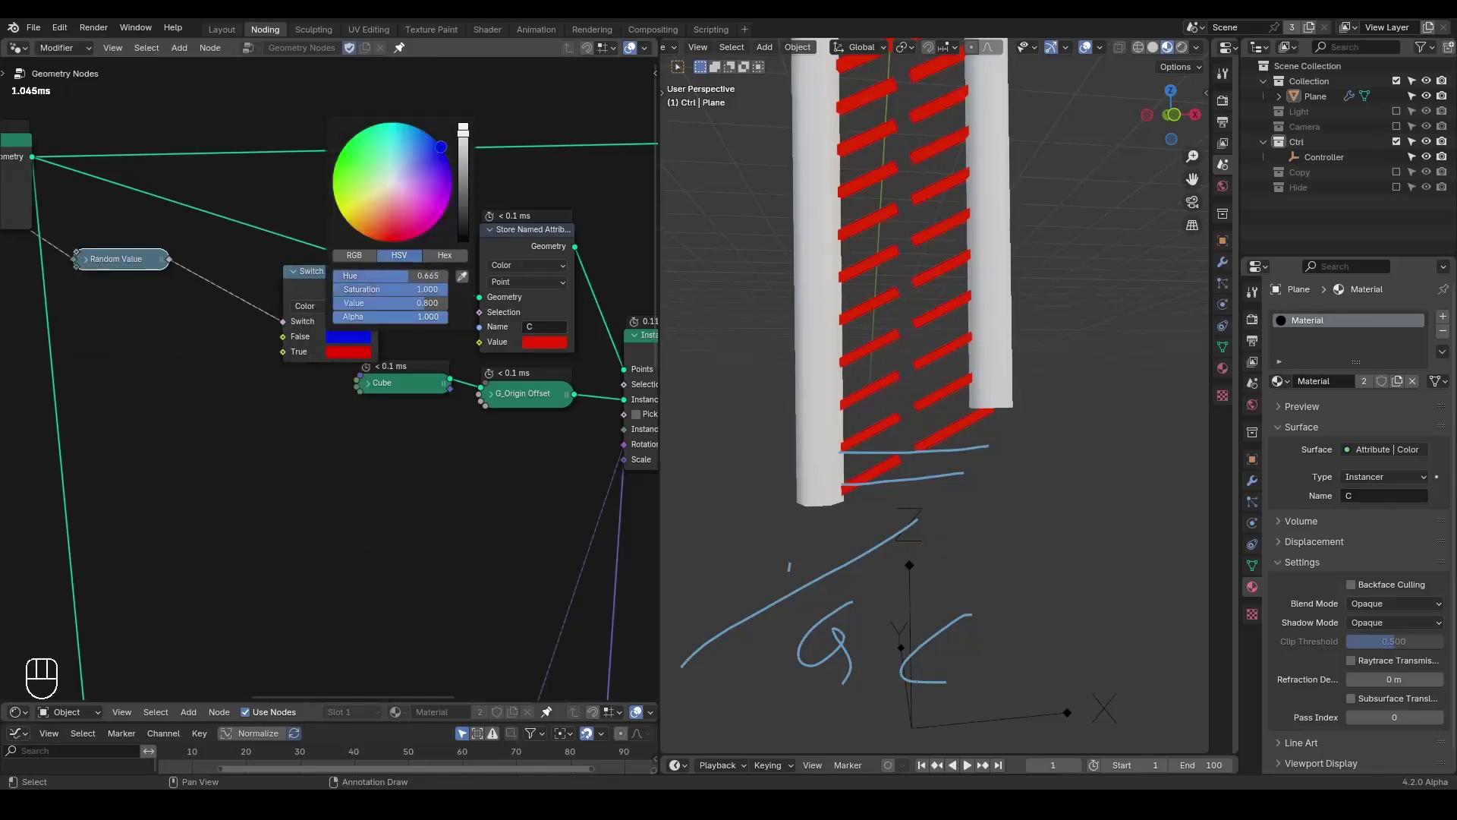
# - Drive the Switch from the Random Value and feed its colour into Store Named Attribute
pyautogui.moveTo(375, 295); pyautogui.dragTo(497, 354)
pyautogui.middleClick(372, 395)
pyautogui.click(434, 399)
pyautogui.click(579, 400)
pyautogui.click(456, 421)
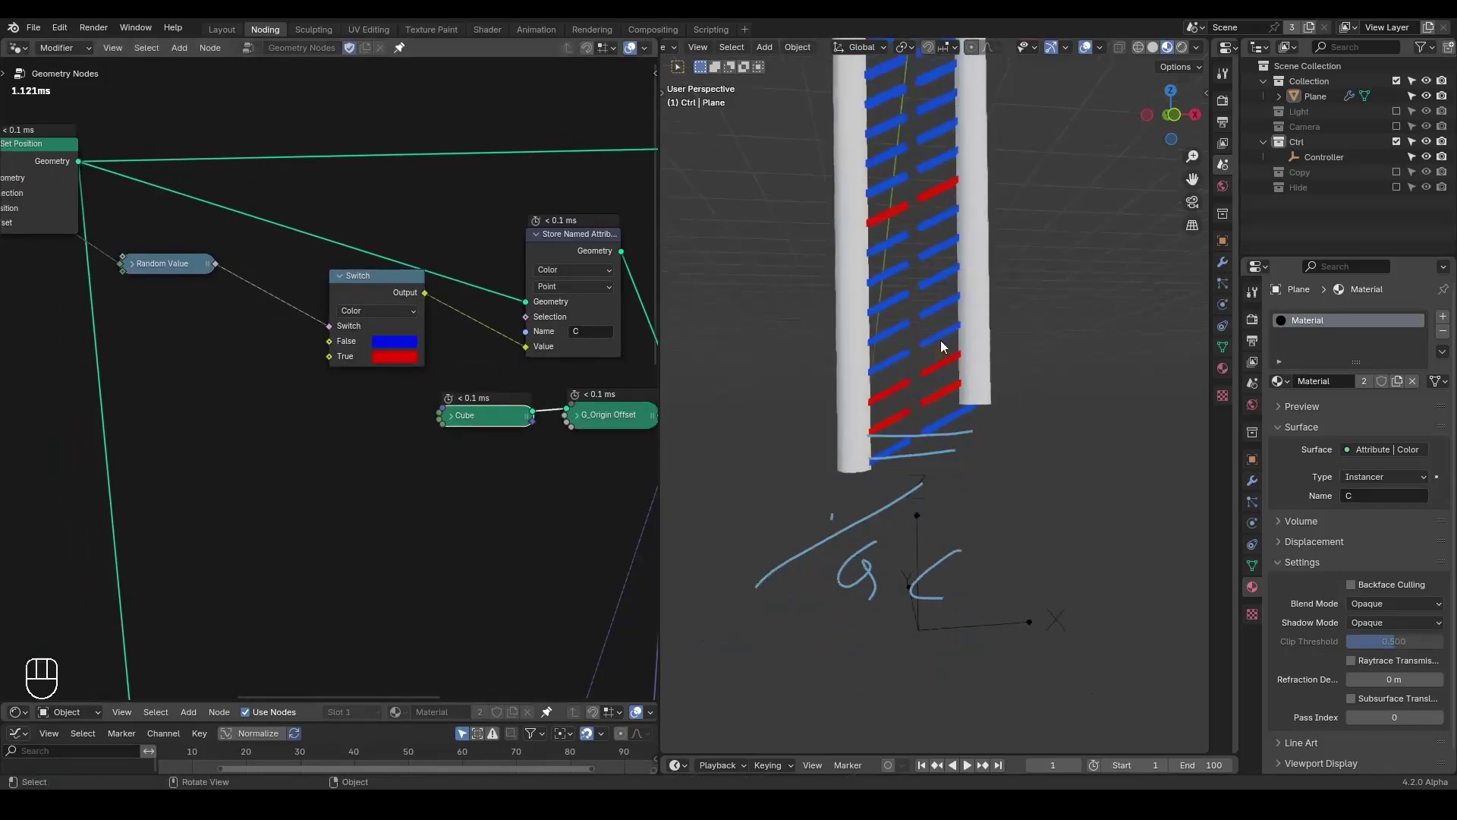
pyautogui.middleClick(932, 429)
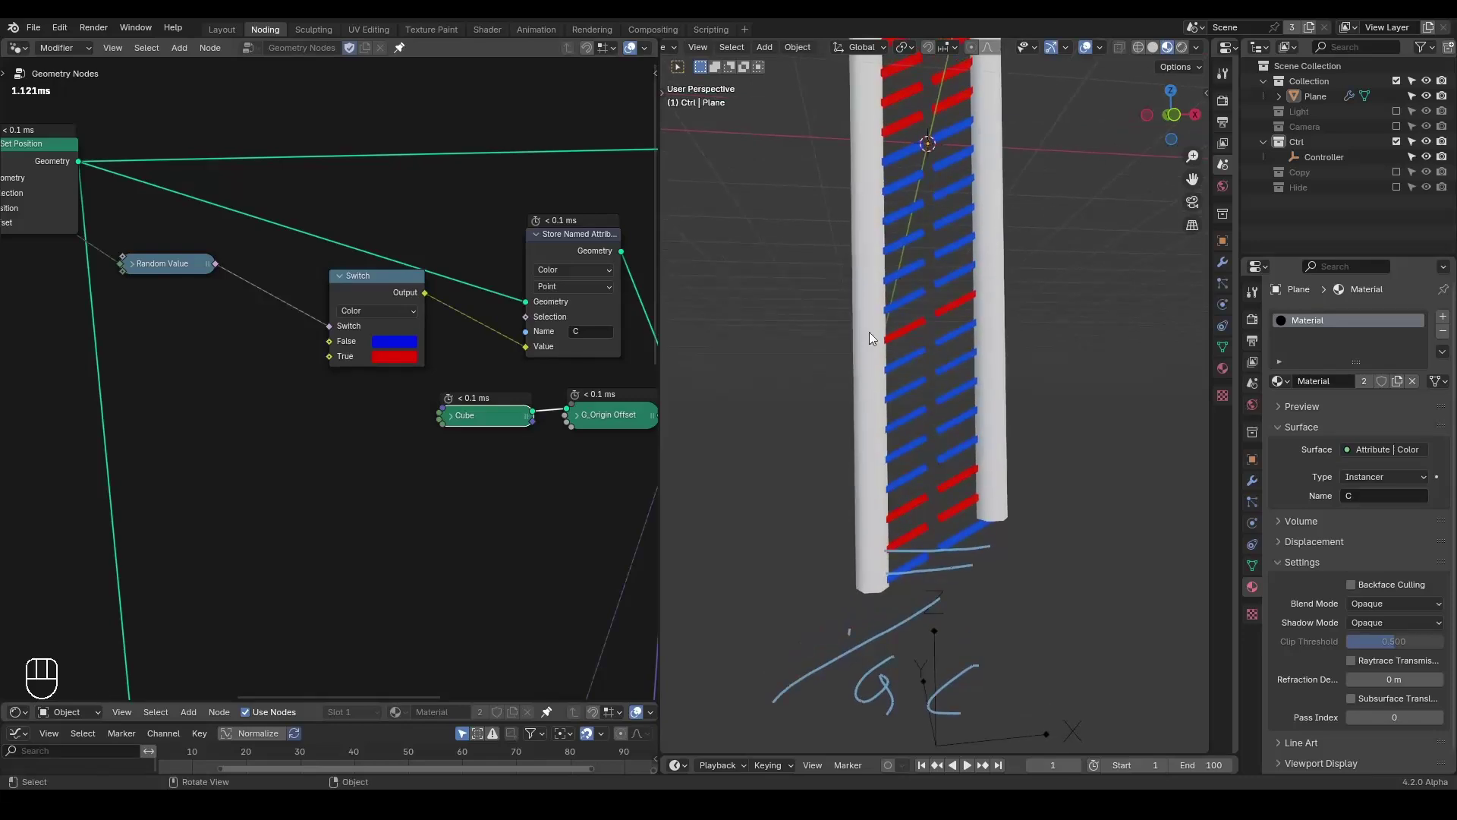
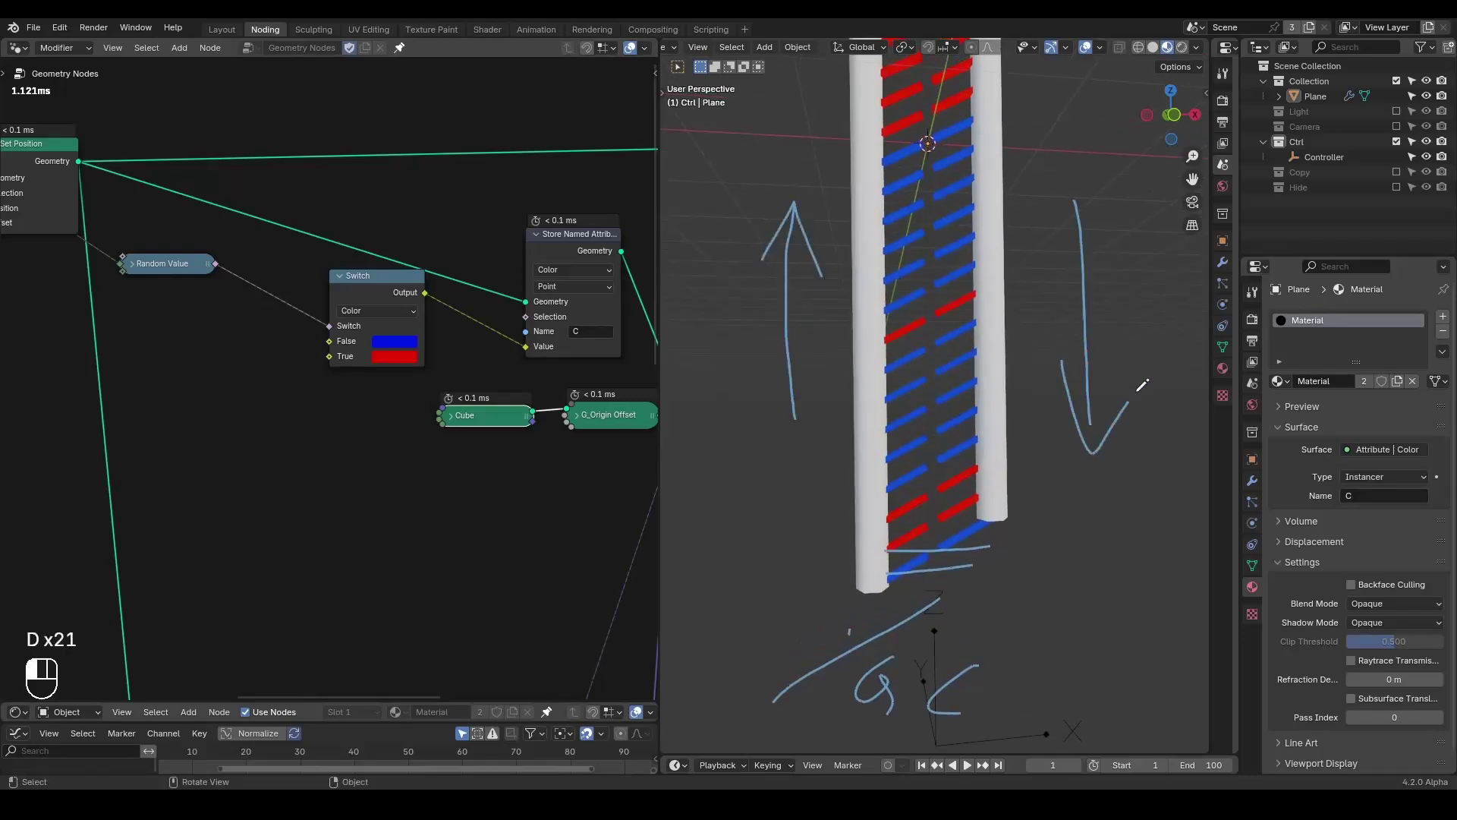
# - Preview the helical connector output, then remove the preview node
pyautogui.press('d')
pyautogui.press('d')
pyautogui.press('d')
pyautogui.click(320, 387)
pyautogui.click(167, 257)
pyautogui.click(206, 185)
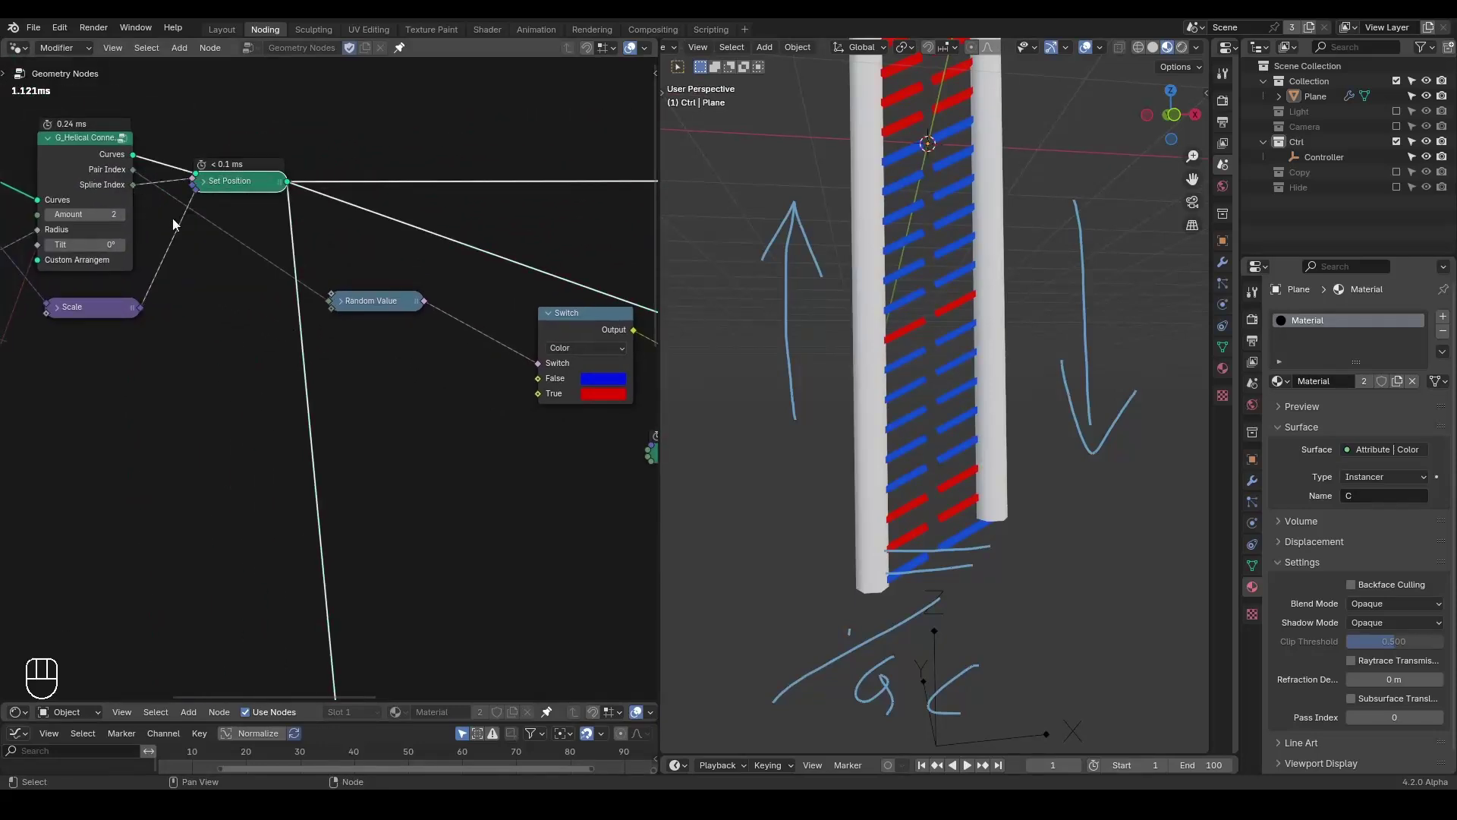
pyautogui.click(202, 323)
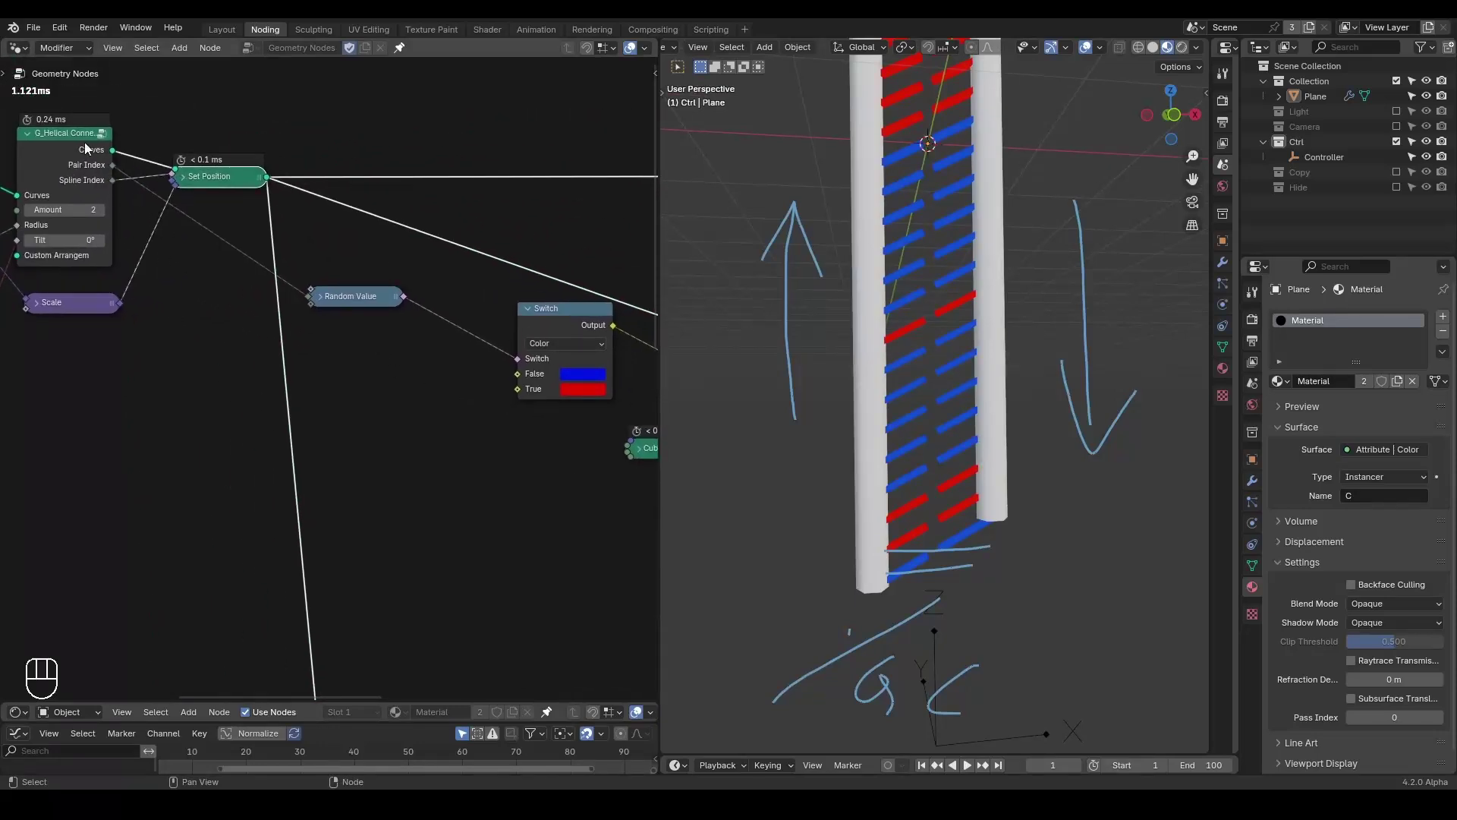
pyautogui.click(89, 149)
pyautogui.click(101, 192)
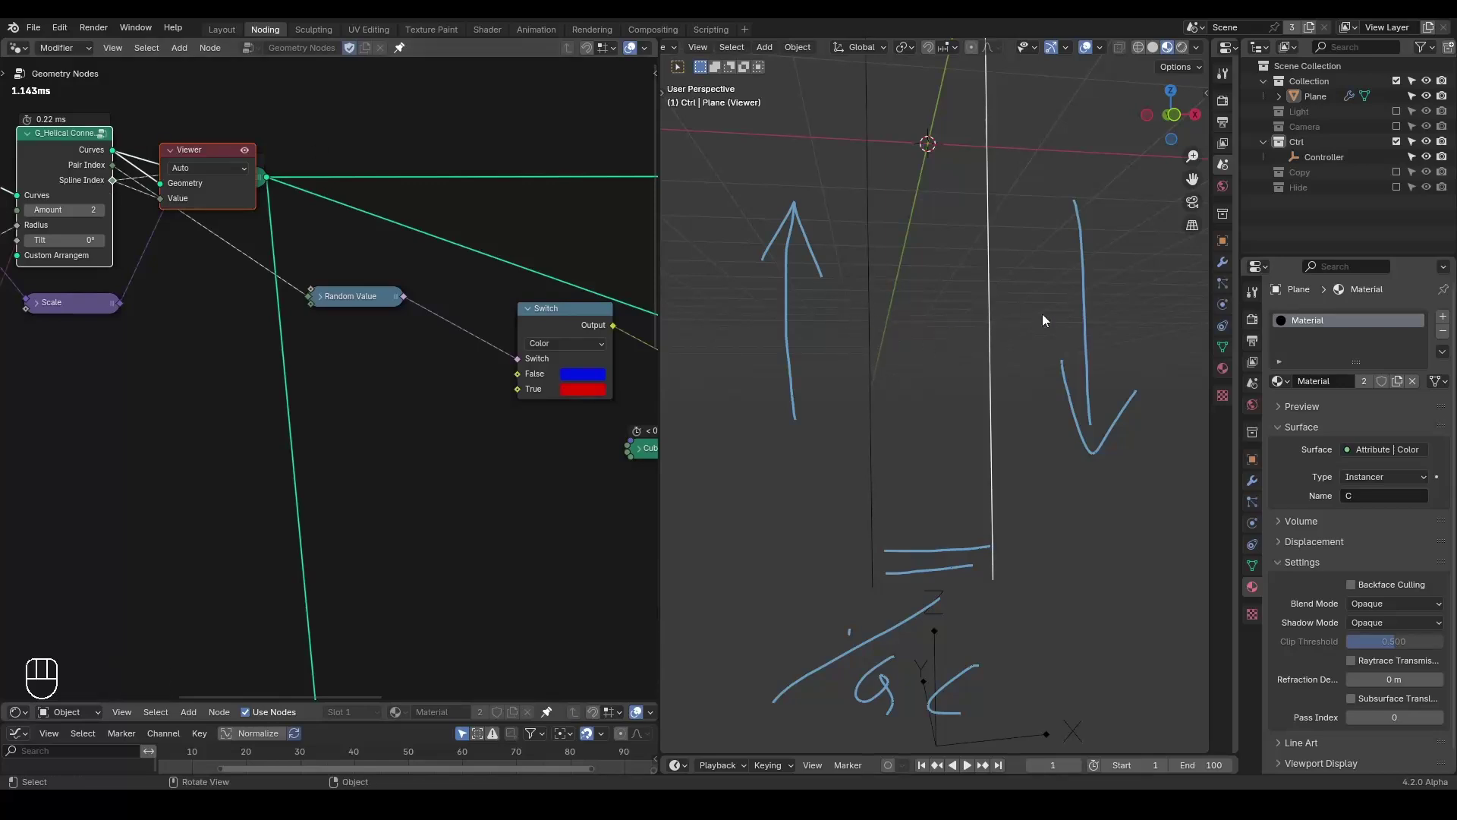
pyautogui.click(206, 155)
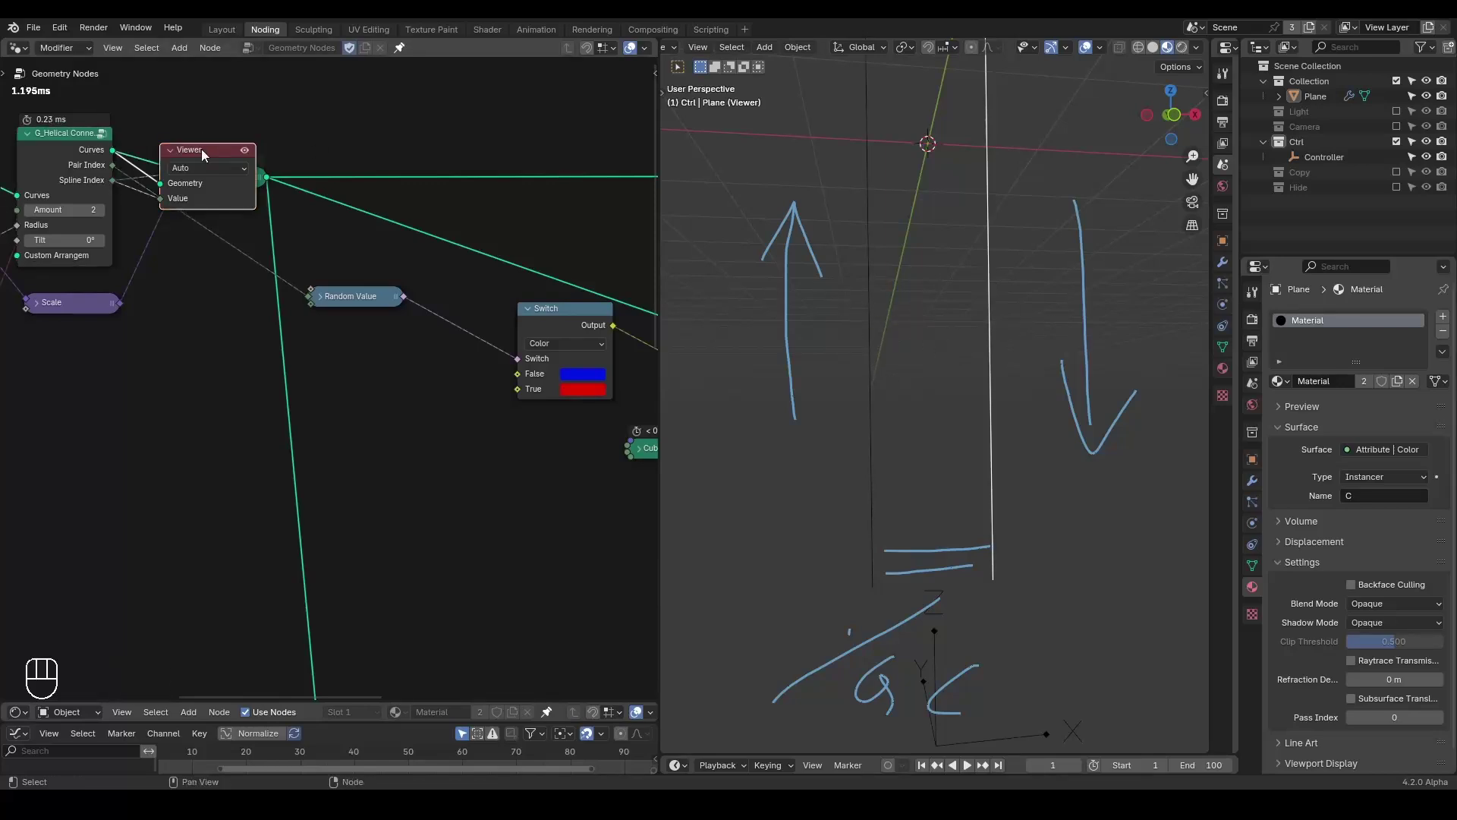
pyautogui.click(551, 325)
pyautogui.press('ctrl+shift+d')
# - Duplicate the colour Switch node and place the copy below the first
pyautogui.click(356, 338)
pyautogui.moveTo(117, 185); pyautogui.dragTo(353, 358)
pyautogui.click(163, 120)
pyautogui.press('x')
pyautogui.click(358, 377)
pyautogui.press('ctrl+shift+d')
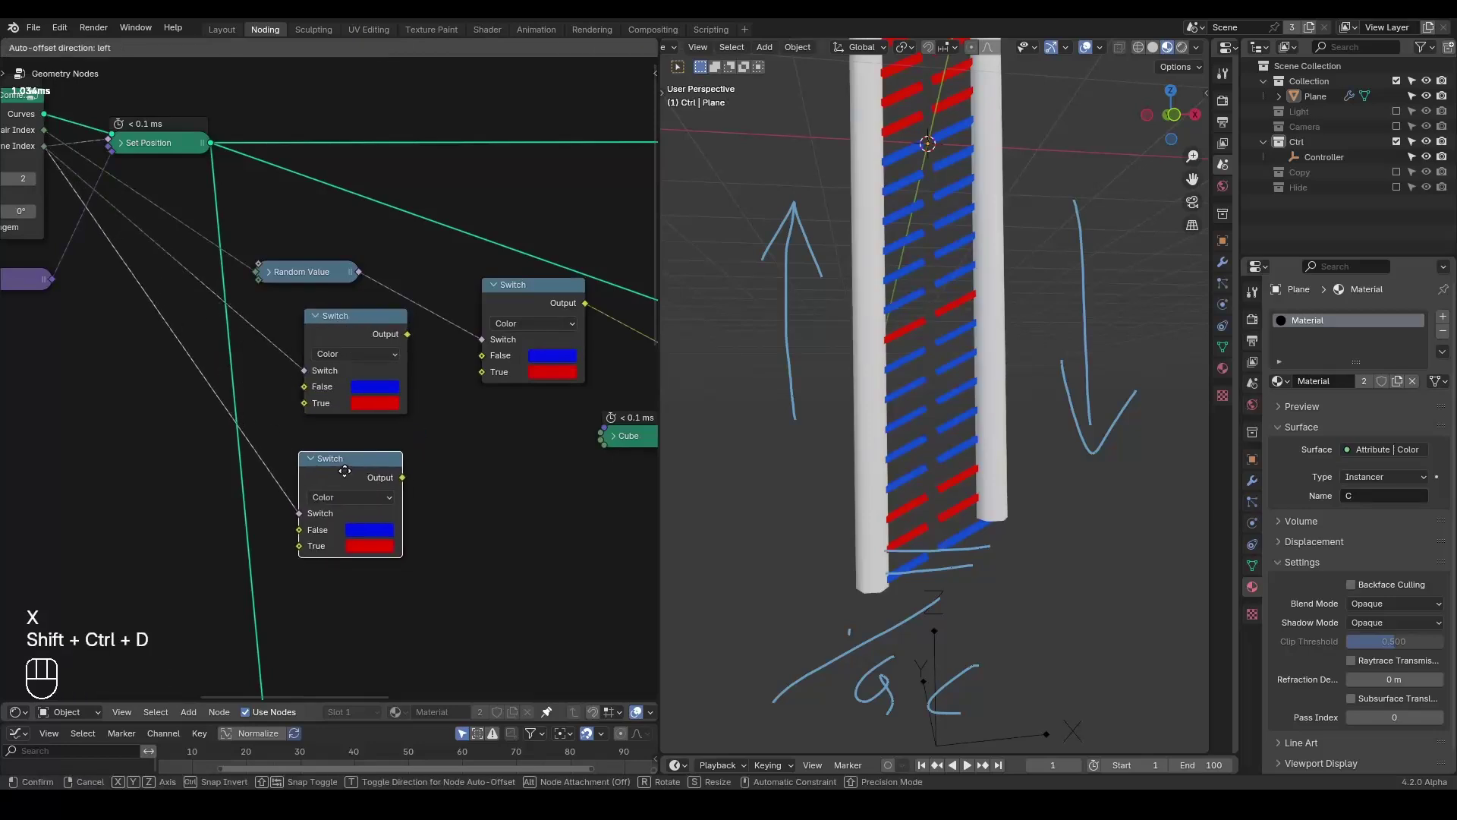
pyautogui.click(371, 480)
pyautogui.middleClick(371, 480)
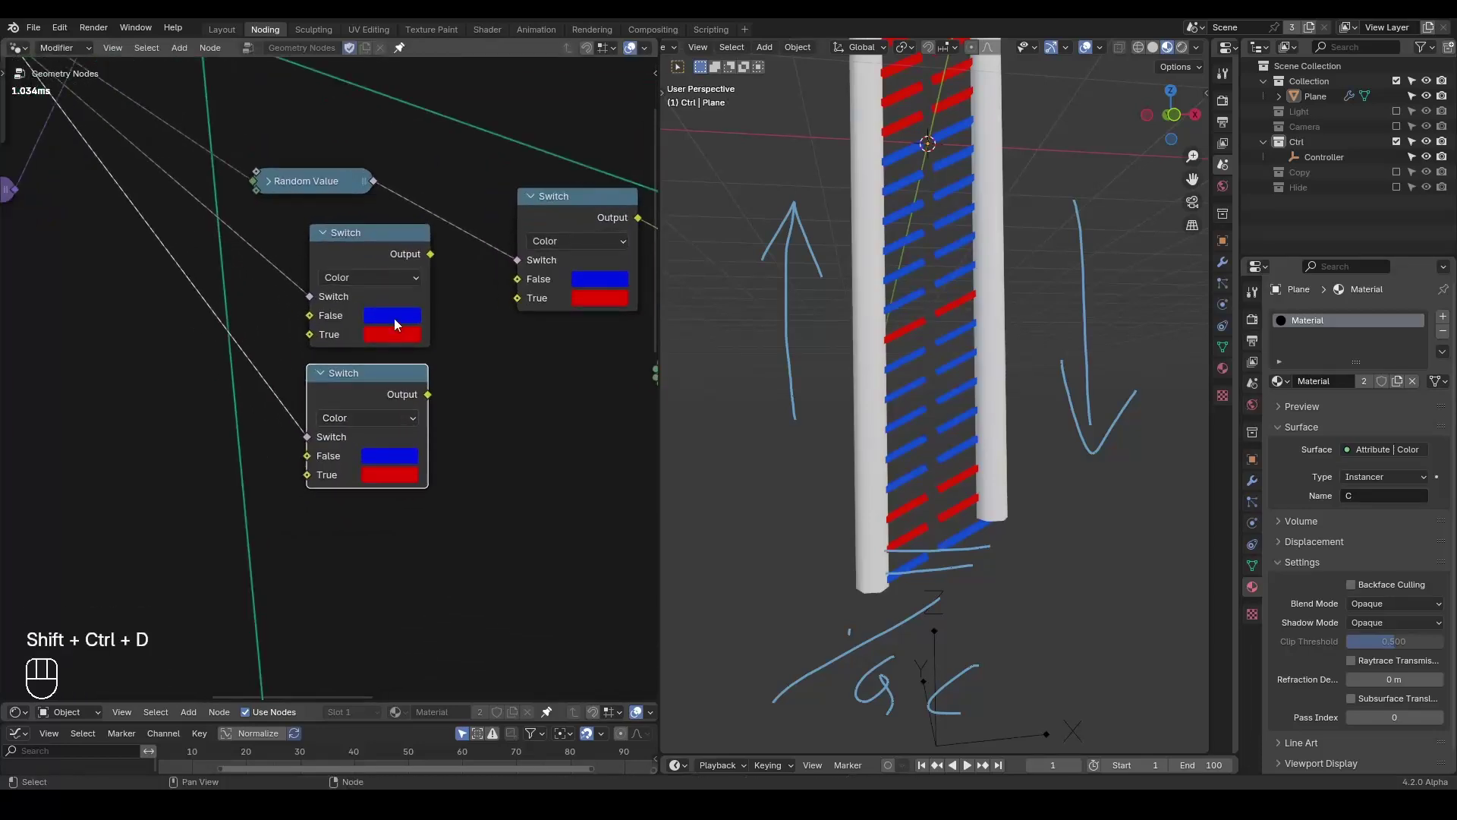
# - Set the copies to green/red and blue/yellow and wire both into the outer Switch's False and True
pyautogui.click(400, 325)
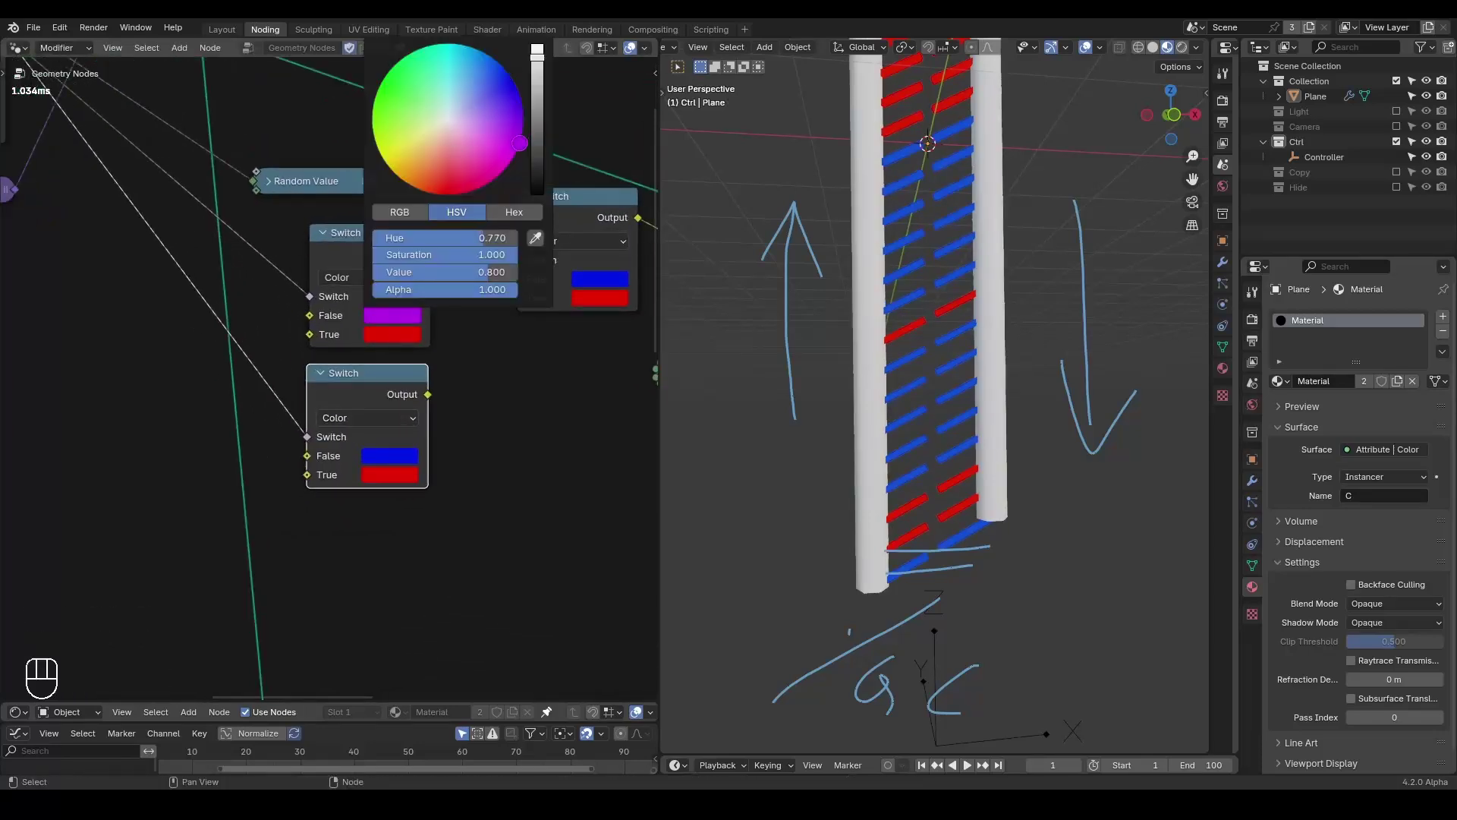
pyautogui.click(403, 327)
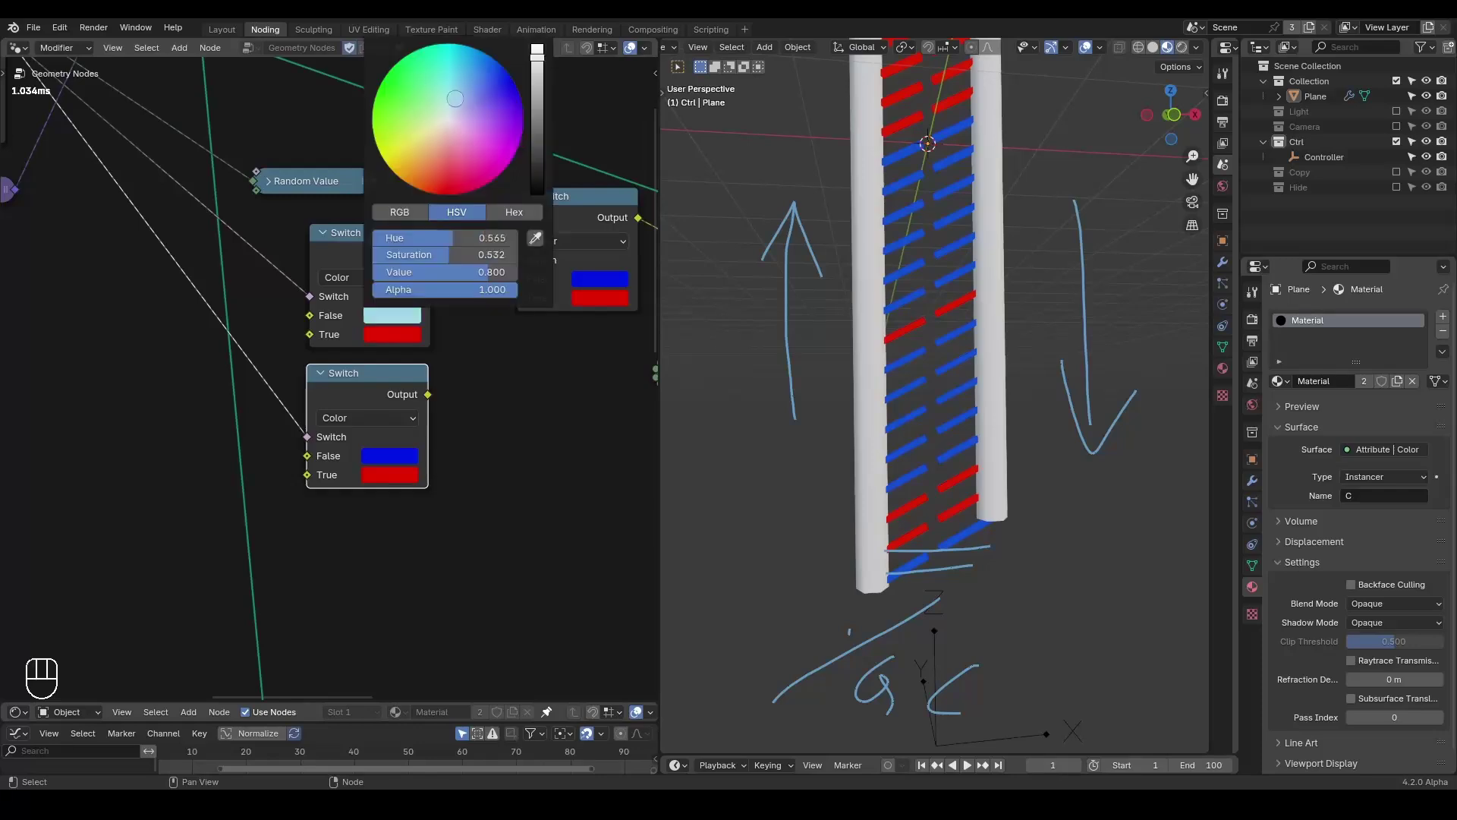
pyautogui.click(446, 402)
pyautogui.moveTo(430, 253); pyautogui.dragTo(523, 286)
pyautogui.click(404, 474)
pyautogui.click(497, 515)
pyautogui.moveTo(426, 410); pyautogui.dragTo(532, 310)
pyautogui.click(821, 400)
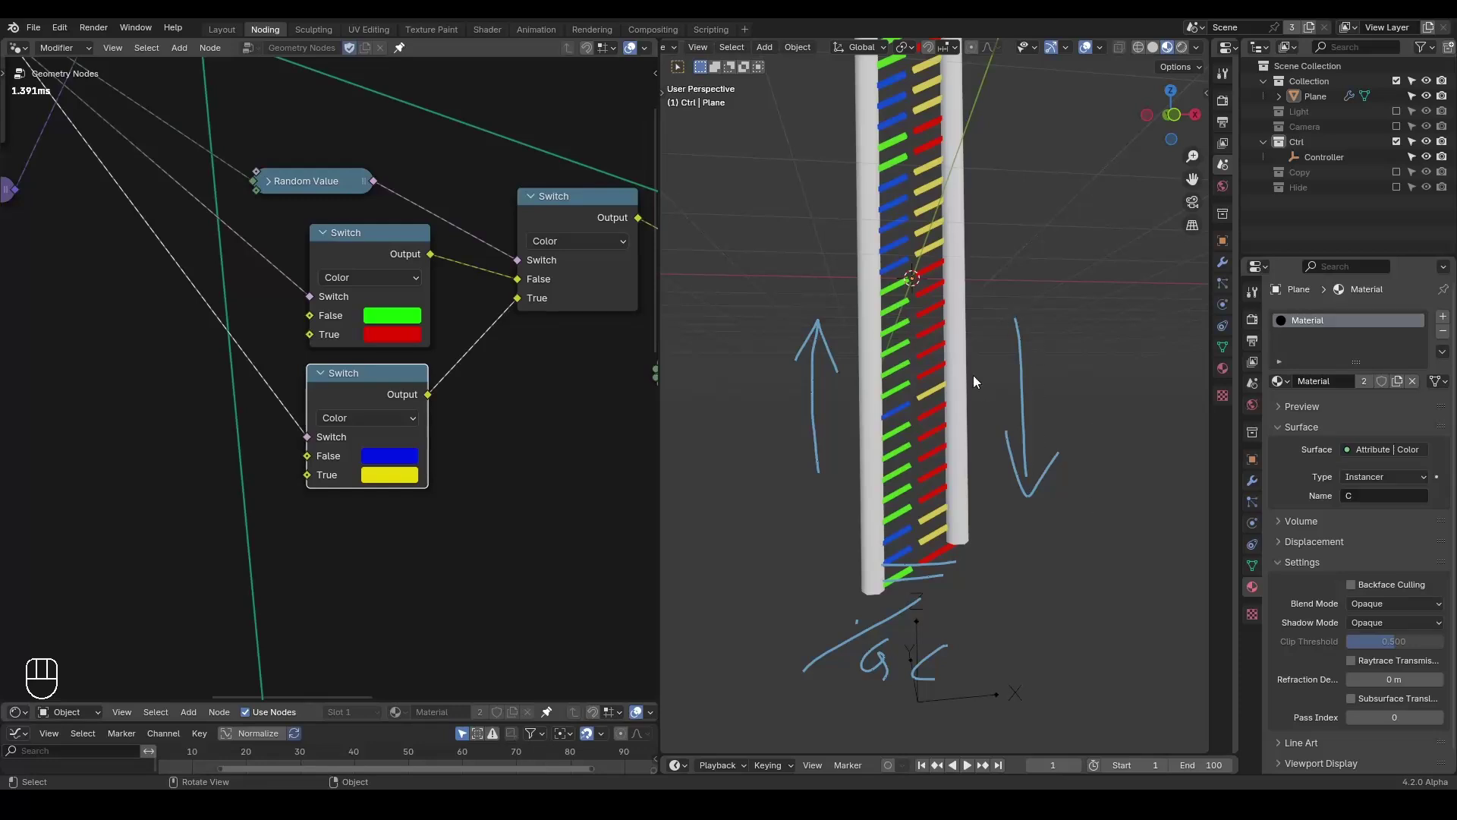
# - Collapse both colour Switch nodes and expand the Random Value node (Boolean, probability 0.500)
pyautogui.click(323, 381)
pyautogui.click(327, 251)
pyautogui.click(362, 254)
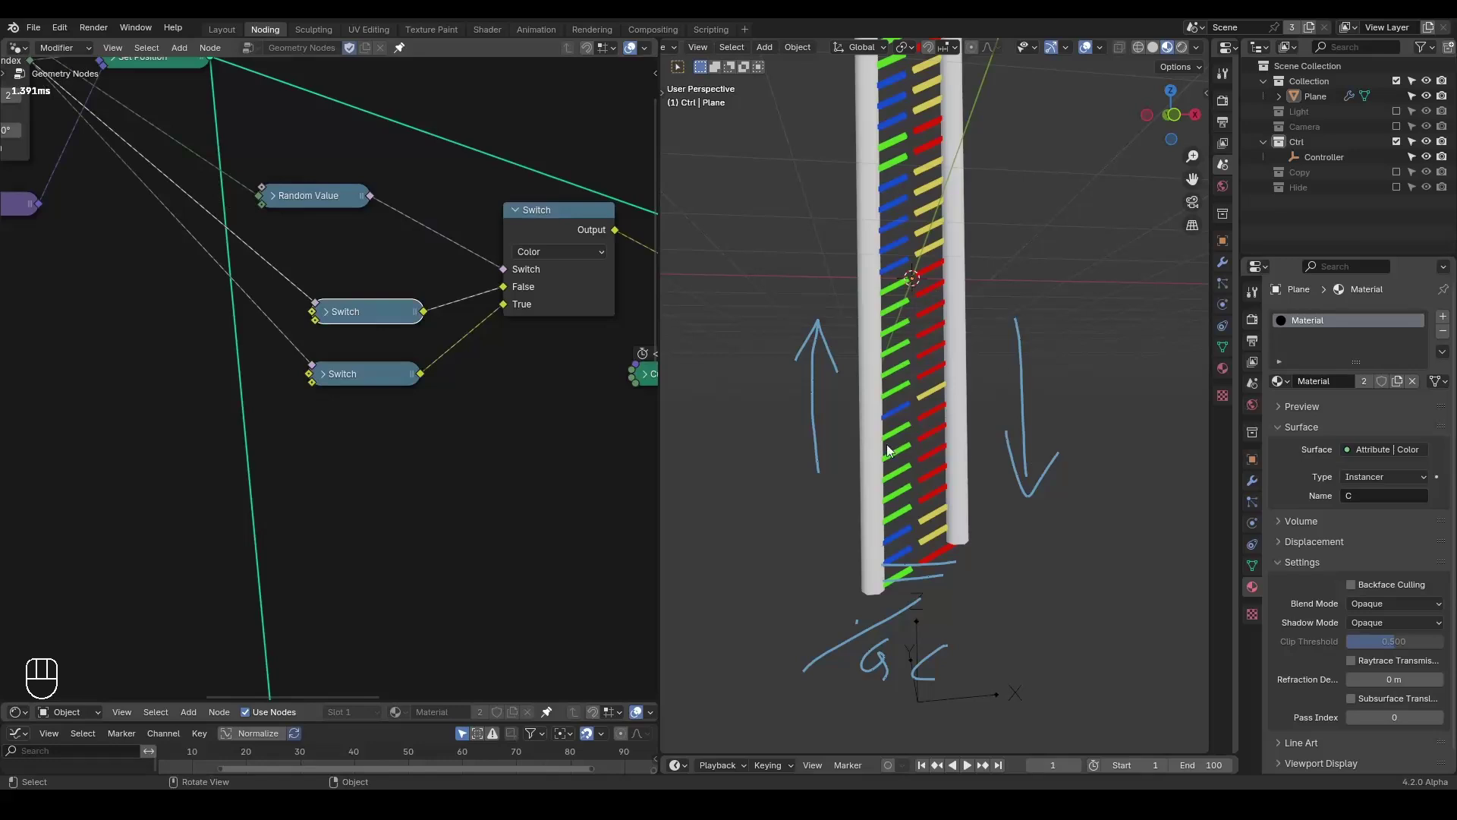
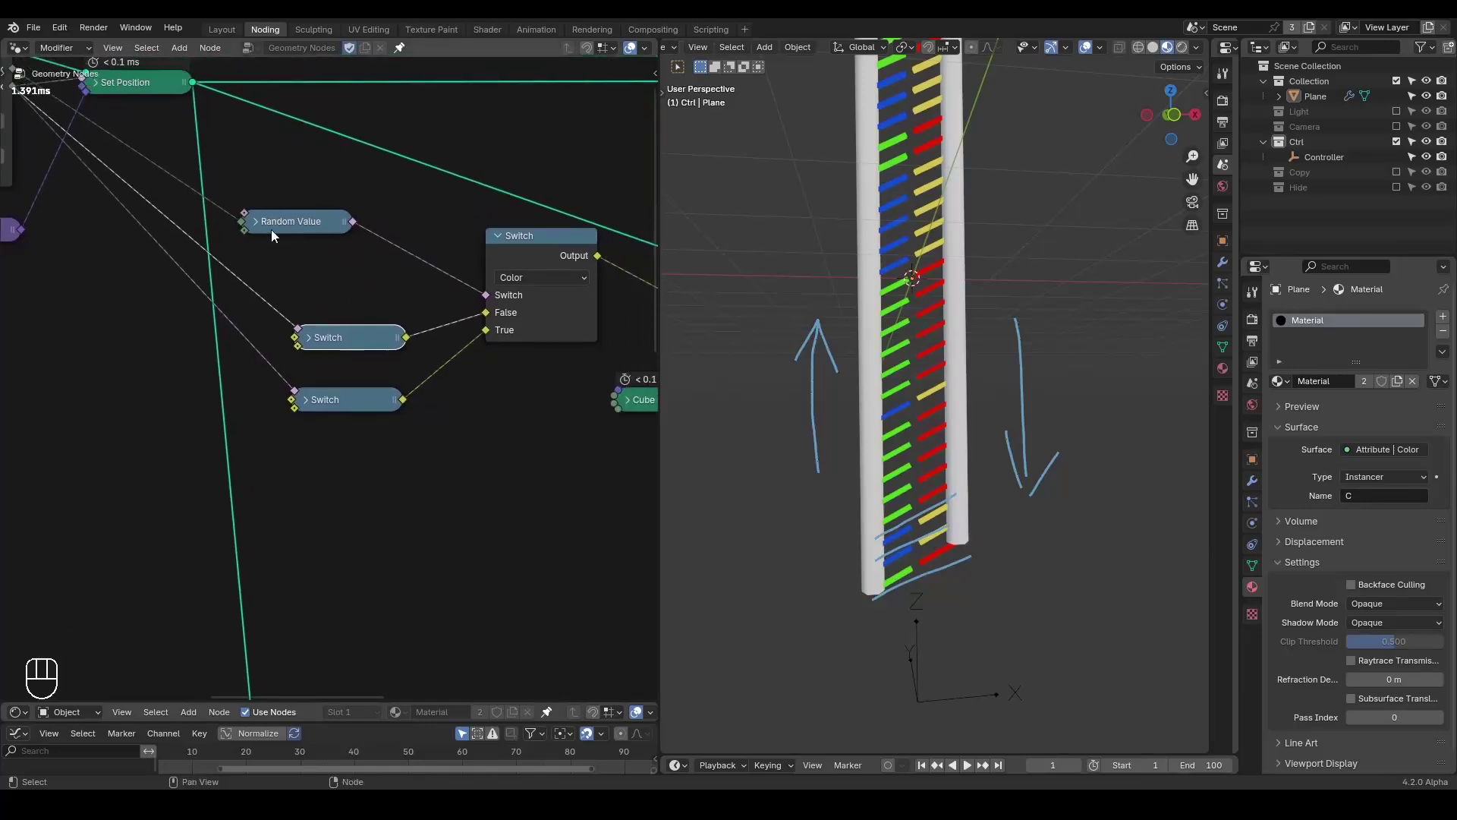
# - Duplicate the Random Value node and place the copy lower in the tree
pyautogui.click(262, 226)
pyautogui.click(292, 229)
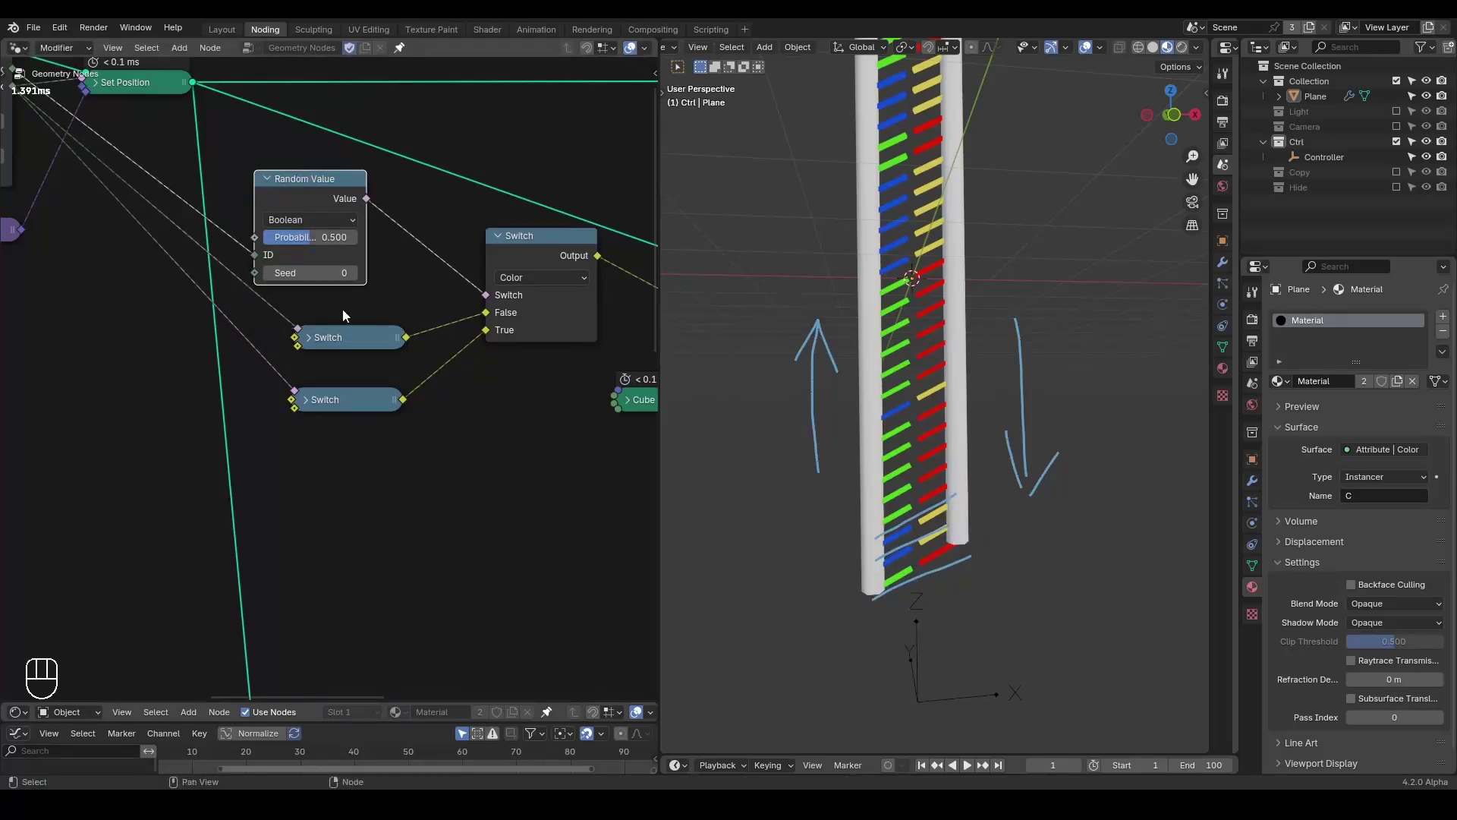
pyautogui.click(299, 219)
pyautogui.press('ctrl+shift+d')
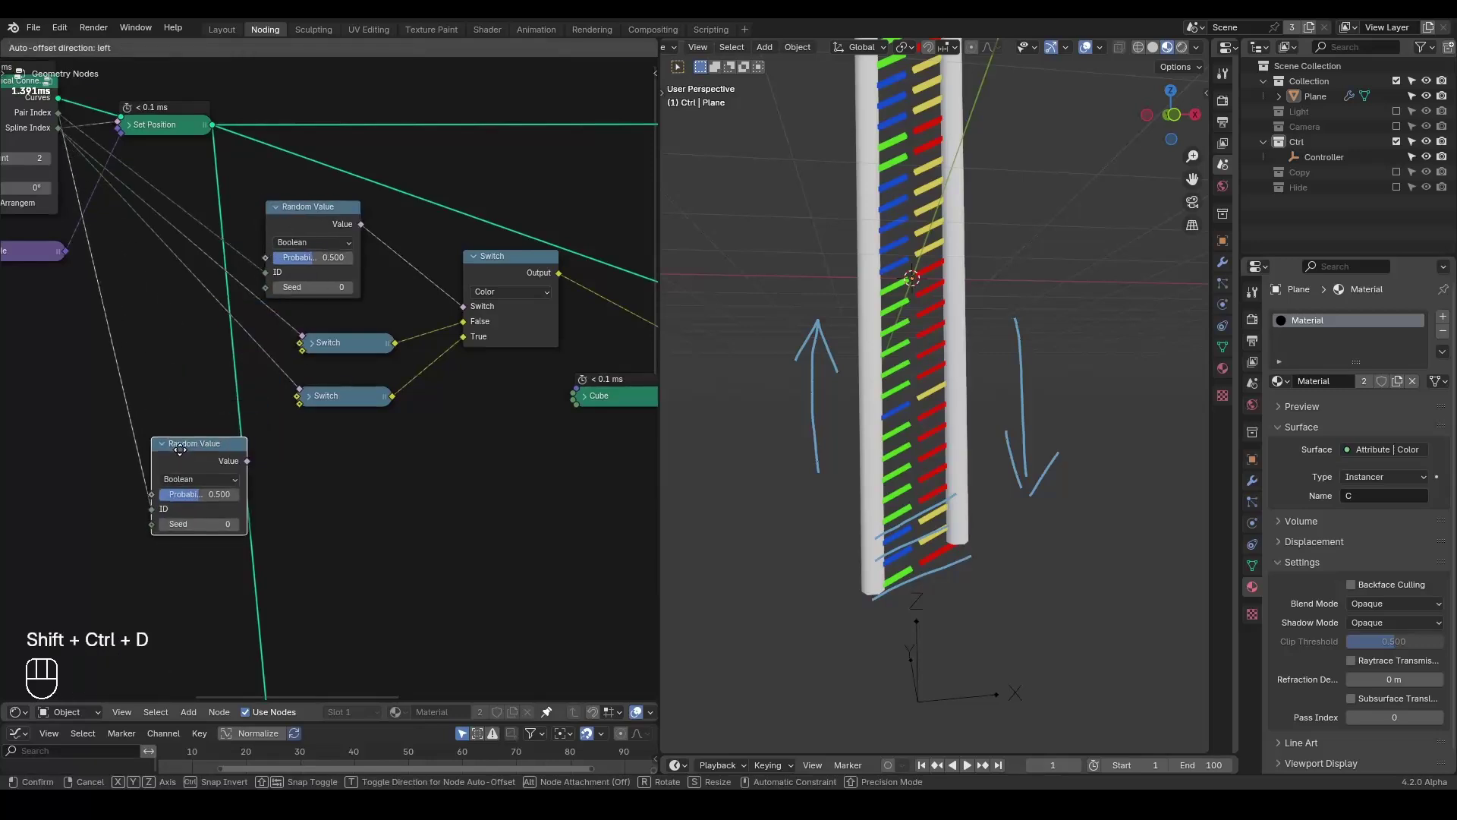
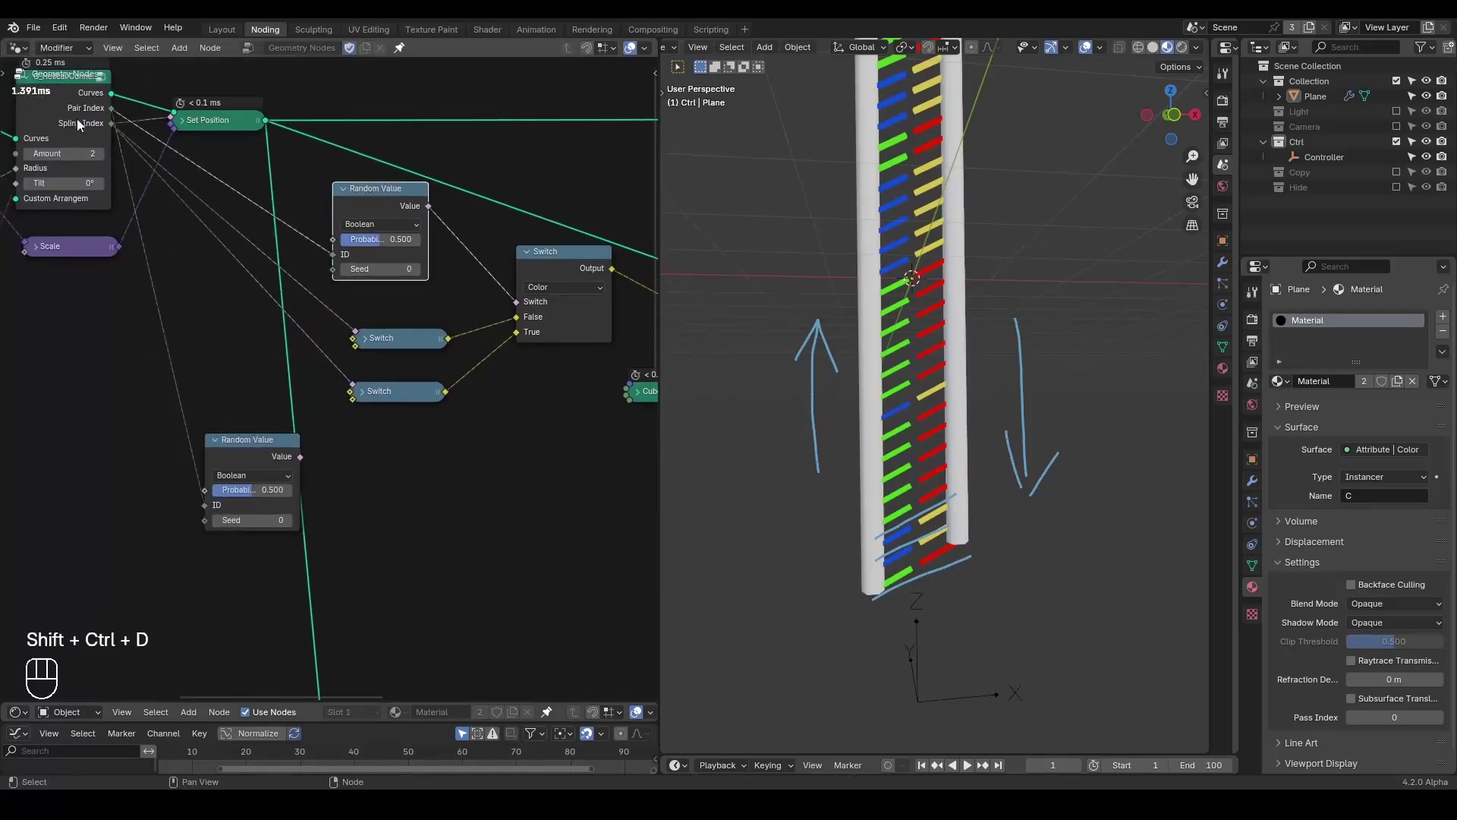
pyautogui.click(244, 467)
pyautogui.middleClick(252, 471)
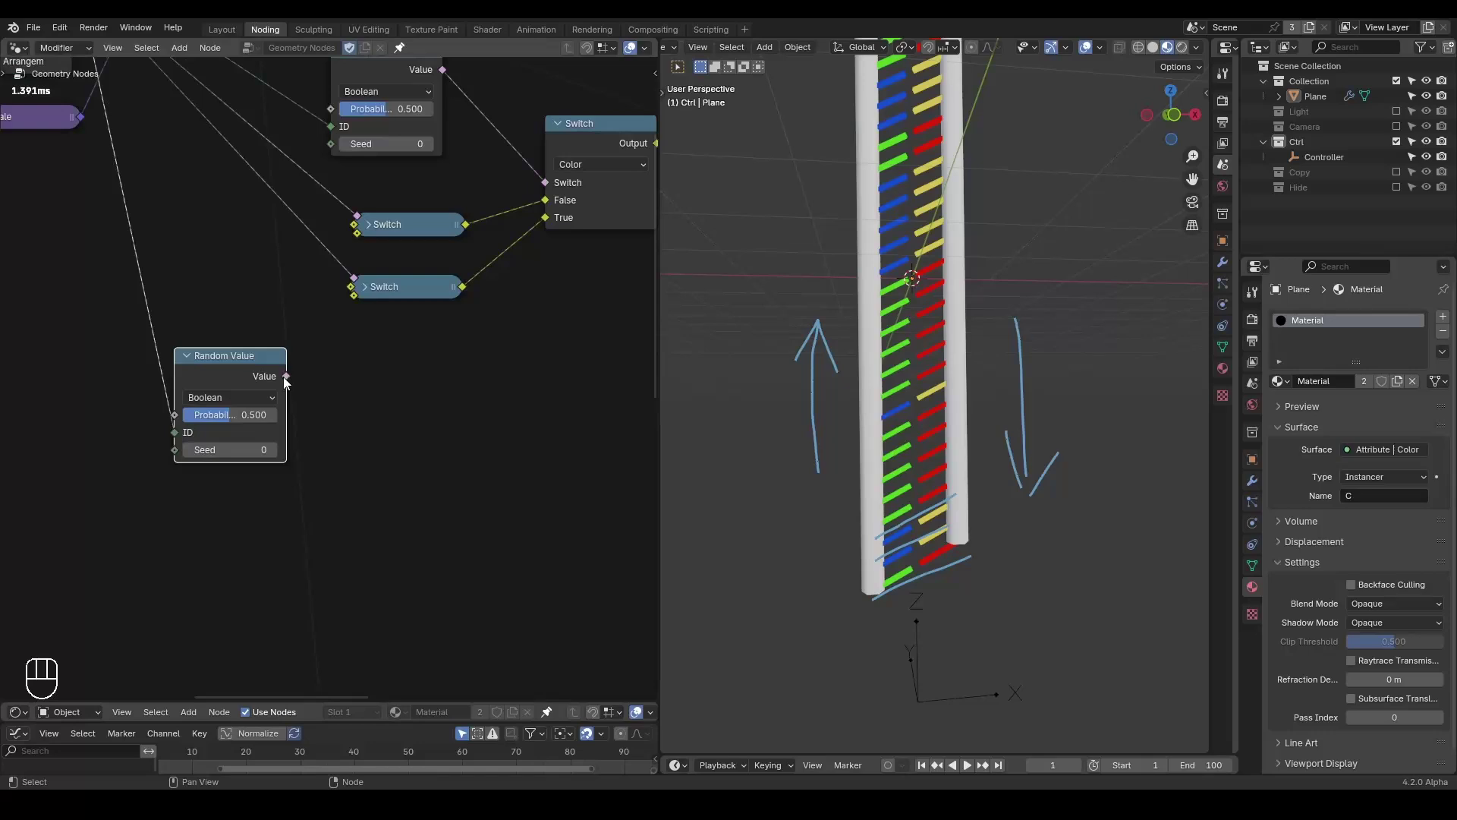
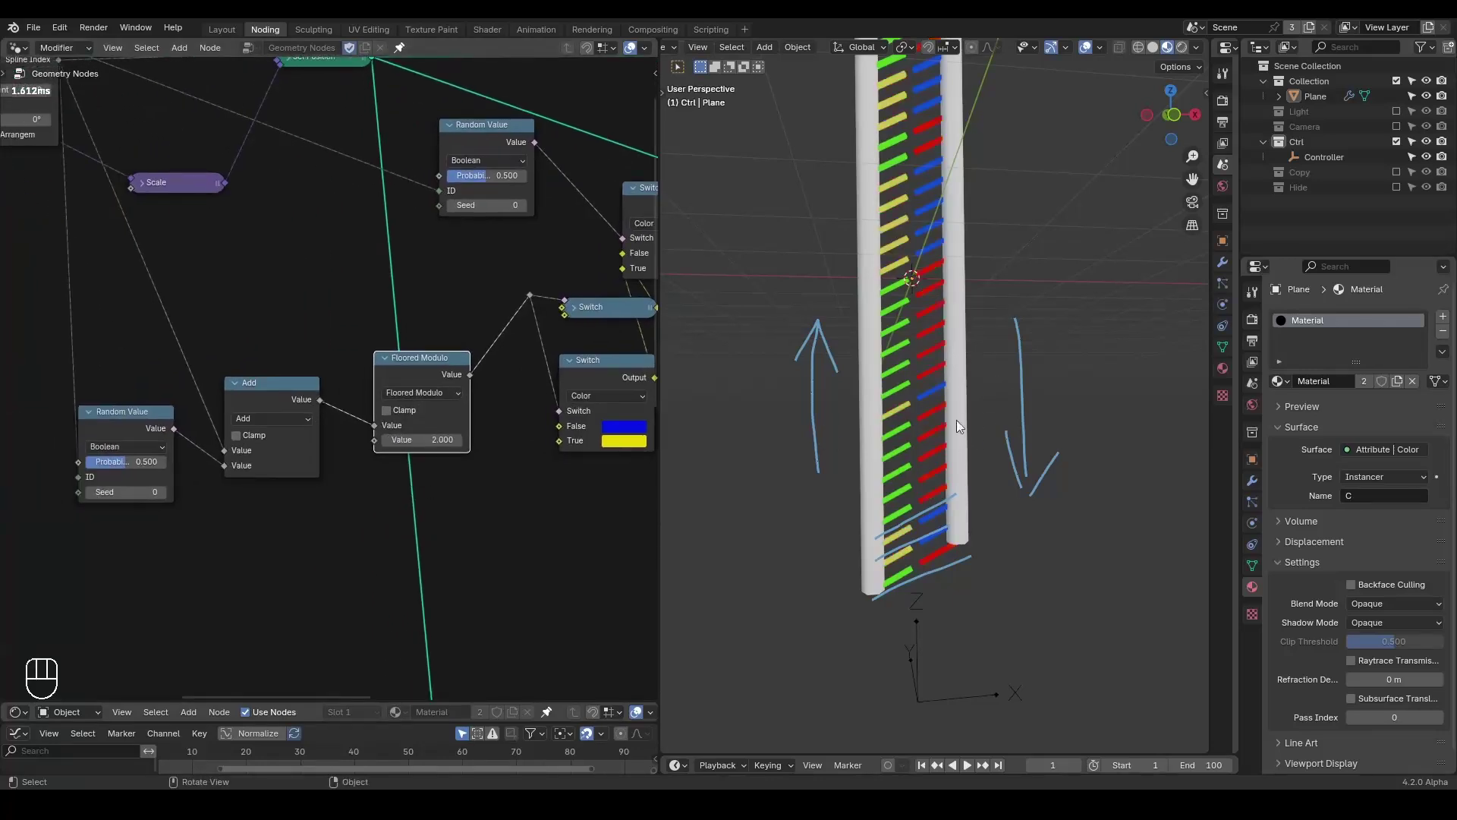
# - Add the two random values, pass through Floored Modulo 2, and feed a colour Switch
pyautogui.click(938, 356)
pyautogui.press('d')
pyautogui.click(847, 315)
pyautogui.press('d')
pyautogui.press('d')
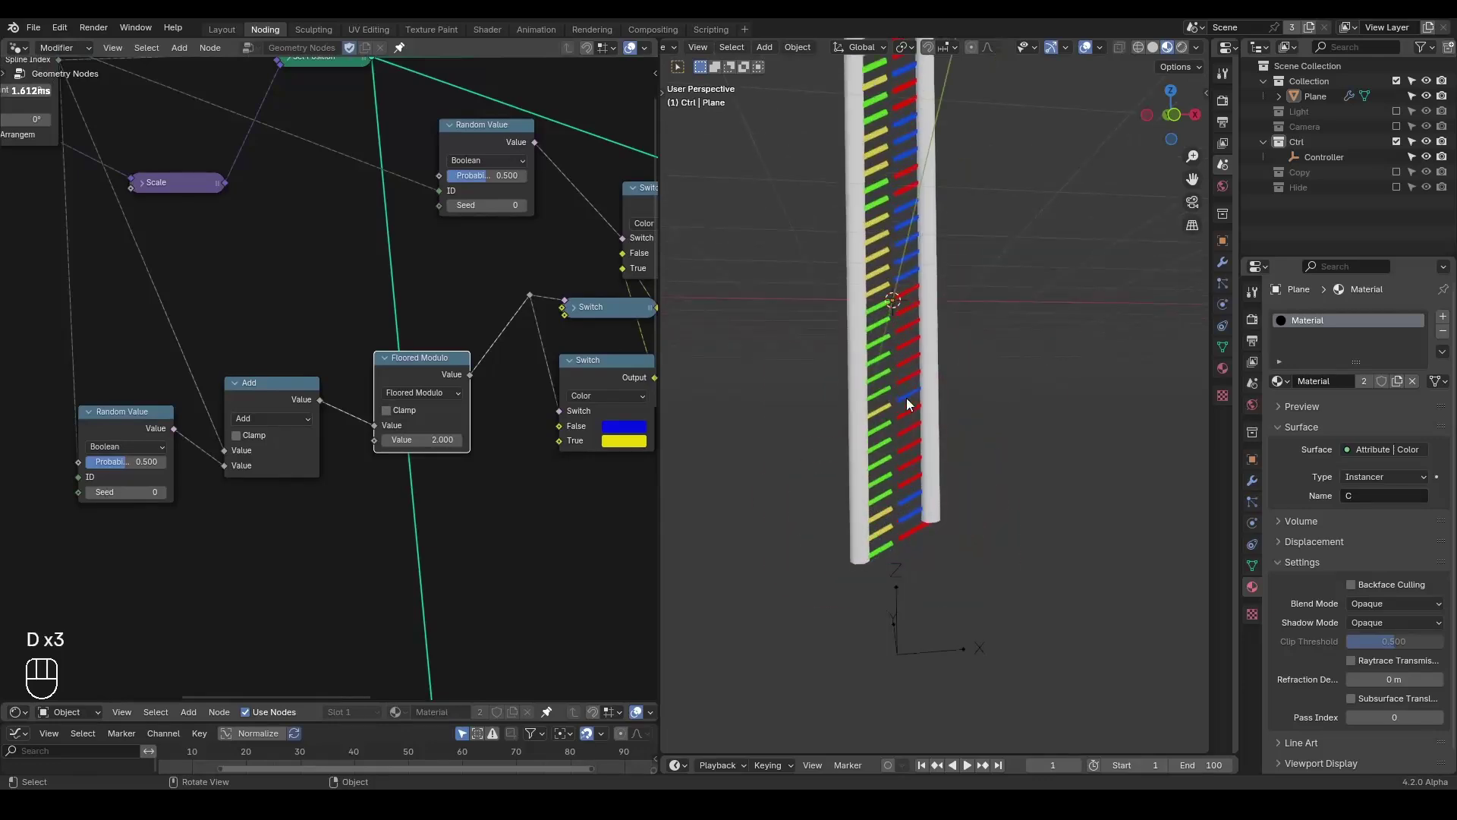
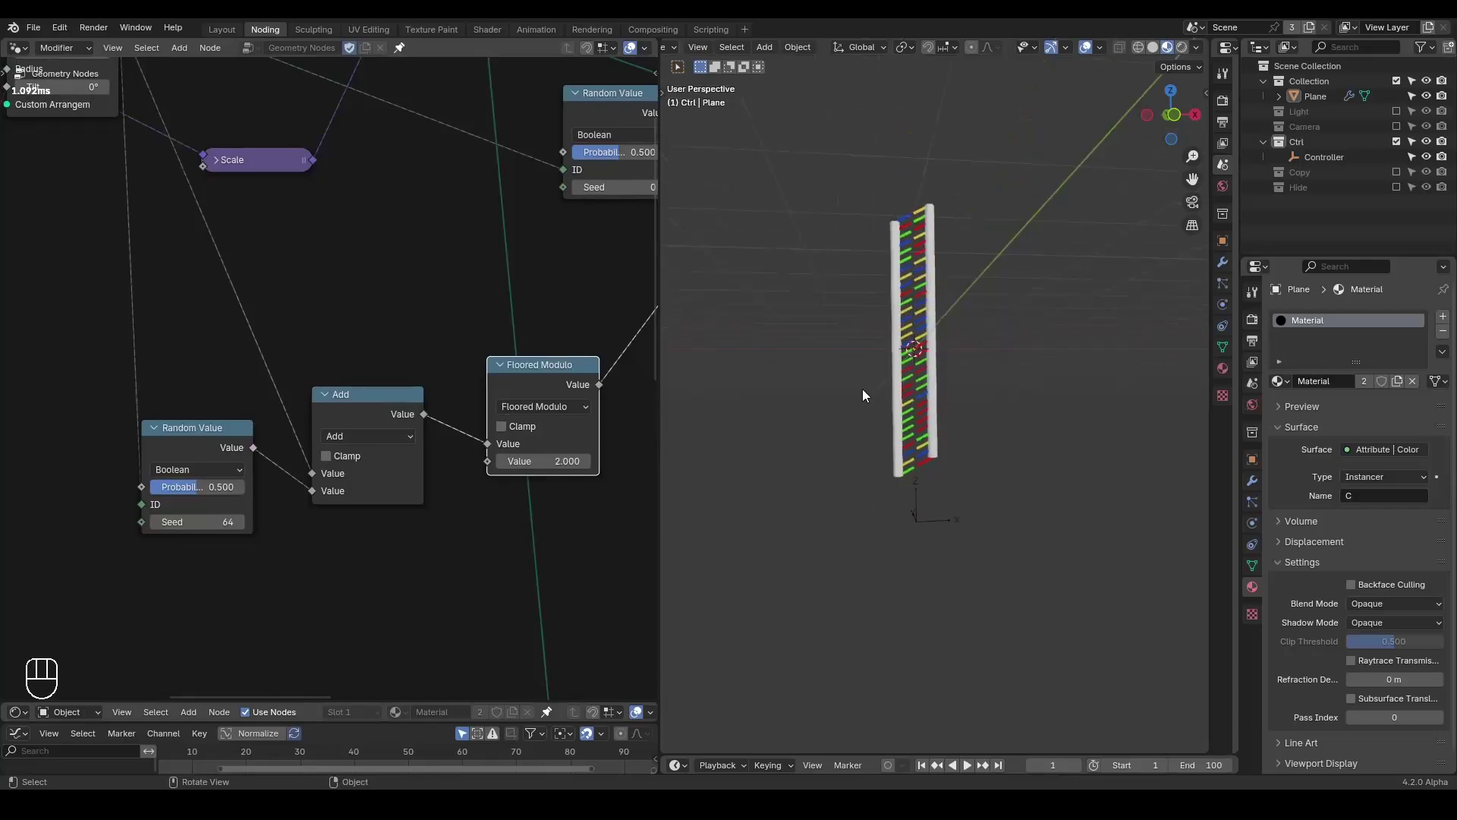
# - Frame the whole node tree and view the full double helix with coloured rungs
pyautogui.middleClick(462, 490)
pyautogui.click(578, 450)
pyautogui.press('g')
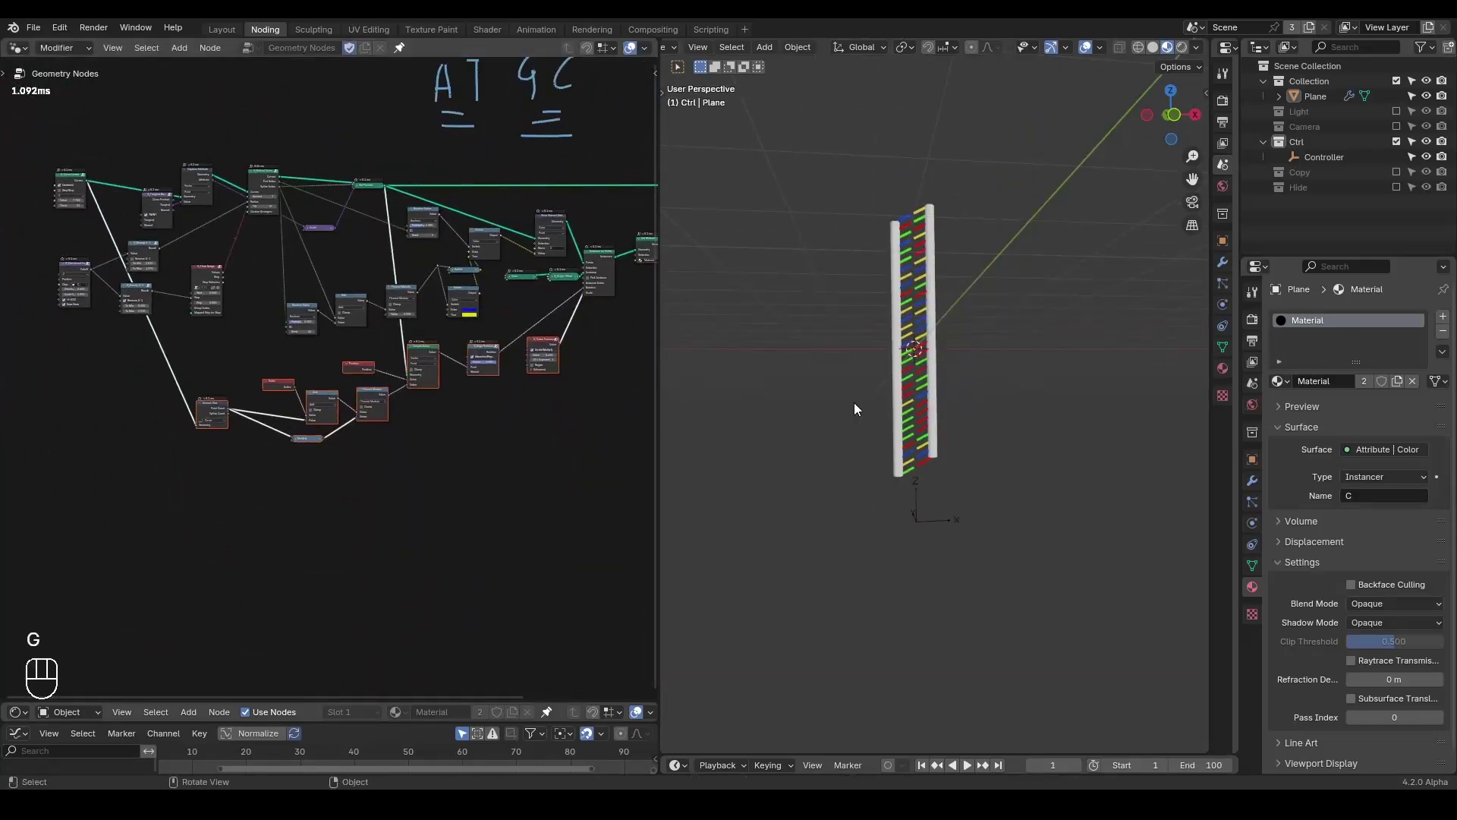
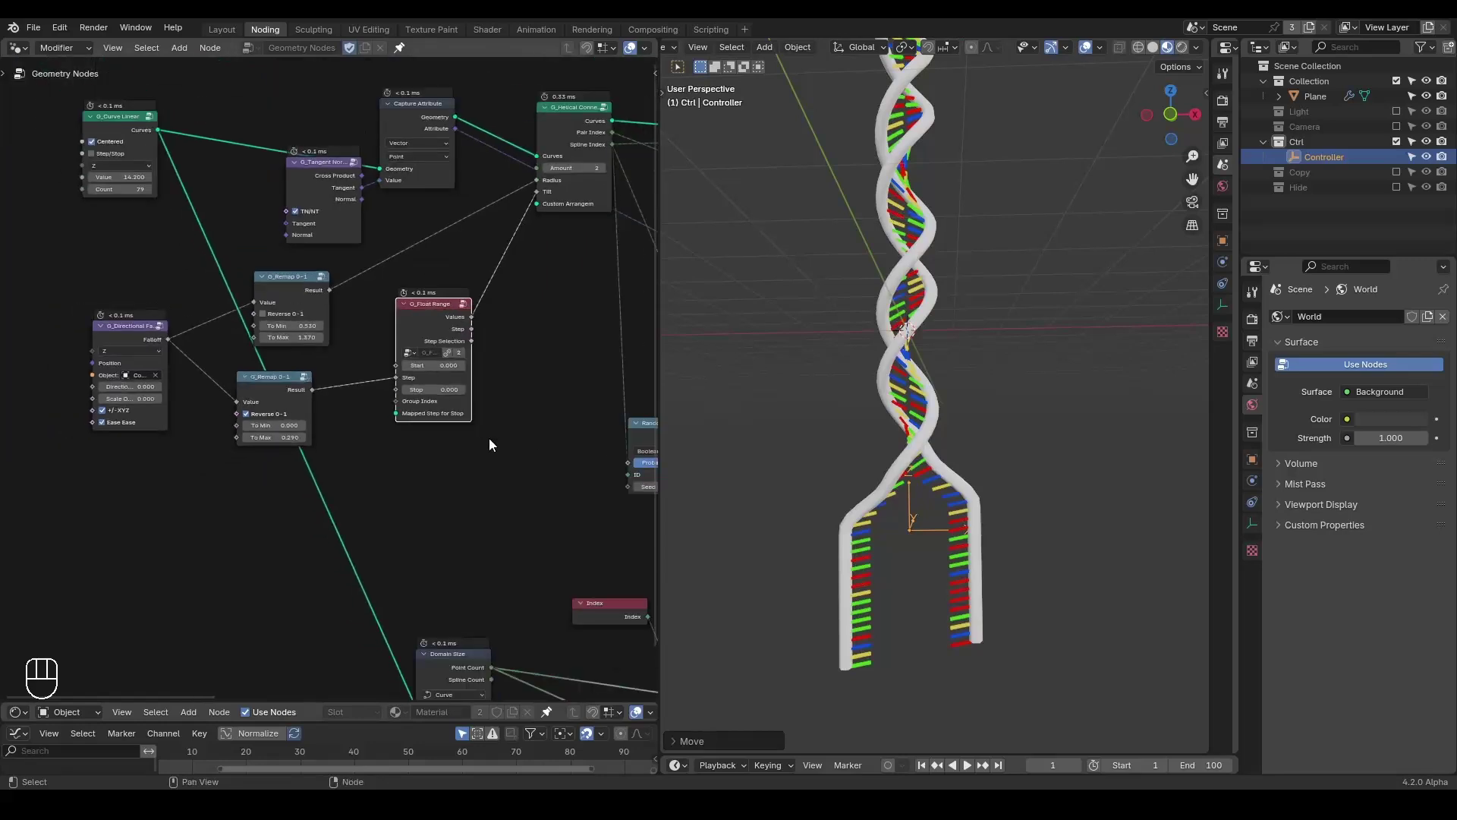
pyautogui.press('ctrl+shift+alt+w')
pyautogui.press('ctrl+shift+alt+q')
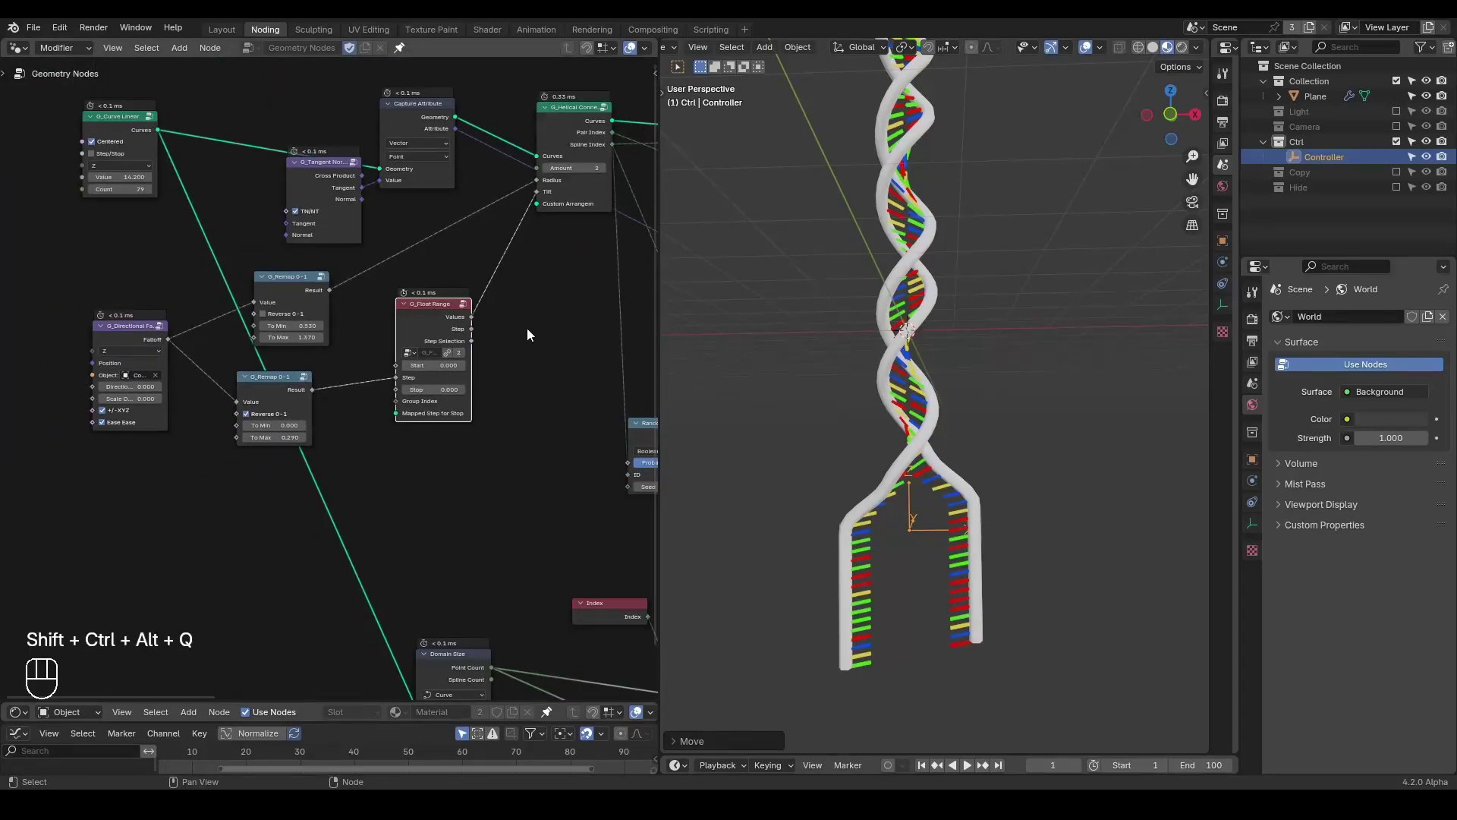
pyautogui.click(539, 351)
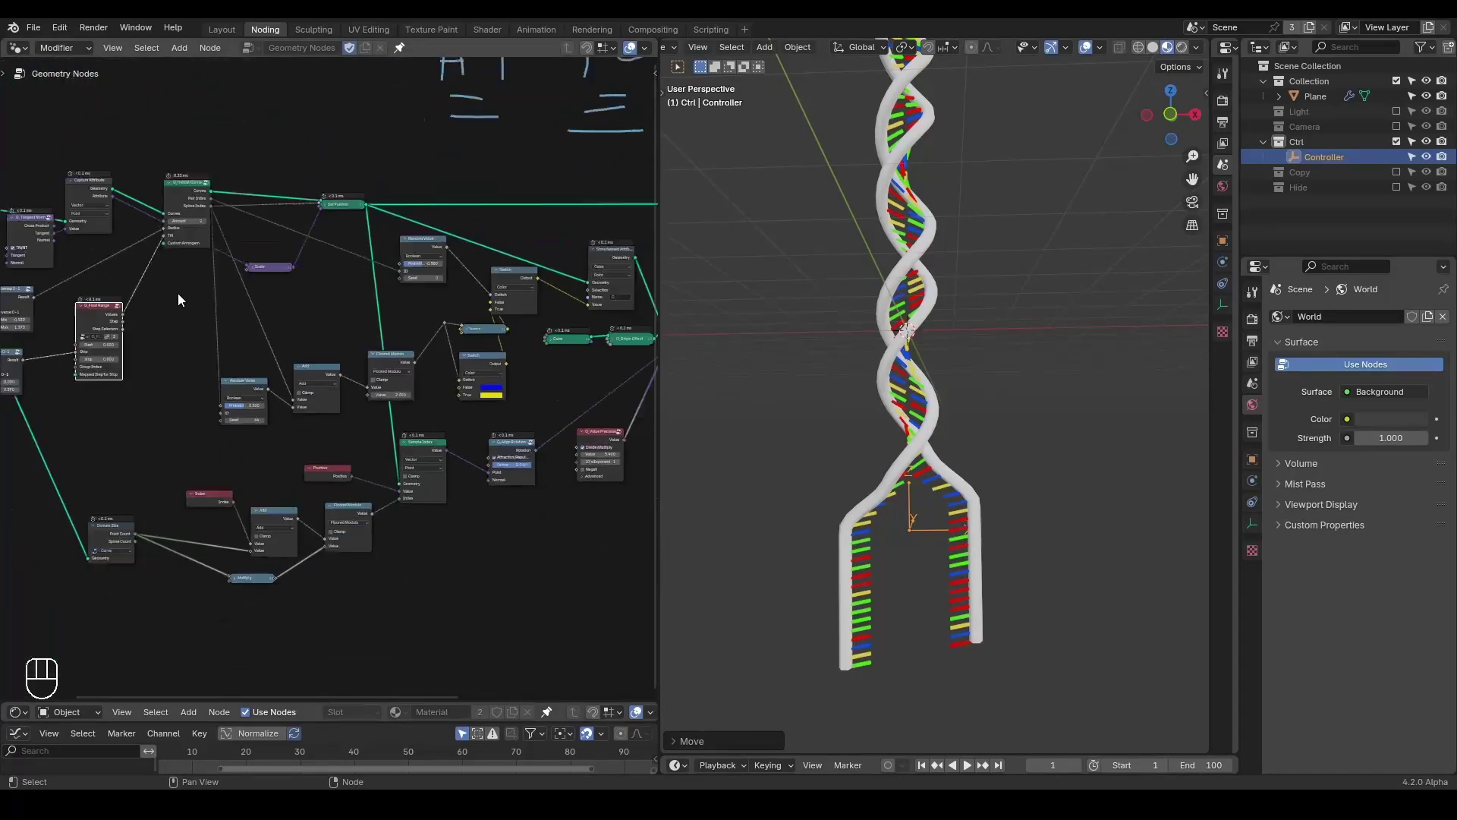
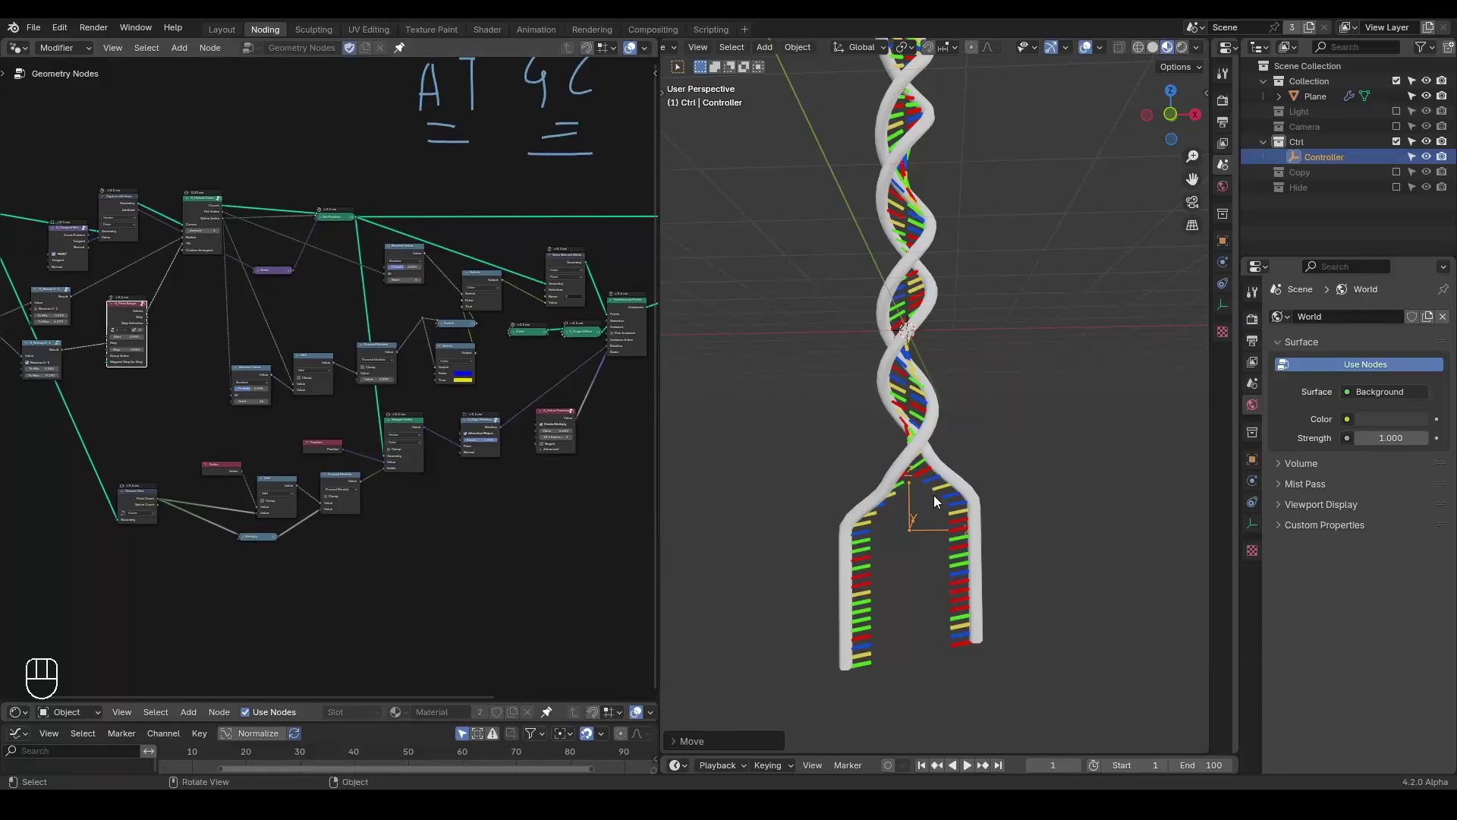
pyautogui.press('g')
pyautogui.middleClick(391, 361)
pyautogui.middleClick(261, 215)
pyautogui.click(366, 168)
pyautogui.press('ctrl+shift+d')
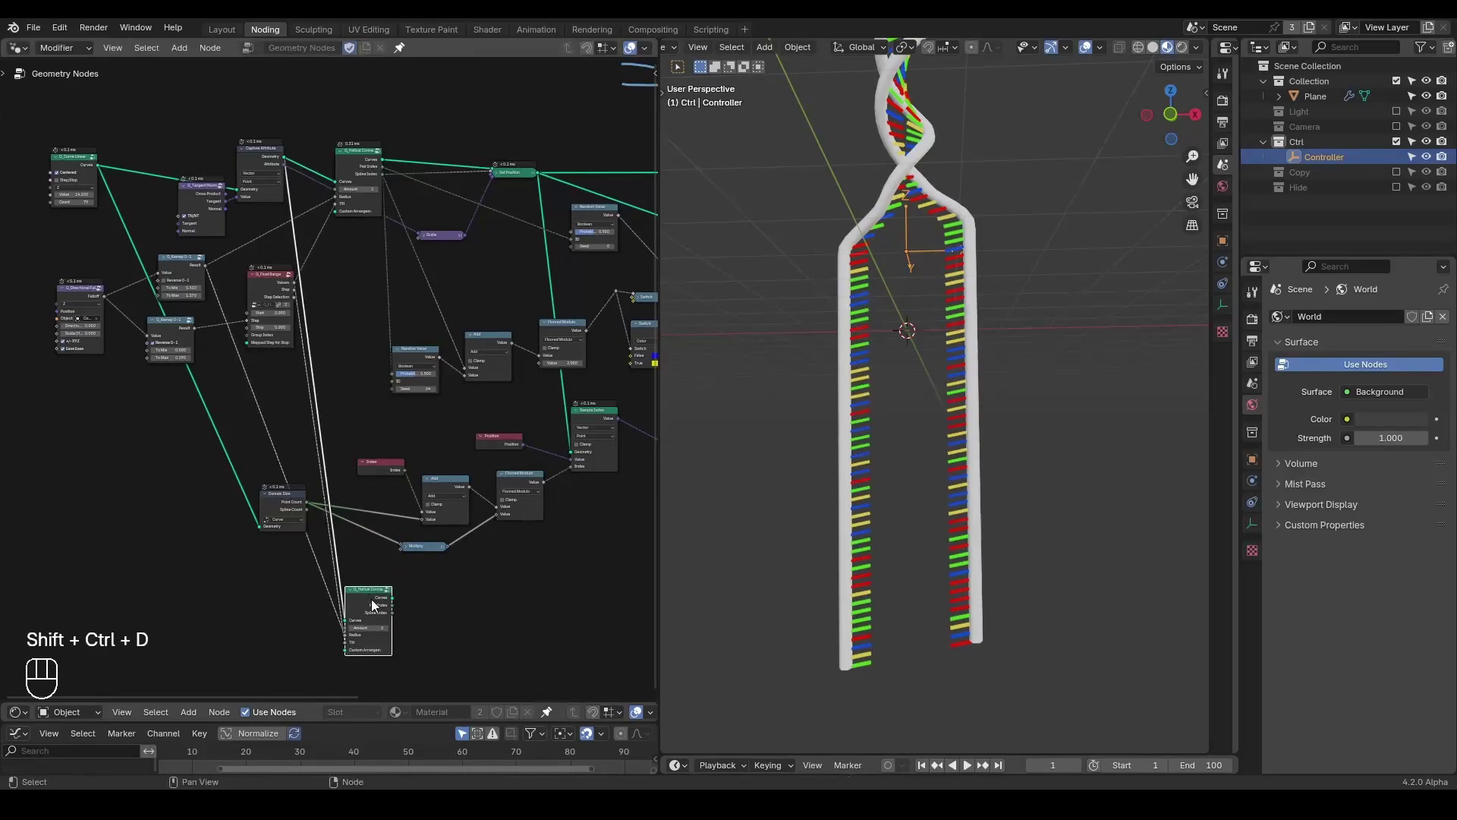
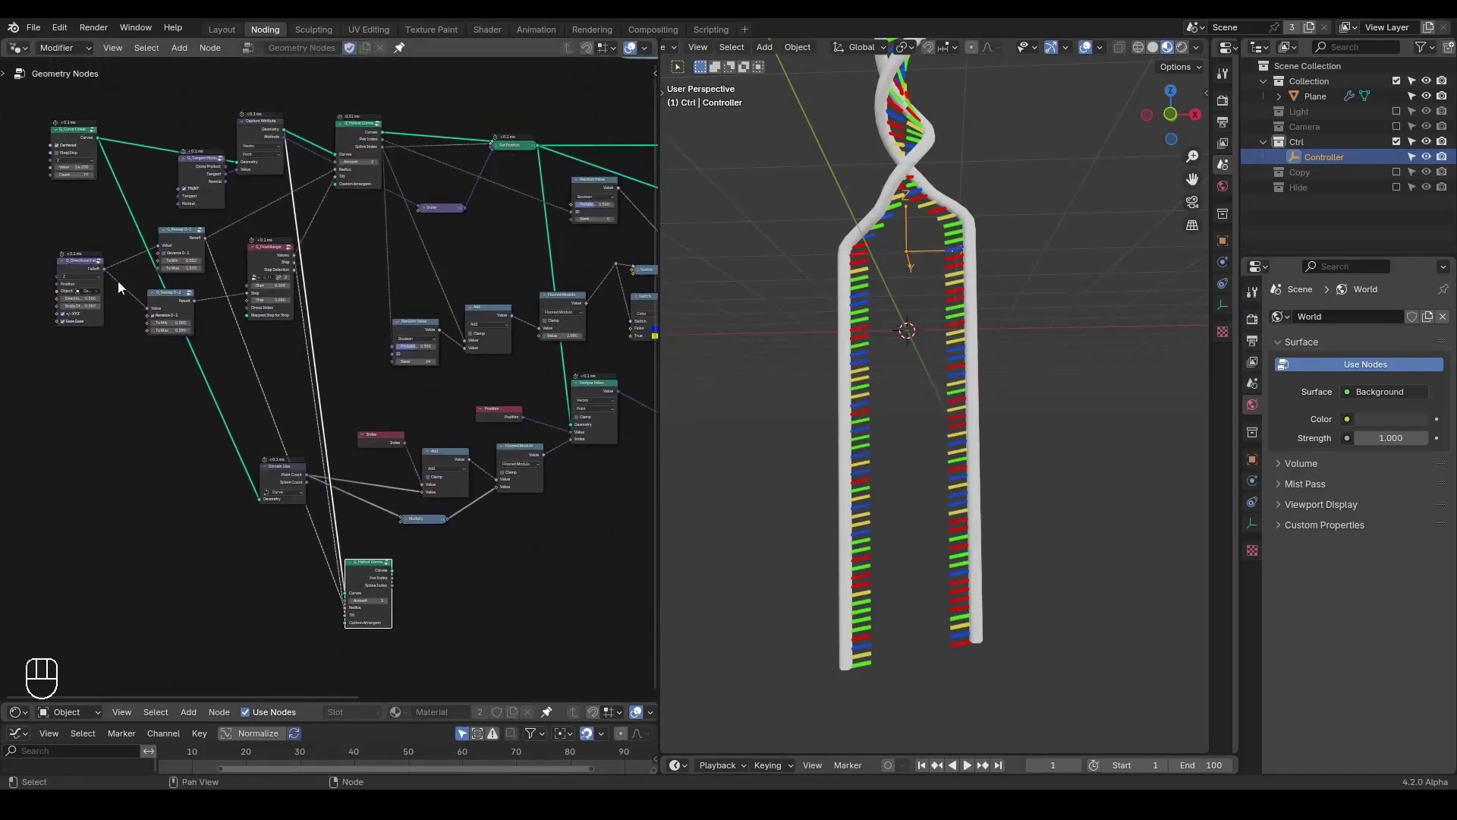
pyautogui.click(65, 269)
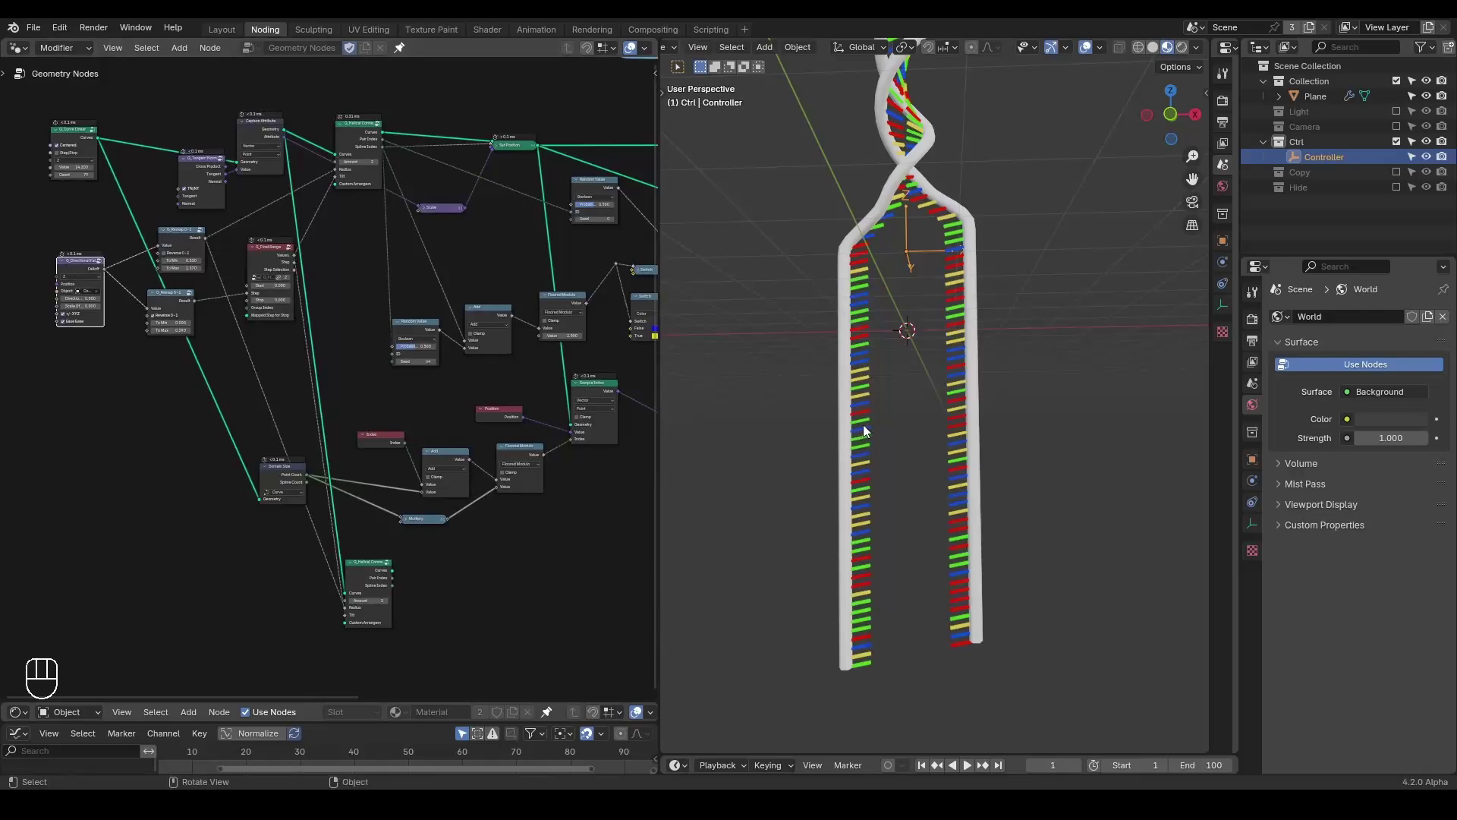
pyautogui.press('d')
pyautogui.press('d')
pyautogui.press('d')
pyautogui.click(886, 303)
pyautogui.click(927, 301)
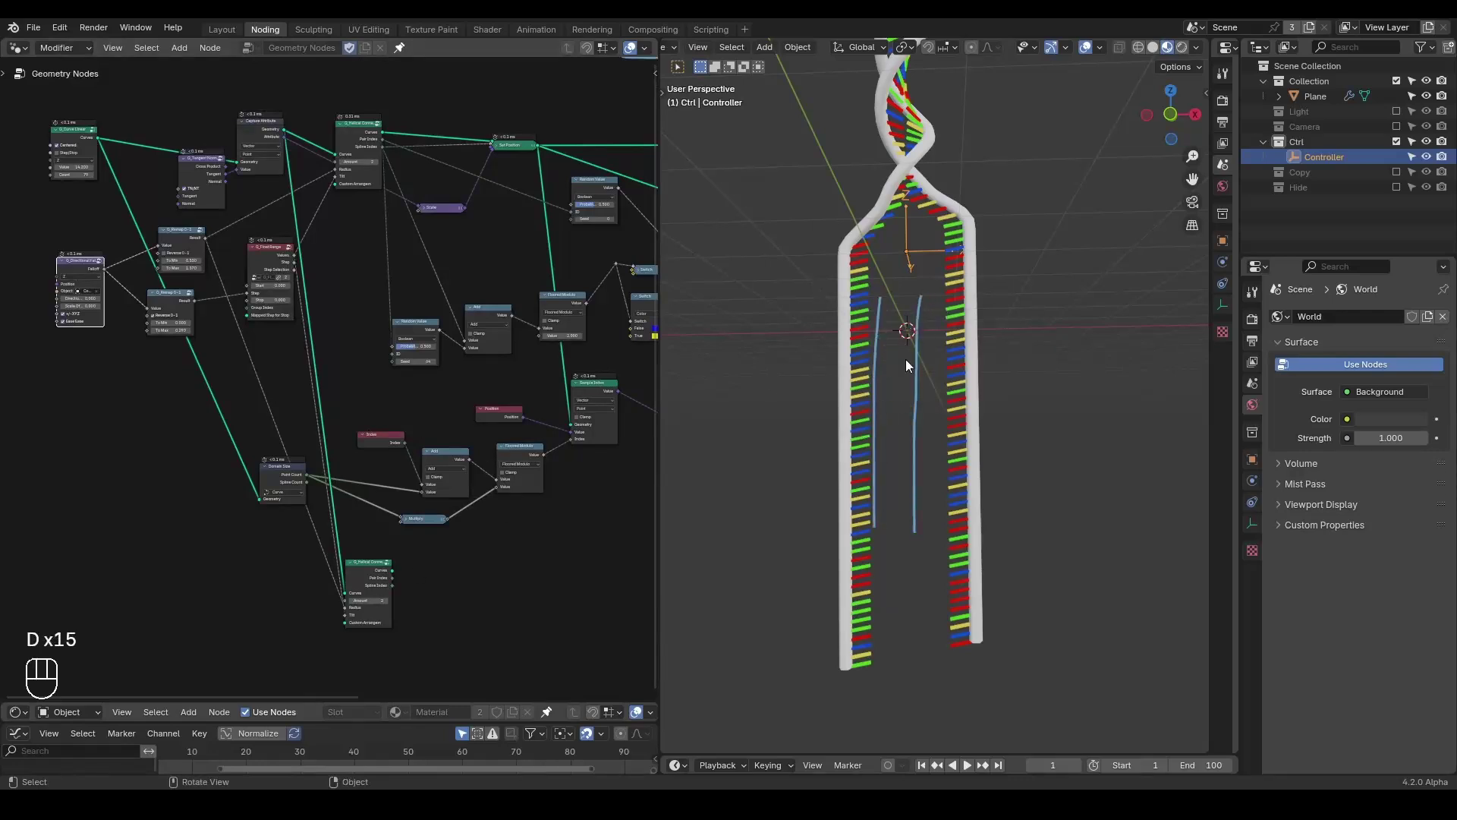
pyautogui.middleClick(554, 454)
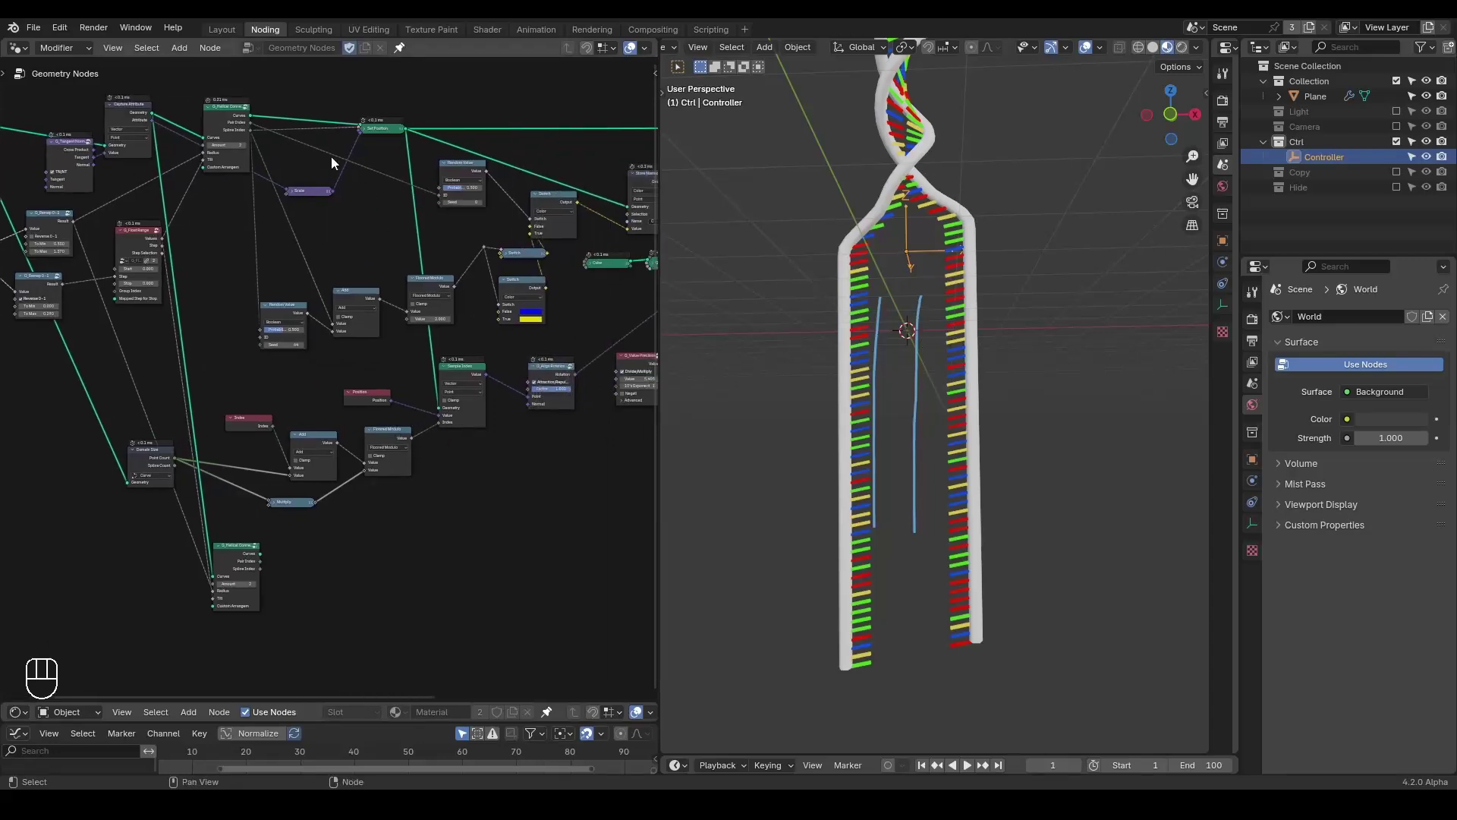
pyautogui.moveTo(253, 121); pyautogui.dragTo(416, 561)
pyautogui.click(847, 497)
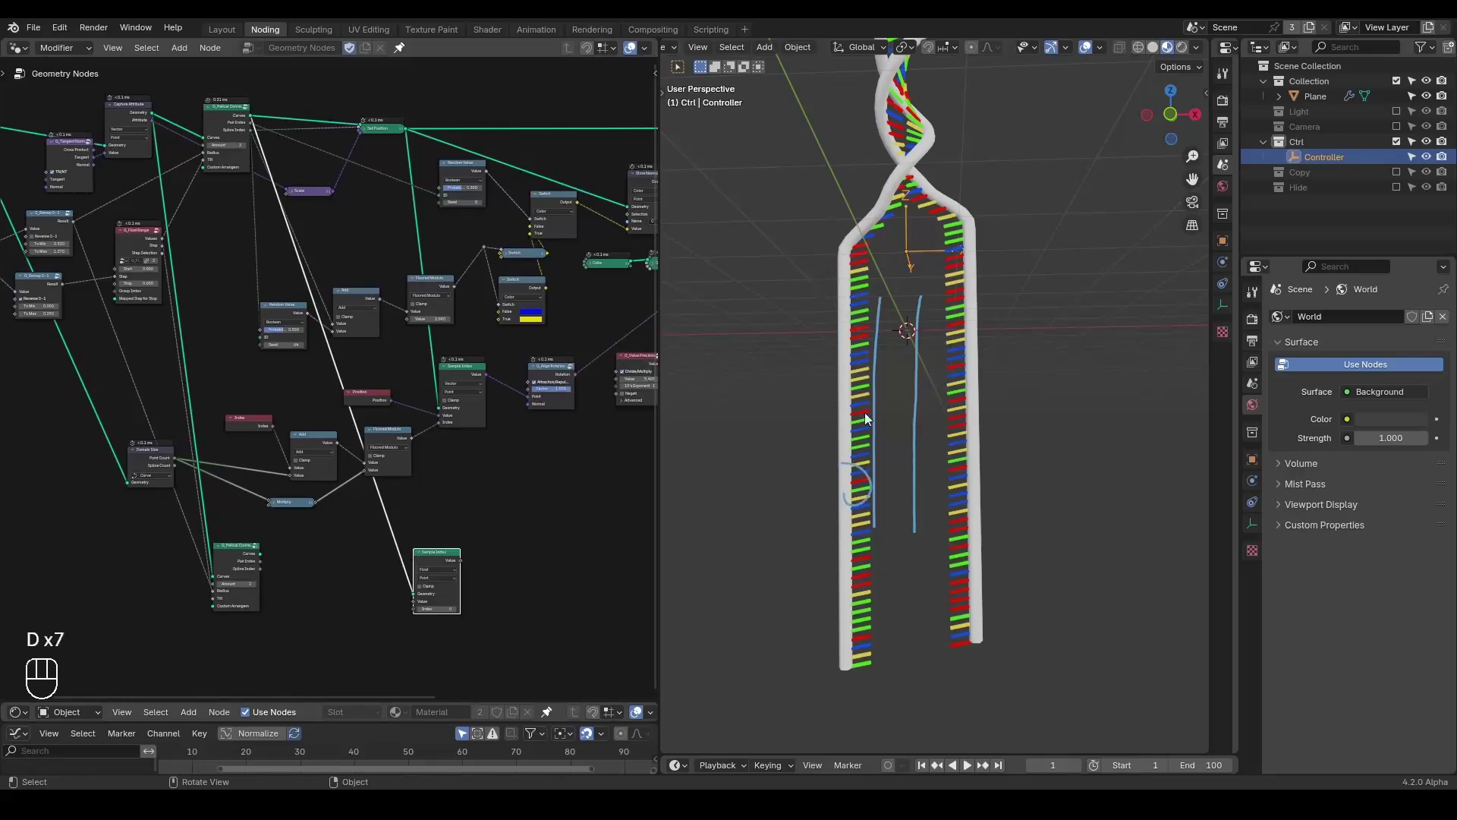
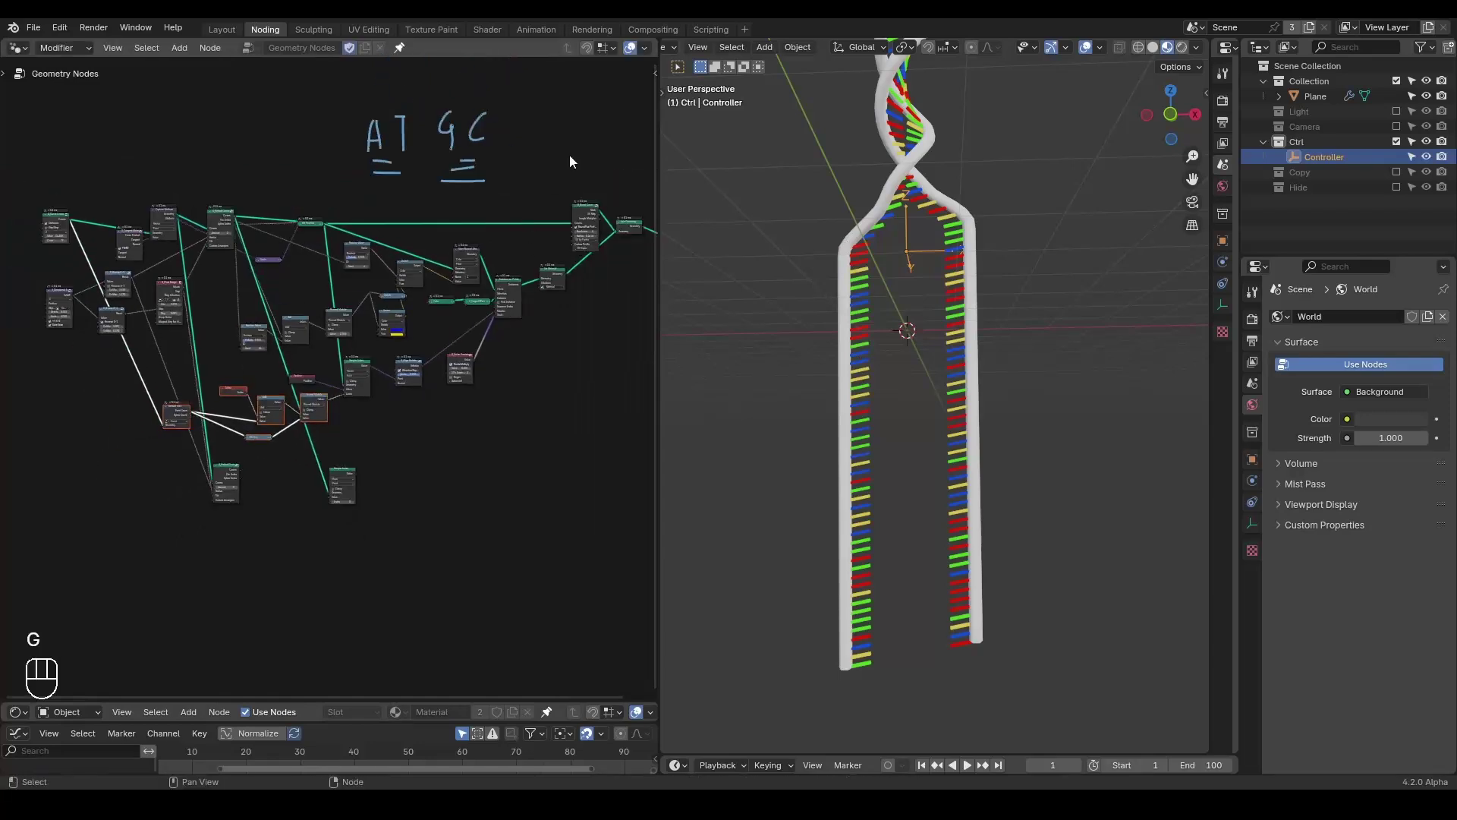
pyautogui.moveTo(594, 156); pyautogui.dragTo(44, 425)
pyautogui.click(376, 397)
pyautogui.click(198, 539)
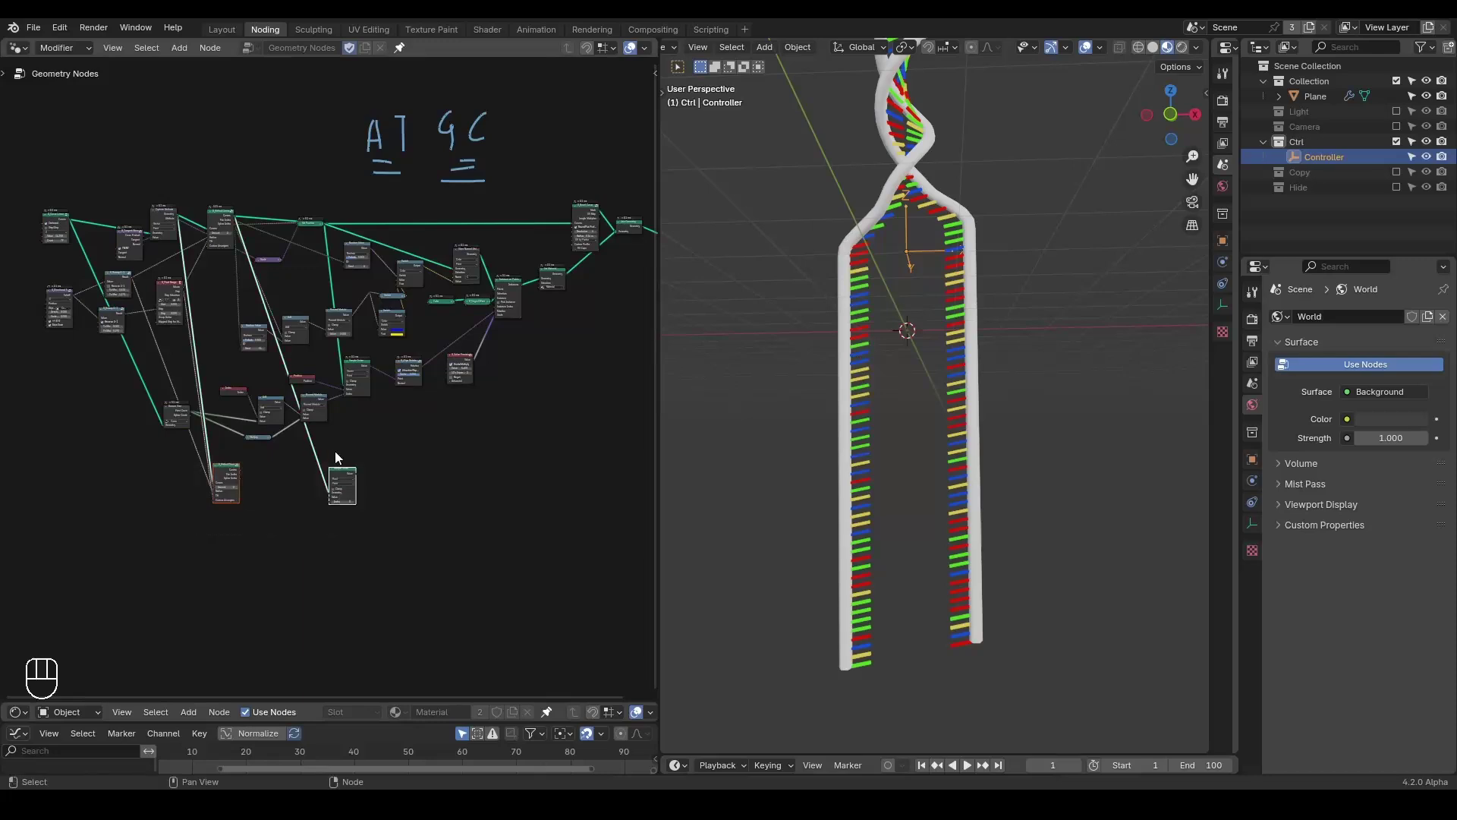
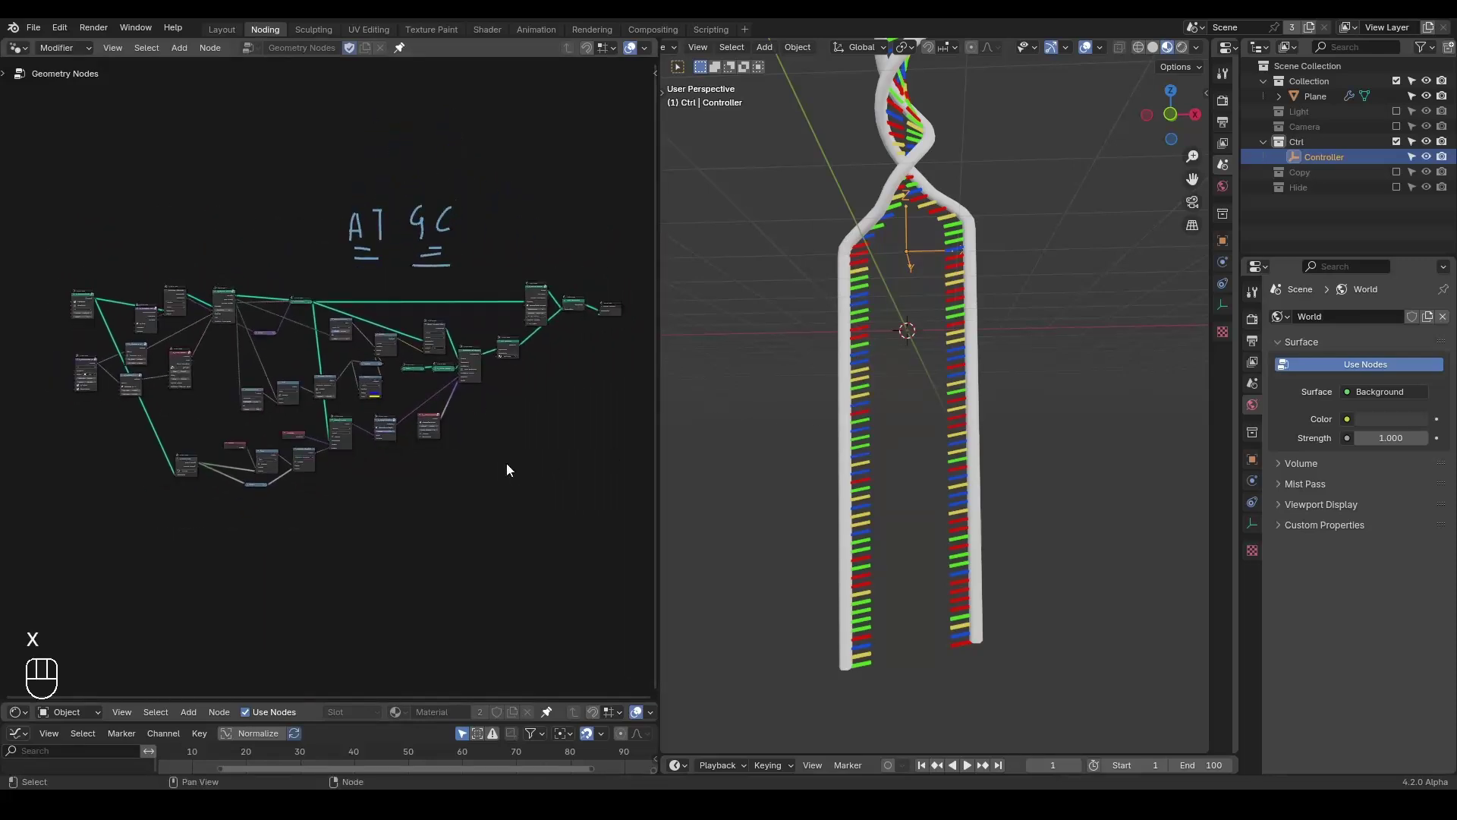
pyautogui.press('ctrl+shift+alt+w')
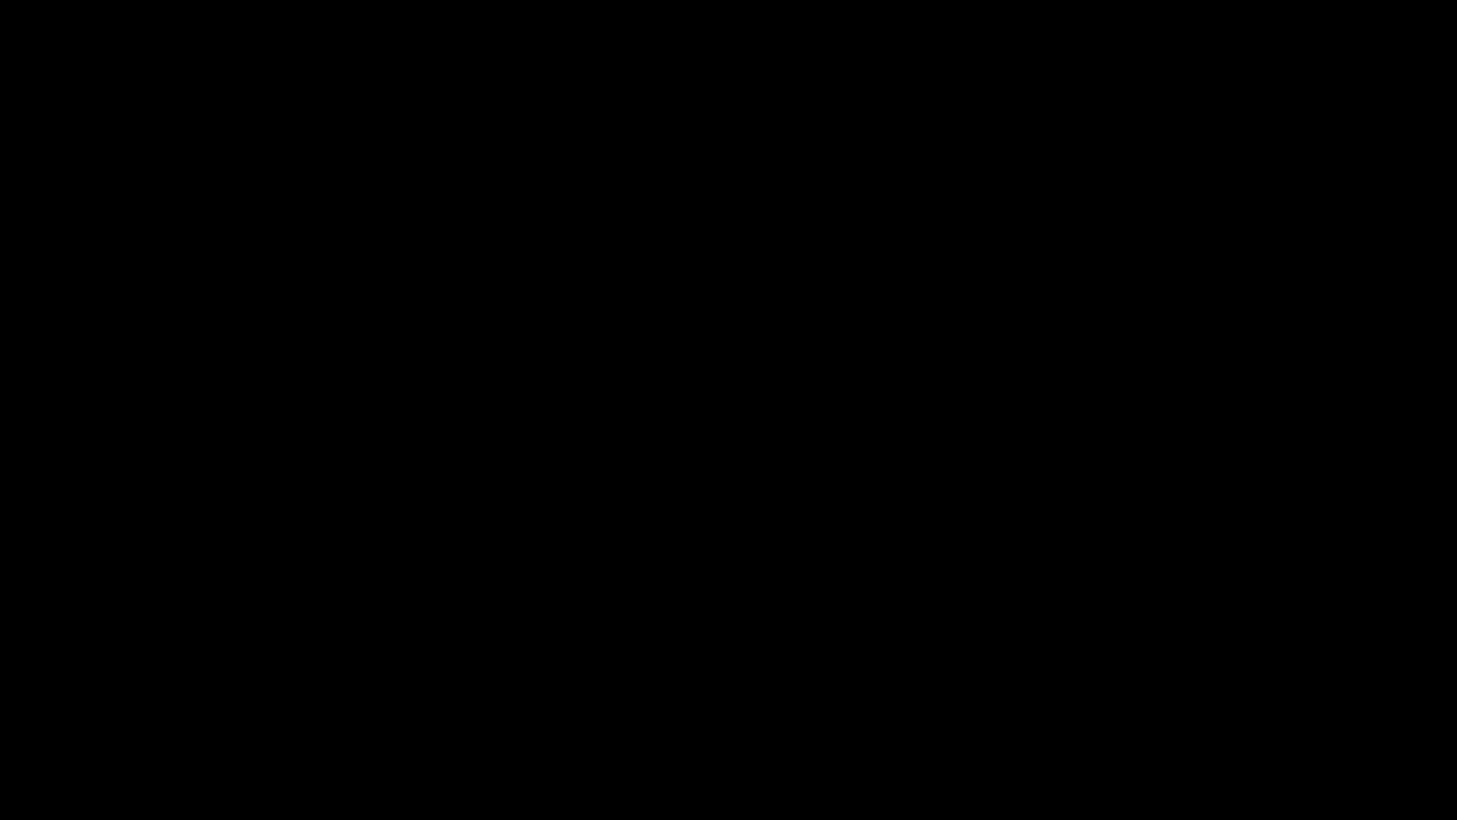